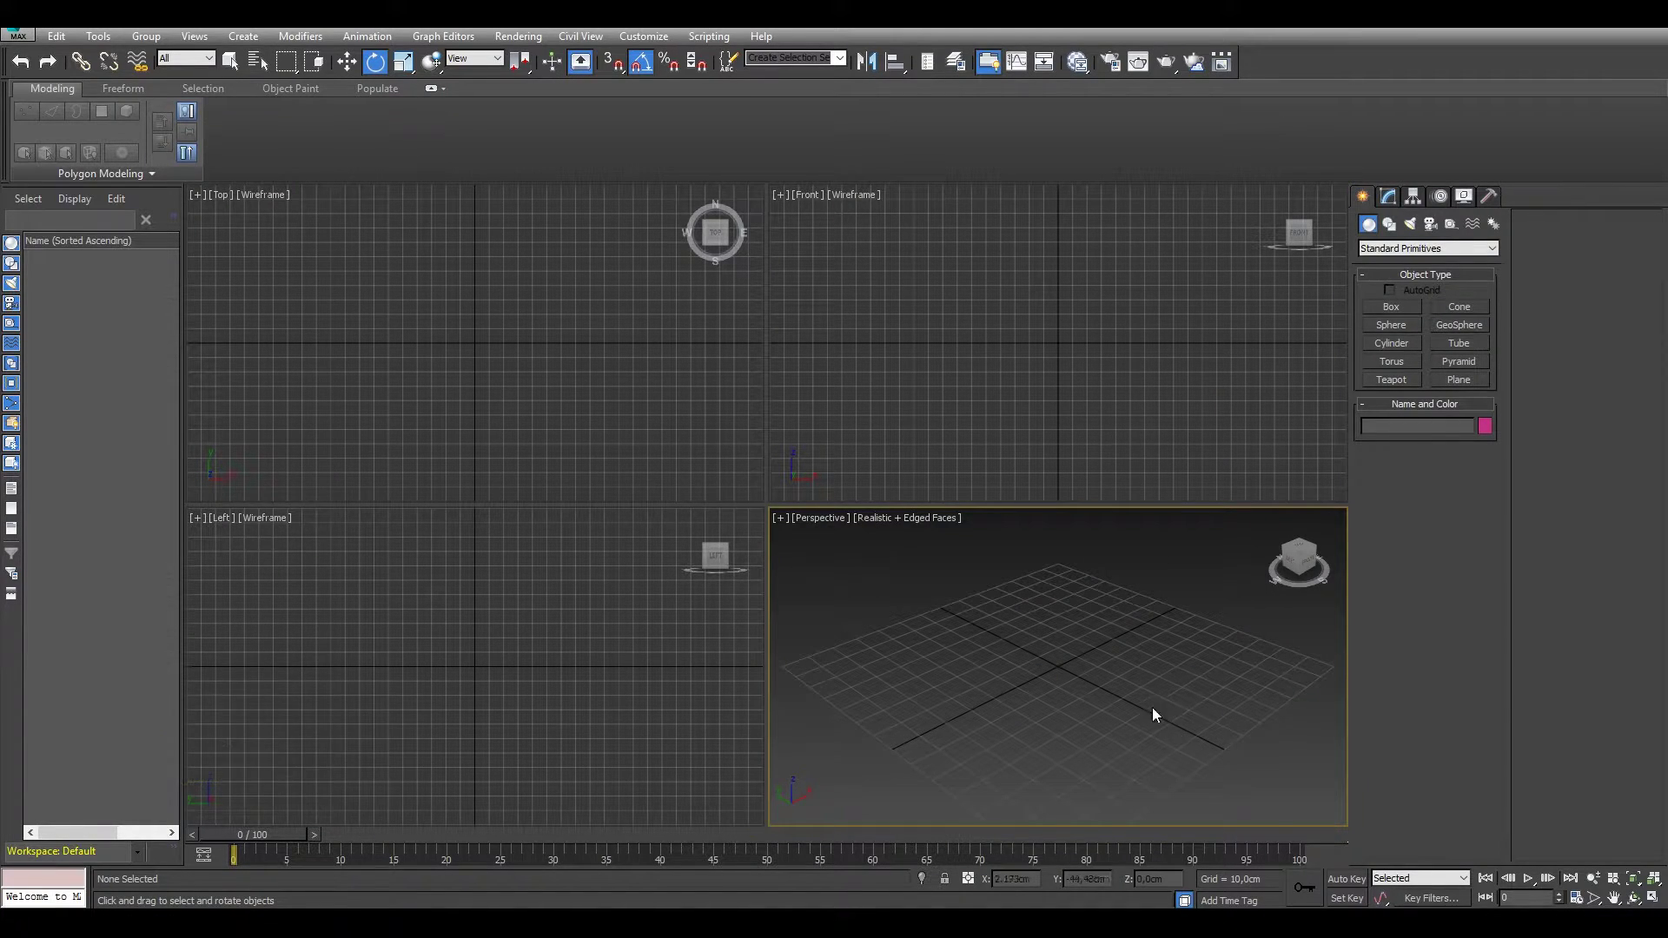
# Maximize the Perspective viewport so it fills the whole workspace
pyautogui.middleClick(930, 648)
pyautogui.moveTo(335, 747); pyautogui.dragTo(993, 491)
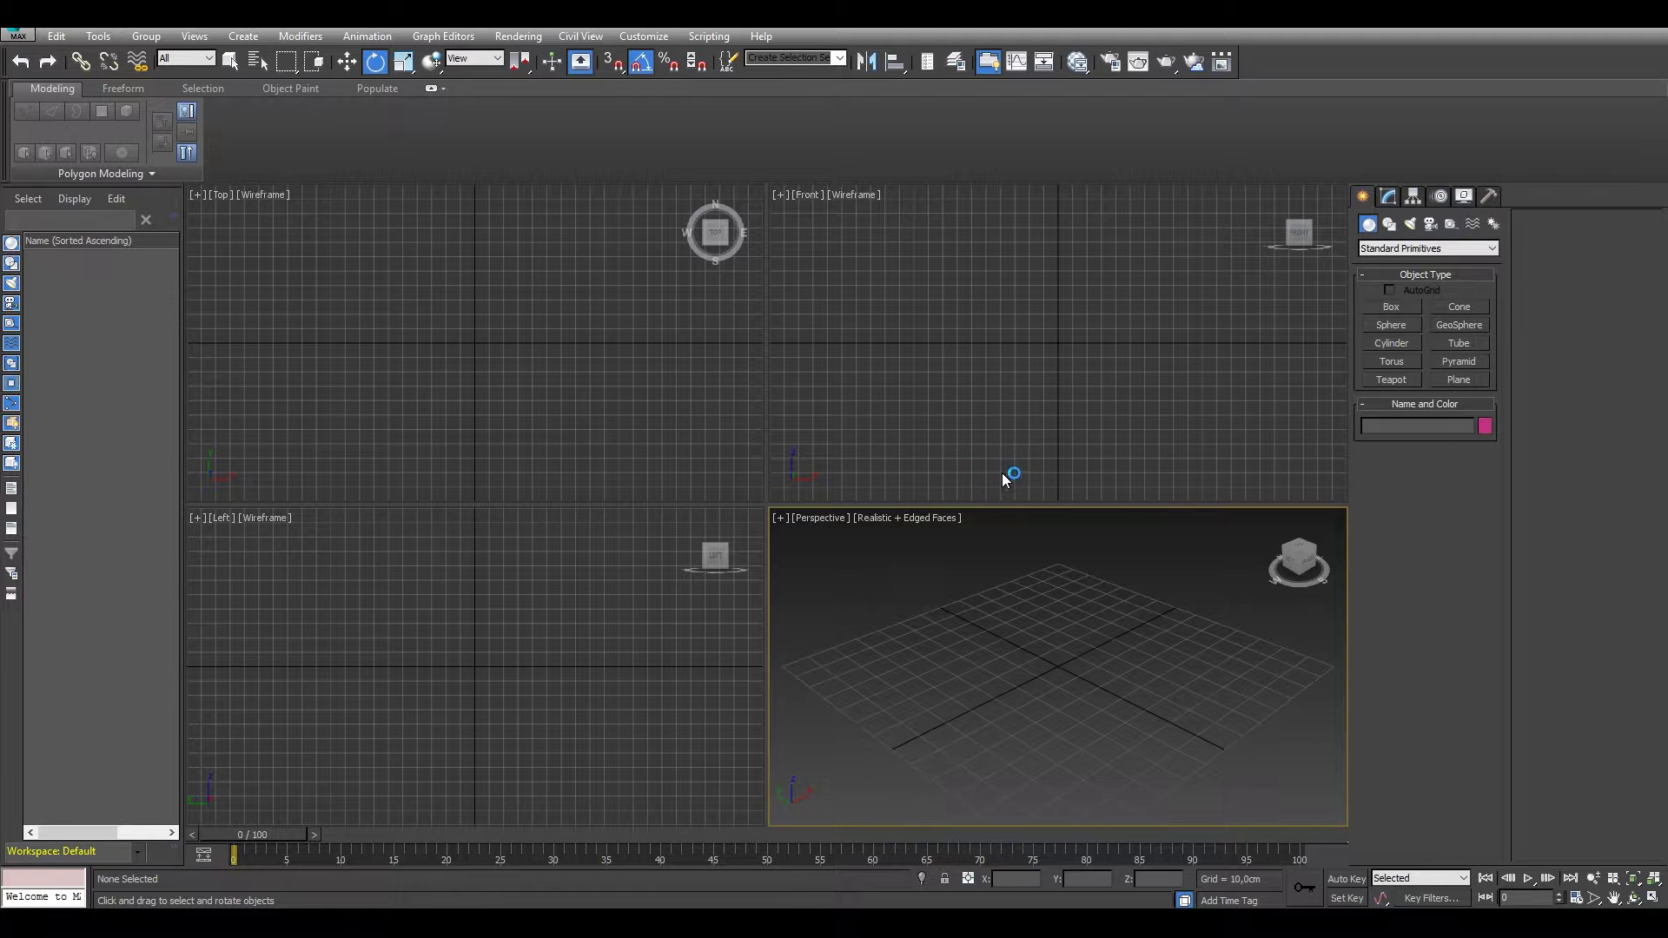
pyautogui.click(1009, 480)
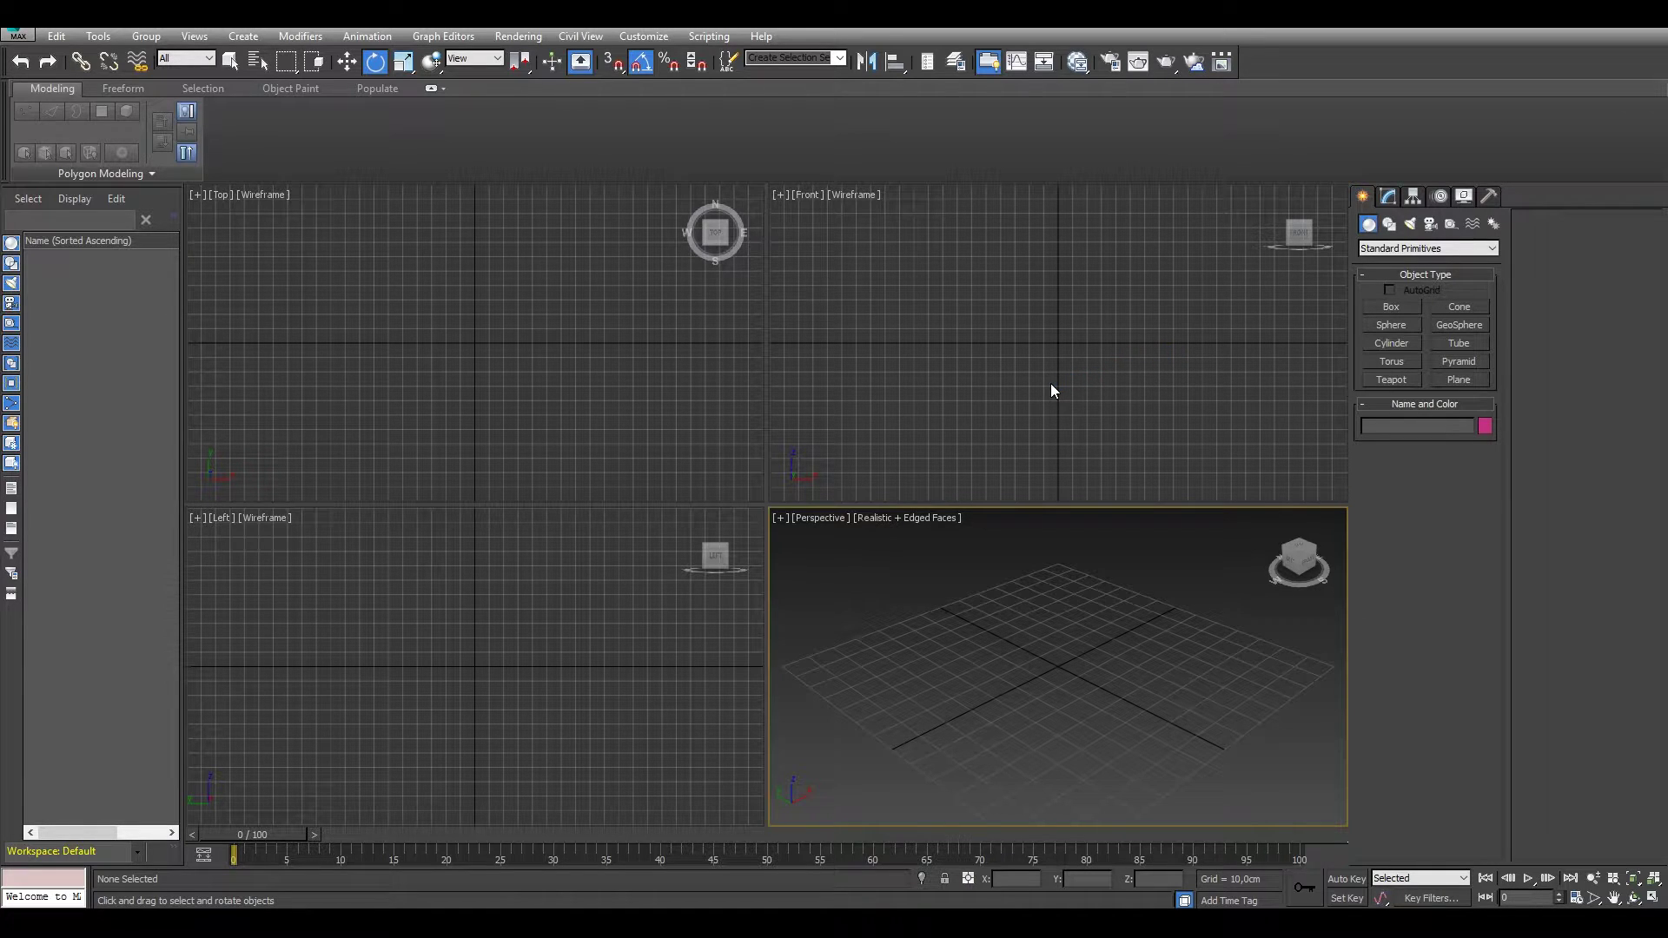
pyautogui.click(969, 450)
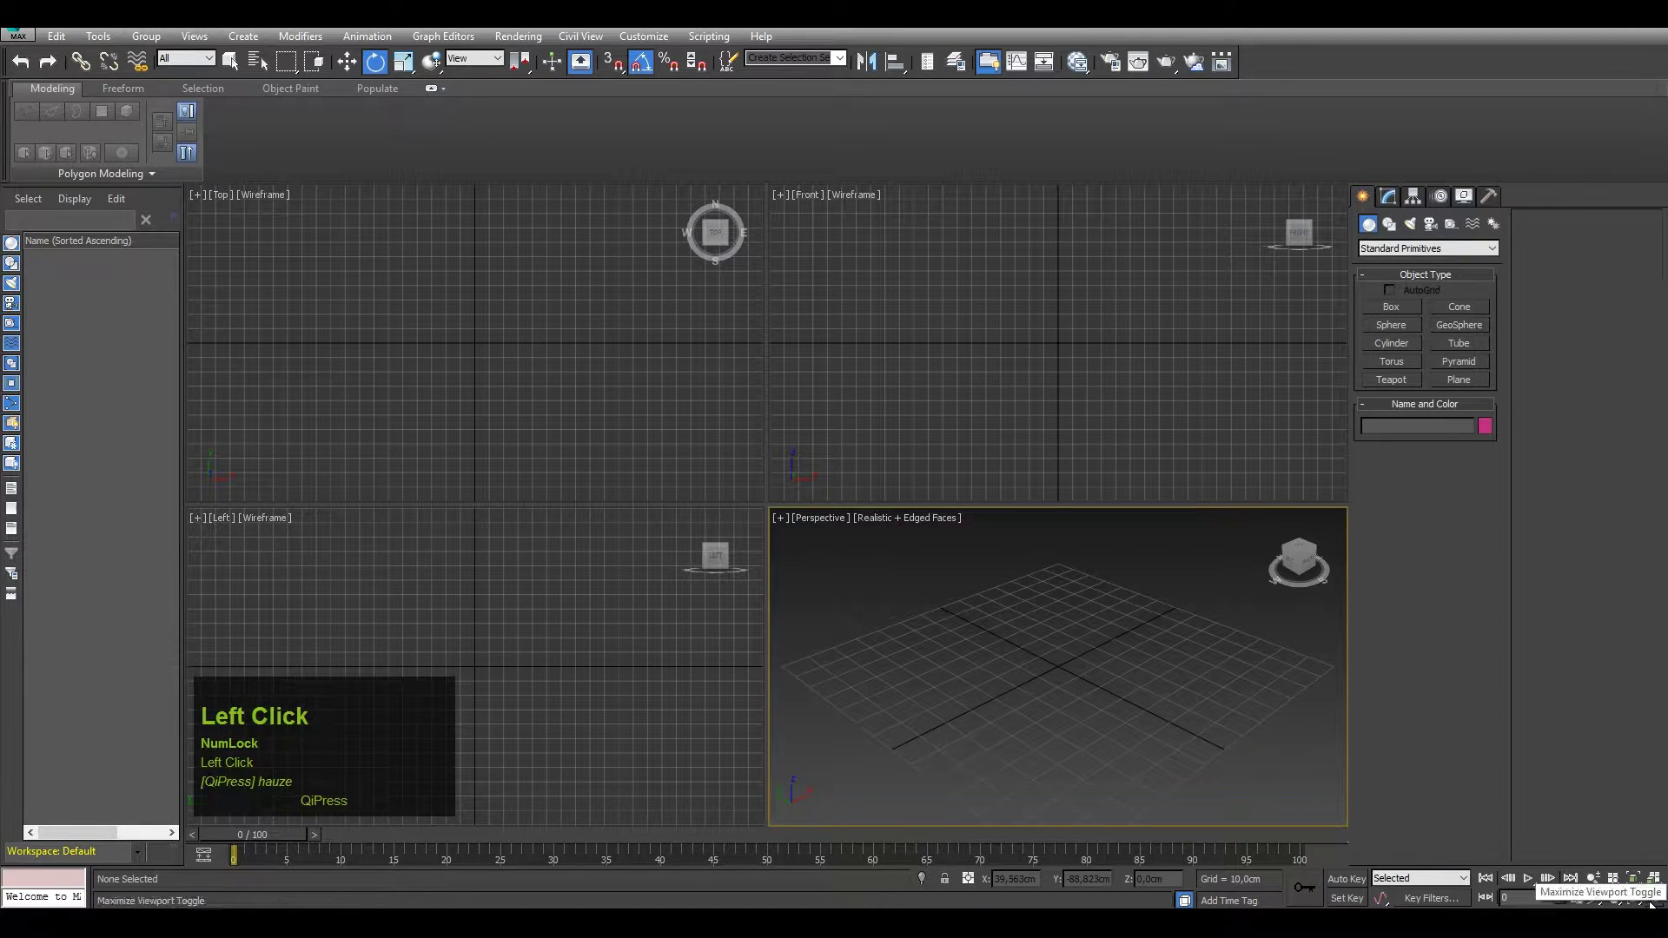
pyautogui.middleClick(745, 526)
# Pan and zoom across the ground grid in the enlarged view
pyautogui.scroll(-3)
pyautogui.scroll(3)
pyautogui.moveTo(791, 578); pyautogui.dragTo(775, 568)
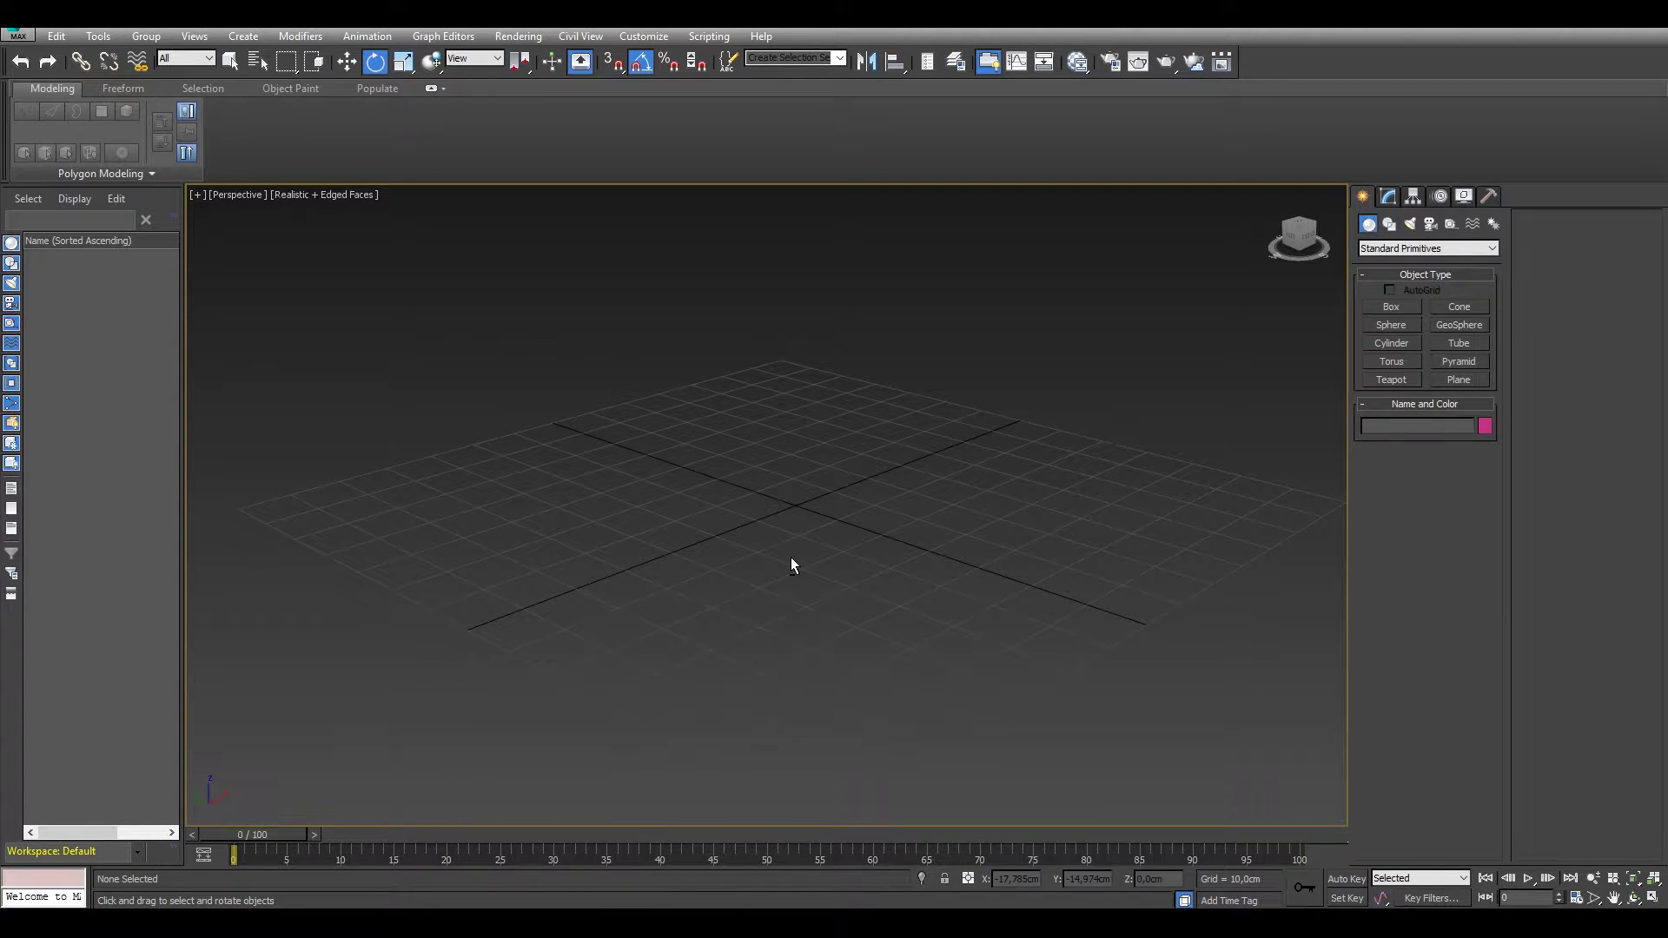
pyautogui.scroll(-3)
pyautogui.scroll(3)
pyautogui.scroll(-3)
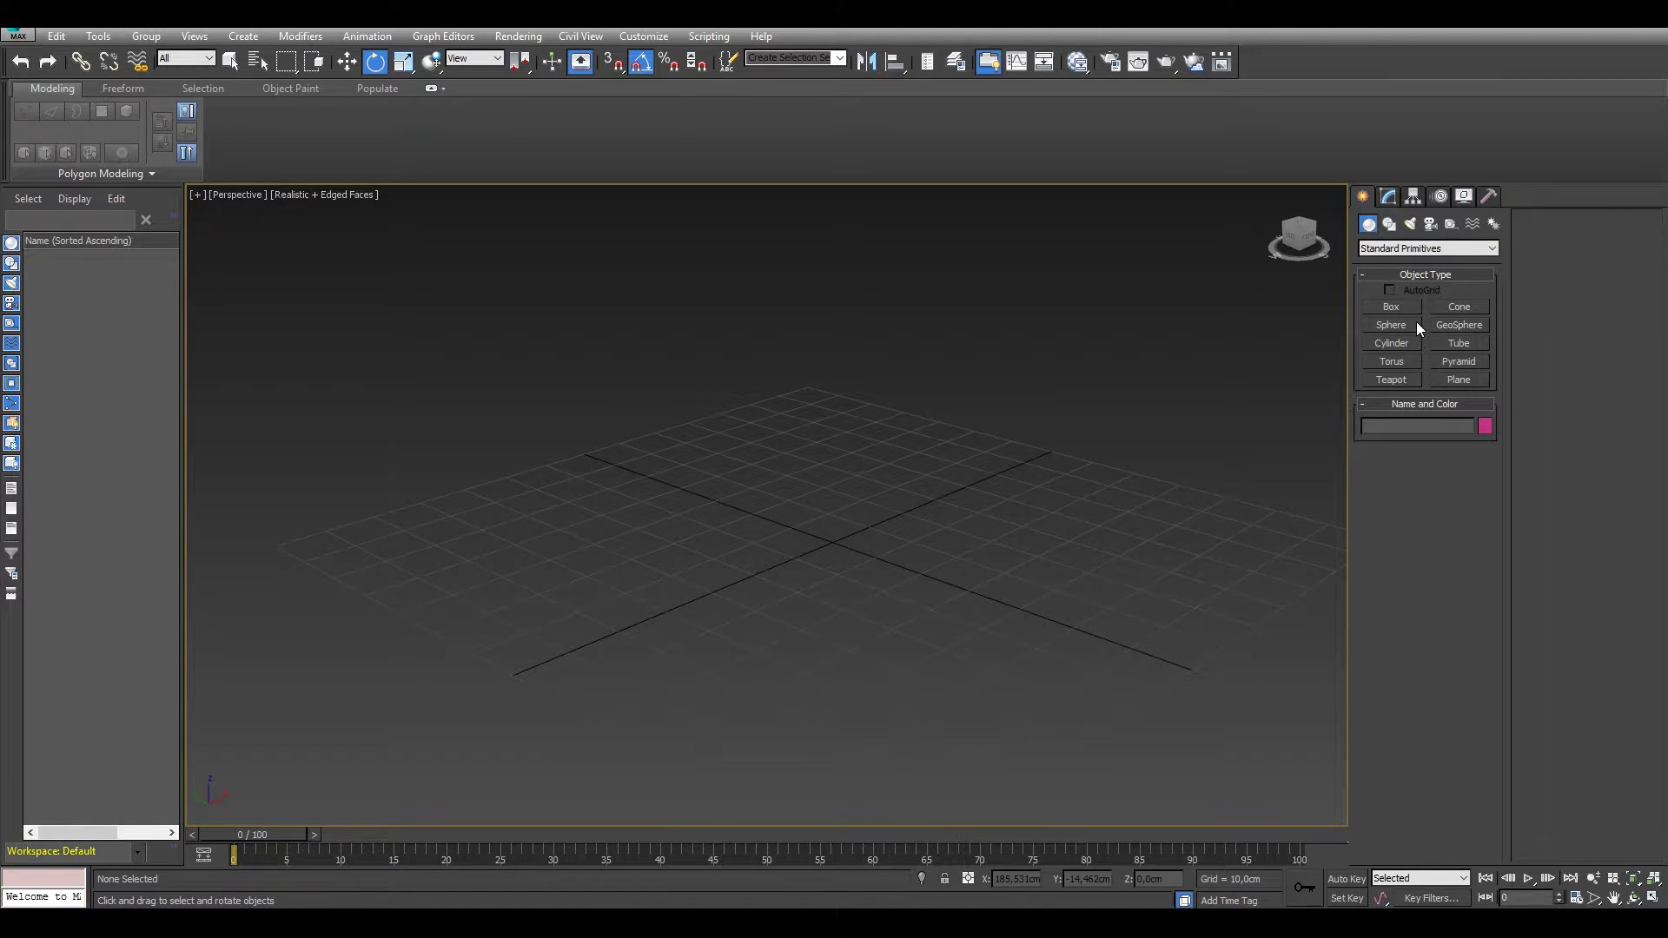
pyautogui.scroll(3)
# Draw a teal box on the ground grid and orbit around it from above and the side
pyautogui.click(1414, 318)
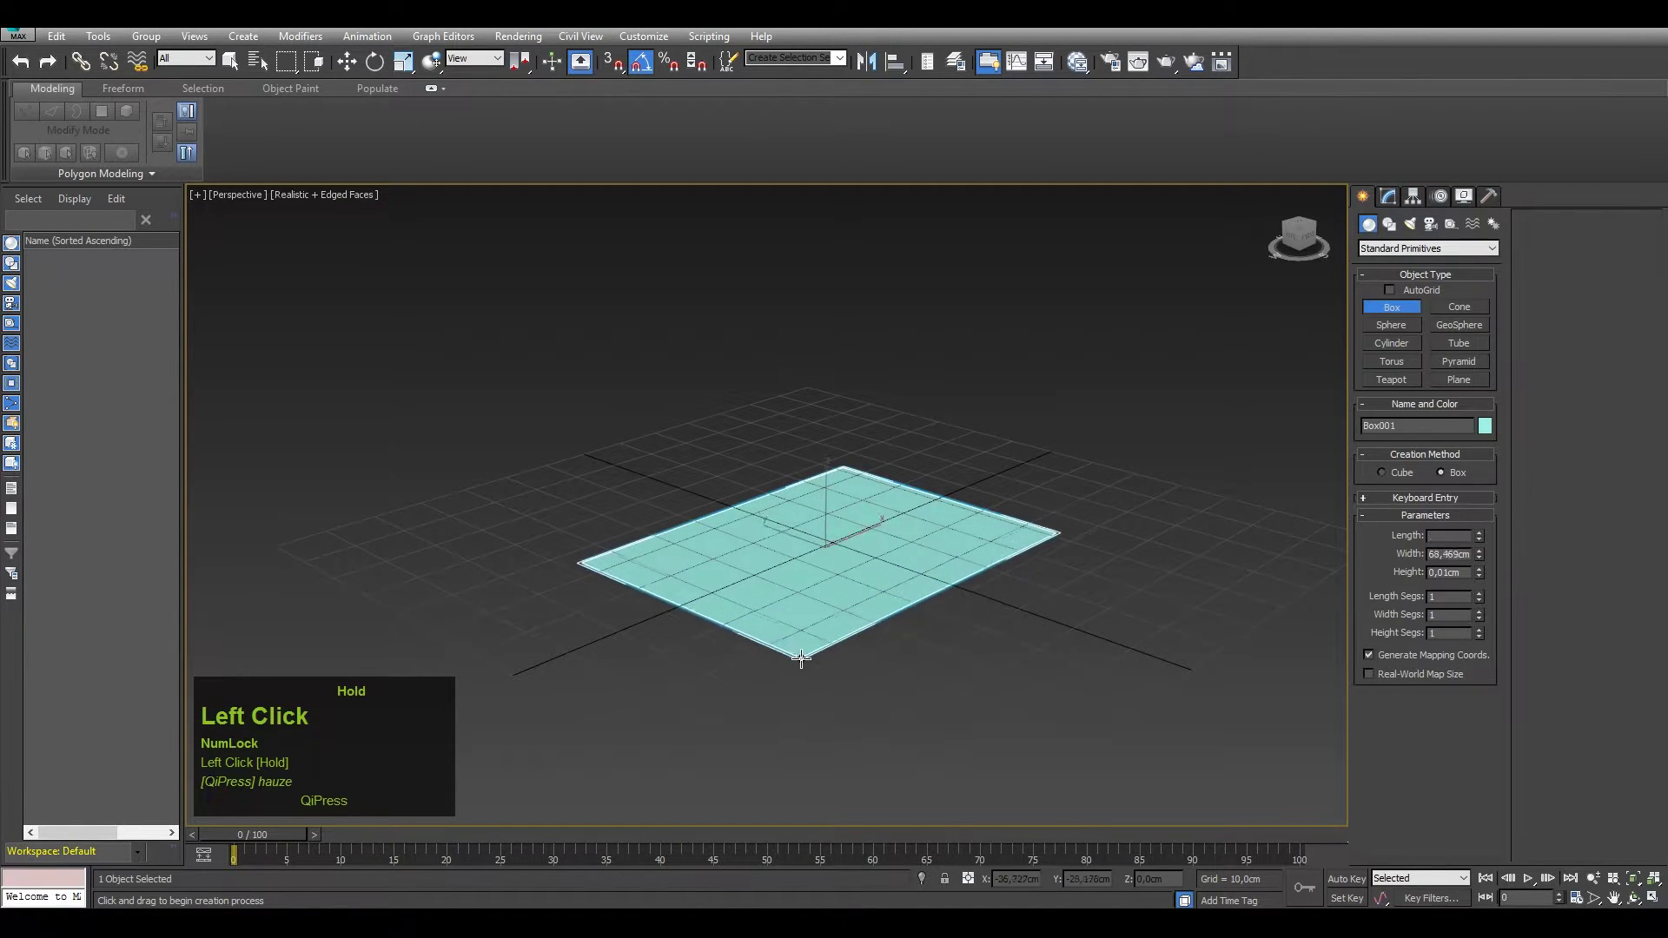
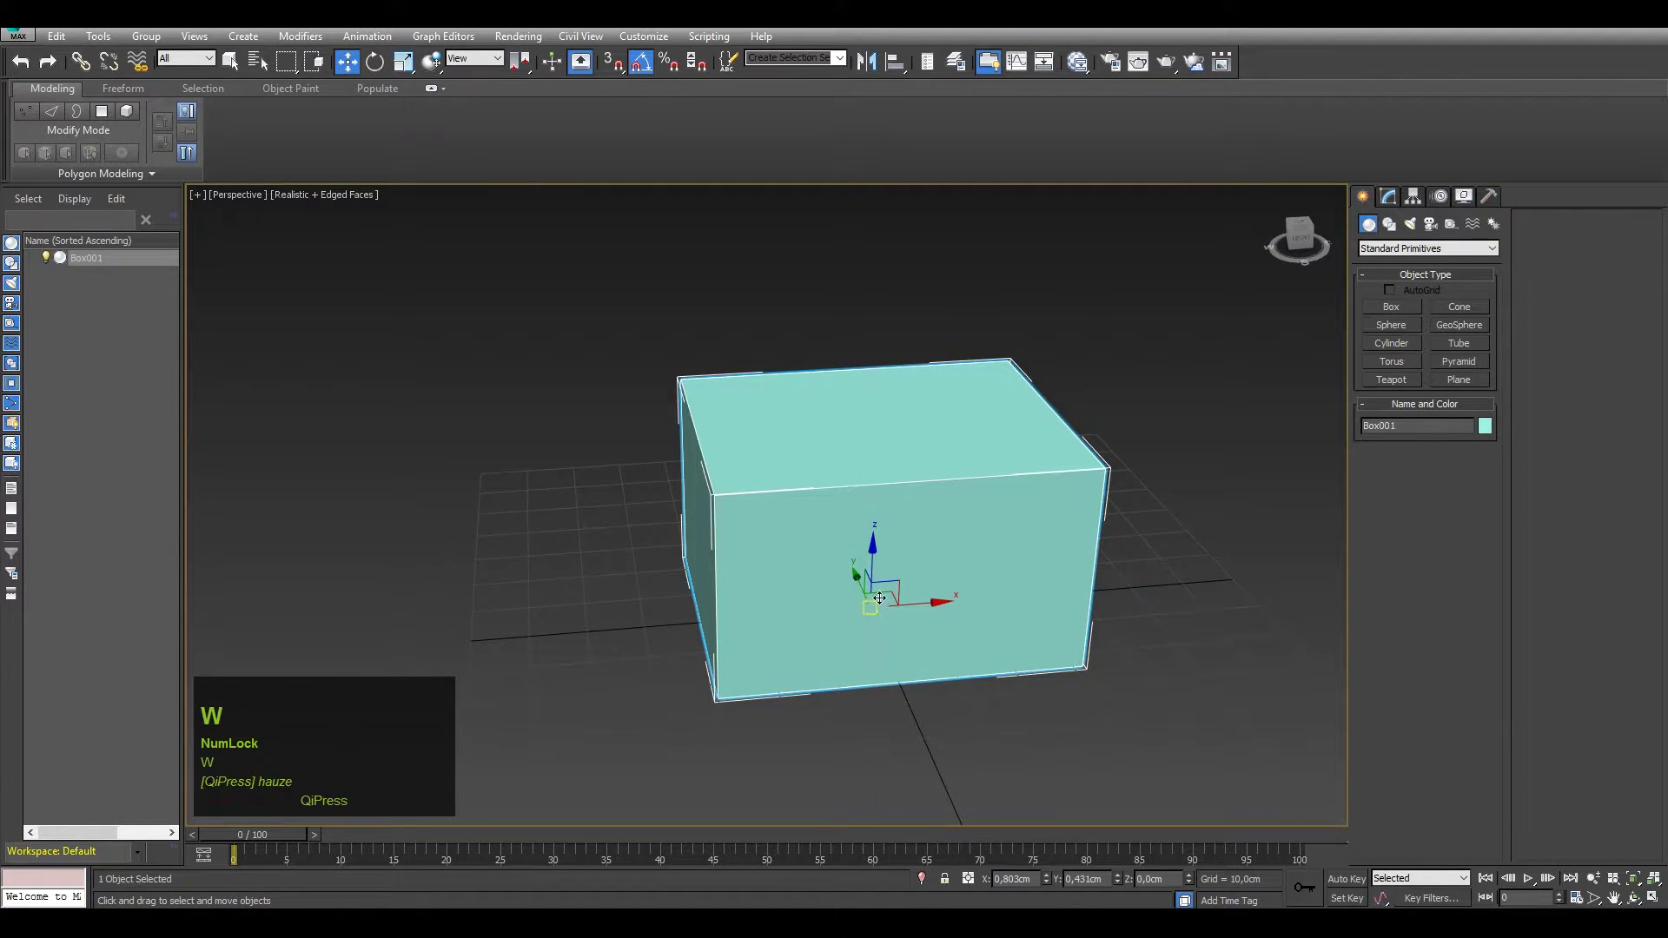
pyautogui.moveTo(875, 528); pyautogui.dragTo(877, 582)
pyautogui.moveTo(919, 552); pyautogui.dragTo(942, 560)
pyautogui.press('j')
pyautogui.moveTo(905, 526); pyautogui.dragTo(929, 542)
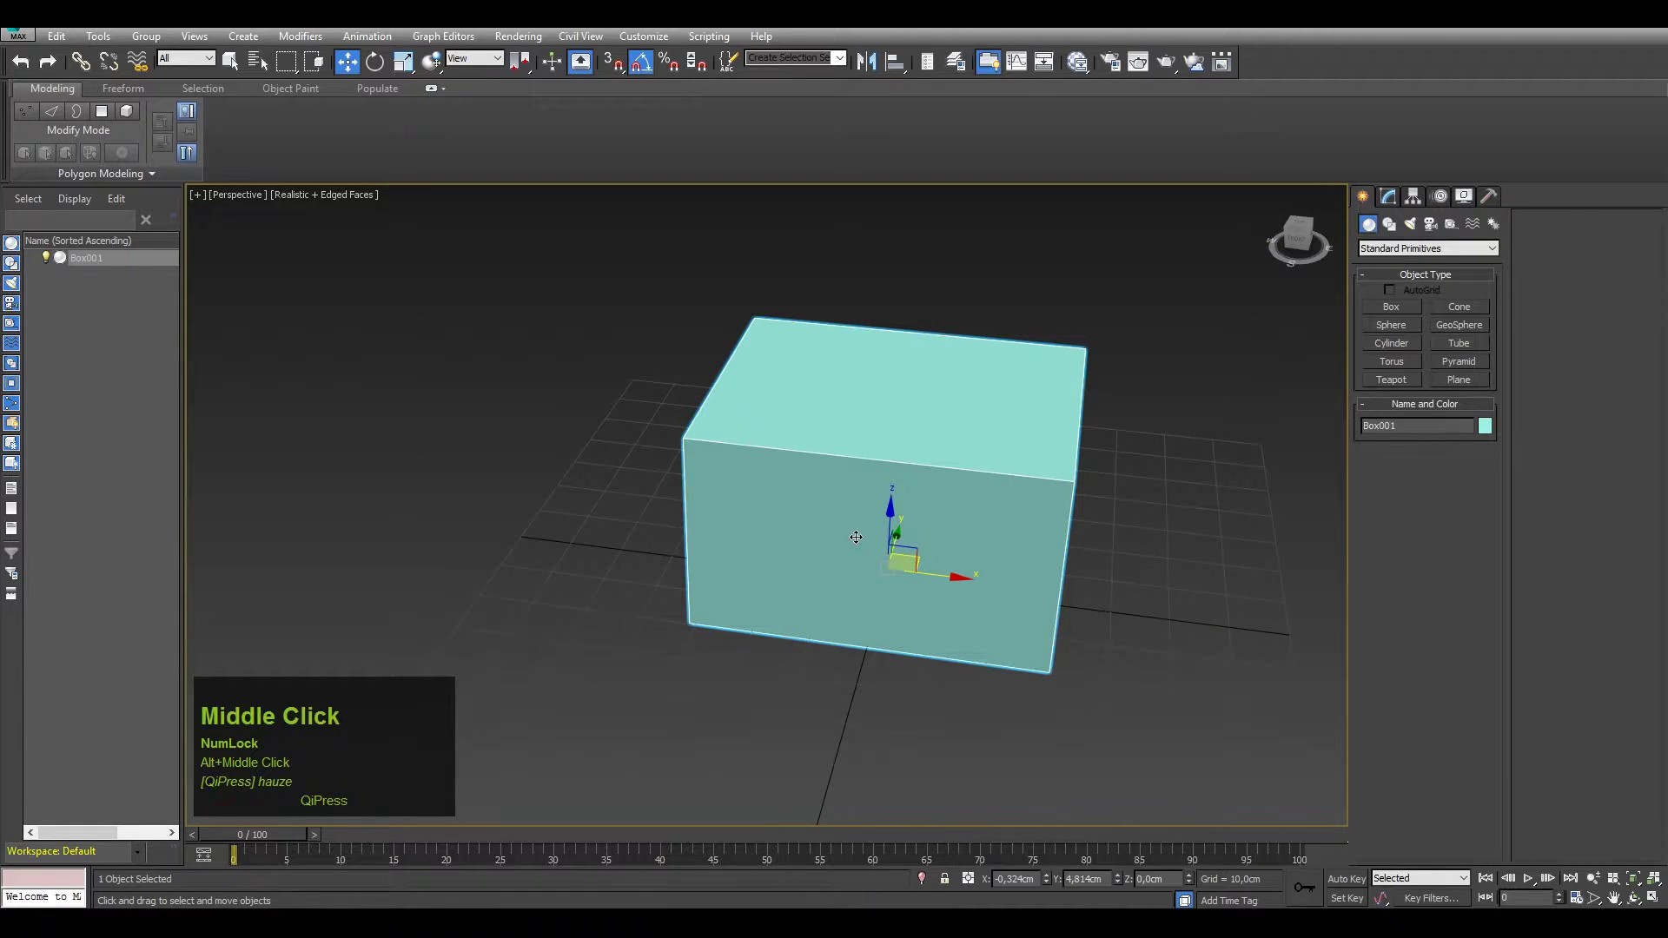
pyautogui.moveTo(938, 557); pyautogui.dragTo(858, 567)
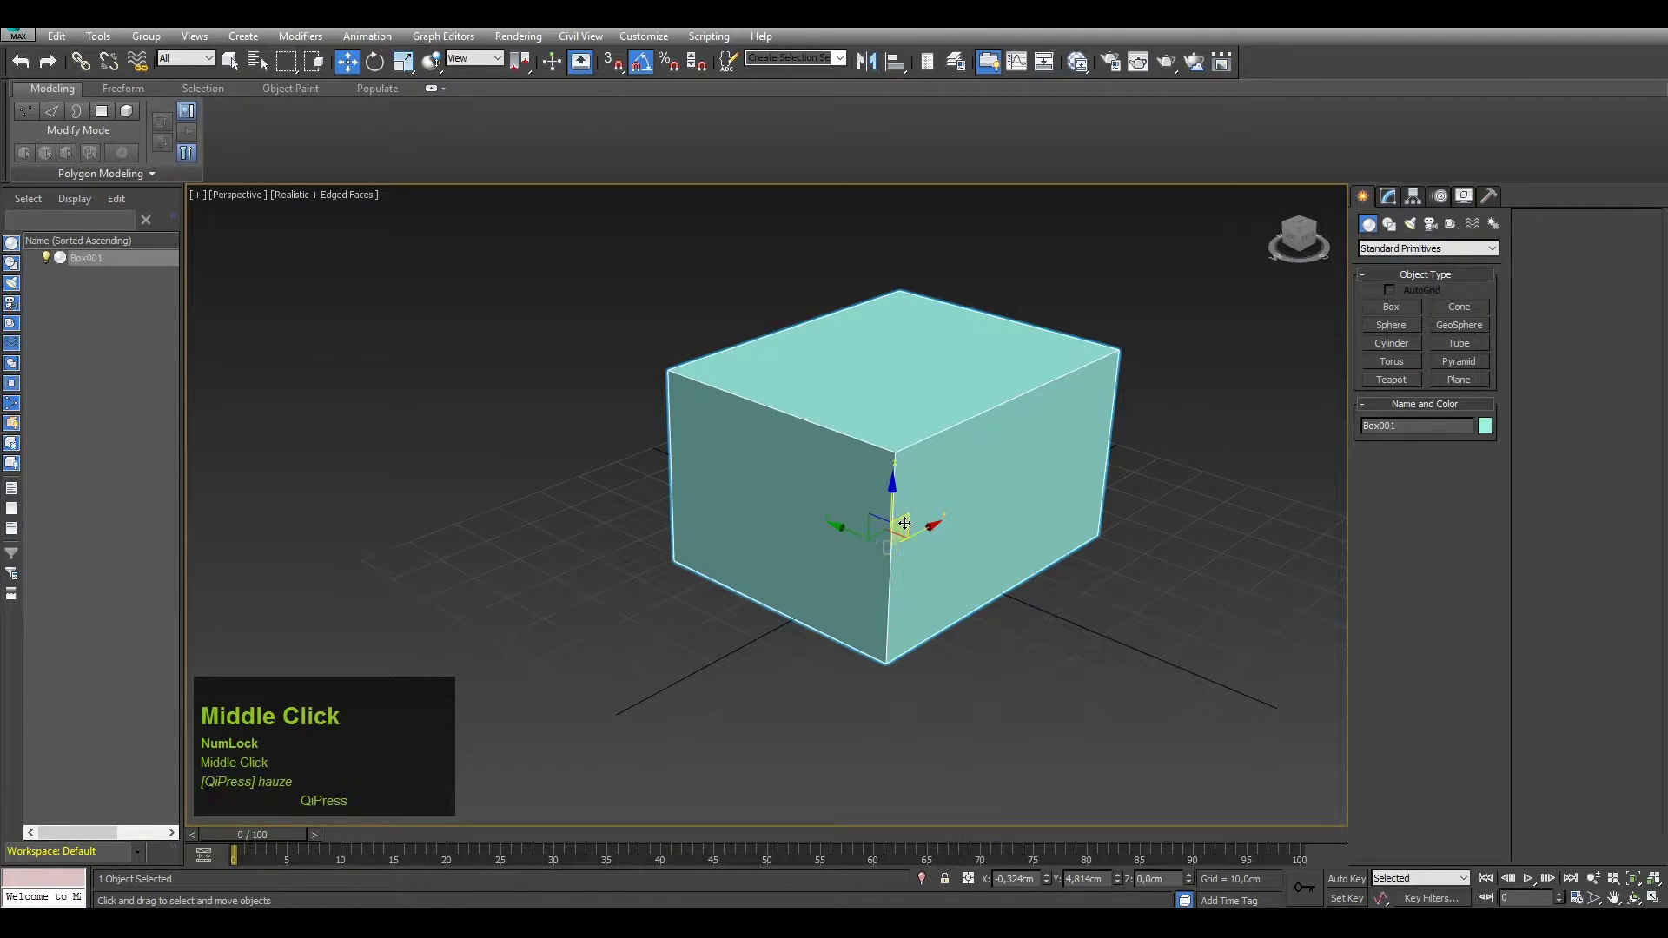
pyautogui.moveTo(841, 539); pyautogui.dragTo(902, 534)
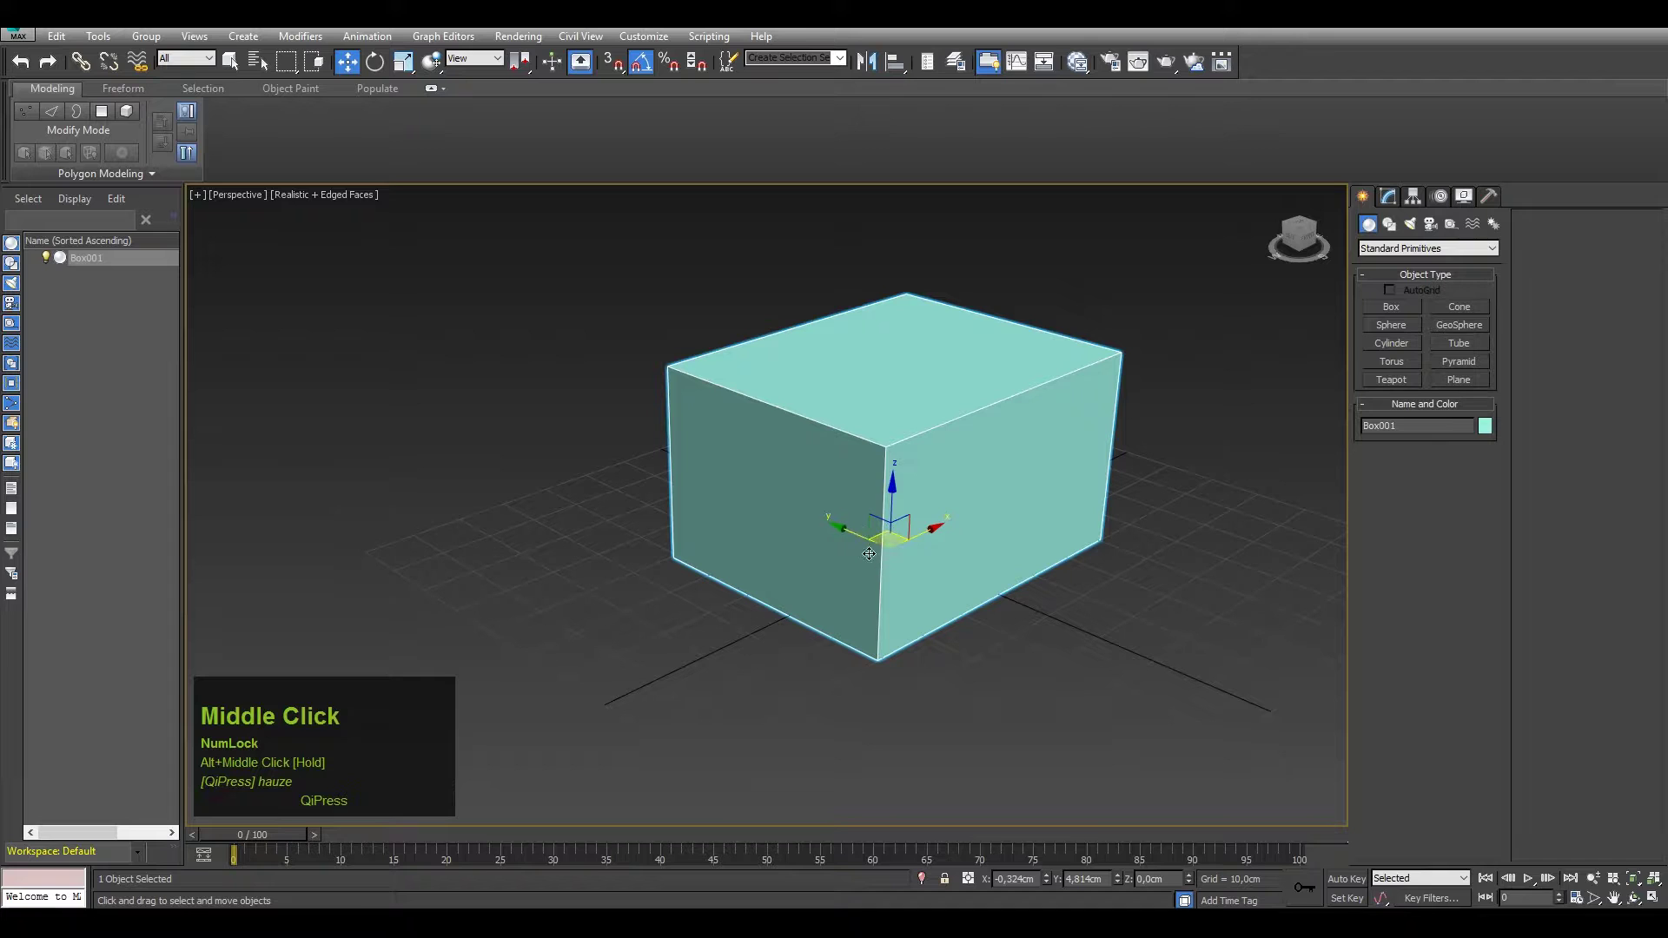
pyautogui.moveTo(903, 534); pyautogui.dragTo(919, 526)
pyautogui.moveTo(919, 525); pyautogui.dragTo(814, 445)
pyautogui.scroll(-3)
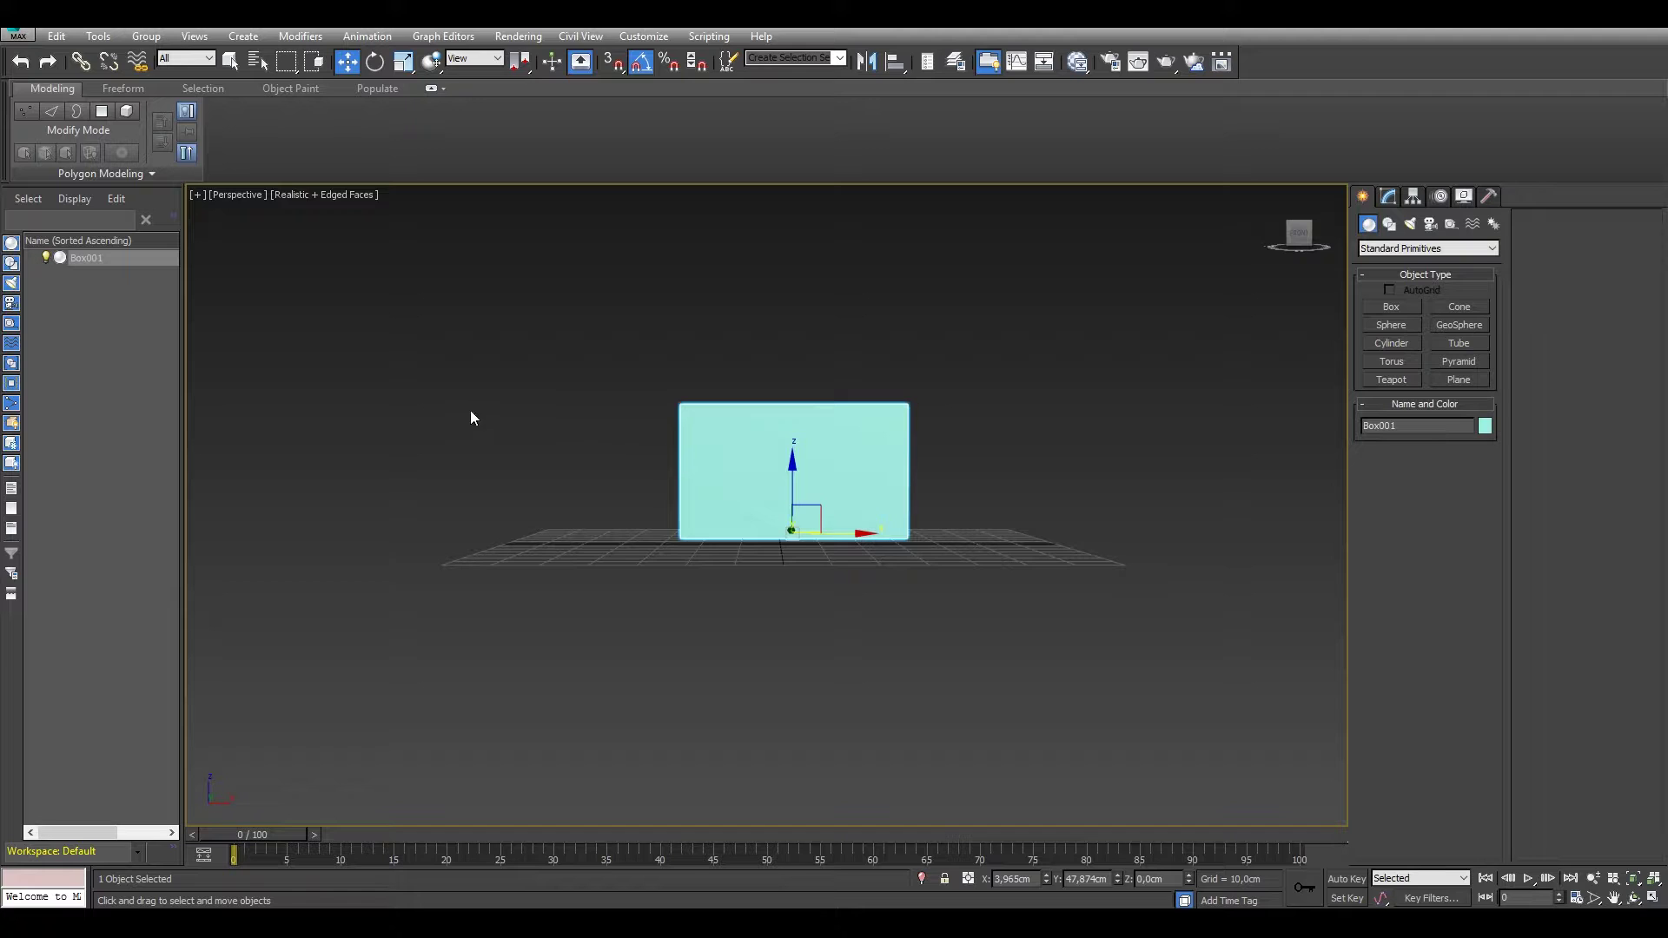
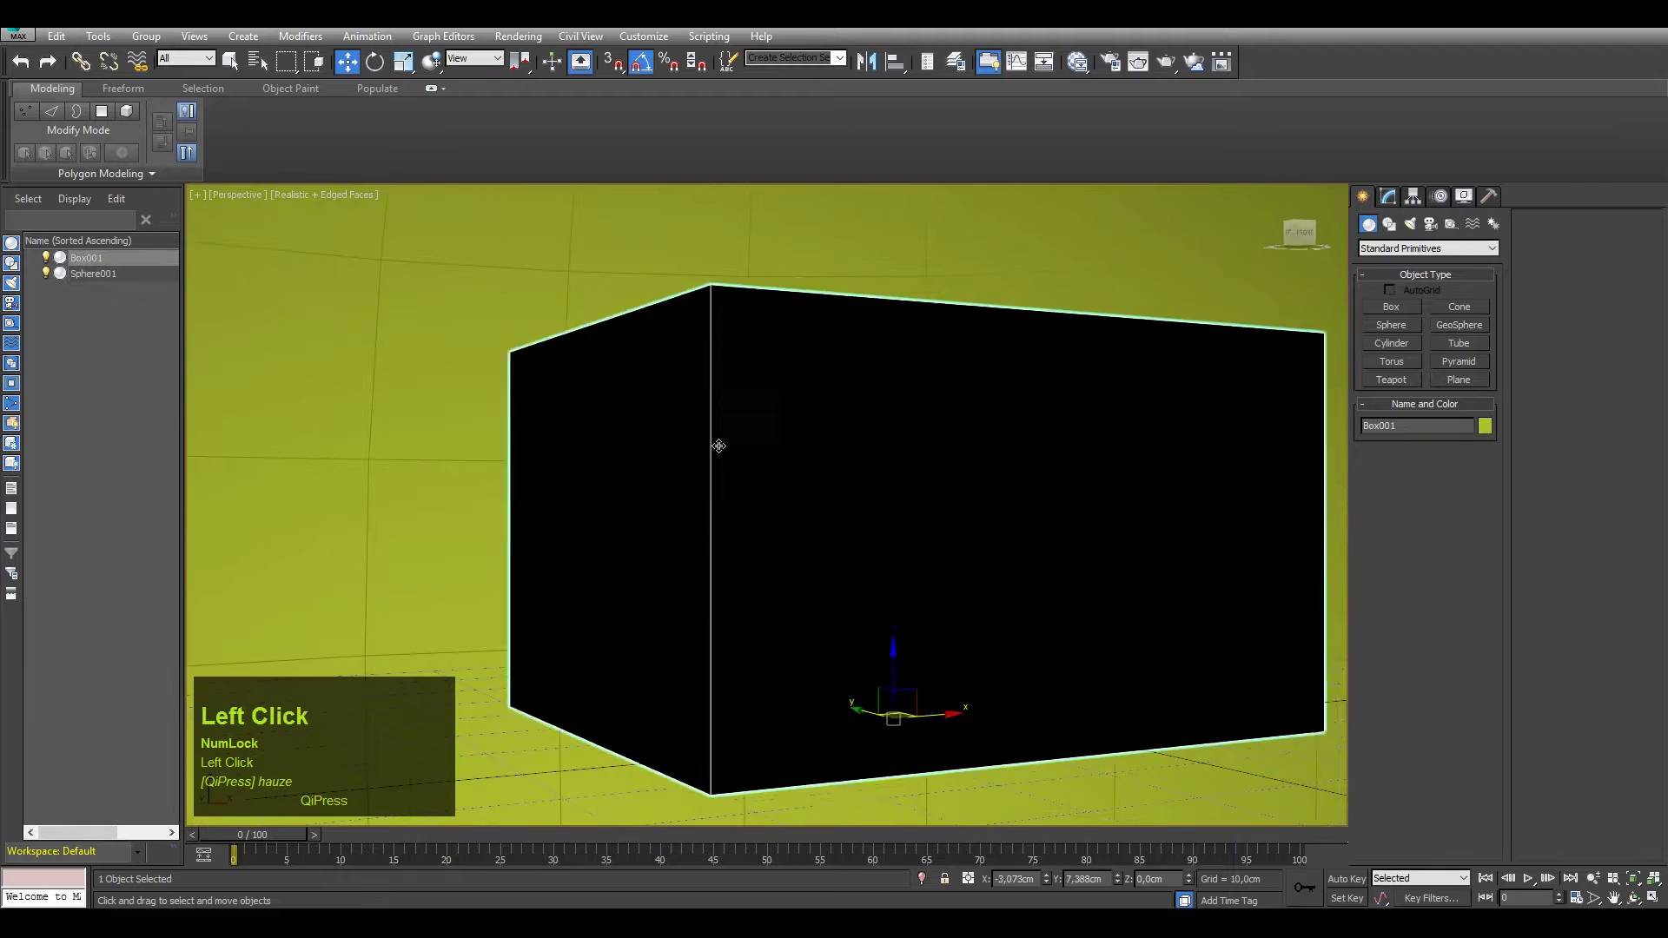
# Delete the accidentally created sphere, leaving only Box001 in the scene
pyautogui.scroll(-3)
pyautogui.middleClick(762, 416)
pyautogui.scroll(3)
pyautogui.middleClick(774, 441)
pyautogui.press('Delete')
pyautogui.middleClick(637, 409)
pyautogui.click(678, 473)
pyautogui.scroll(3)
pyautogui.middleClick(880, 531)
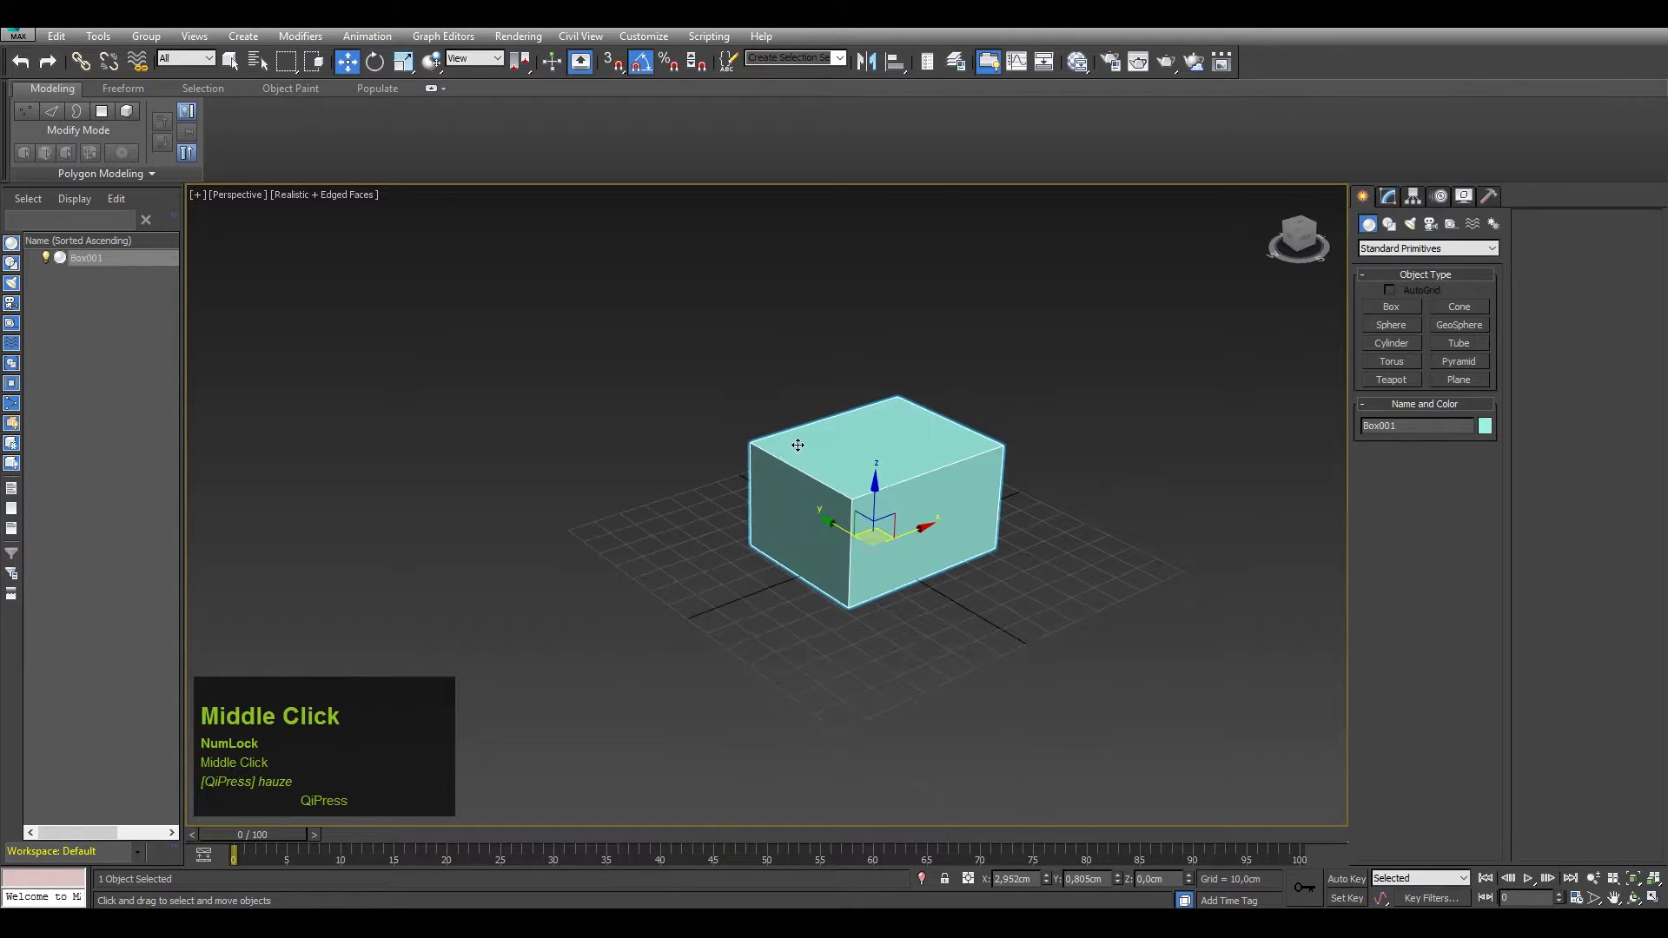
pyautogui.rightClick(816, 446)
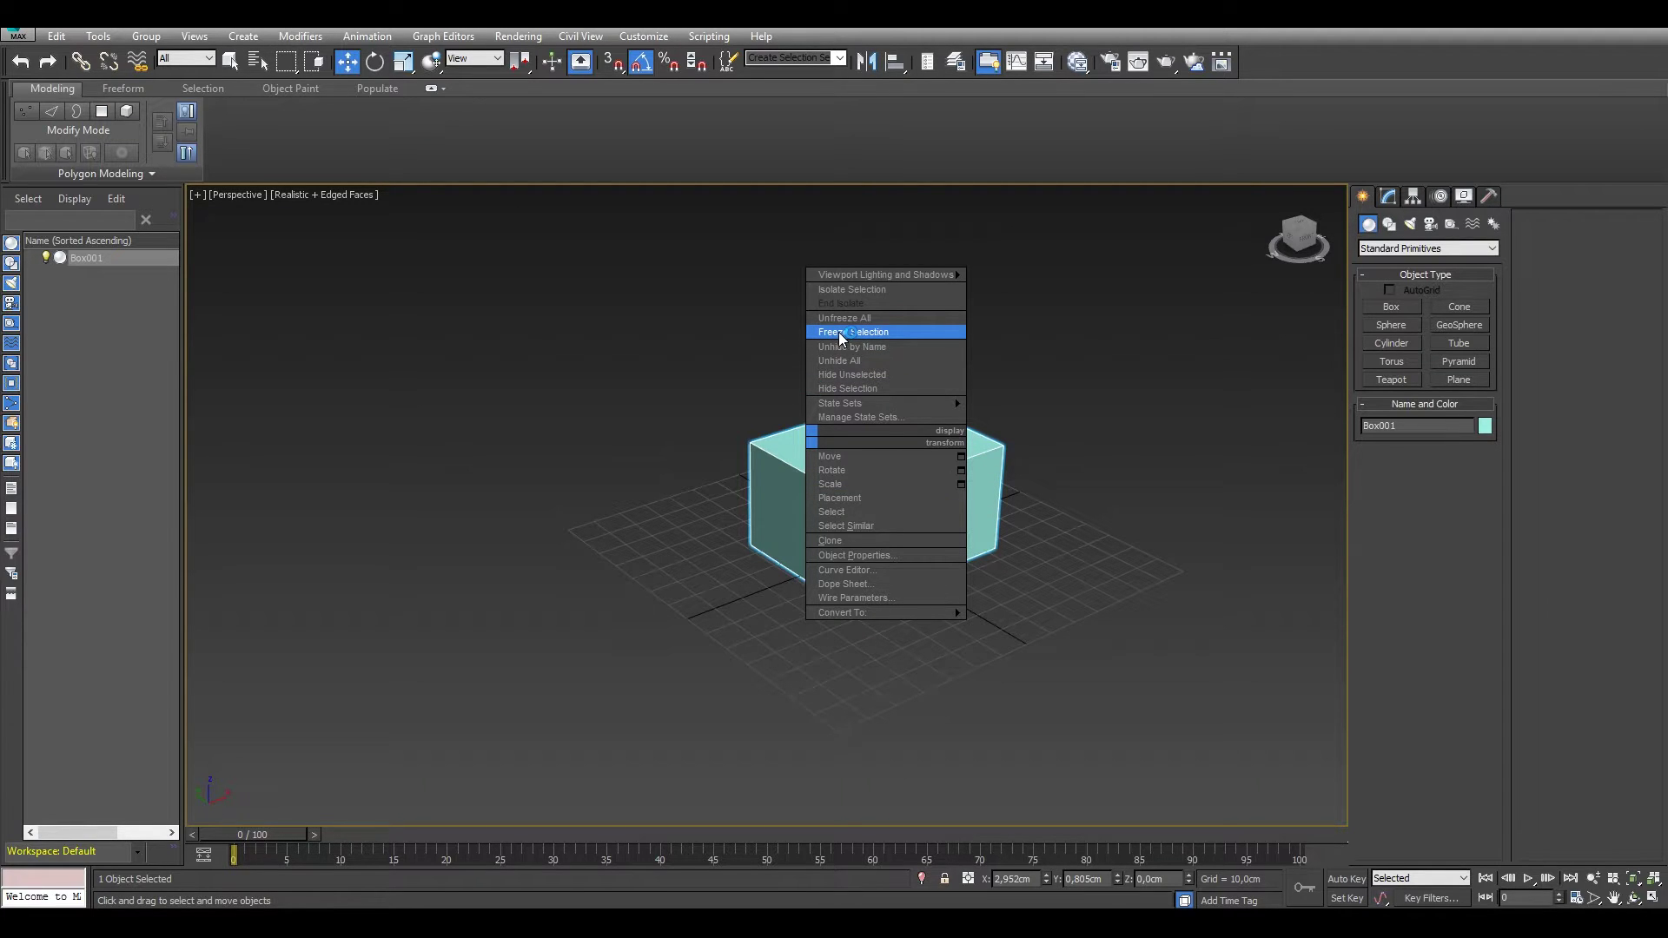
pyautogui.click(843, 337)
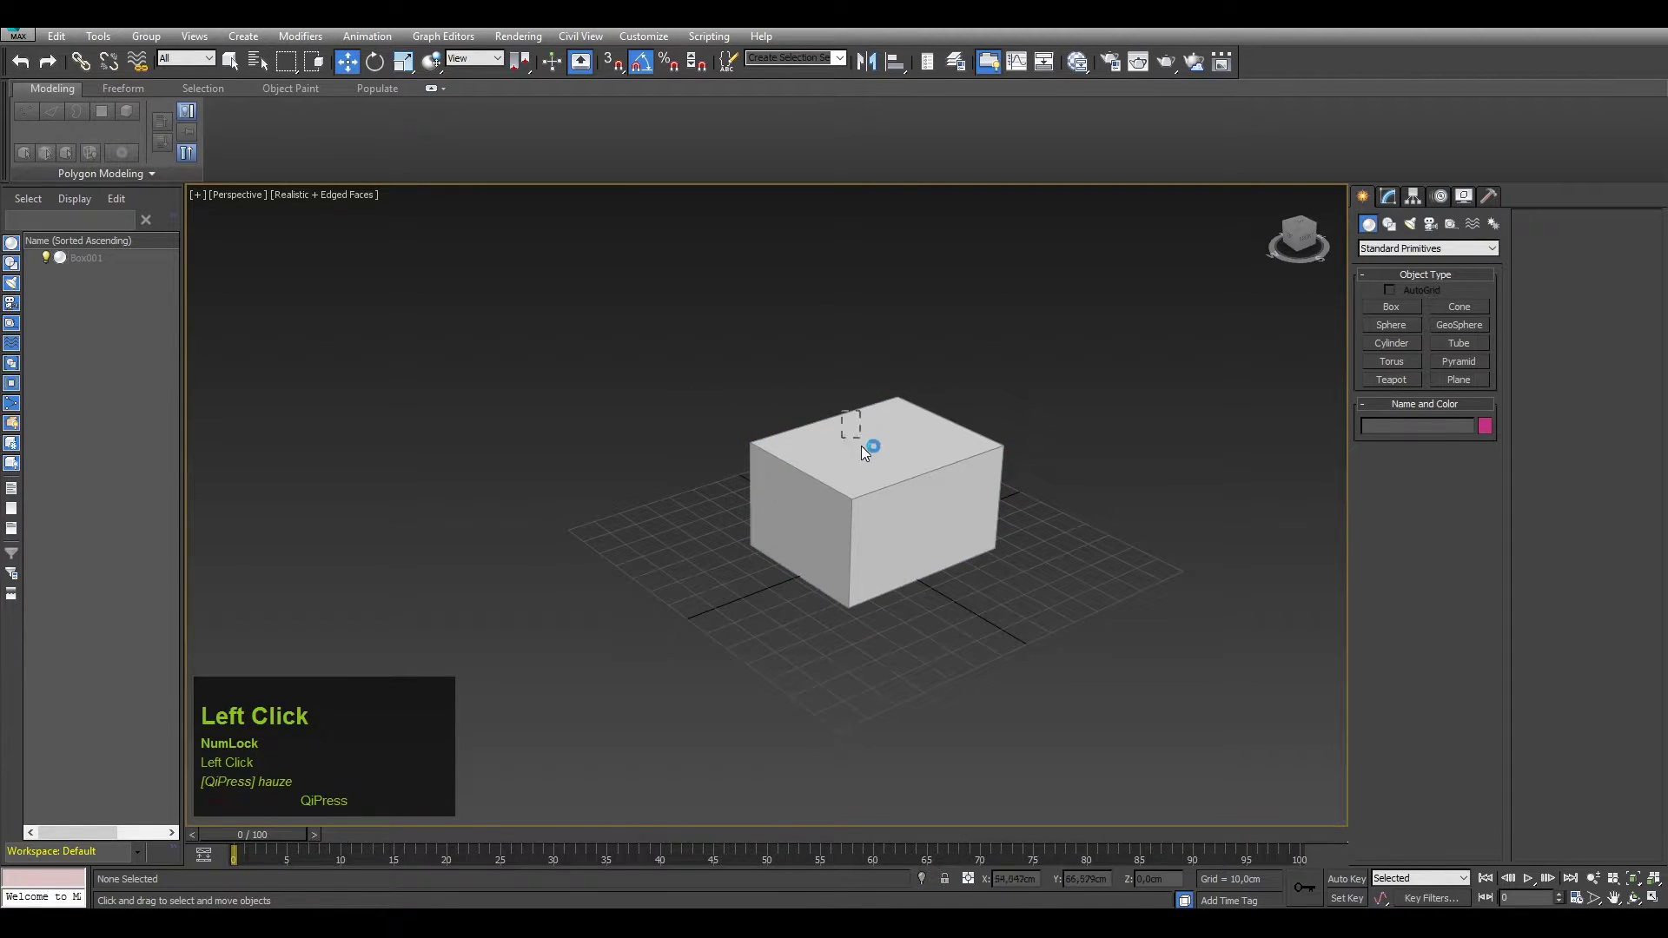
pyautogui.moveTo(887, 465); pyautogui.dragTo(823, 496)
pyautogui.click(822, 497)
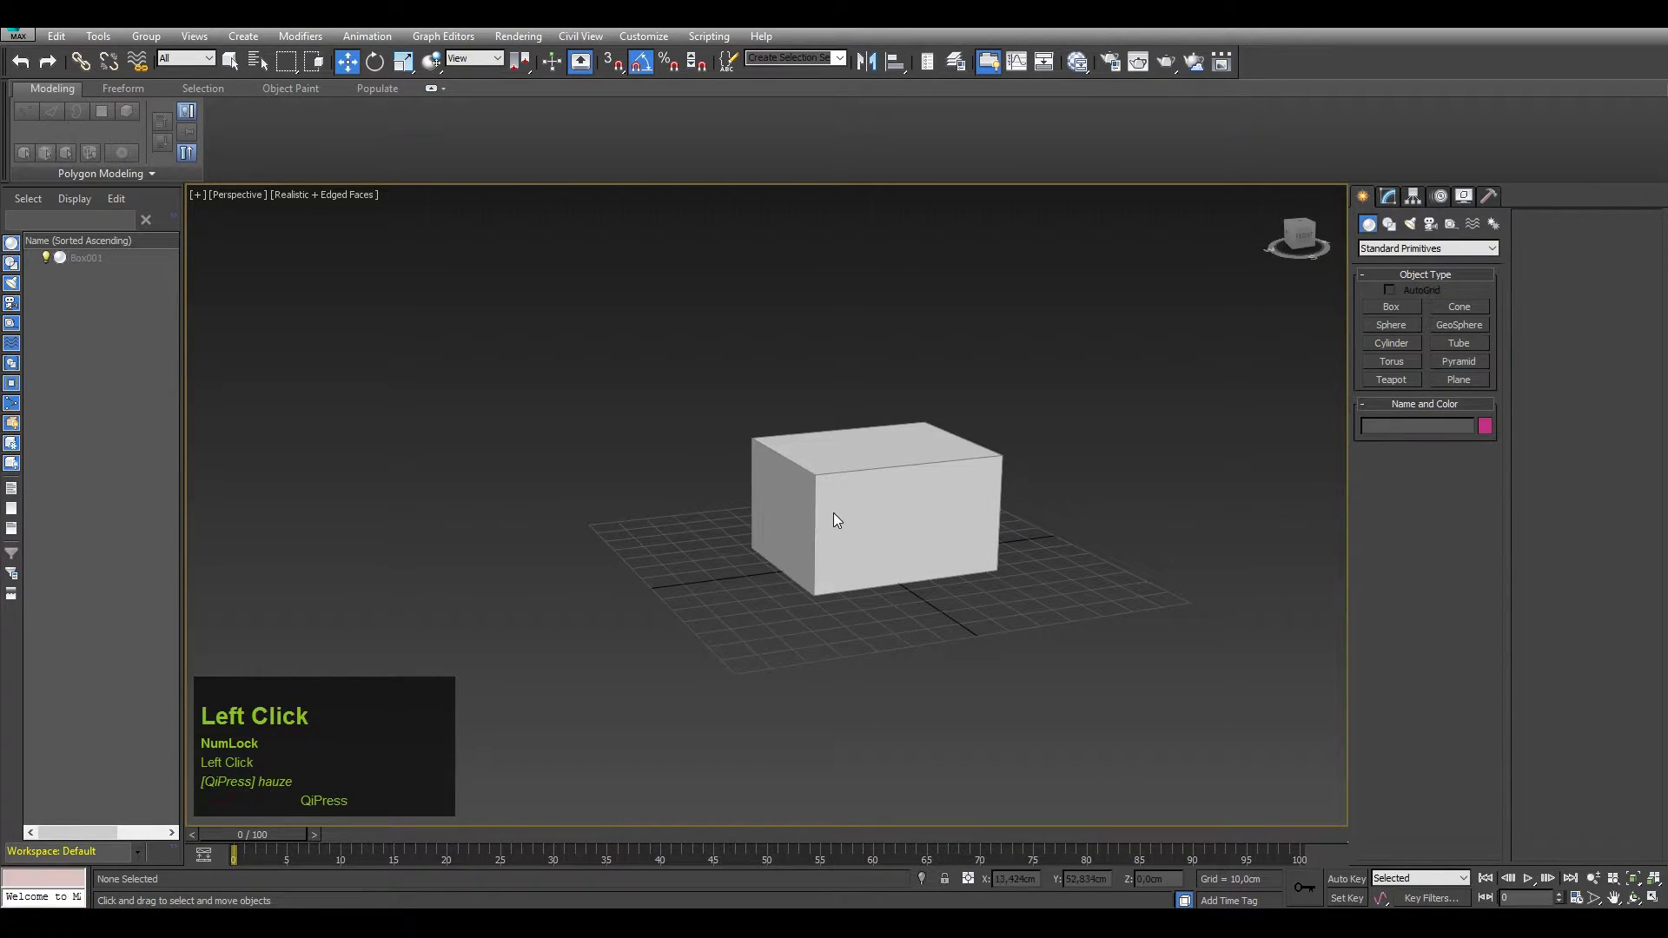
pyautogui.scroll(3)
pyautogui.moveTo(905, 505); pyautogui.dragTo(819, 453)
pyautogui.click(819, 453)
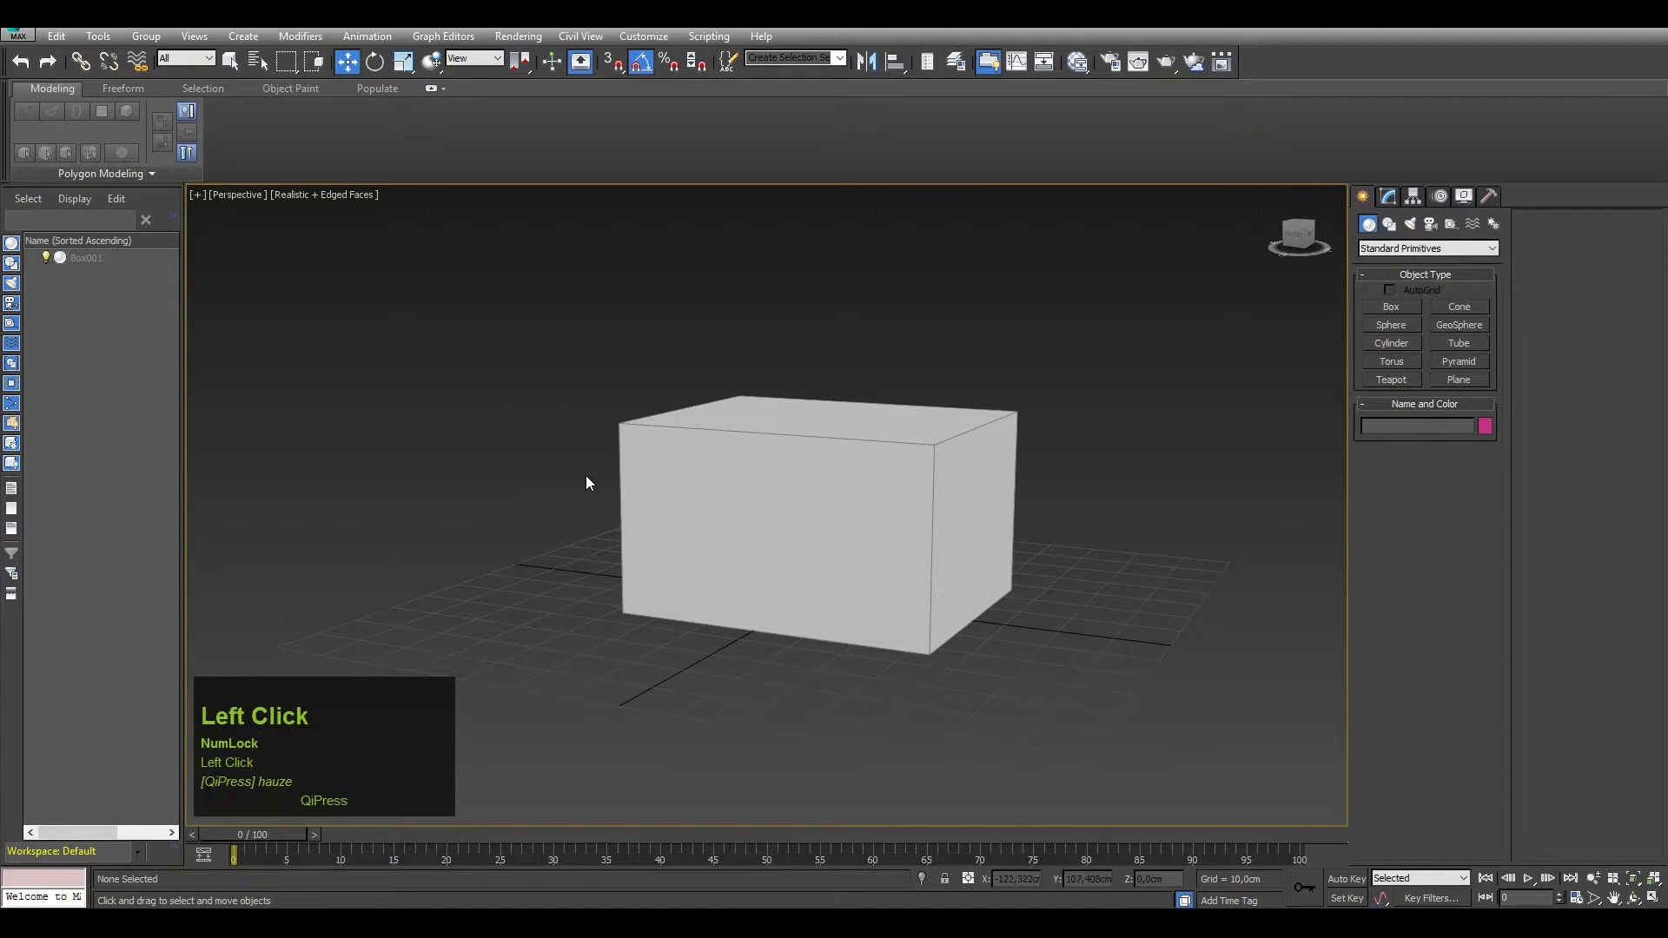
pyautogui.rightClick(565, 484)
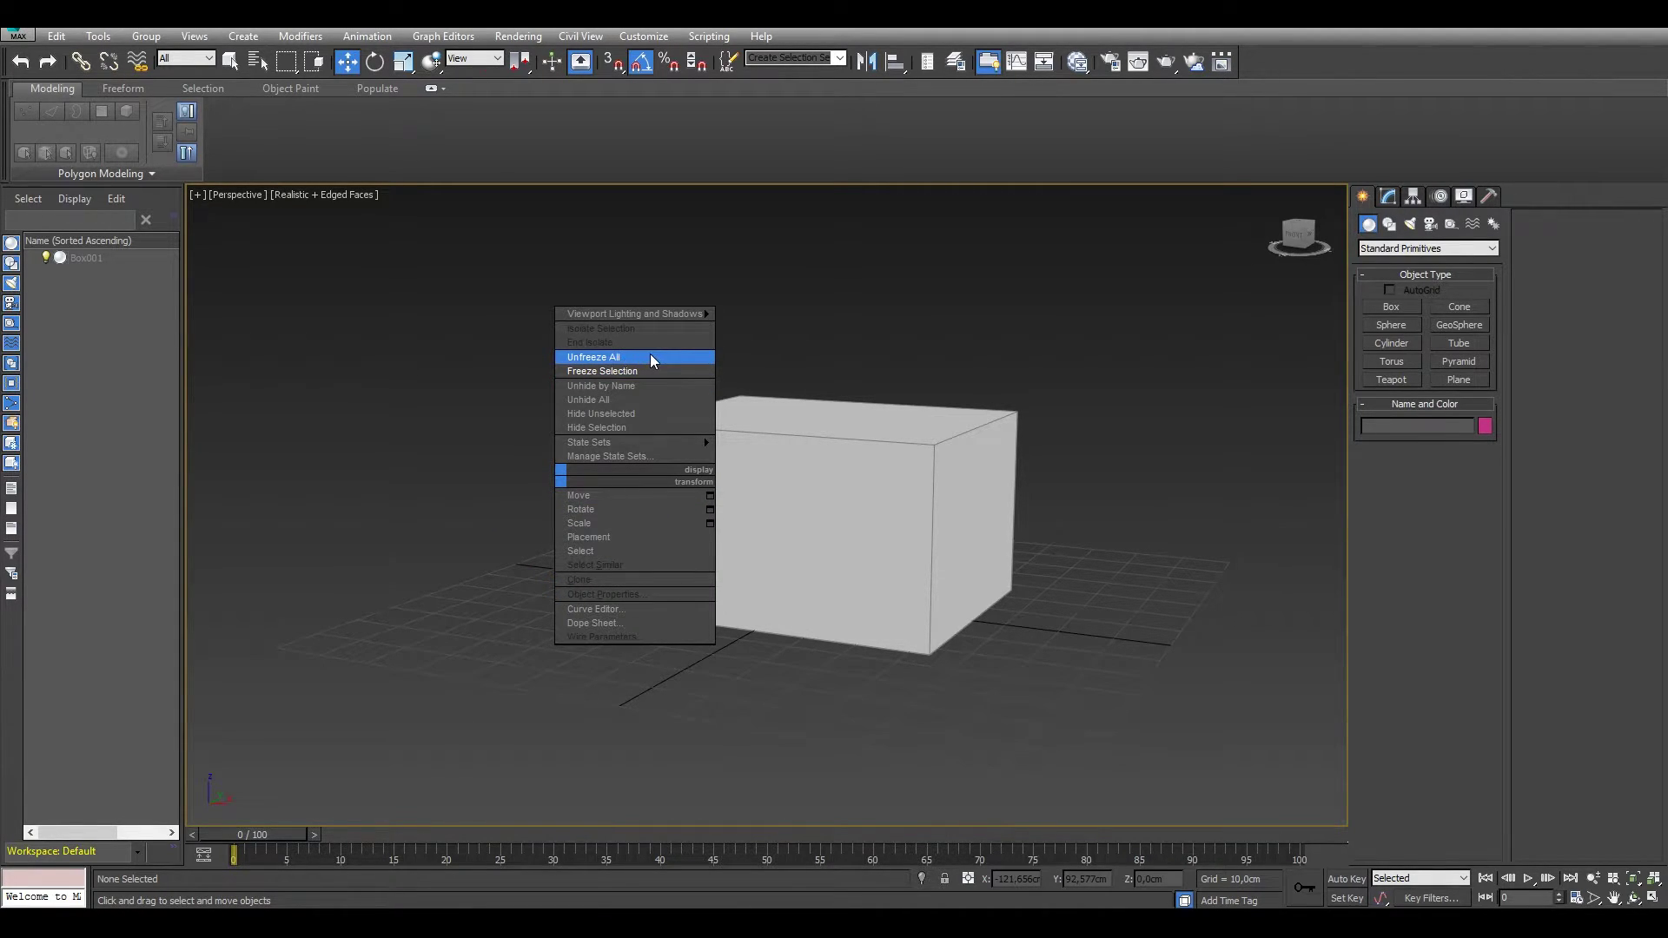
pyautogui.click(643, 359)
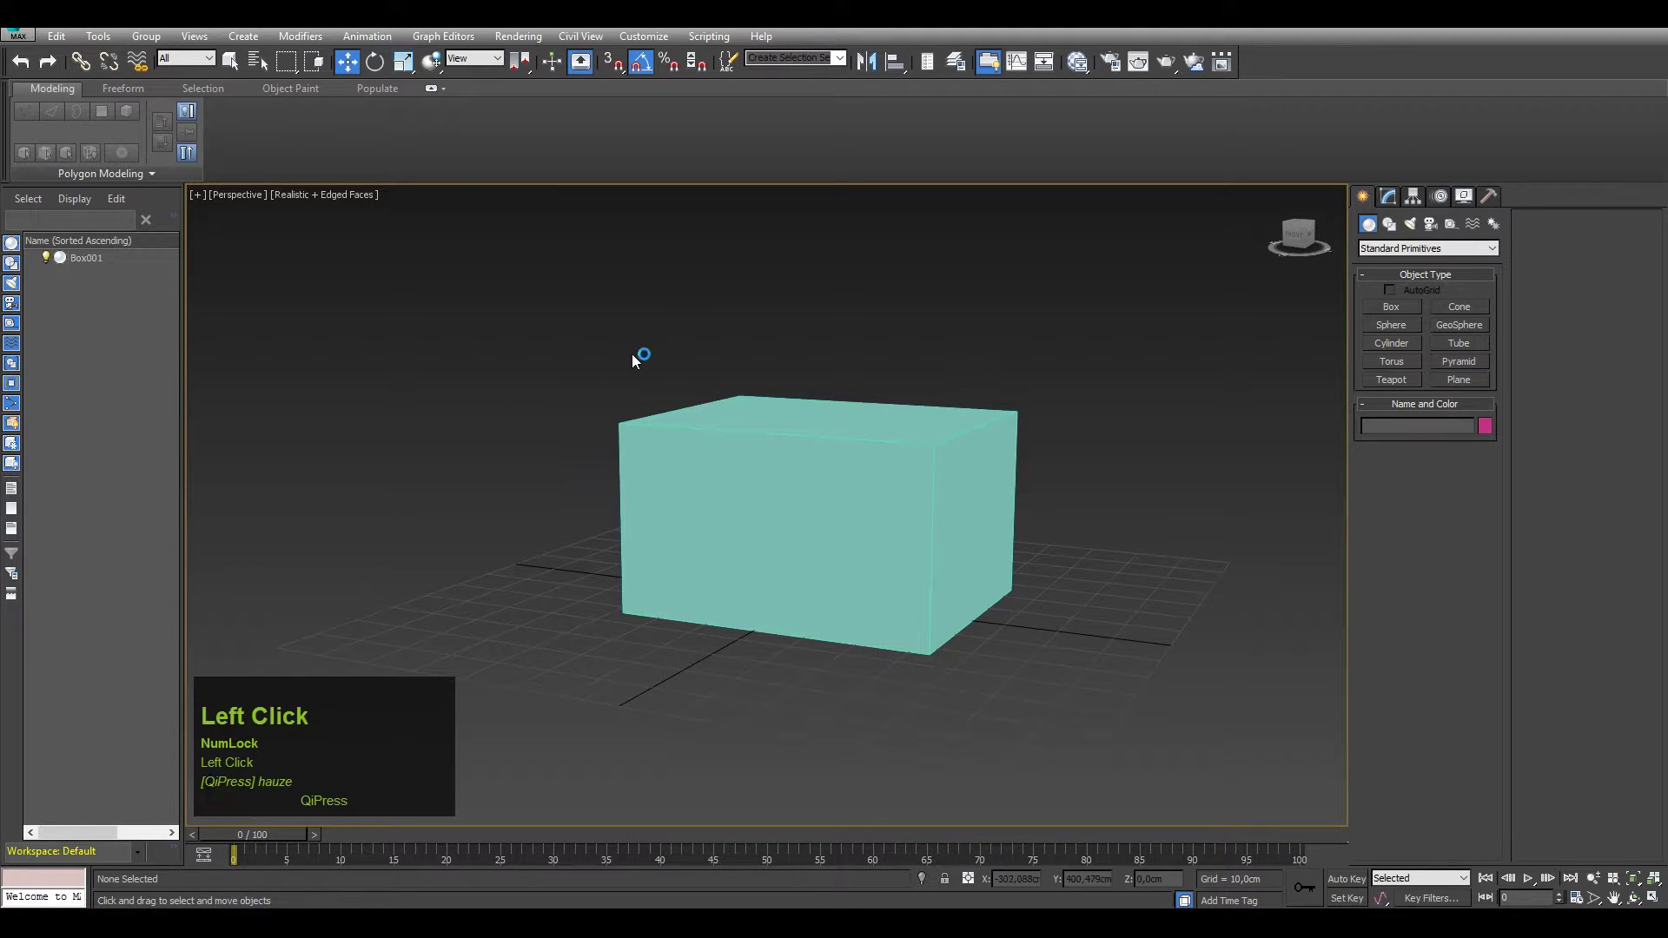
pyautogui.moveTo(619, 422); pyautogui.dragTo(655, 398)
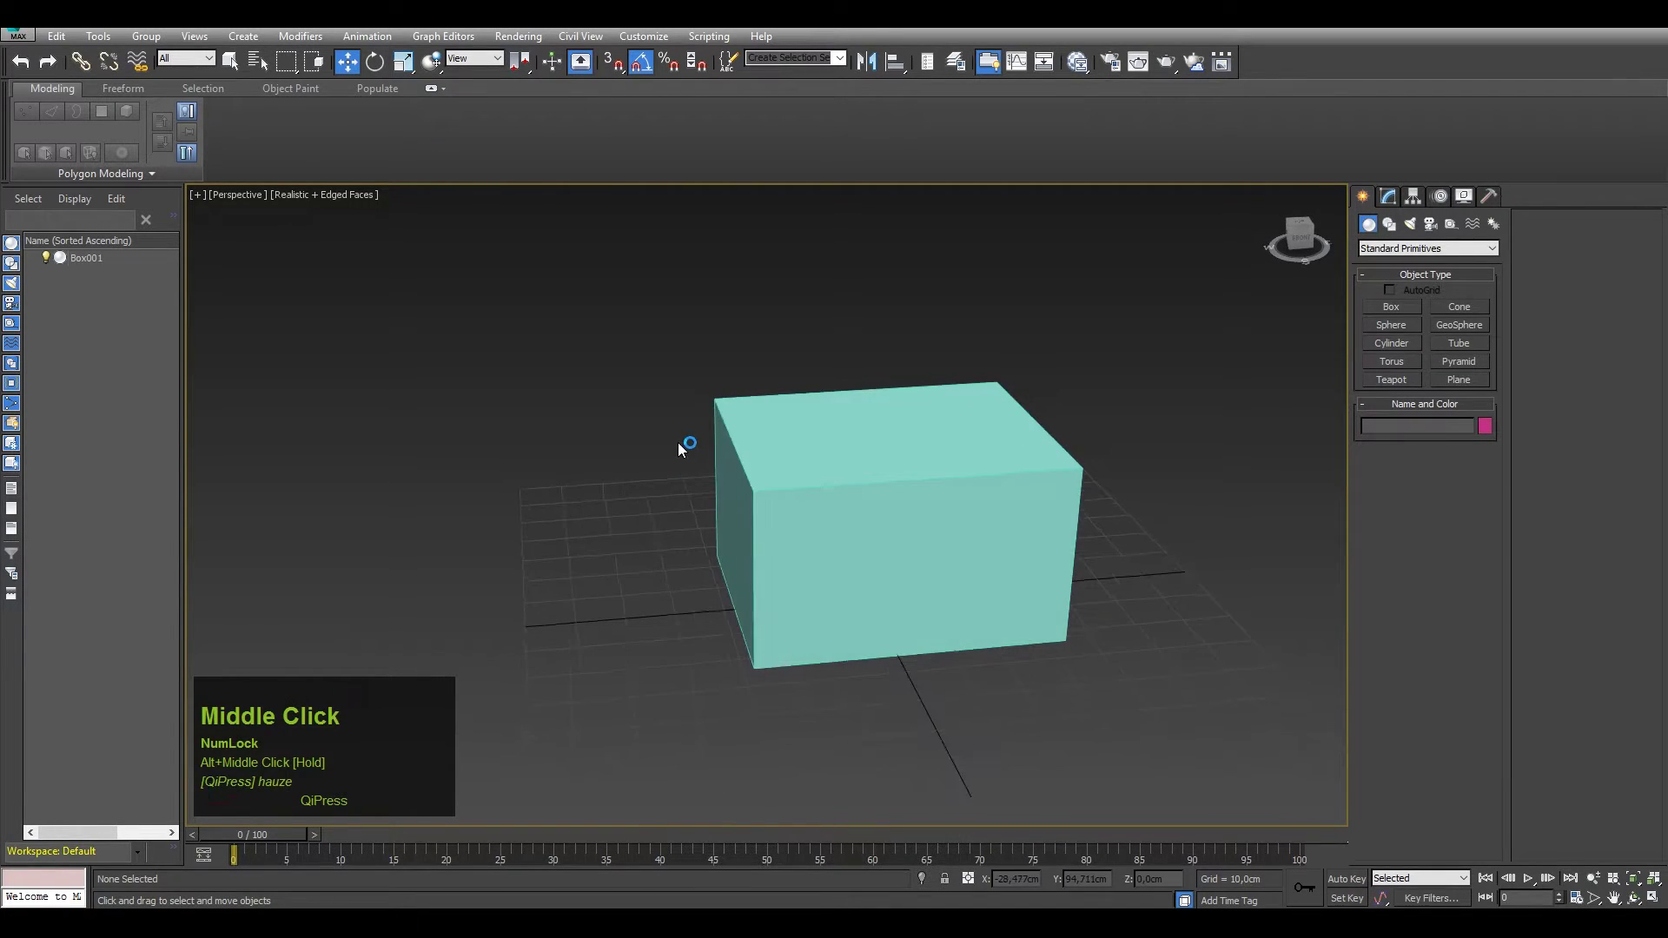
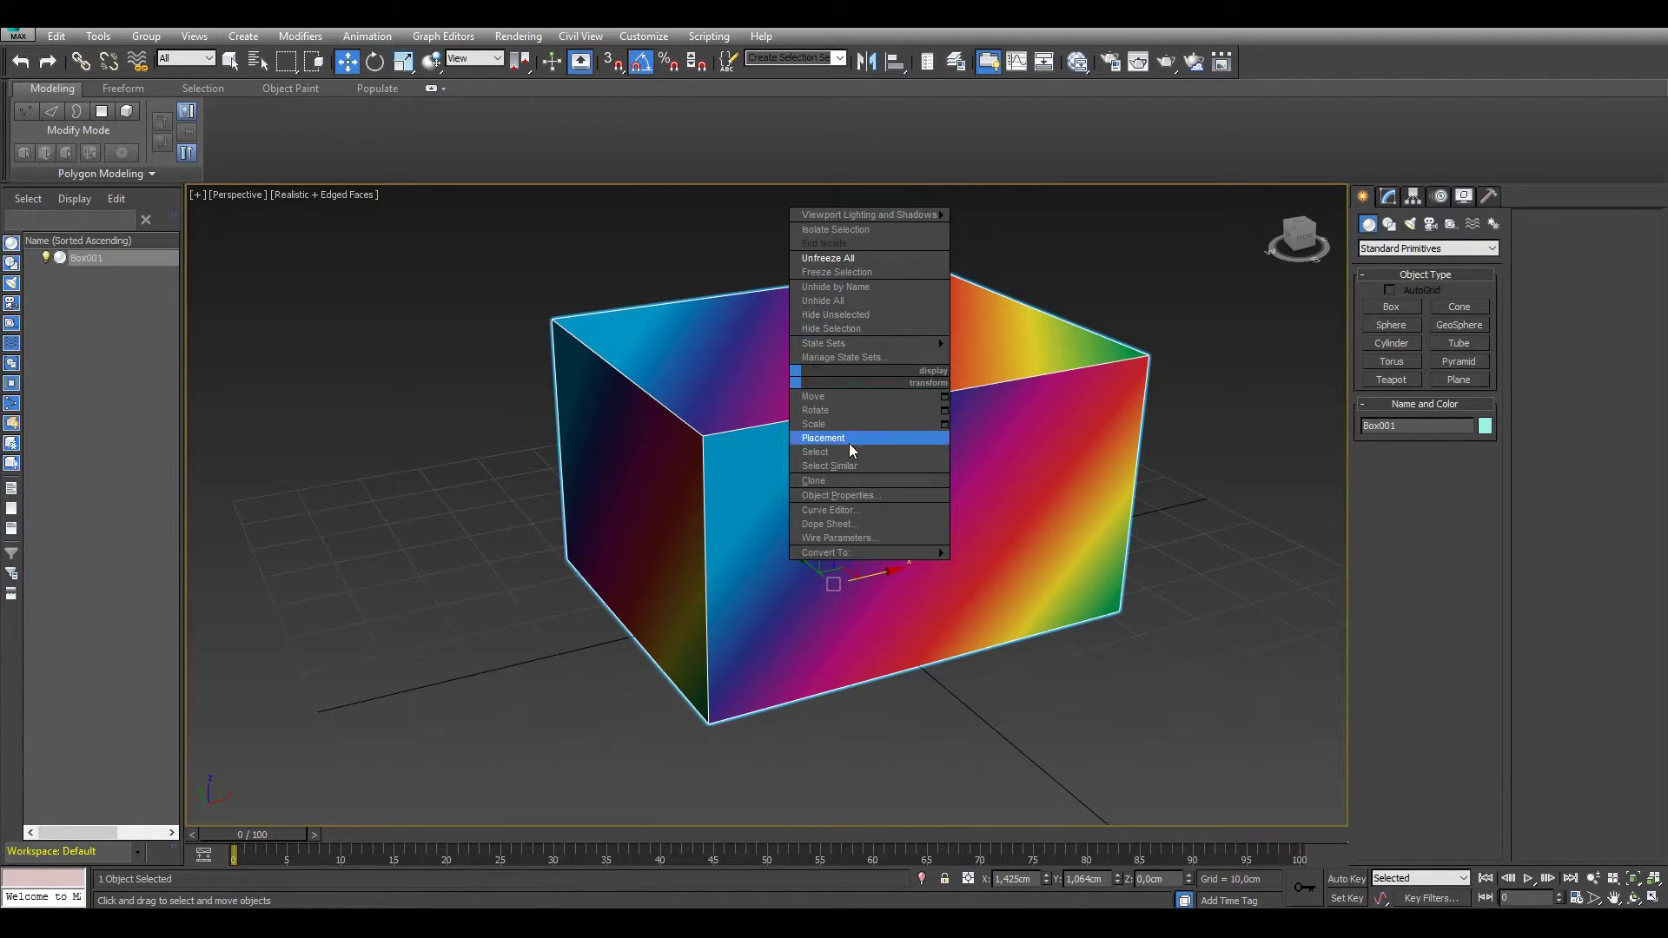
# Freeze the rainbow box, then unfreeze all objects from the quad menu
pyautogui.click(830, 278)
pyautogui.moveTo(909, 416); pyautogui.dragTo(777, 398)
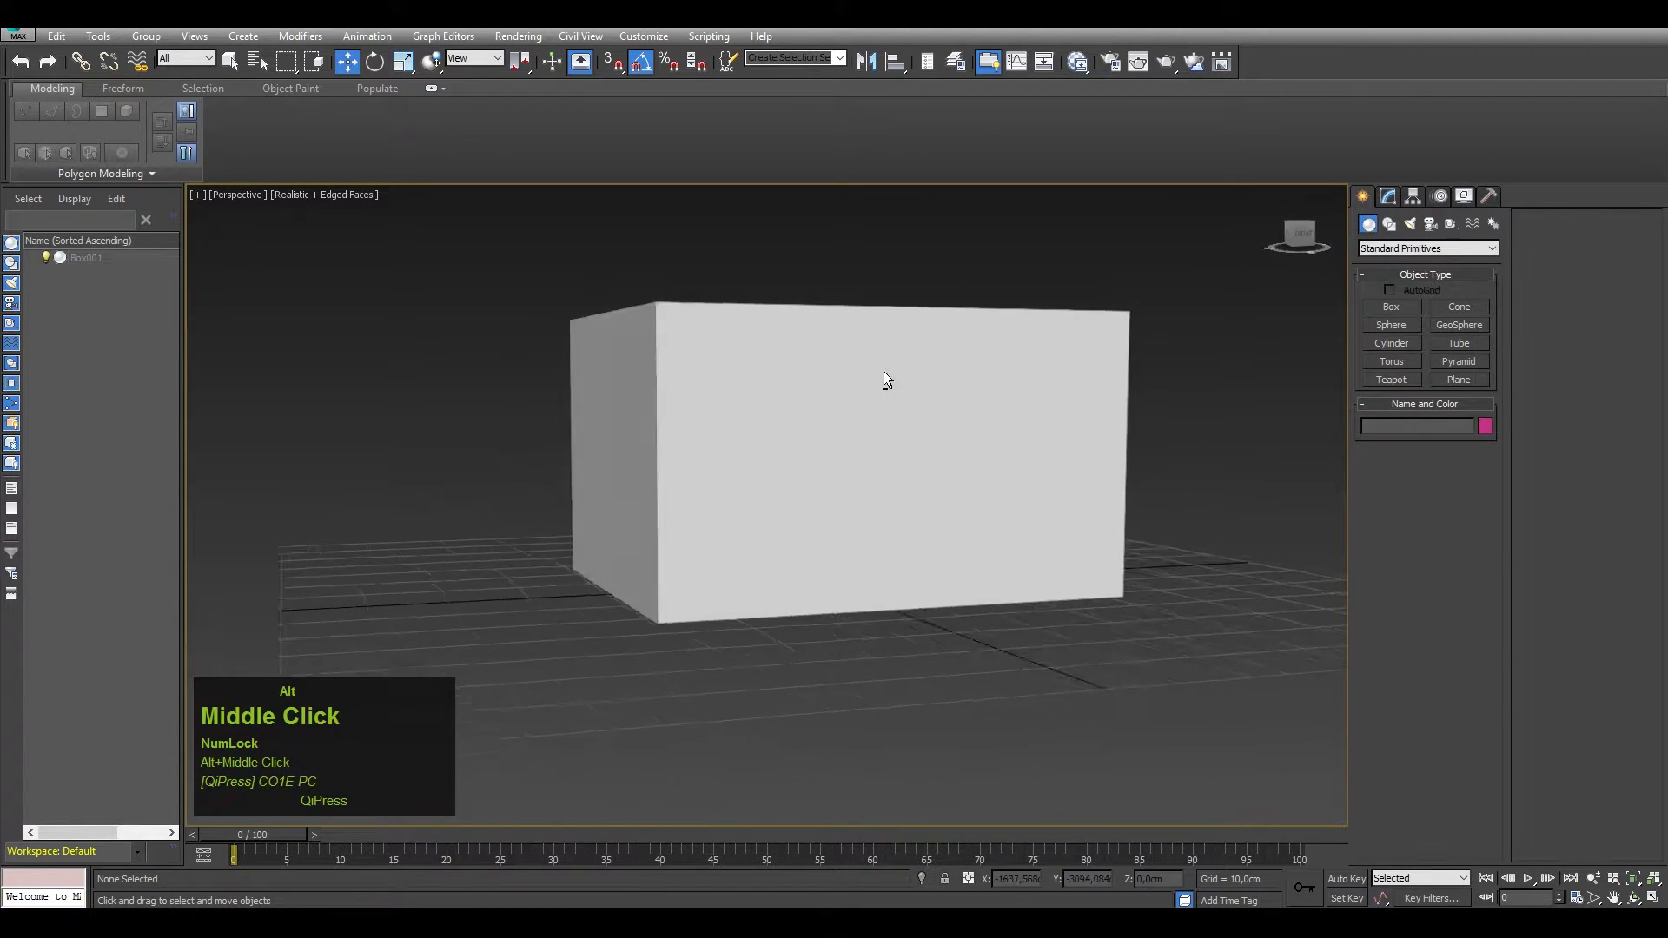
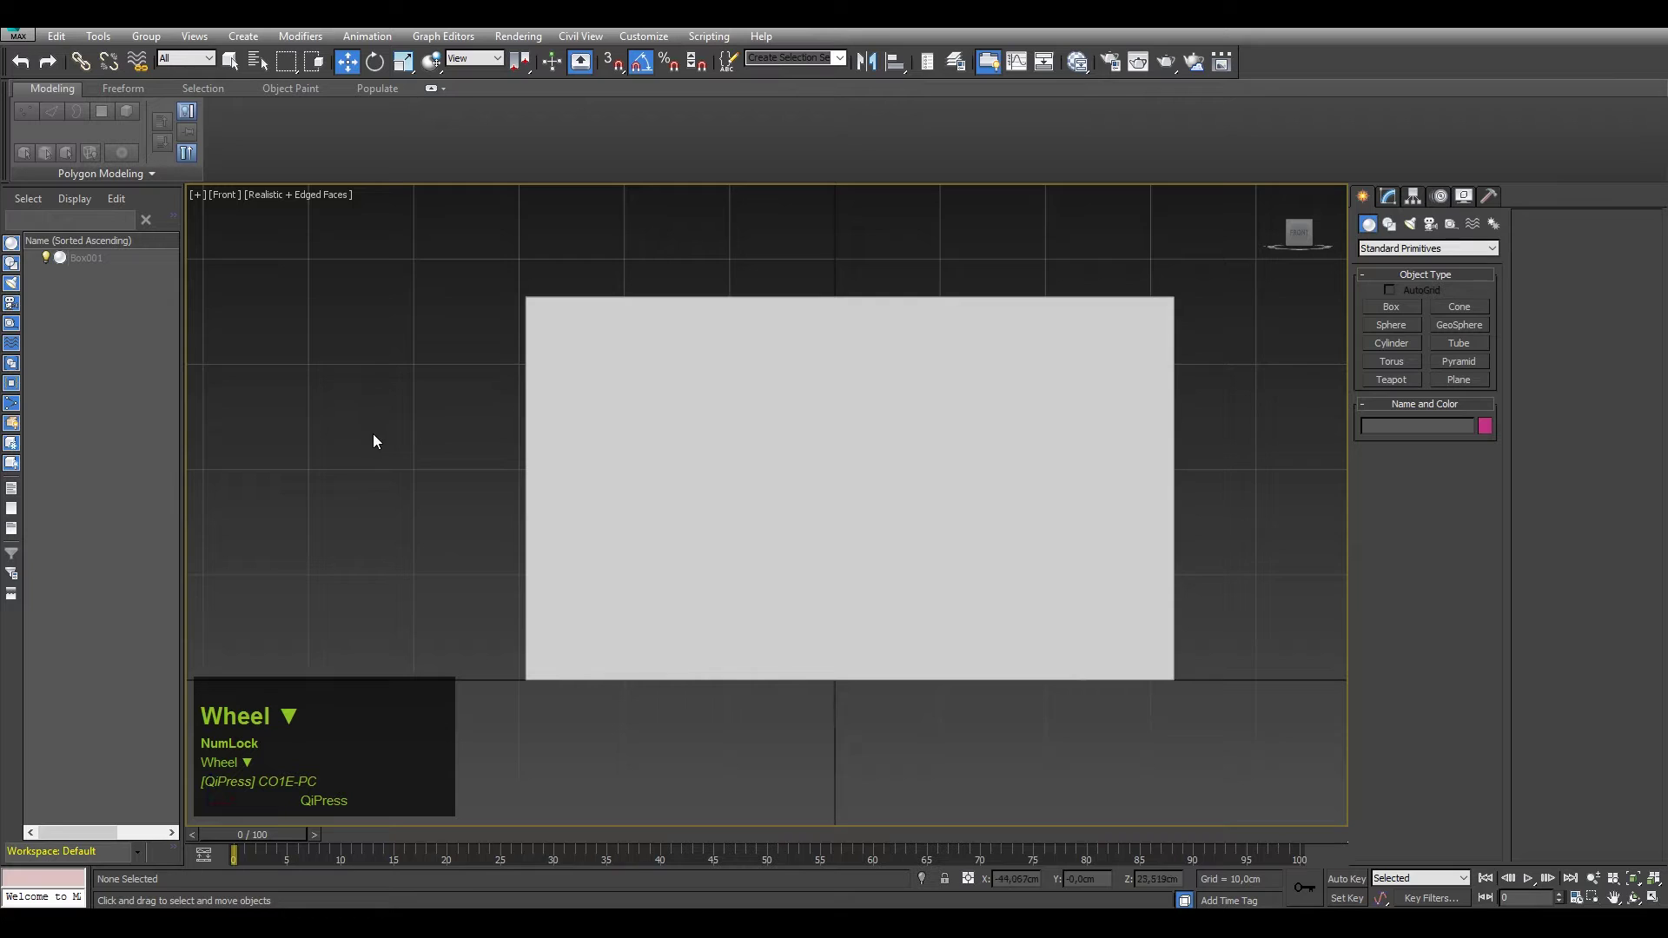
pyautogui.click(658, 348)
pyautogui.rightClick(642, 355)
pyautogui.click(677, 272)
pyautogui.rightClick(622, 346)
pyautogui.click(673, 227)
# Select the rainbow box in perspective view and bring up its quad menu options
pyautogui.middleClick(661, 355)
pyautogui.scroll(-3)
pyautogui.press('p')
pyautogui.click(710, 426)
pyautogui.middleClick(670, 471)
pyautogui.rightClick(736, 399)
pyautogui.click(677, 458)
pyautogui.rightClick(776, 427)
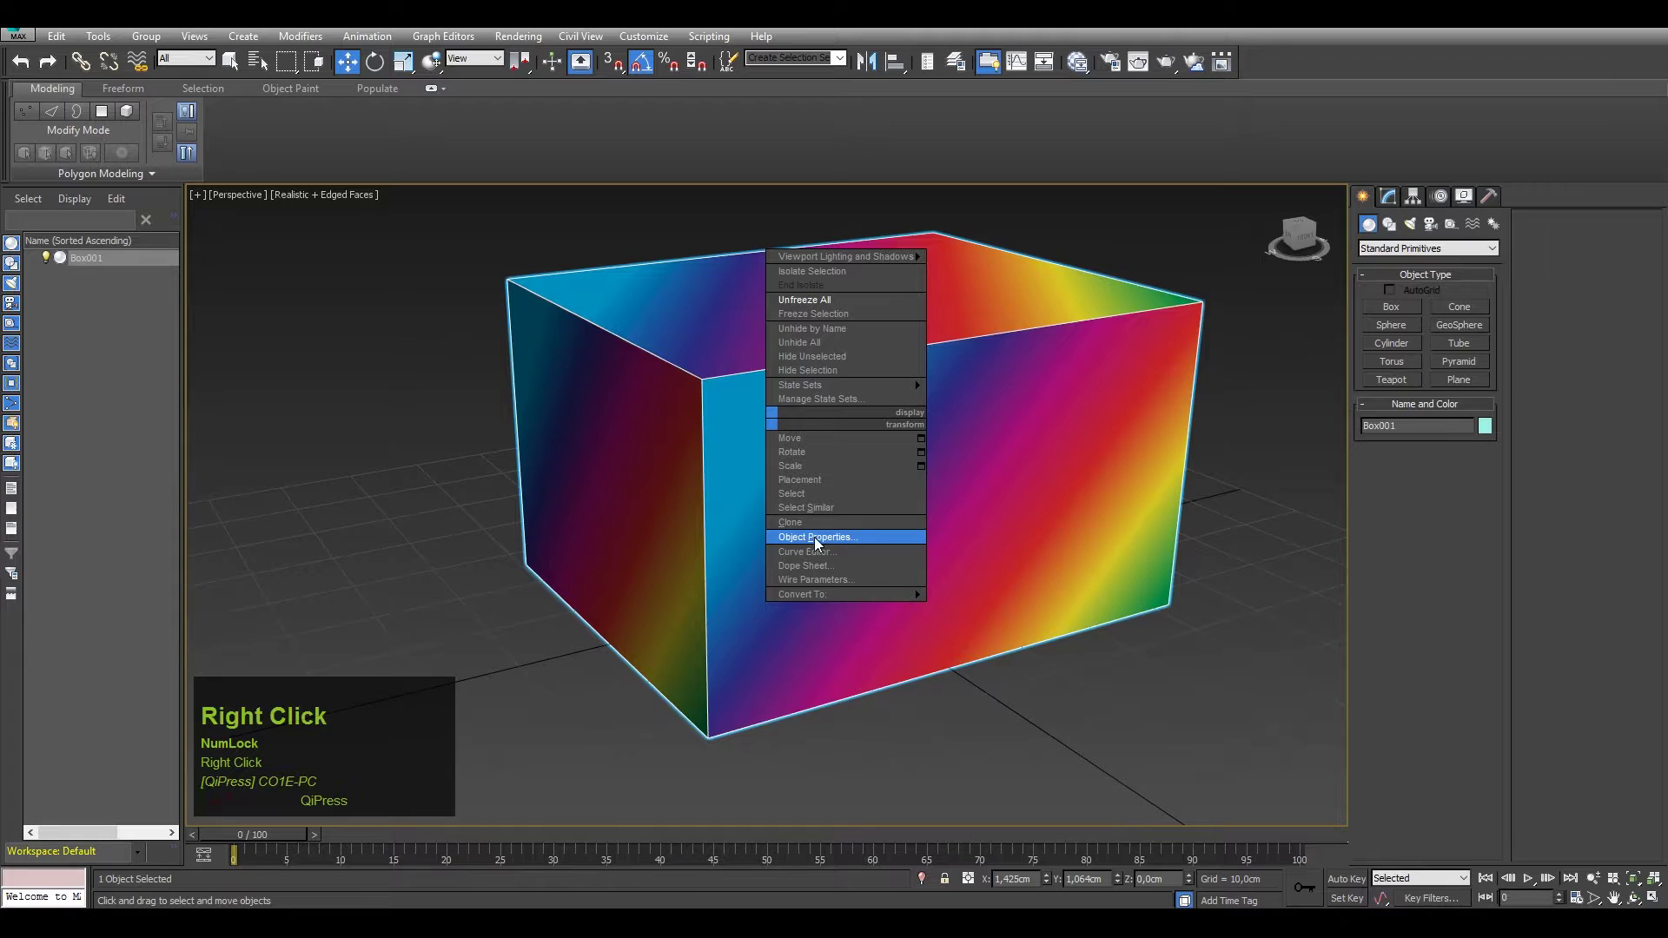
# In Object Properties, uncheck Show Frozen in Gray for Box001 and confirm
pyautogui.click(844, 541)
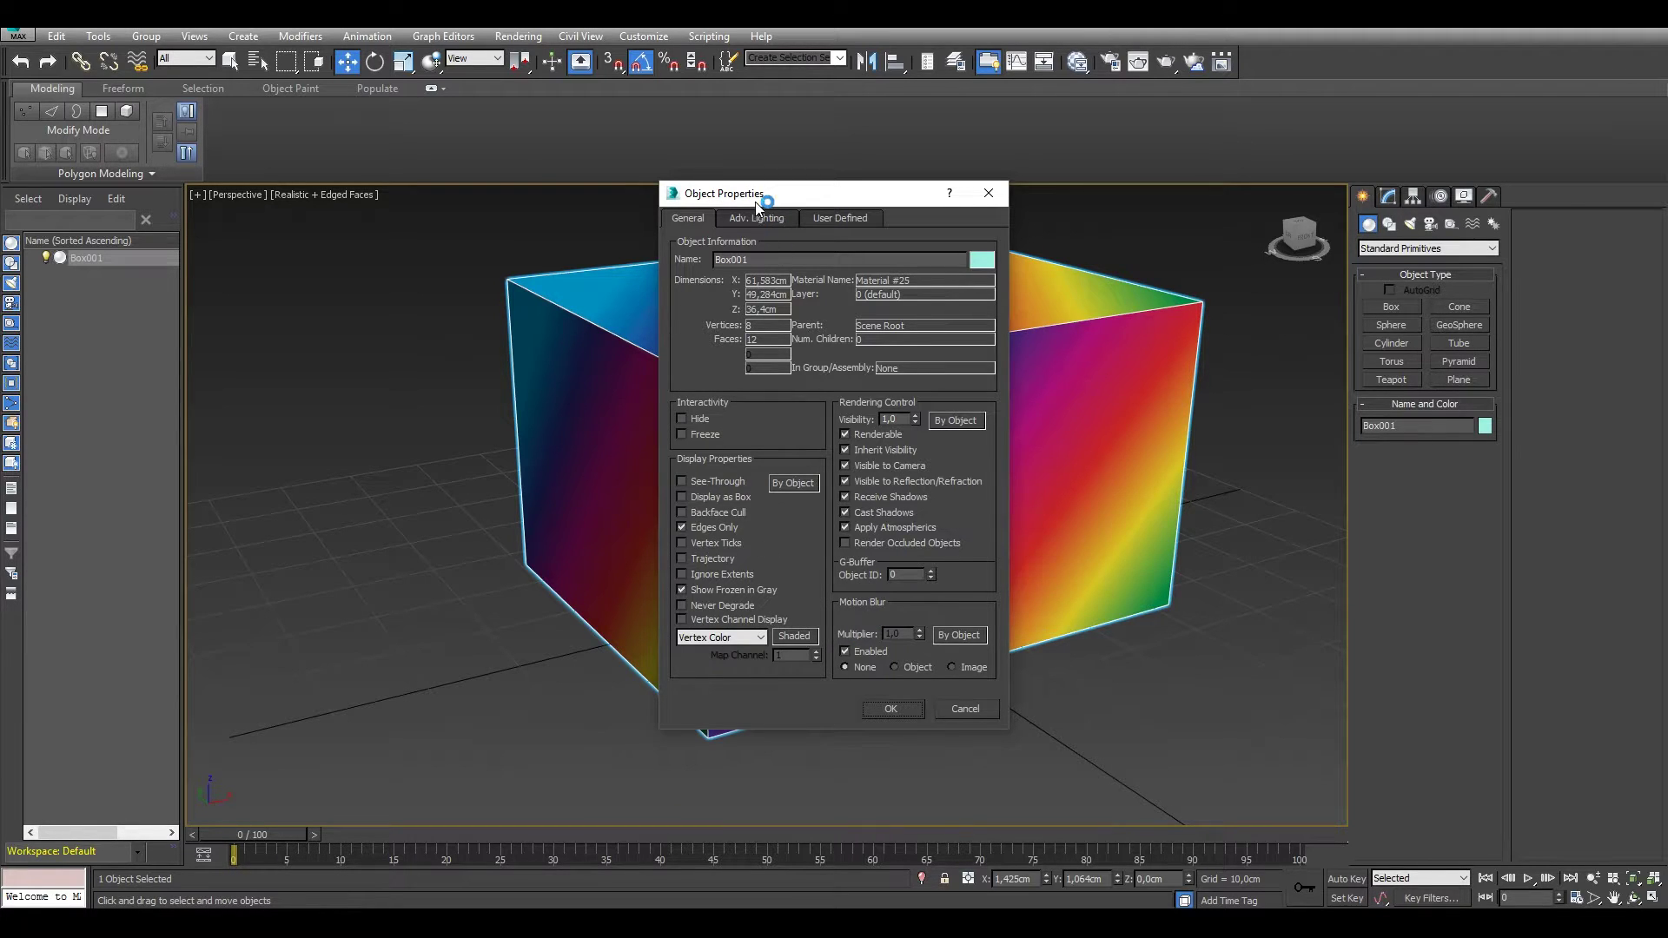
pyautogui.moveTo(761, 205); pyautogui.dragTo(1257, 508)
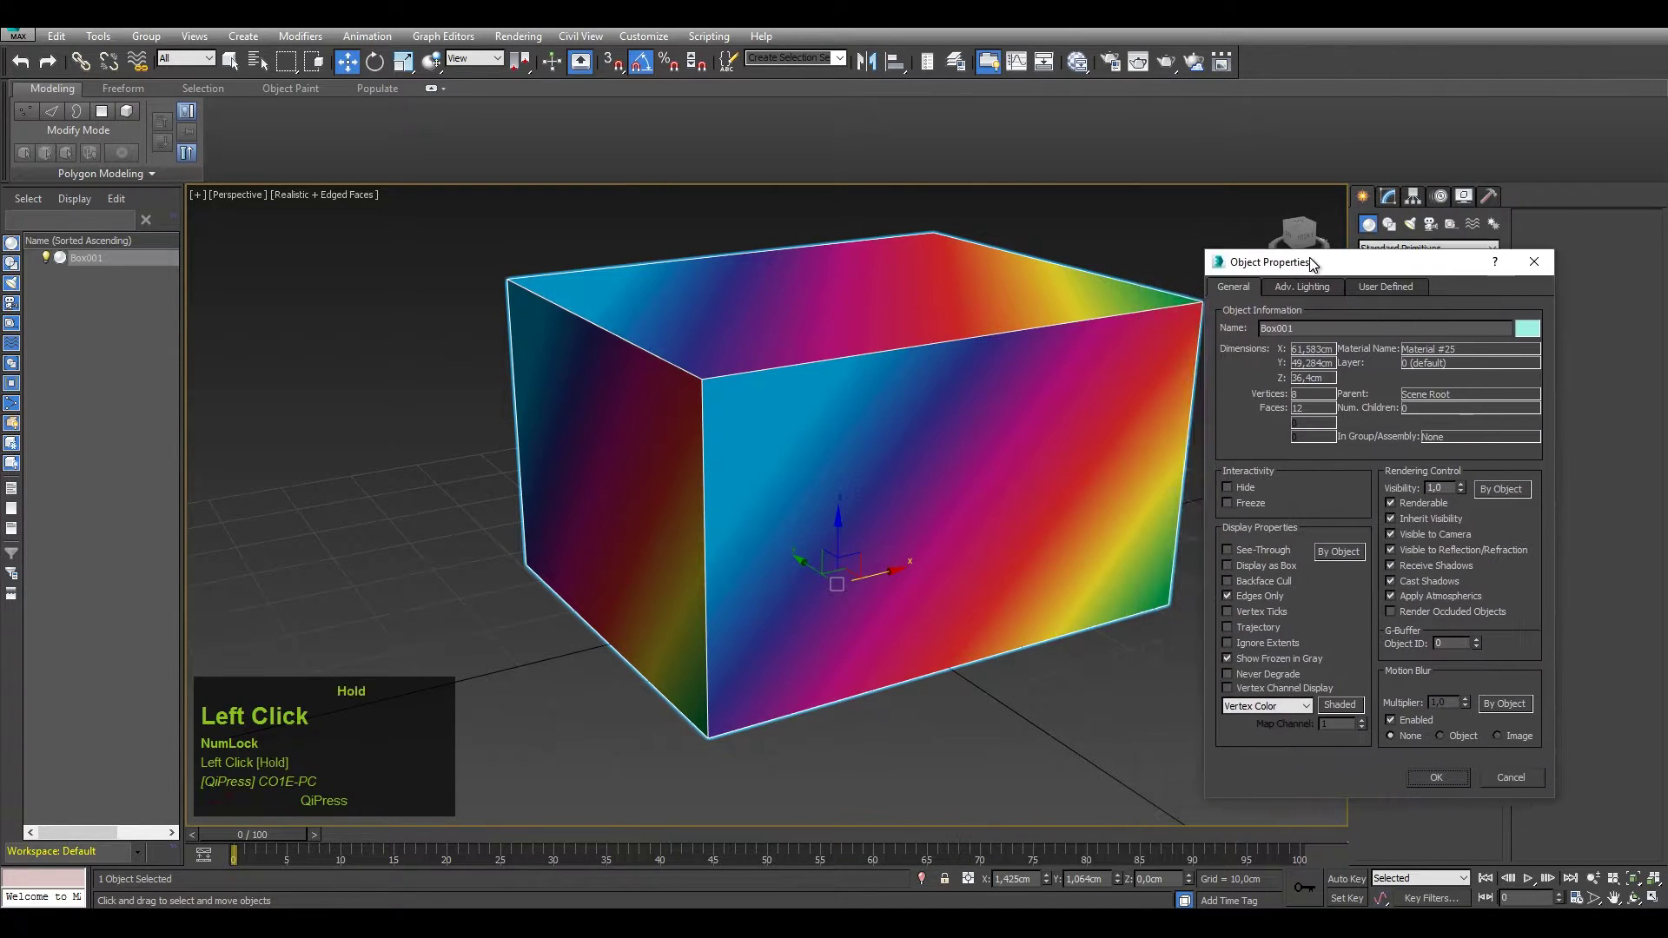
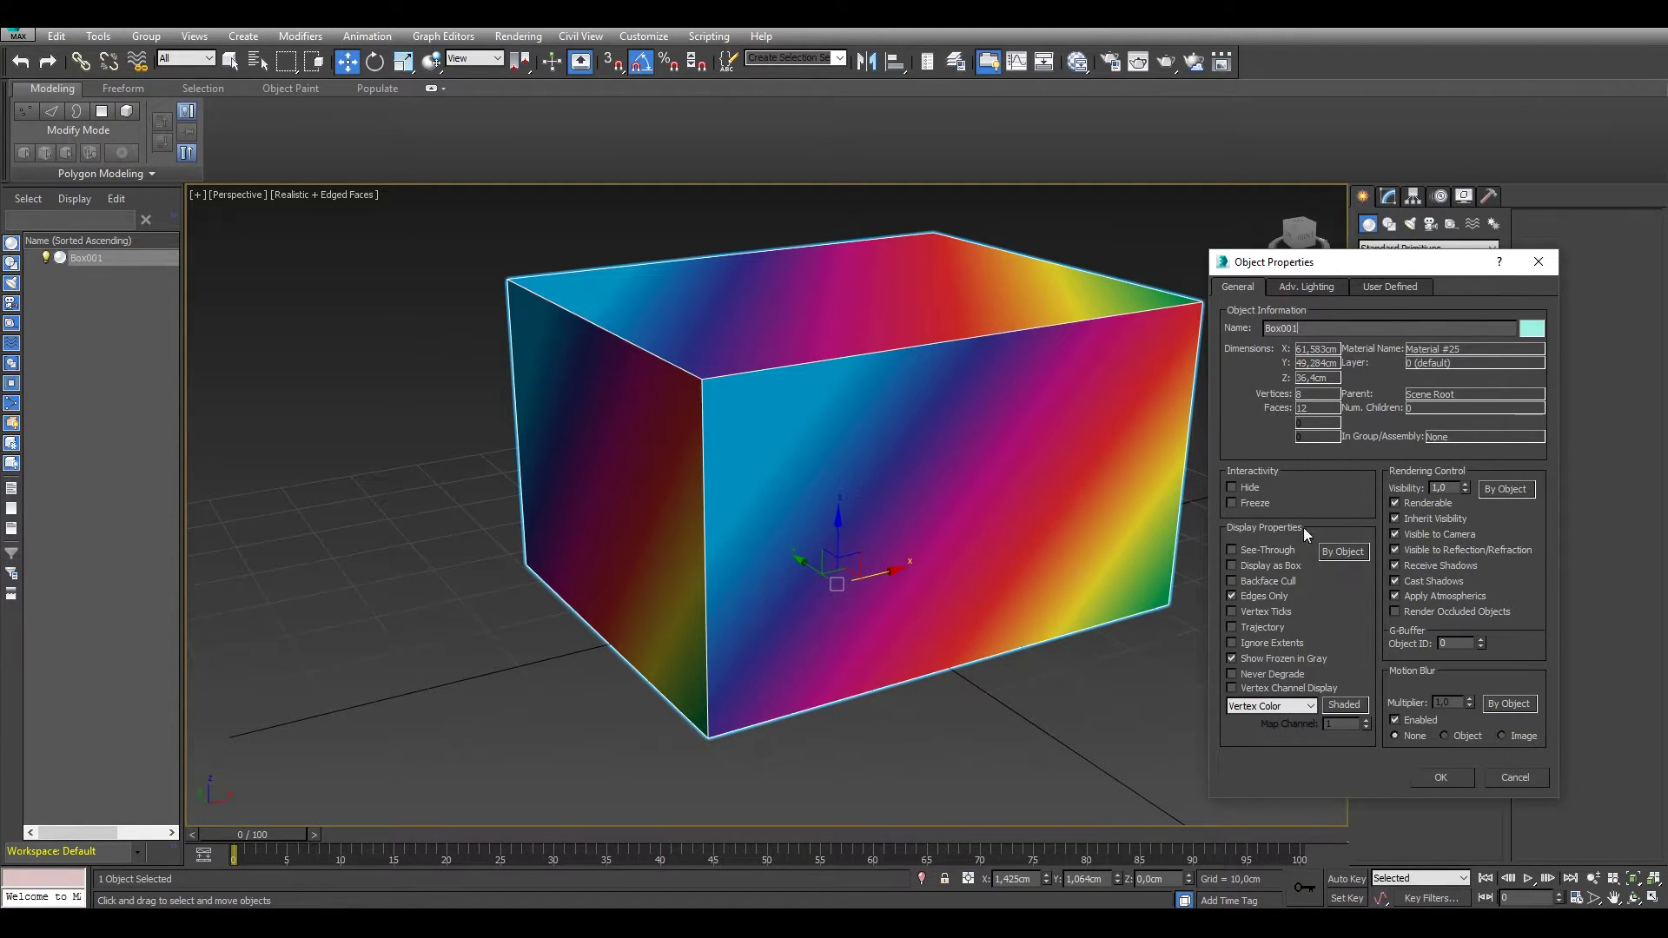
pyautogui.moveTo(1538, 339); pyautogui.dragTo(1237, 662)
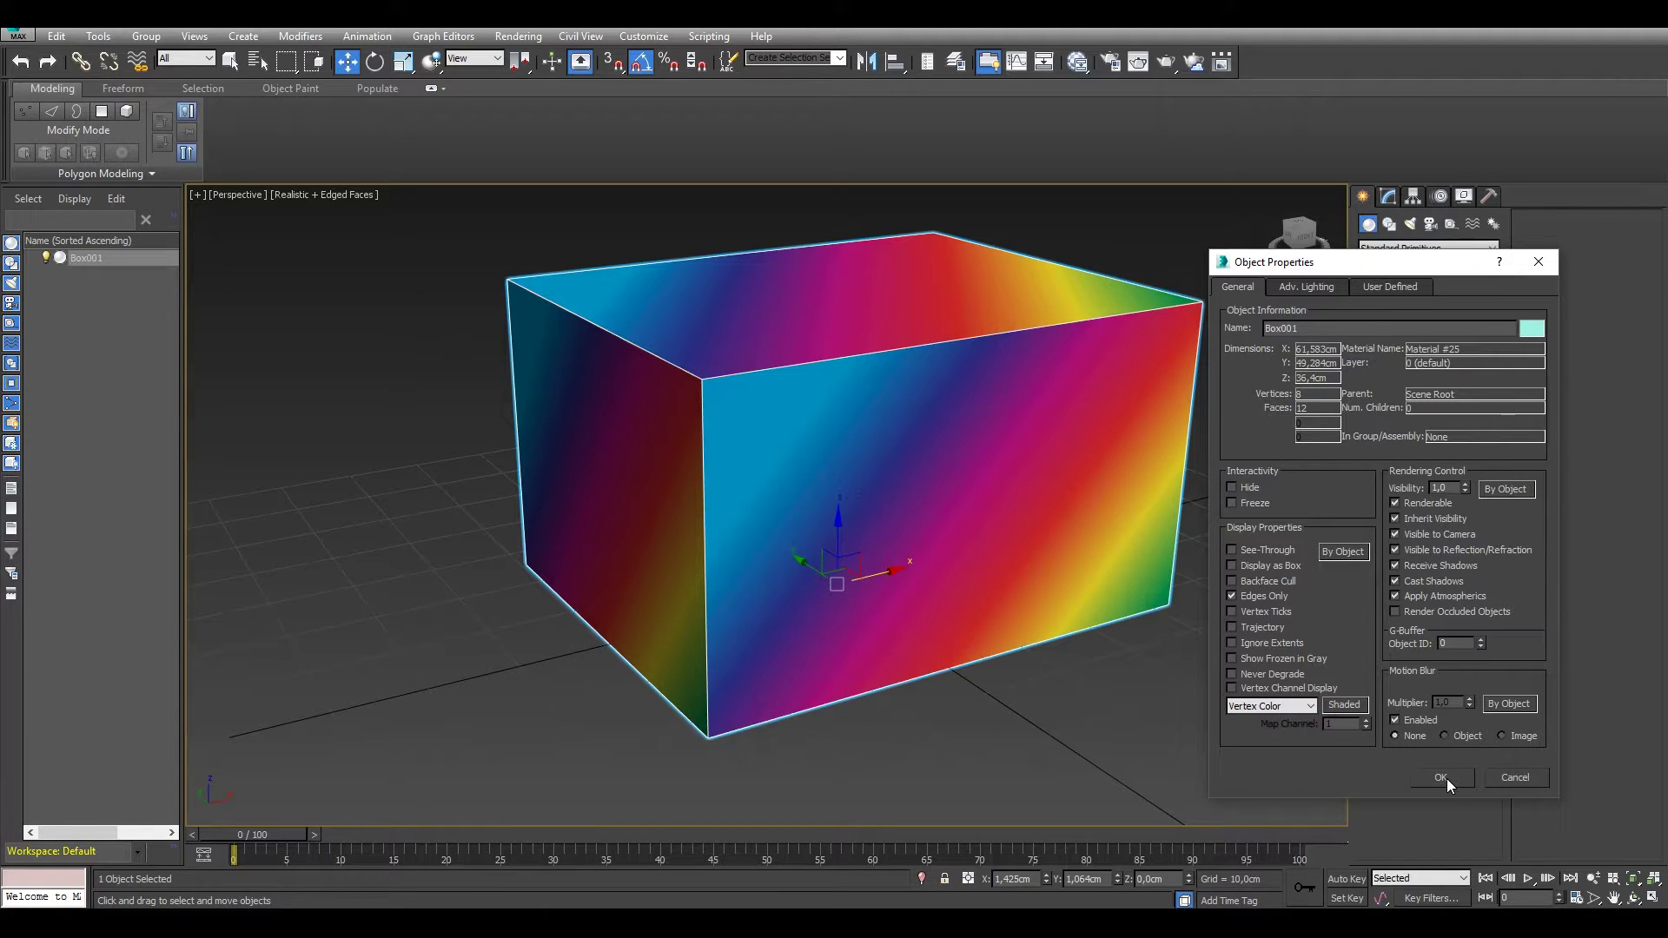
pyautogui.click(1451, 780)
pyautogui.middleClick(975, 602)
pyautogui.scroll(-3)
pyautogui.click(1076, 610)
pyautogui.rightClick(899, 496)
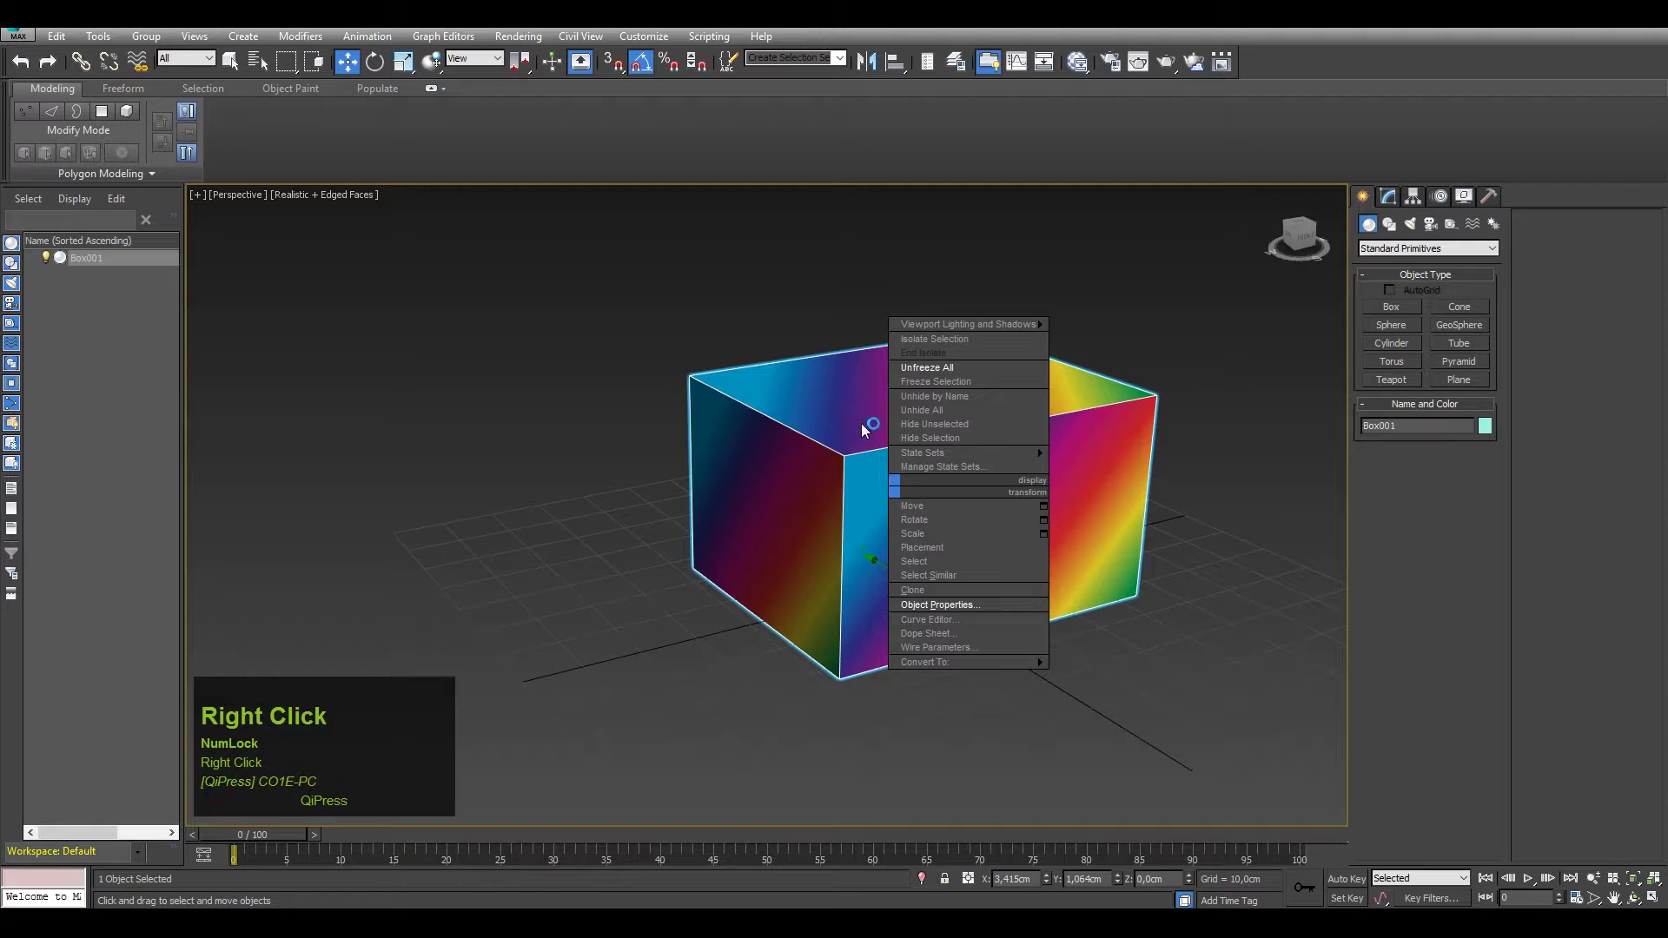
pyautogui.click(919, 384)
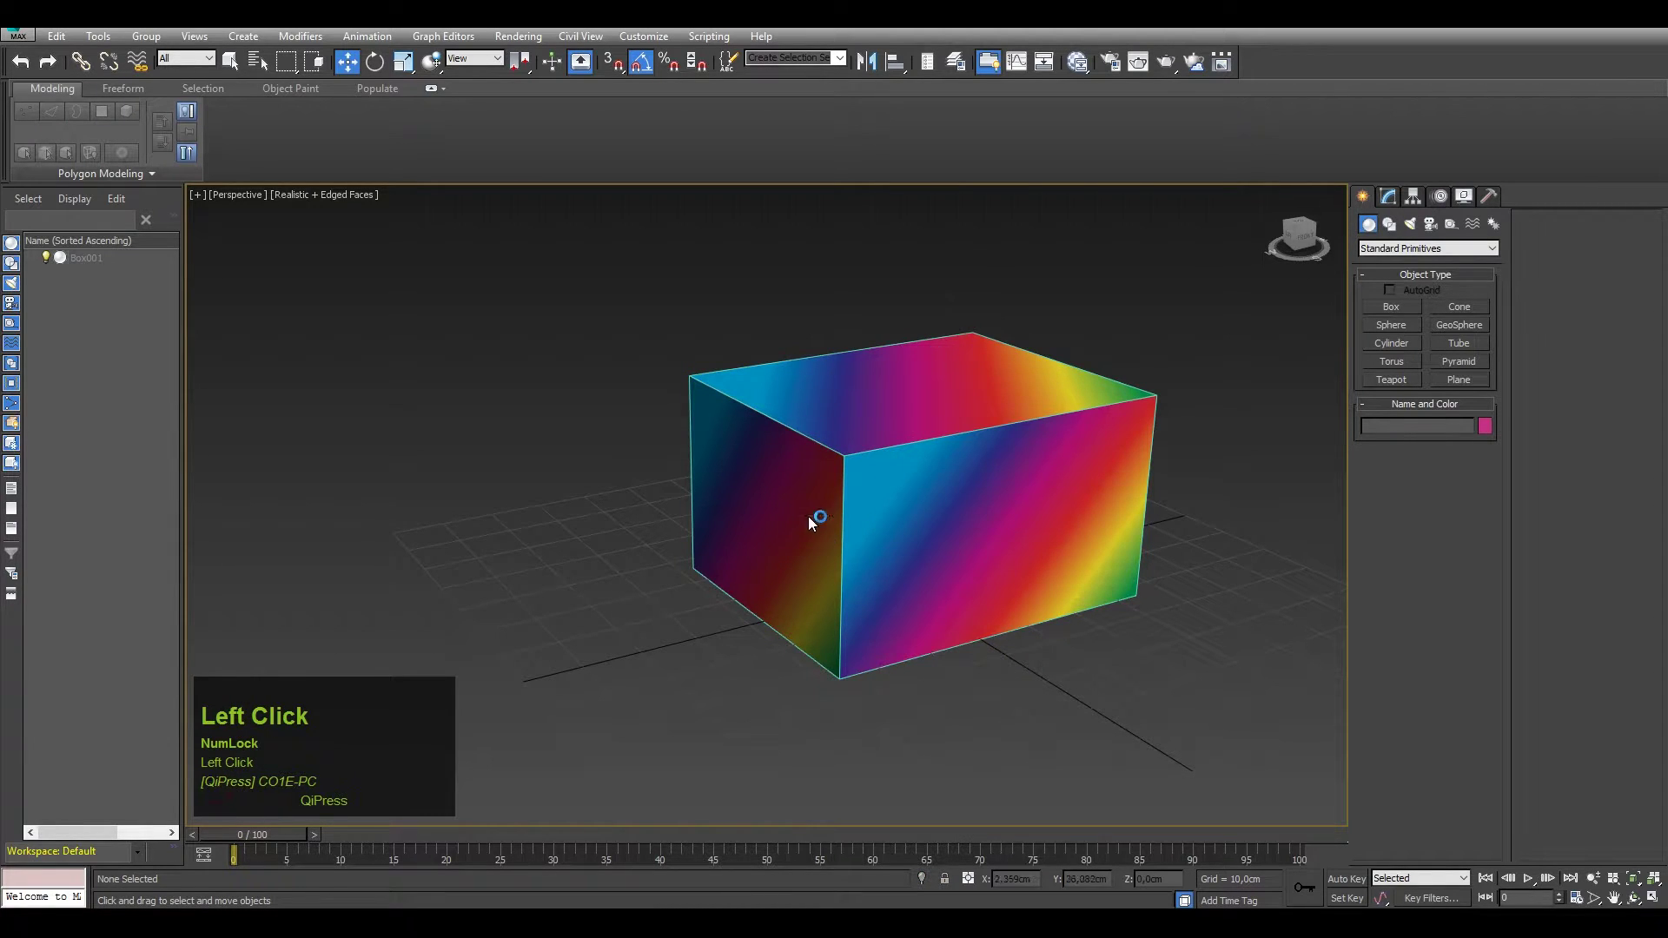
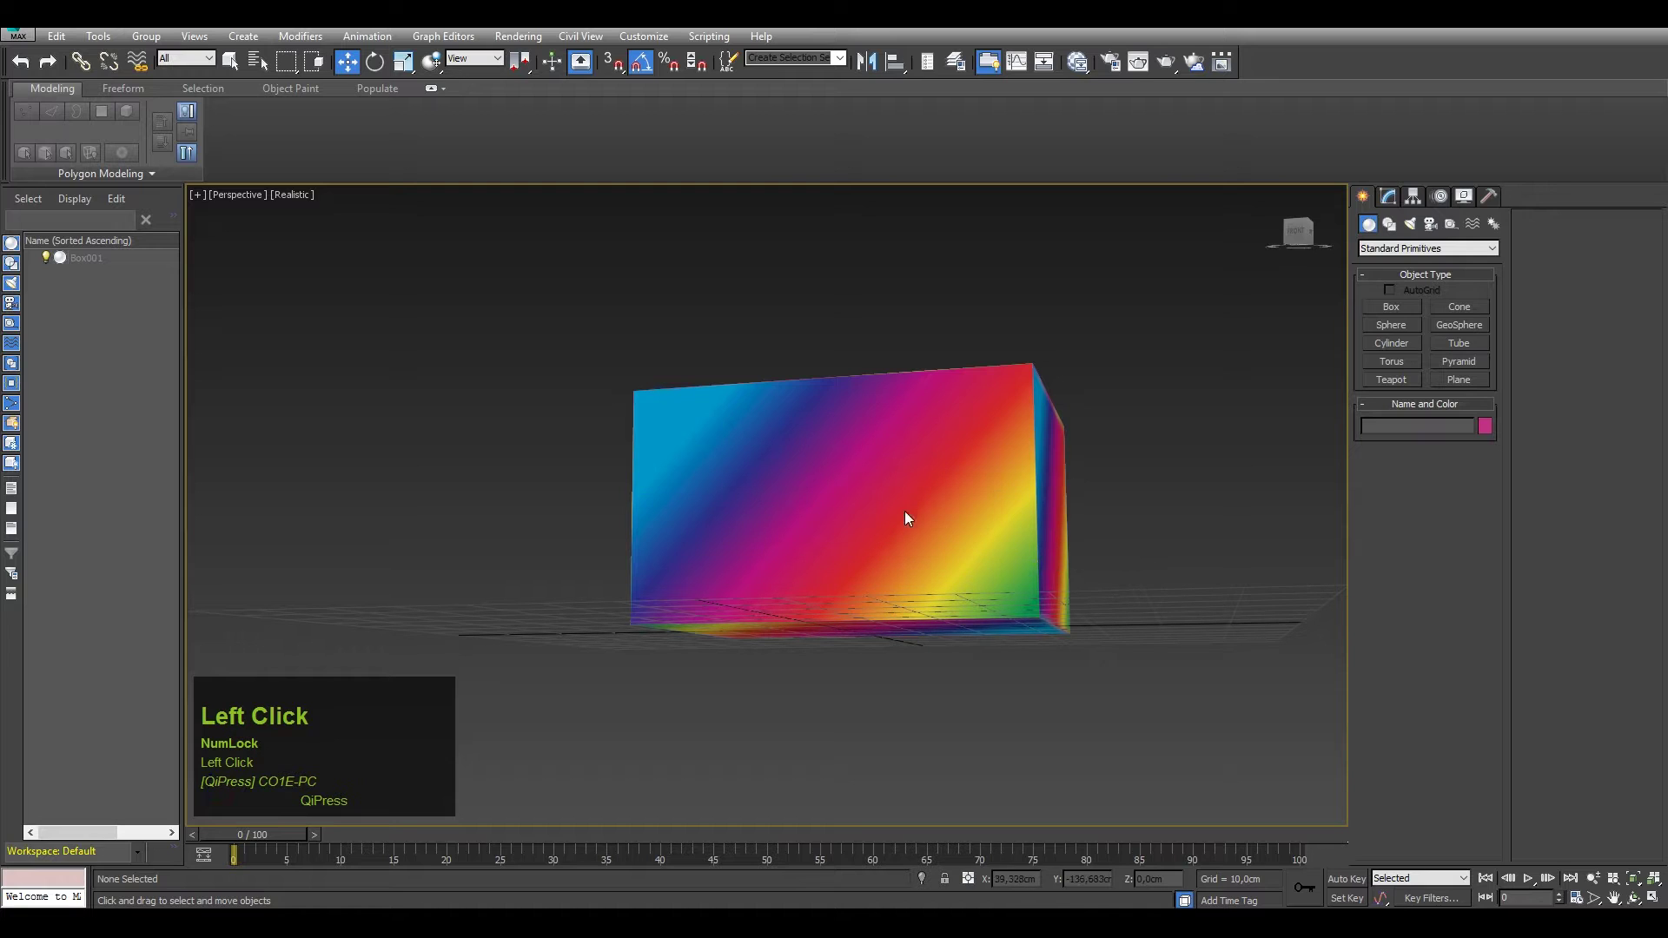
pyautogui.middleClick(797, 474)
pyautogui.click(787, 461)
pyautogui.middleClick(909, 551)
pyautogui.click(776, 448)
pyautogui.middleClick(851, 566)
pyautogui.click(818, 512)
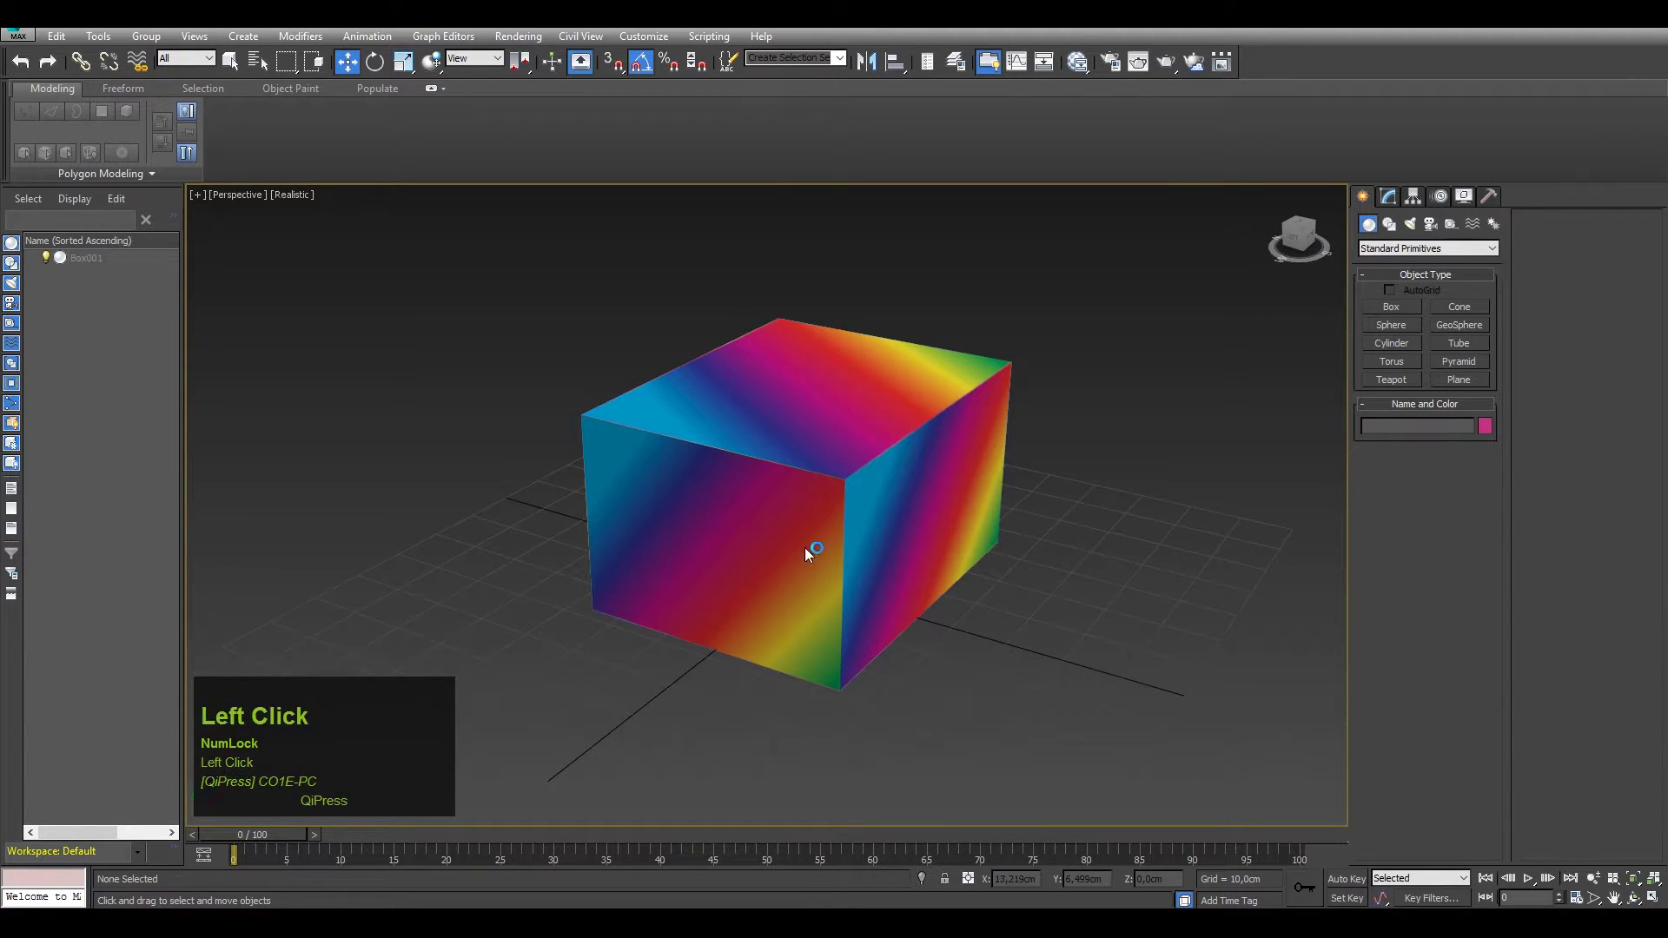
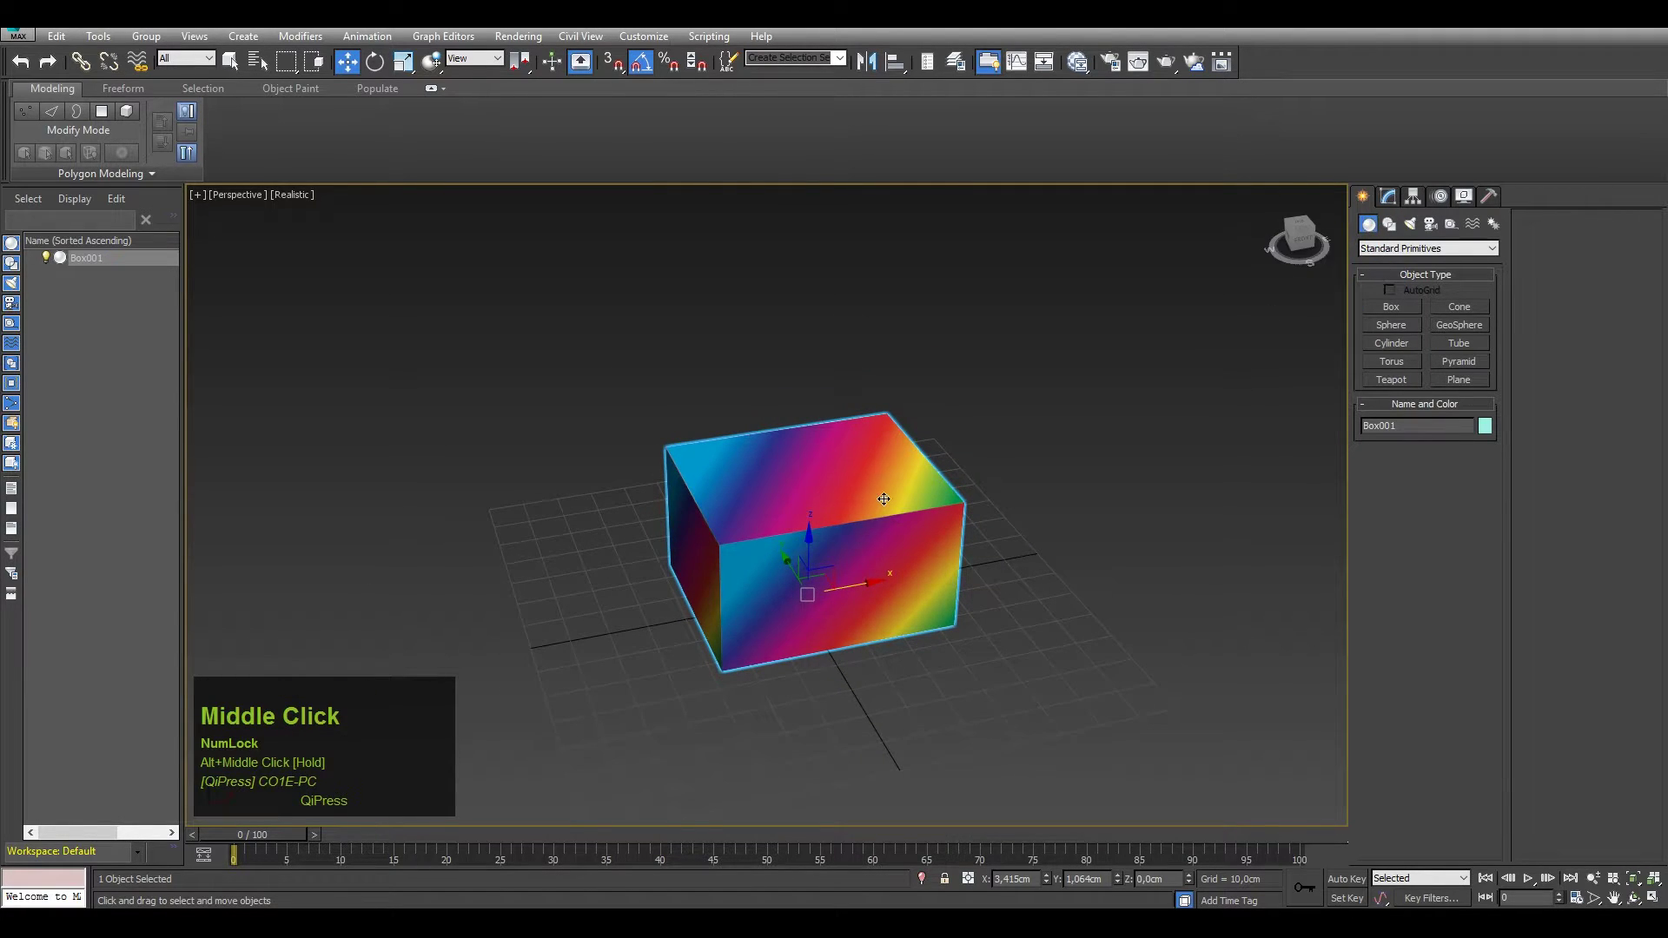
pyautogui.rightClick(887, 503)
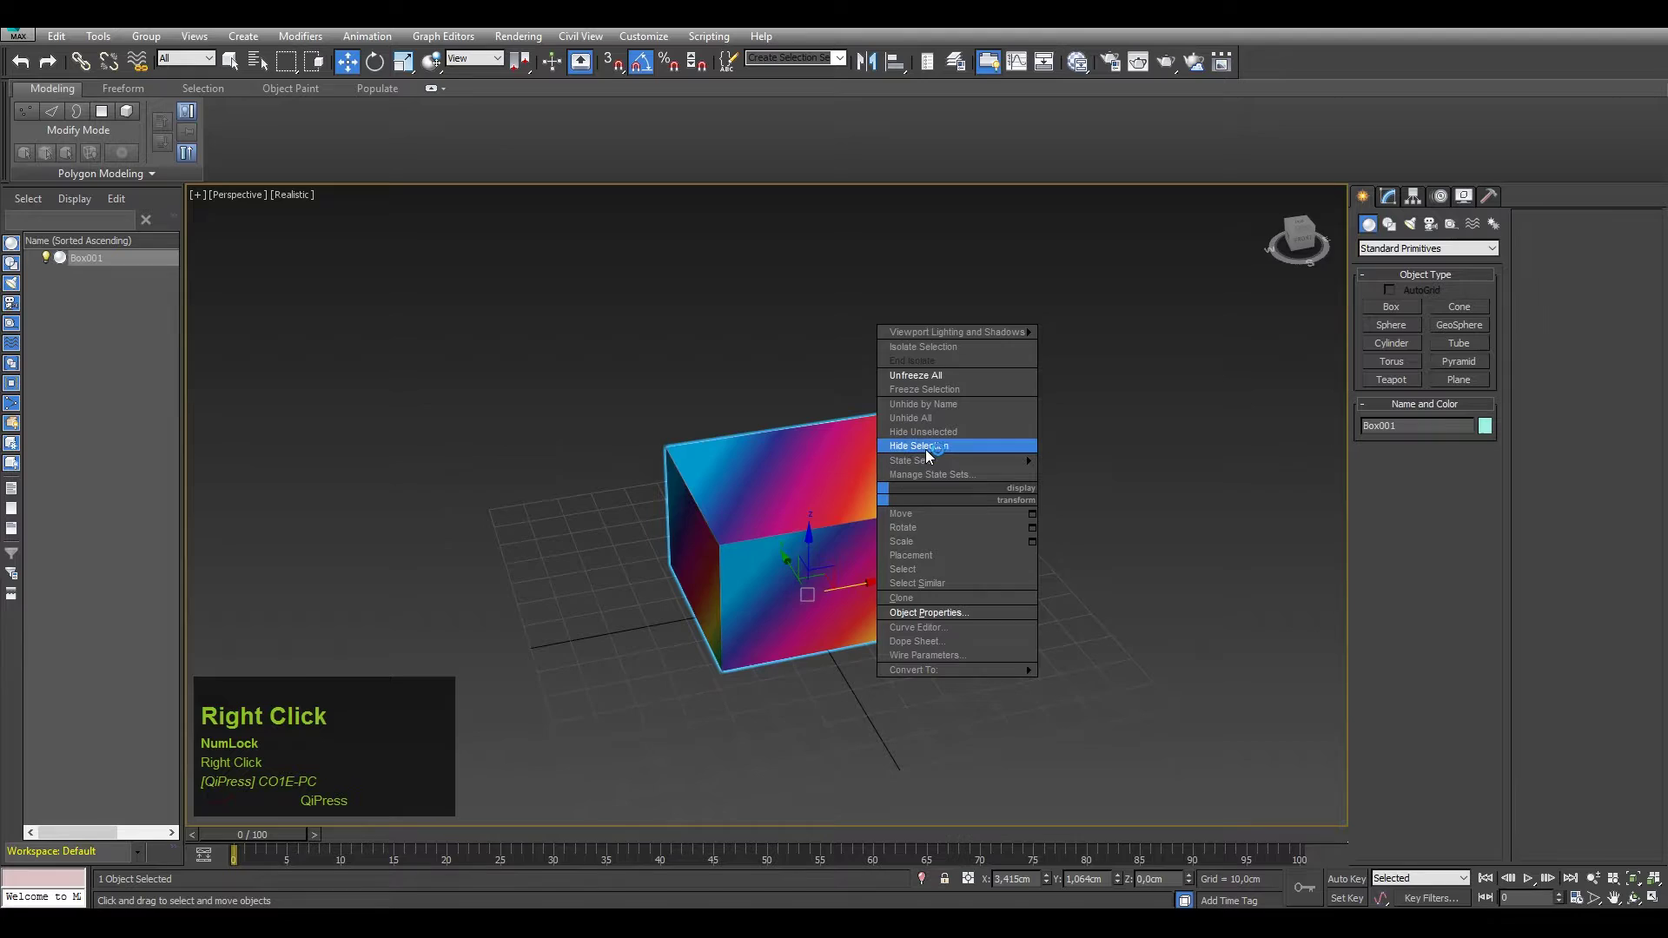
pyautogui.click(940, 451)
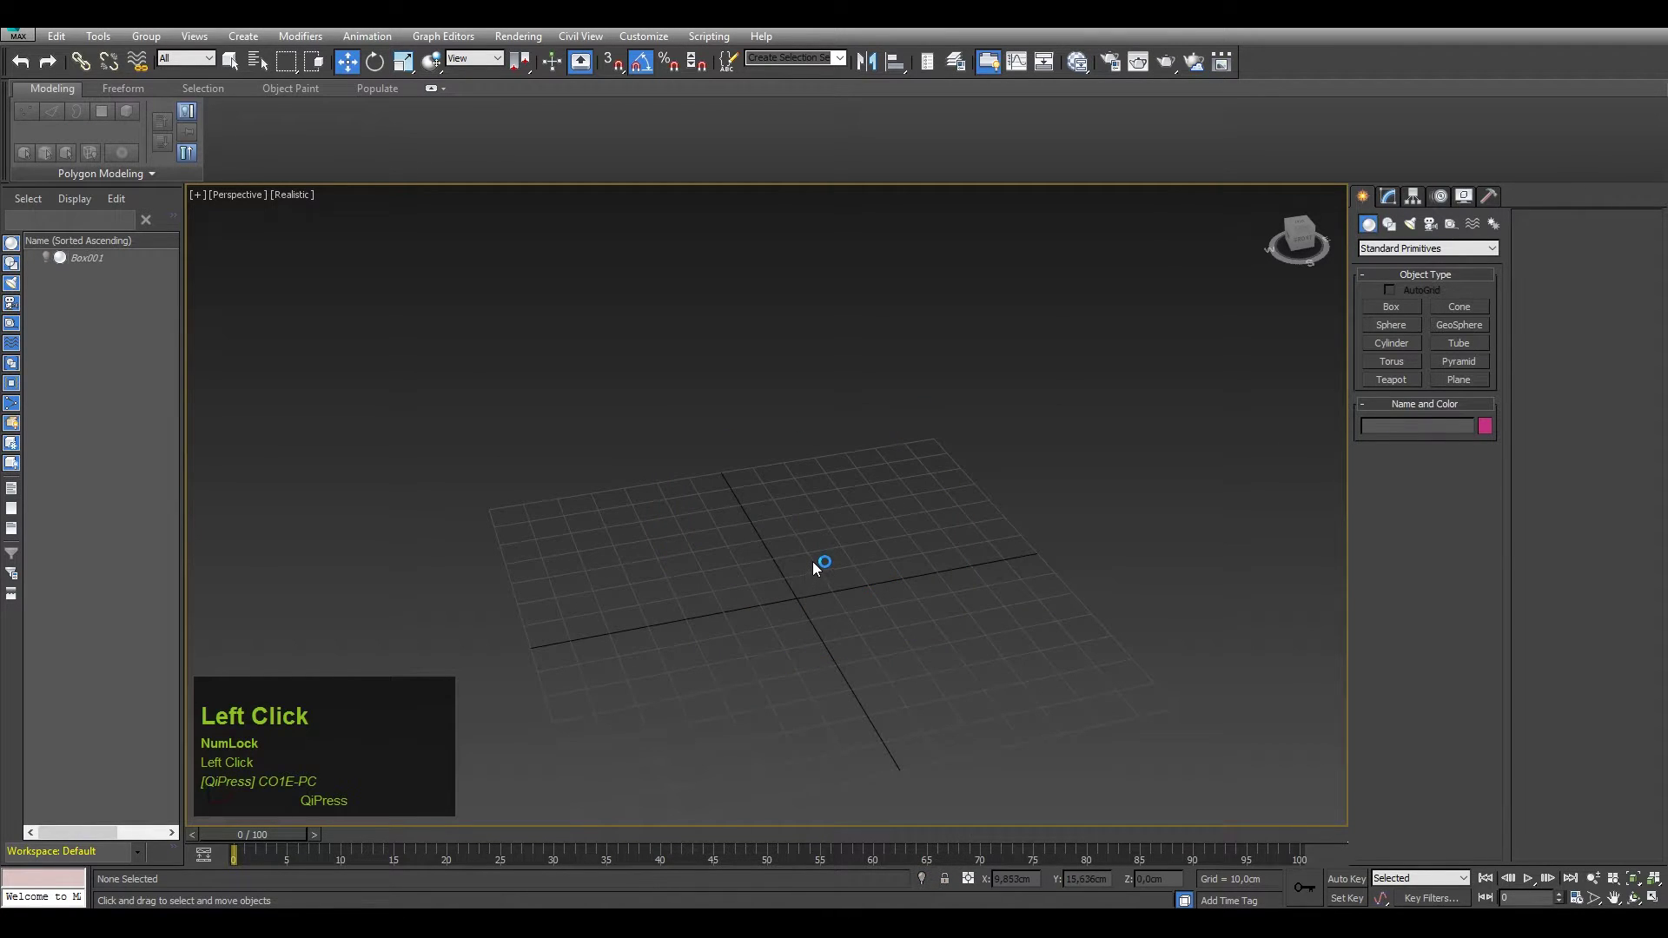
# Undo the hide, then Shift-clone the box into a long straight row of copies
pyautogui.press('ctrl+z')
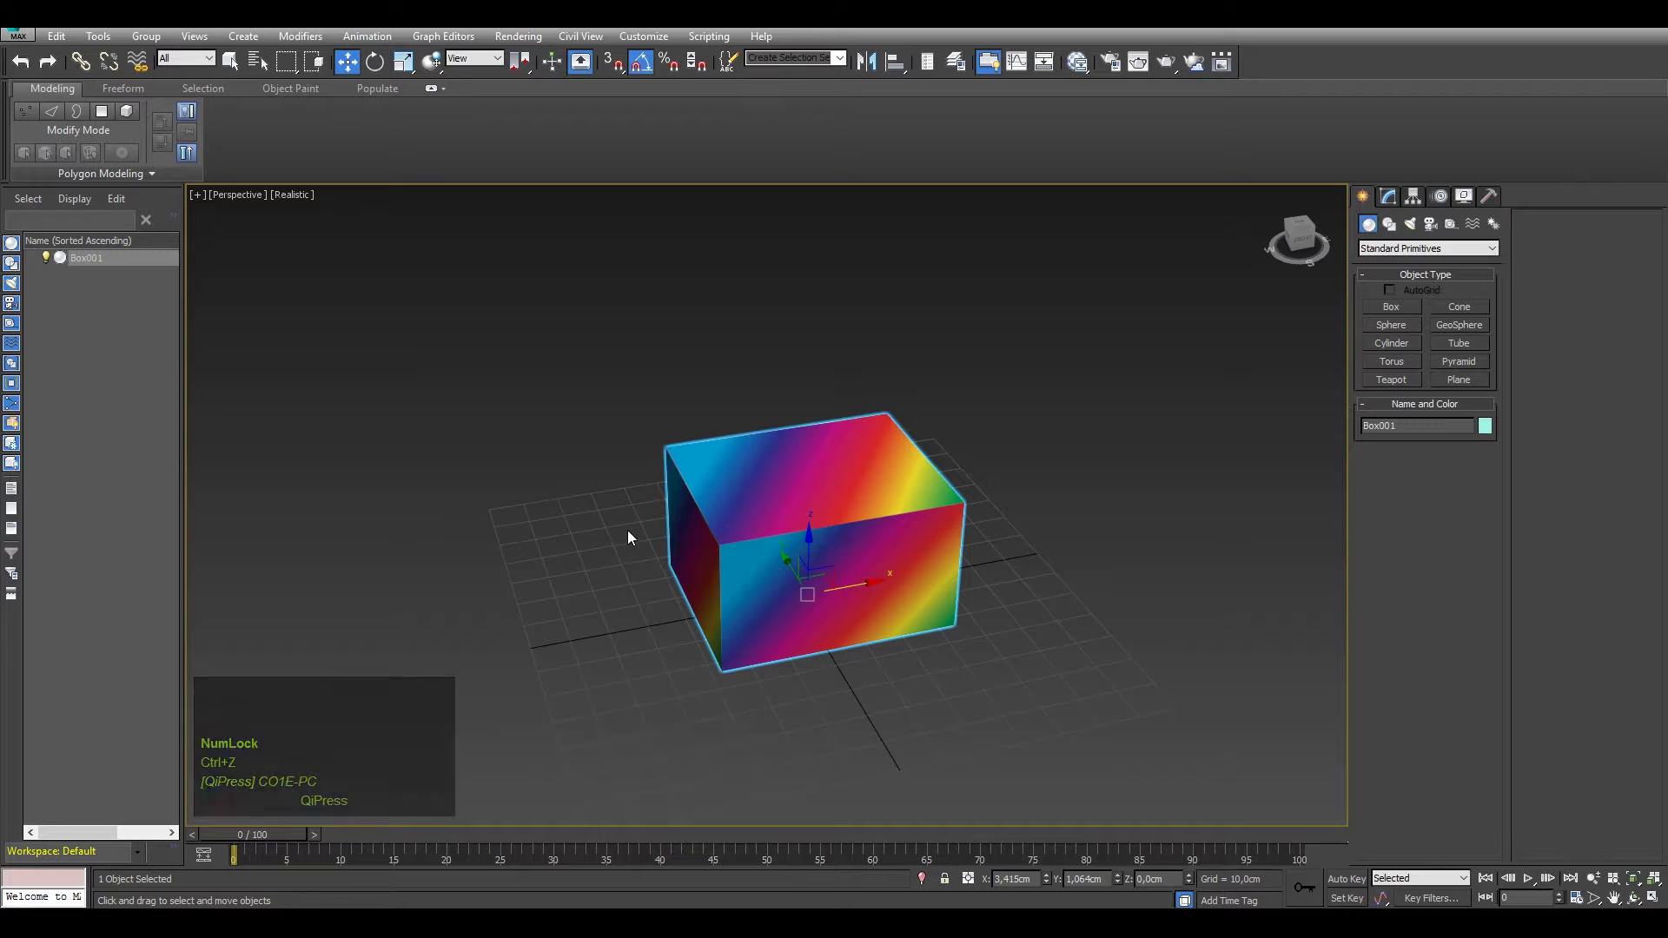
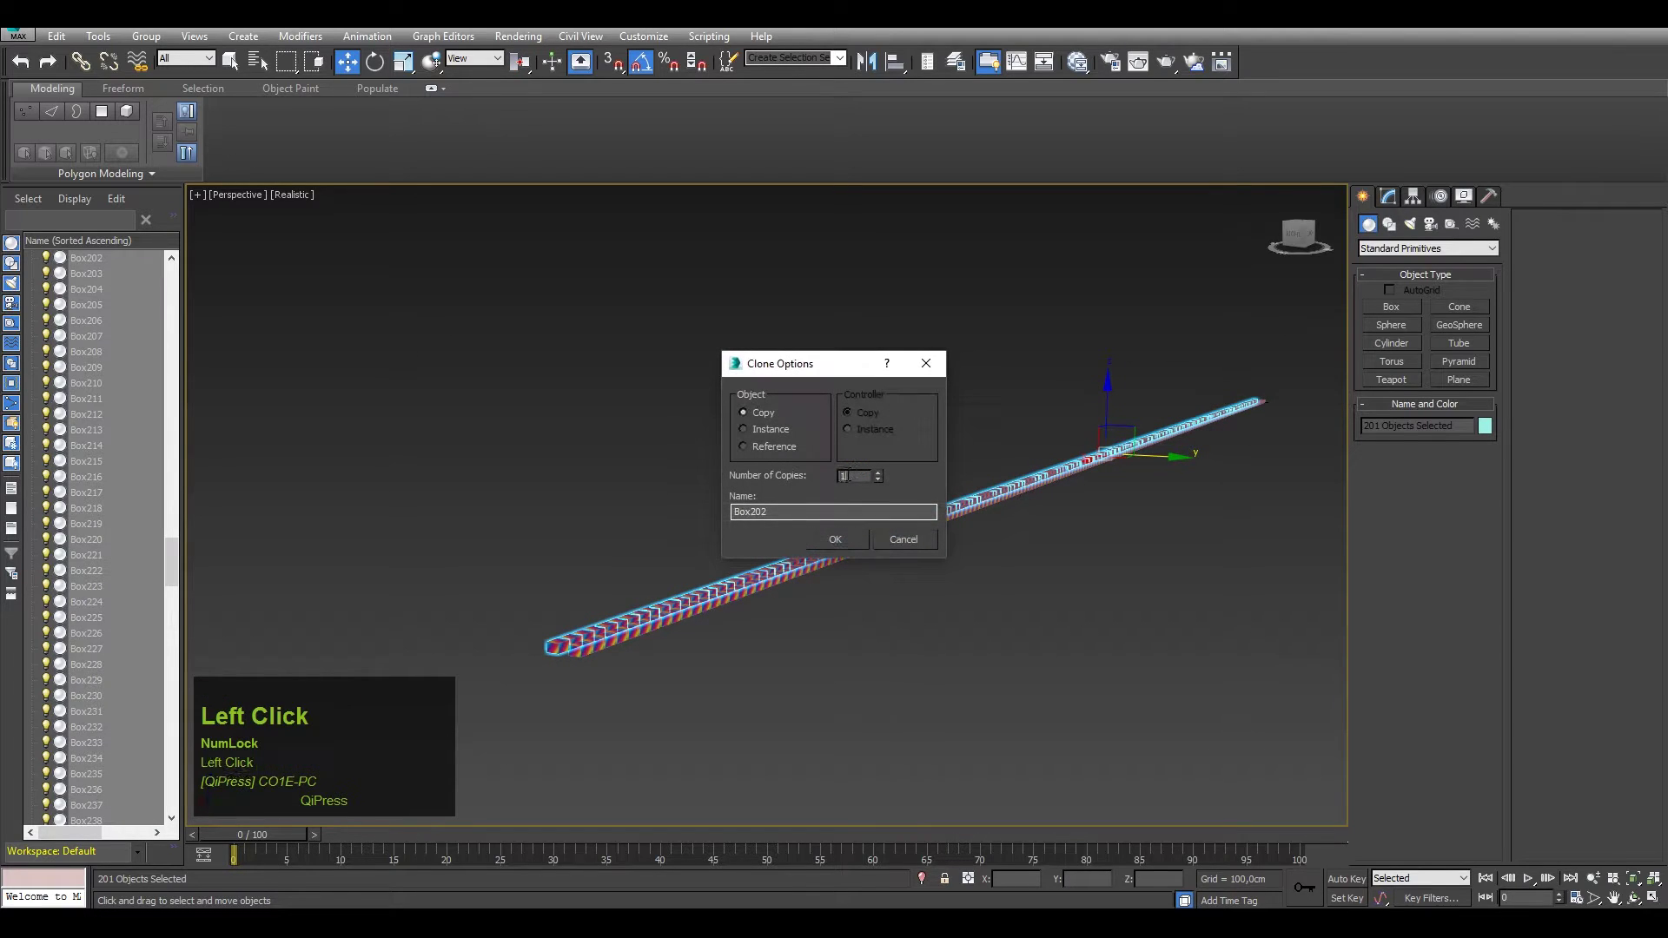
pyautogui.press('3')
pyautogui.click(851, 538)
pyautogui.moveTo(801, 540); pyautogui.dragTo(958, 359)
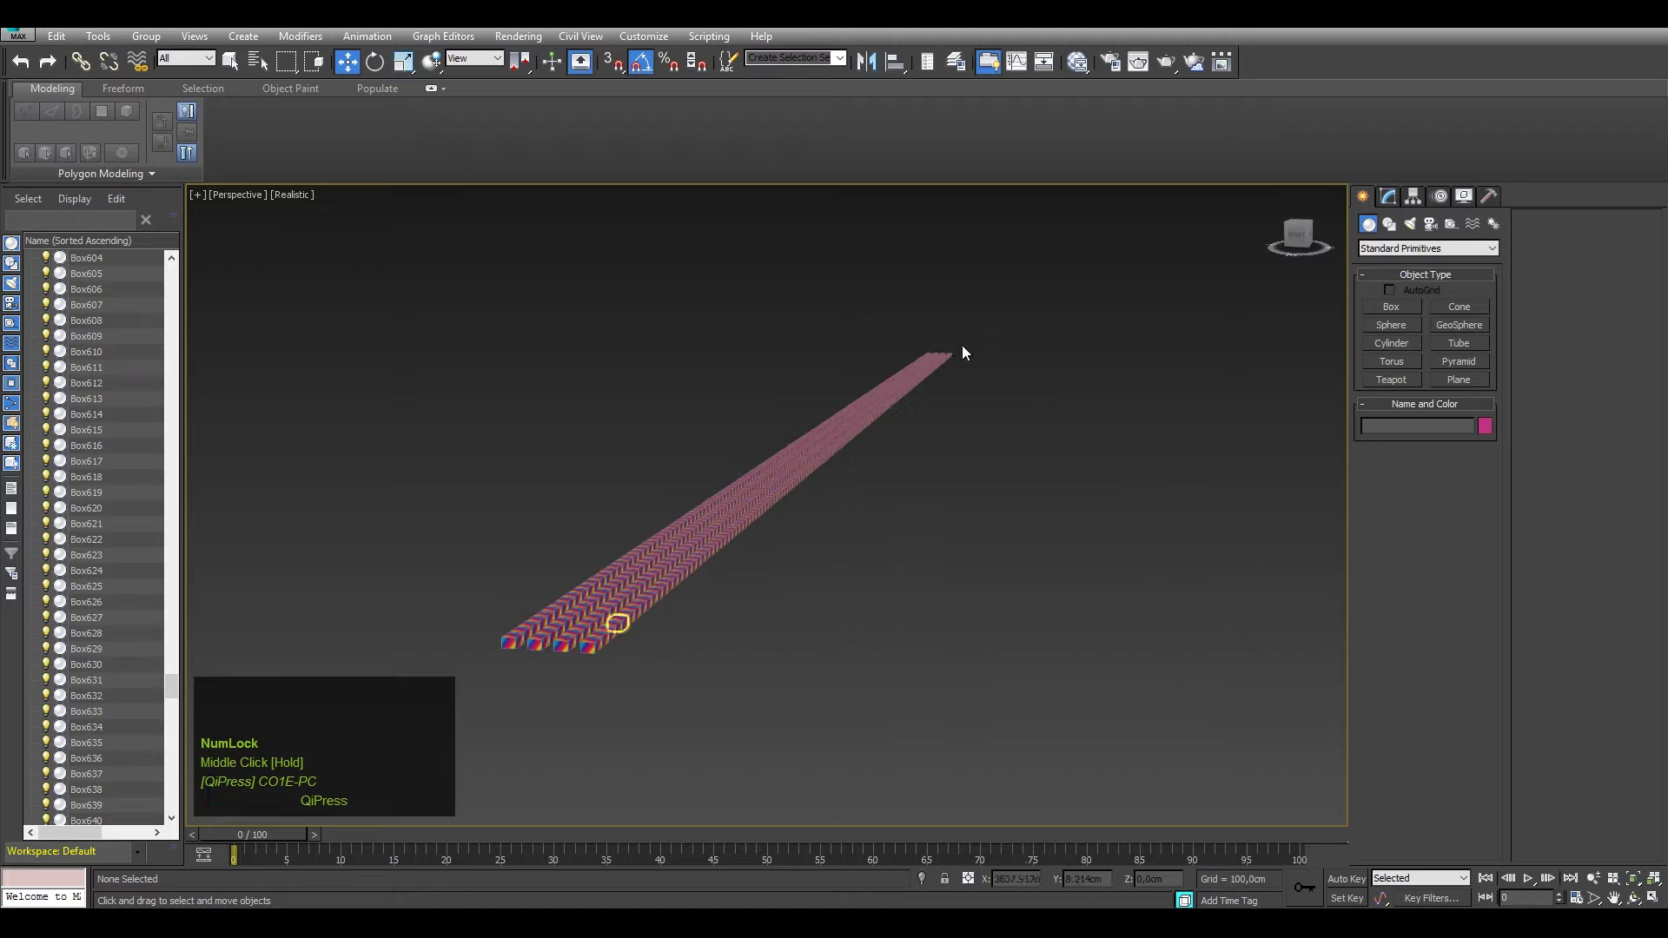
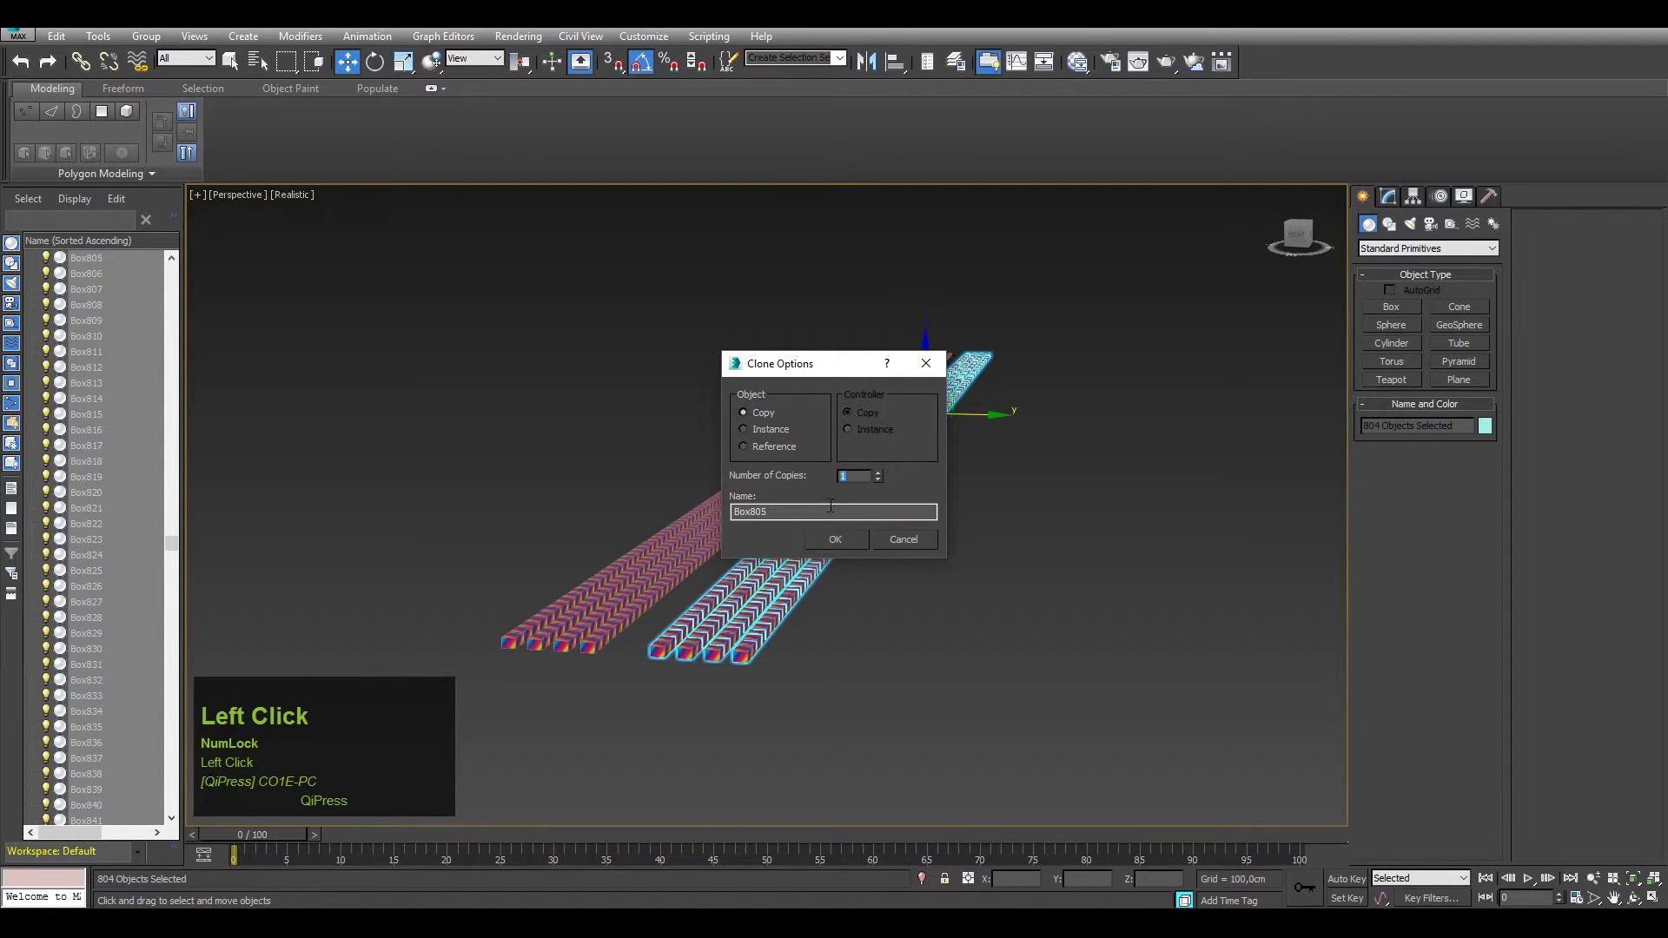
# Clone the row sideways with 10 copies and bring the whole field into view
pyautogui.write('10')
pyautogui.click(851, 544)
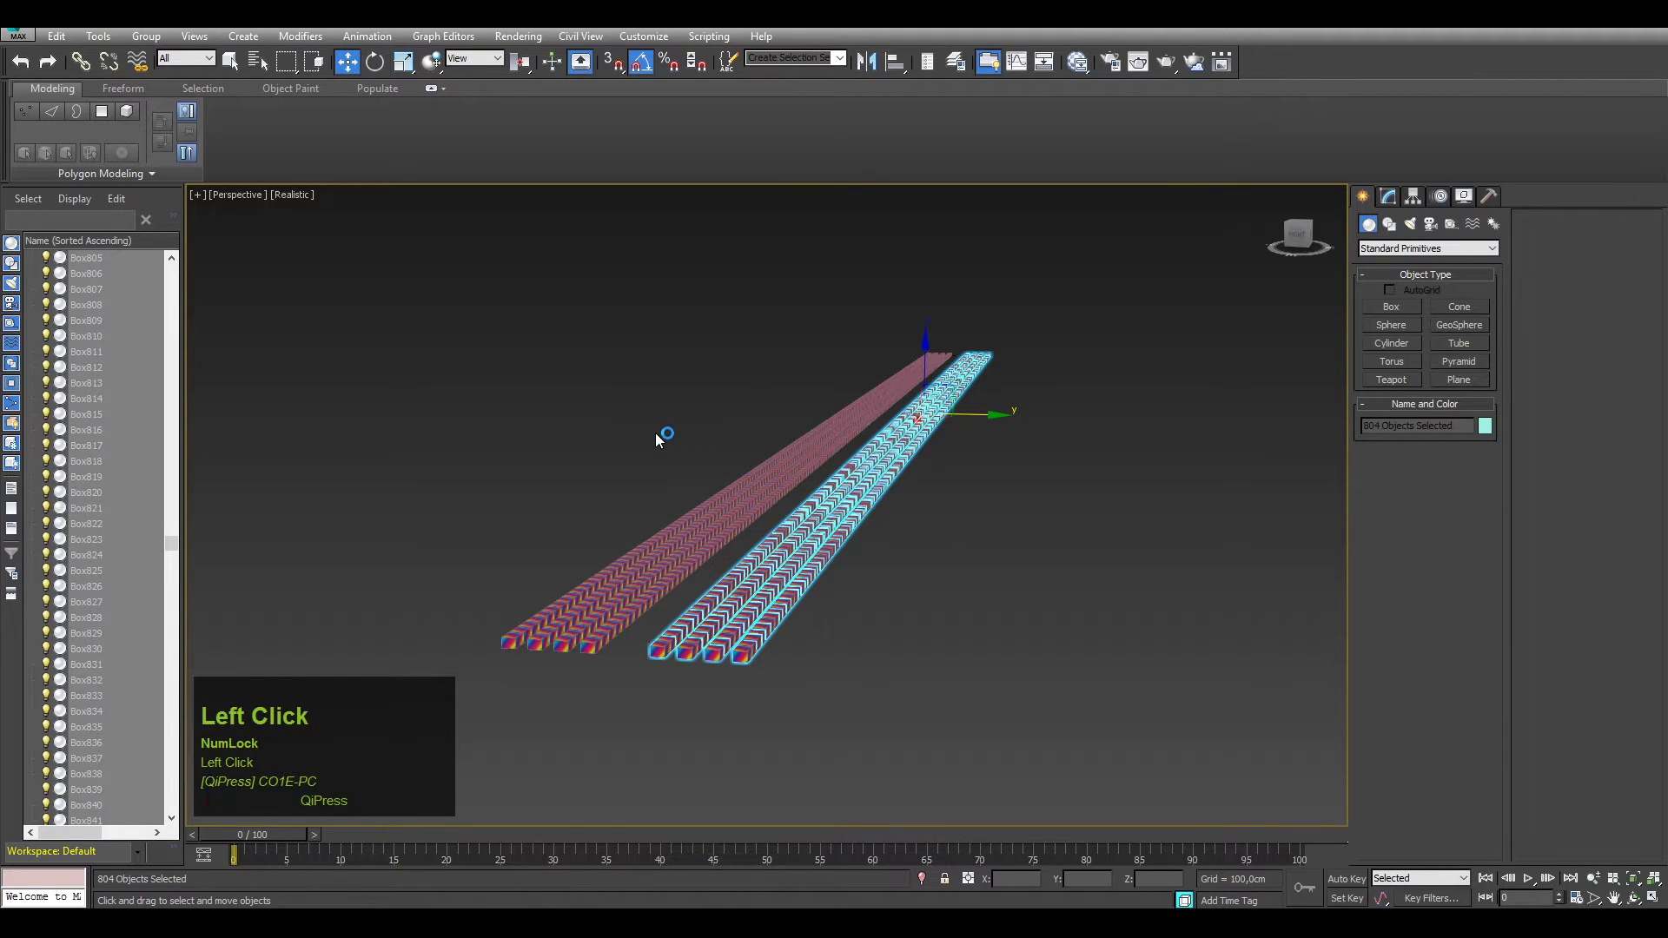
pyautogui.click(678, 429)
pyautogui.scroll(-3)
pyautogui.moveTo(789, 487); pyautogui.dragTo(430, 397)
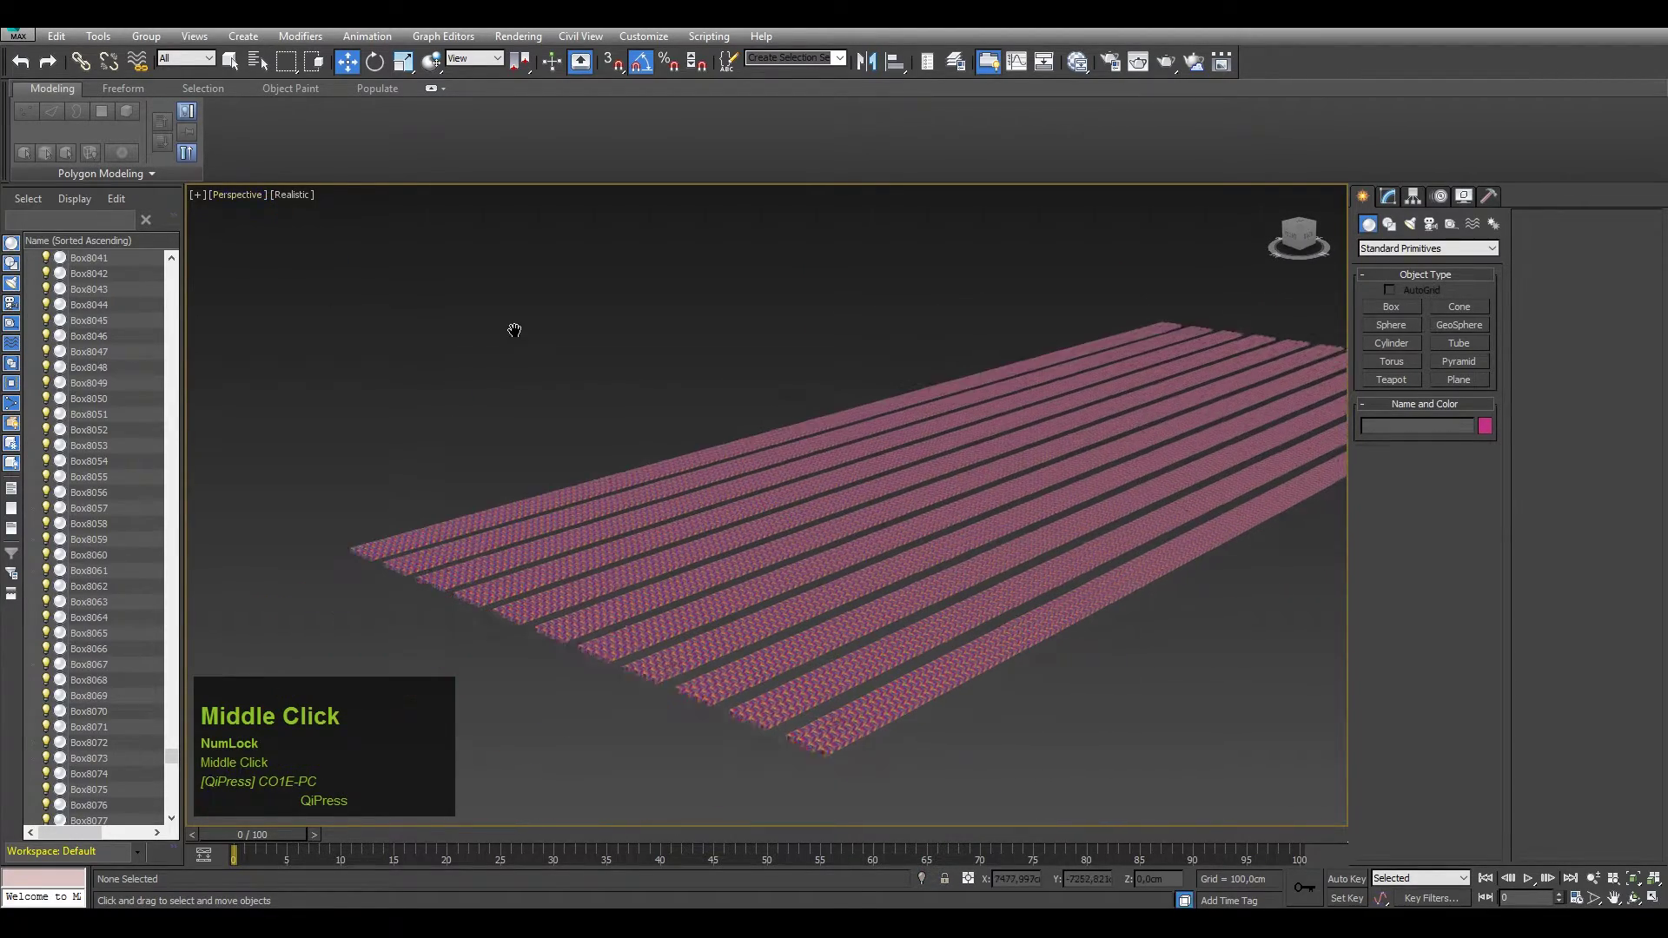
# Switch the viewport to Shaded display and orbit along the rows of boxes
pyautogui.click(291, 201)
pyautogui.middleClick(596, 419)
pyautogui.scroll(3)
pyautogui.moveTo(637, 461); pyautogui.dragTo(584, 494)
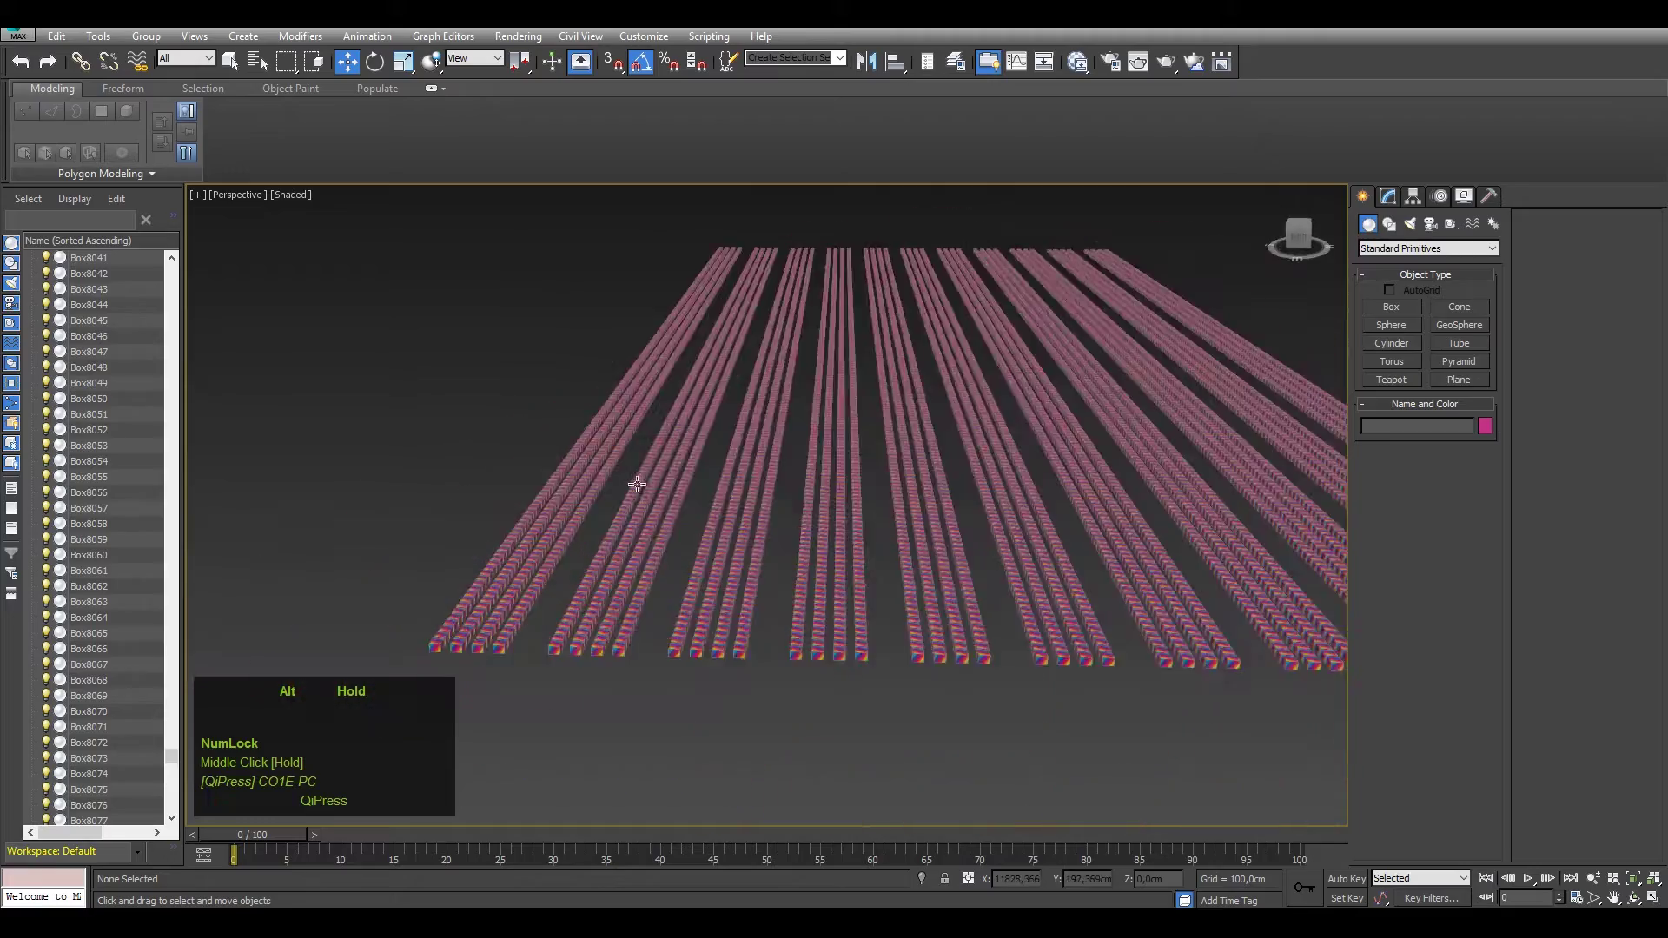
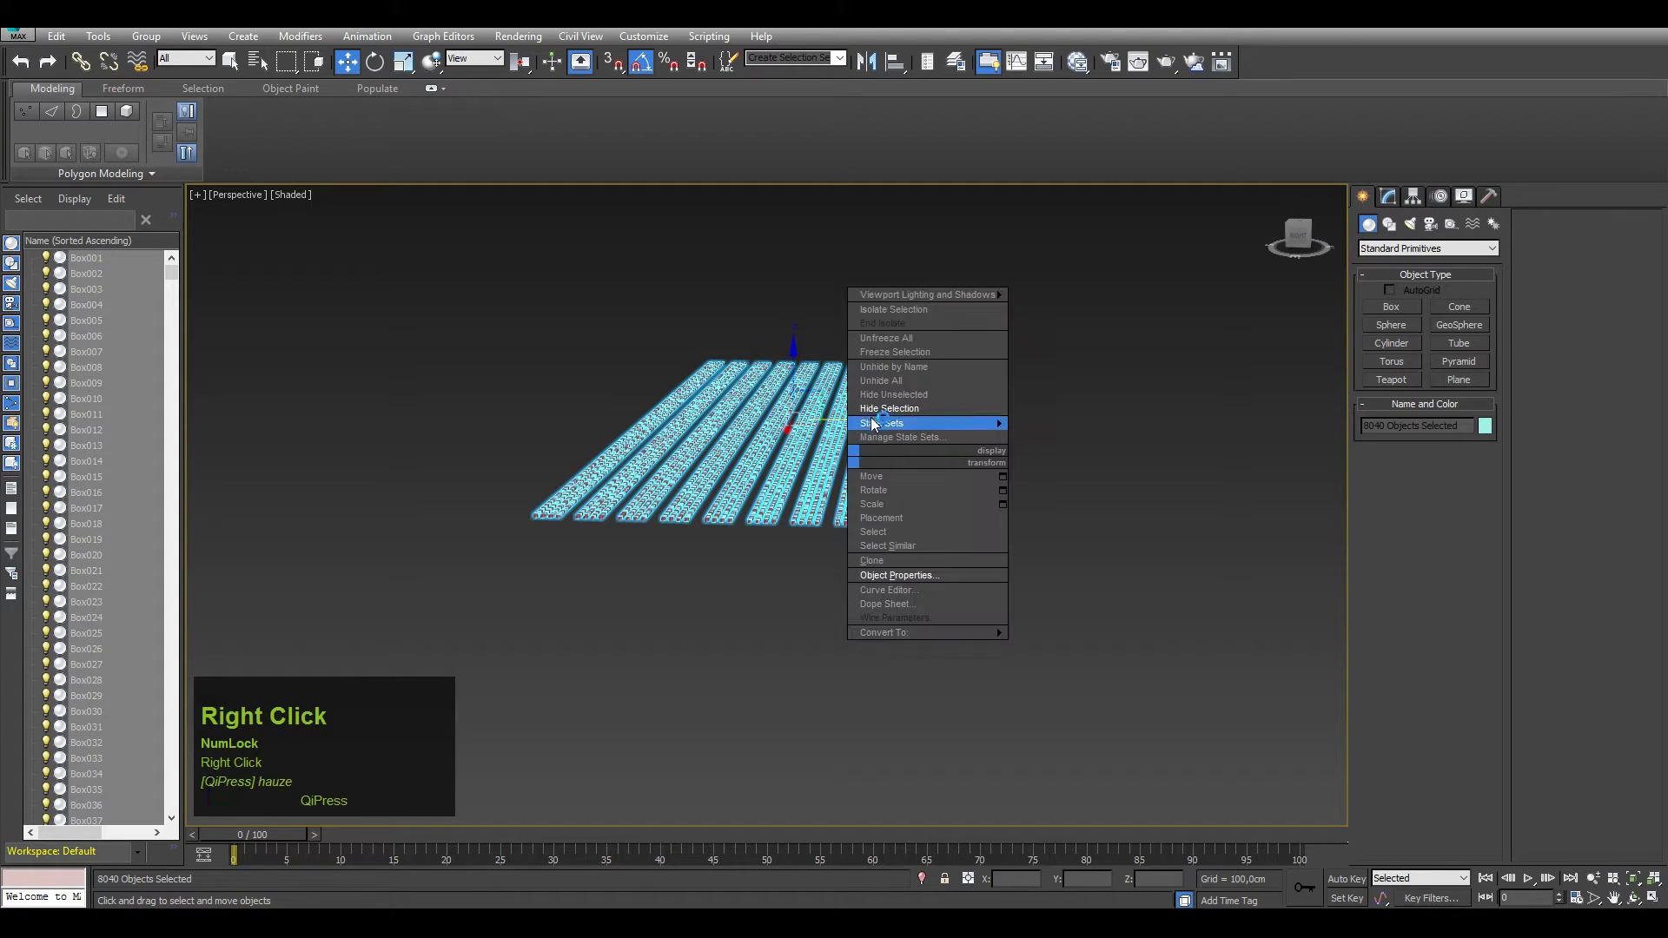
# Hide the selected block of rows, leaving a narrow strip of boxes visible
pyautogui.doubleClick(900, 410)
pyautogui.middleClick(987, 508)
# Orbit along the remaining row and window-select a group of boxes
pyautogui.moveTo(987, 507); pyautogui.dragTo(809, 593)
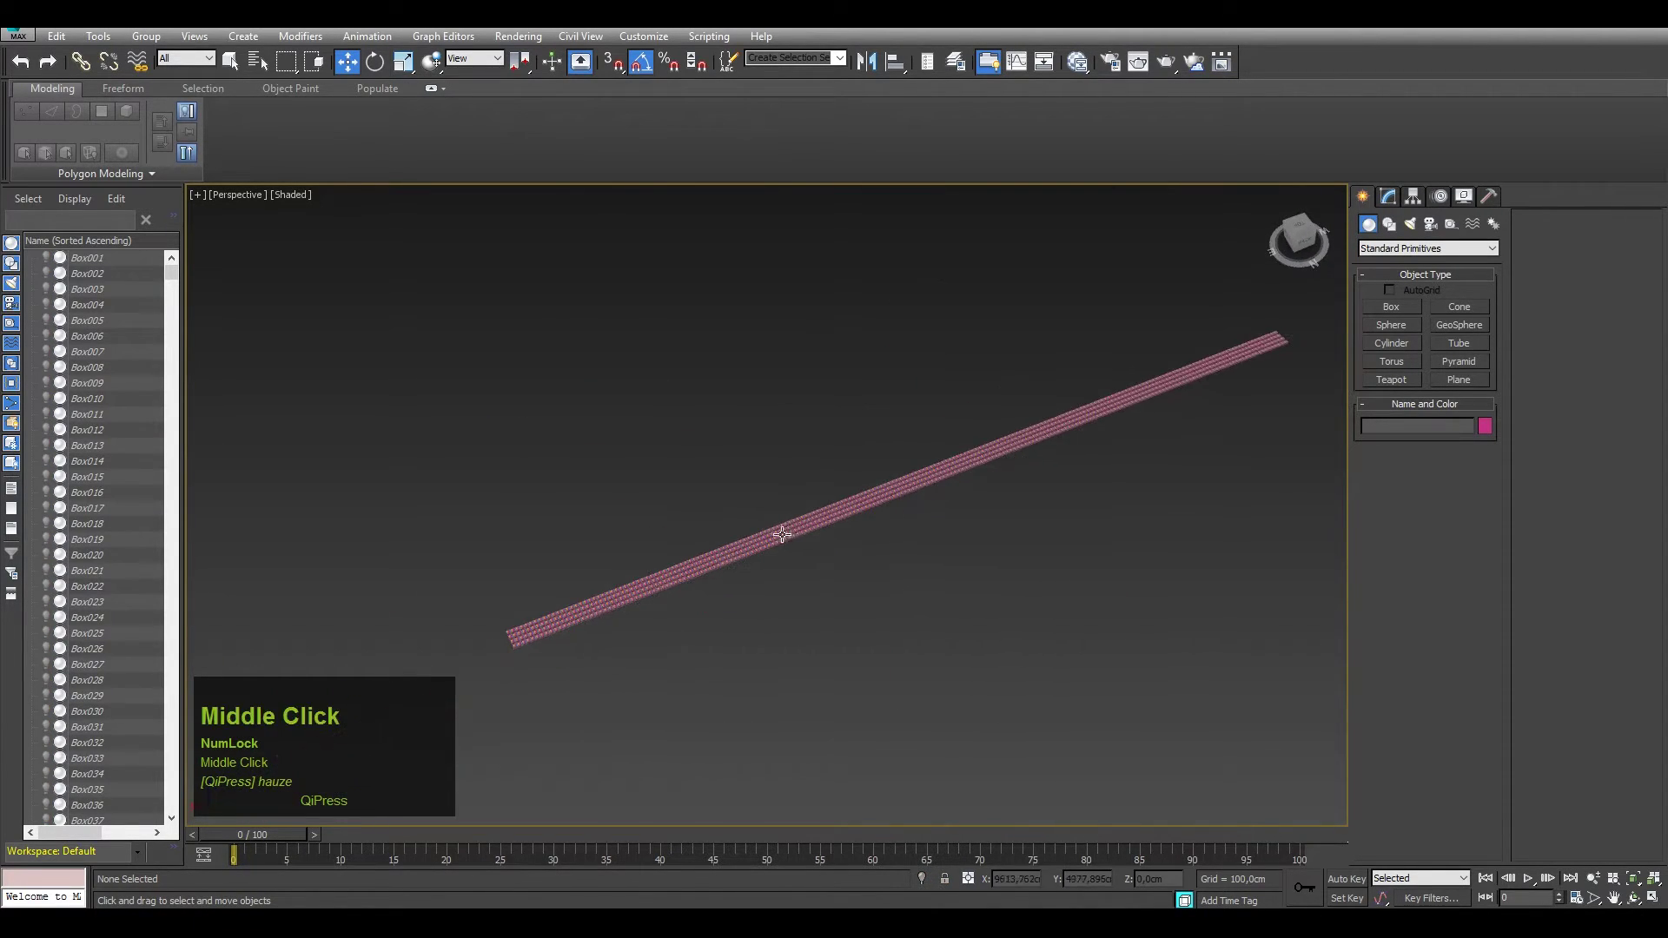
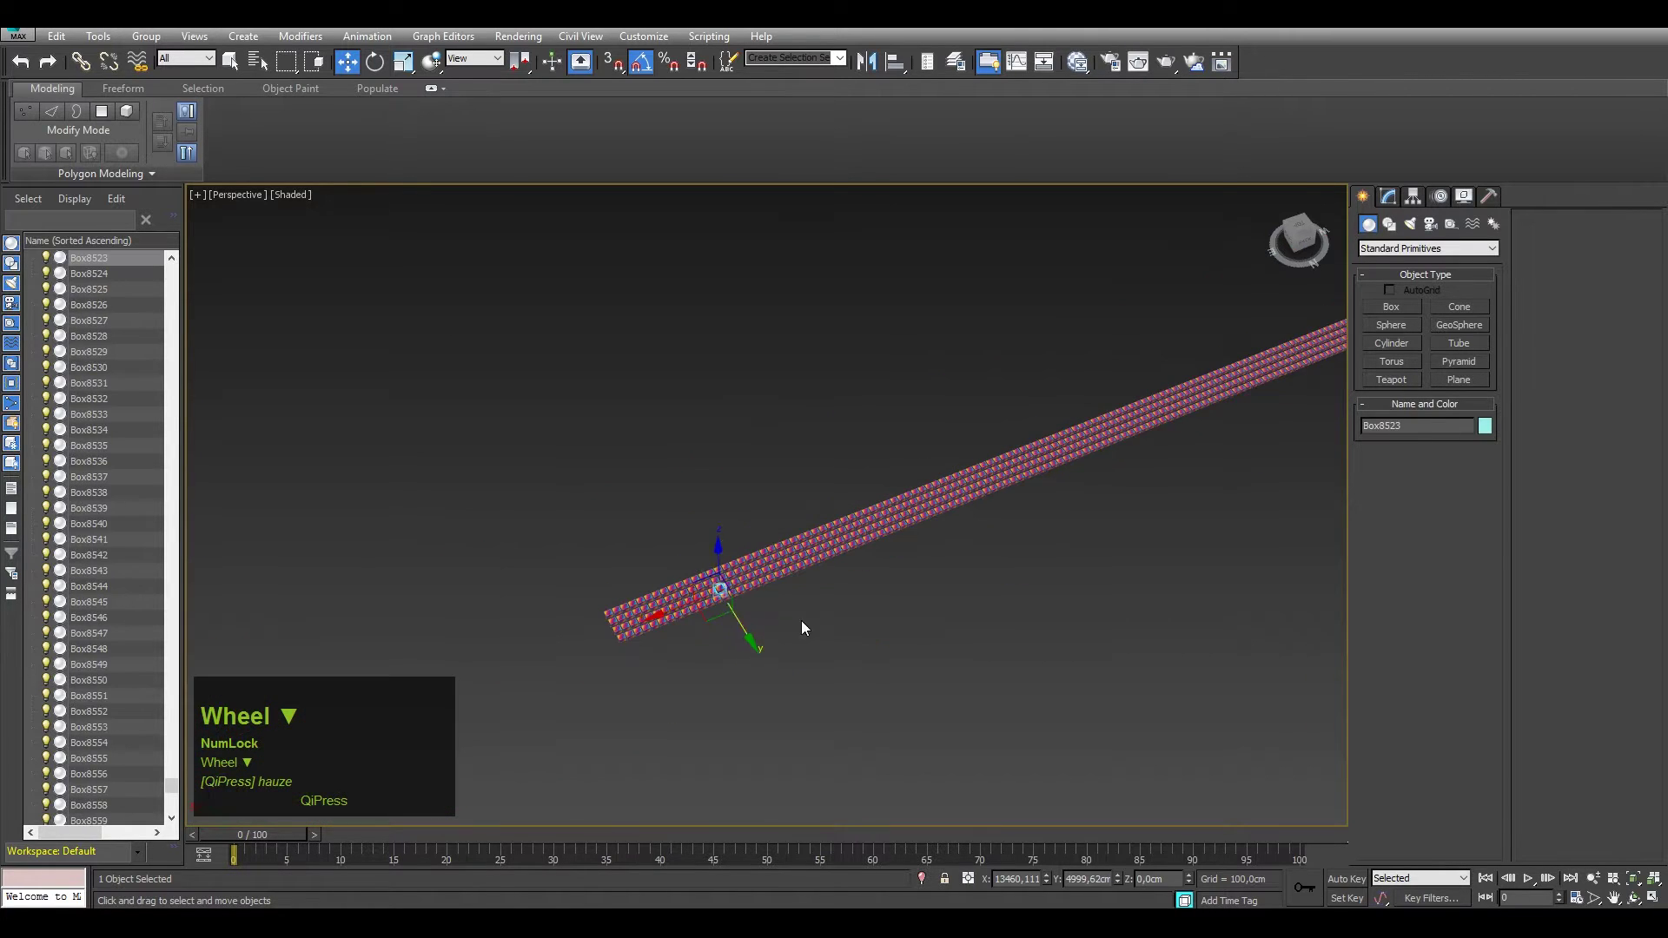
pyautogui.moveTo(750, 541); pyautogui.dragTo(1021, 294)
pyautogui.moveTo(1021, 294); pyautogui.dragTo(656, 550)
pyautogui.middleClick(655, 550)
pyautogui.moveTo(781, 546); pyautogui.dragTo(753, 545)
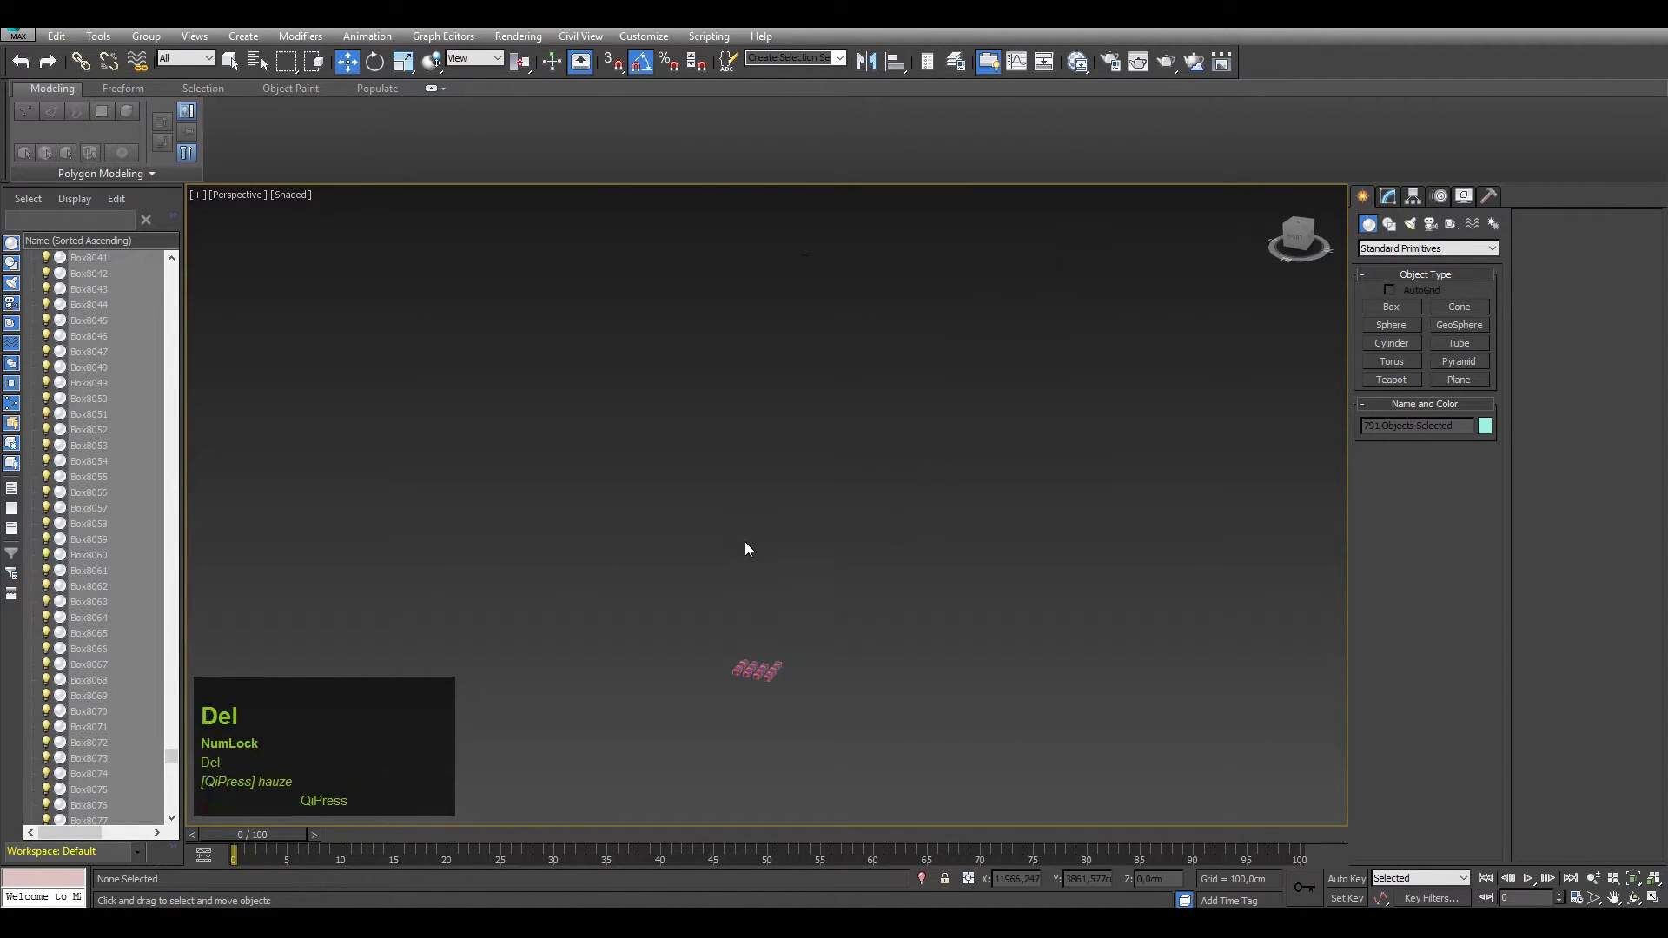
# Unhide all boxes to restore the full field and select Box7344 at the front
pyautogui.scroll(3)
pyautogui.middleClick(783, 647)
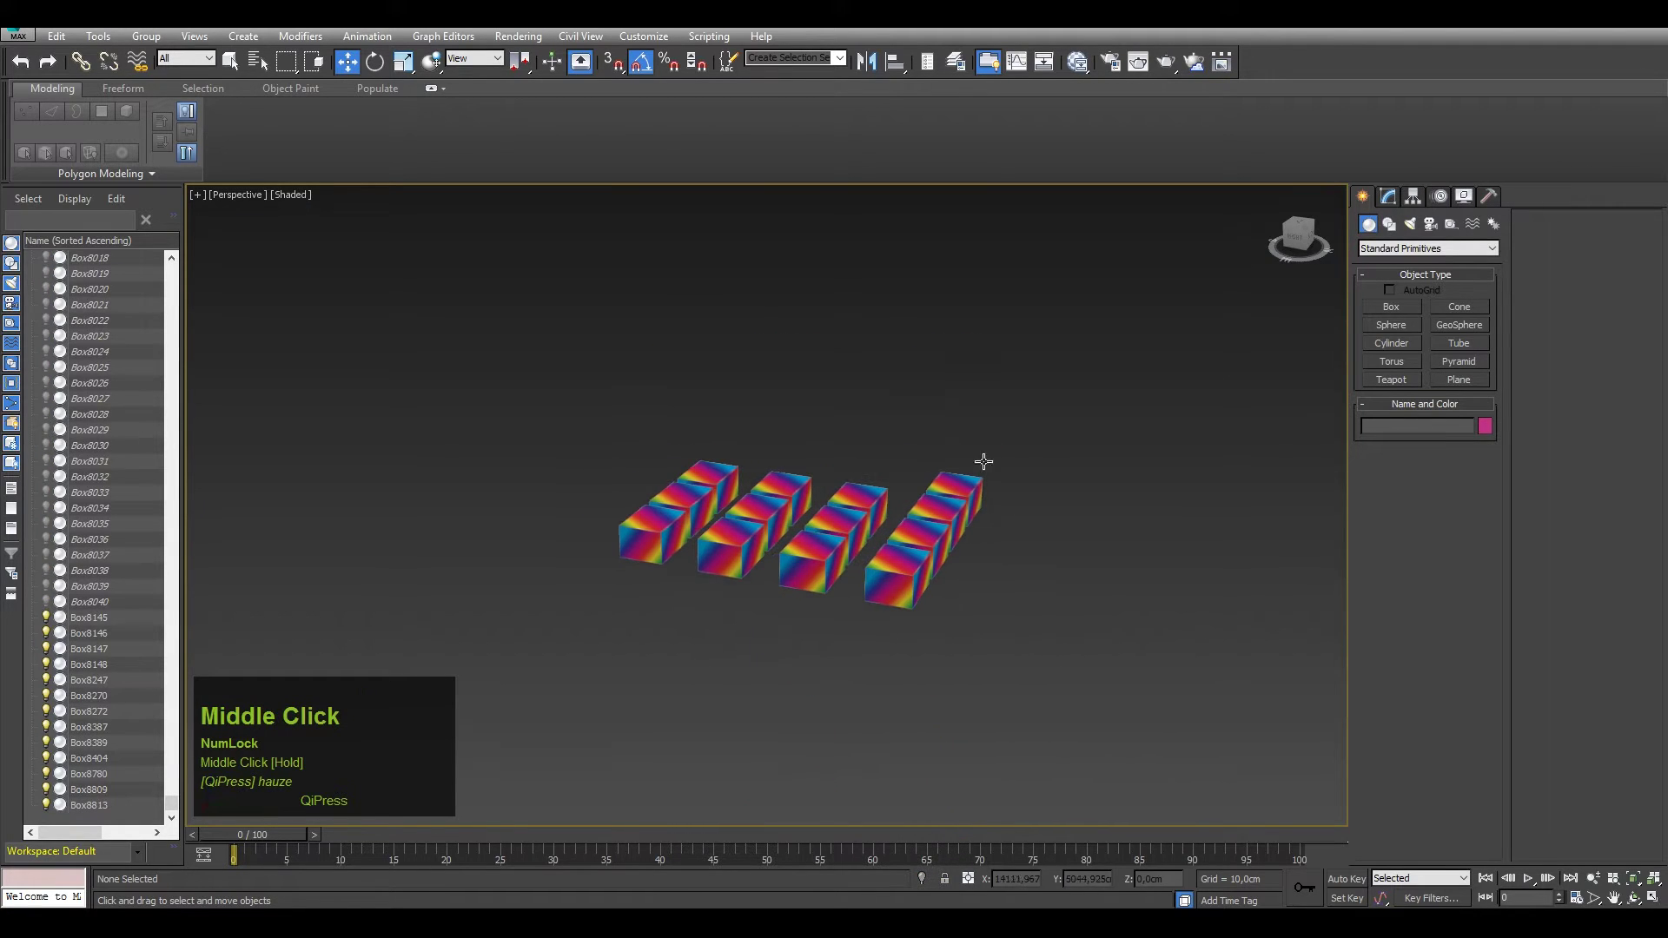
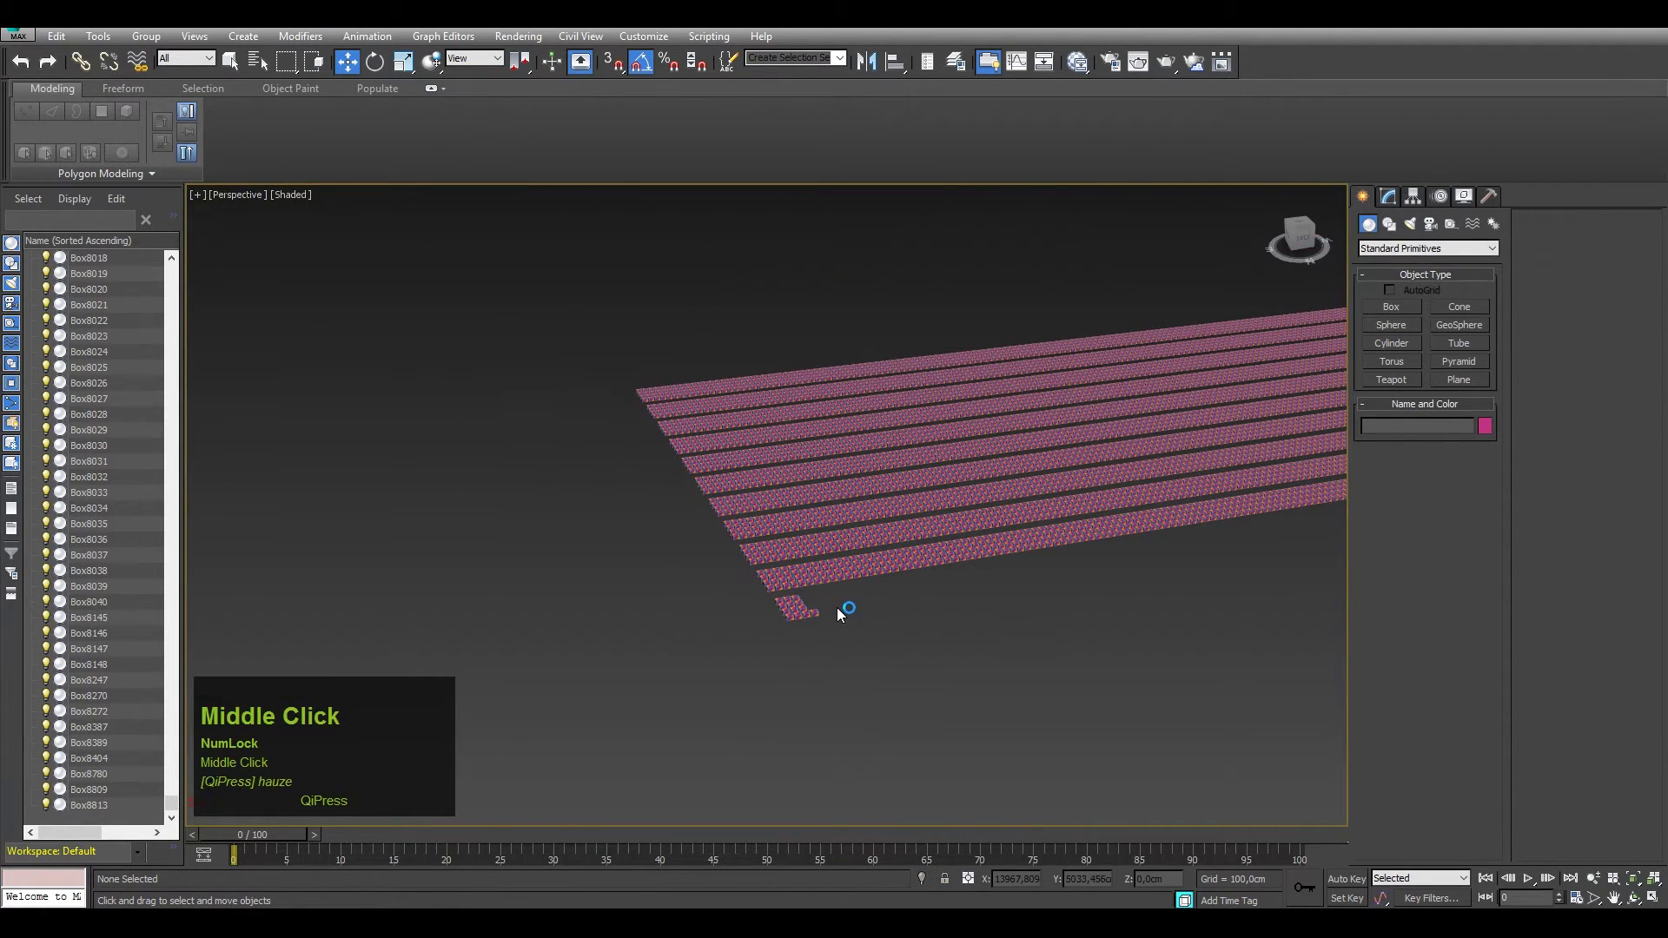
pyautogui.click(776, 579)
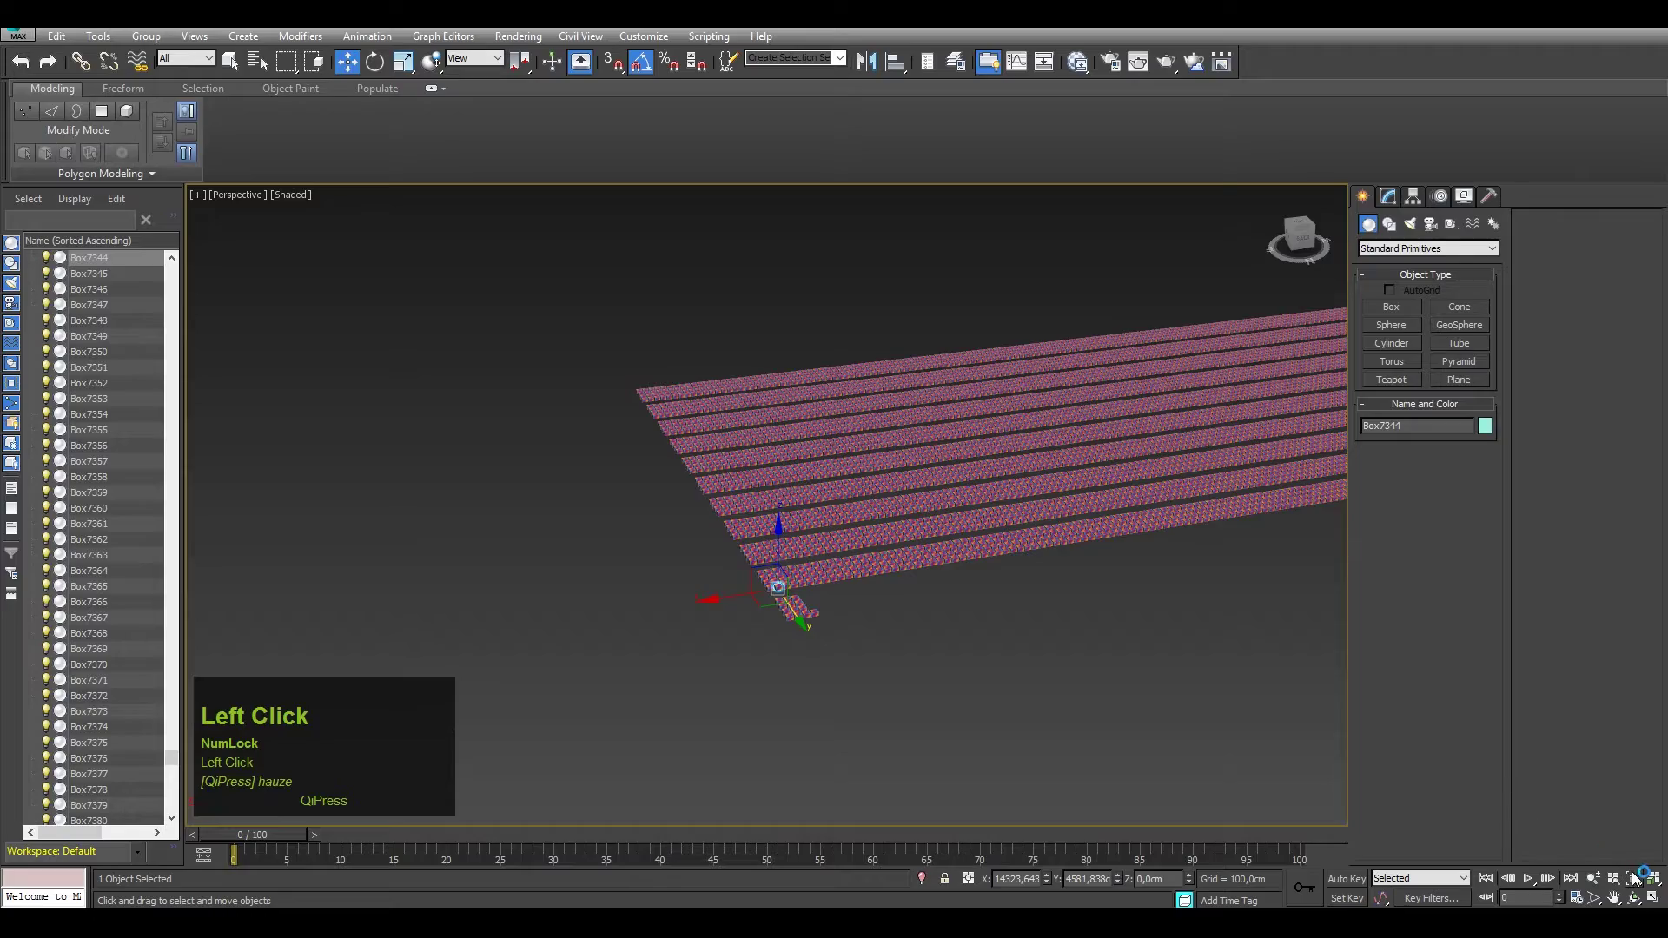
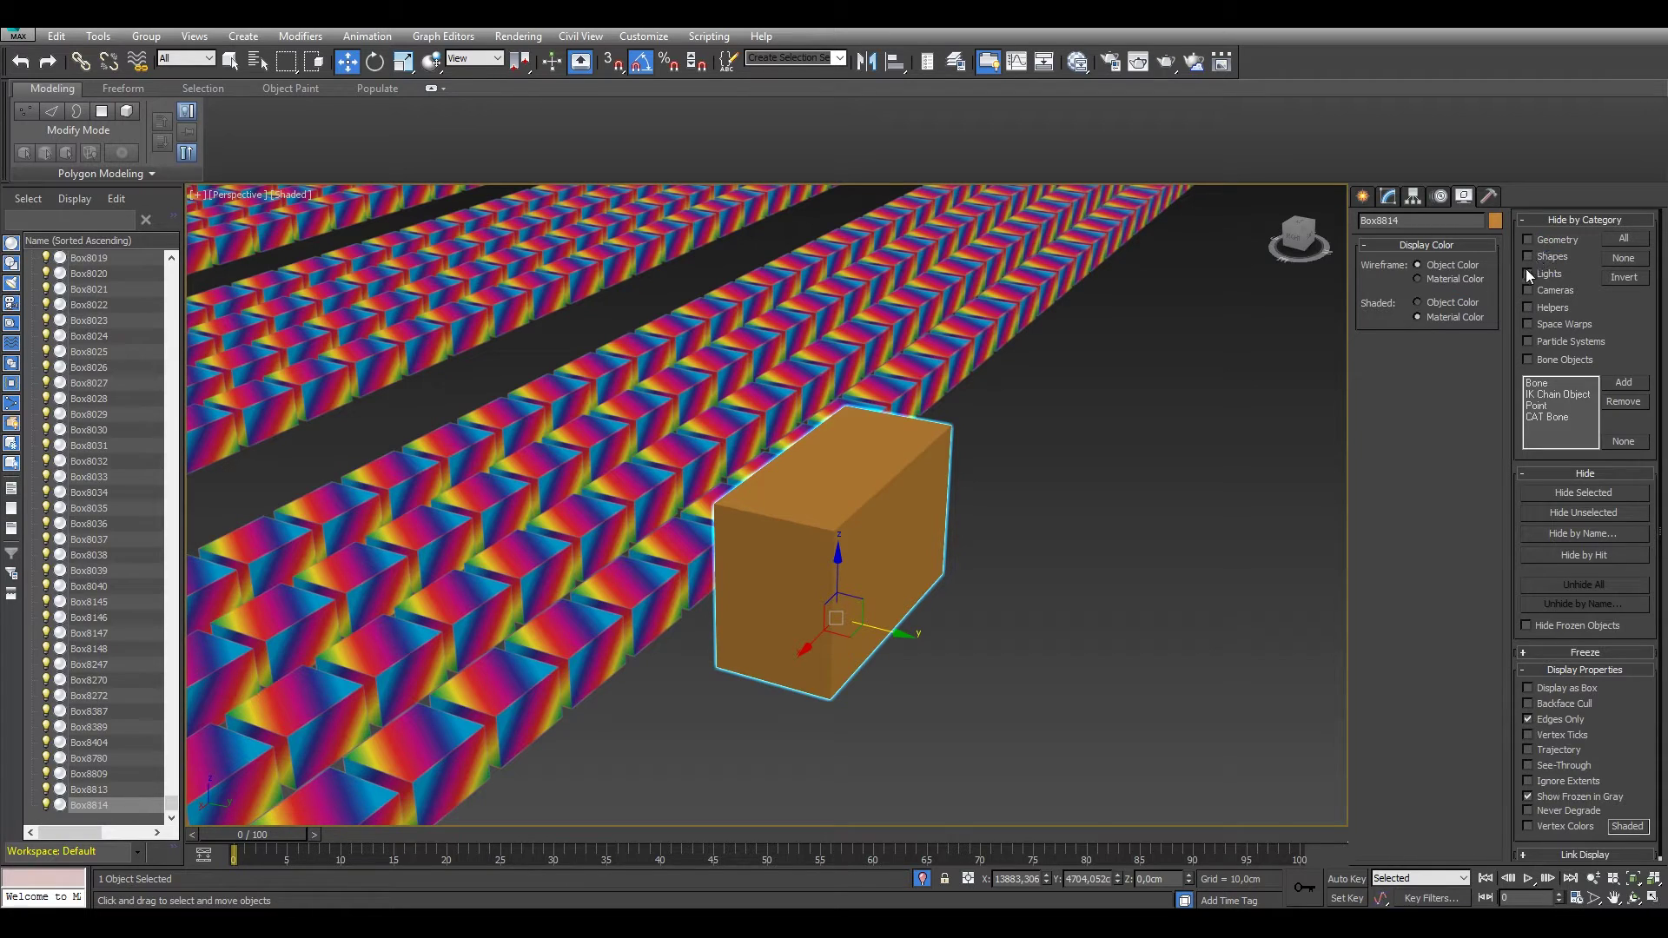
# Switch to the Create panel and browse the object type categories
pyautogui.click(1362, 209)
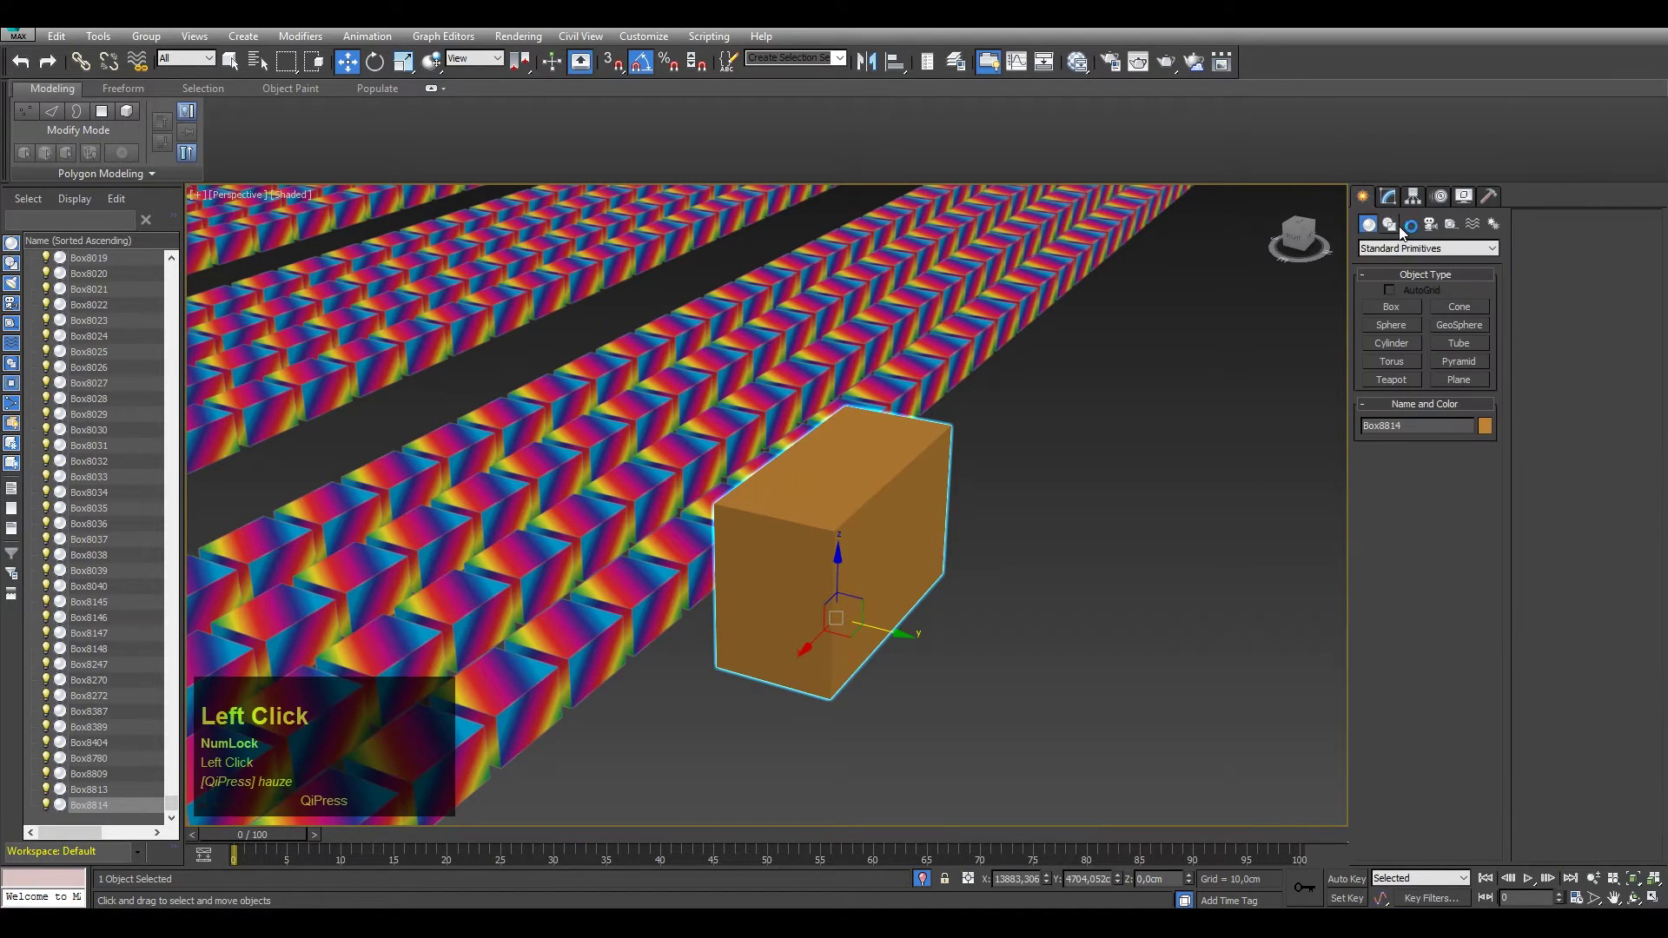
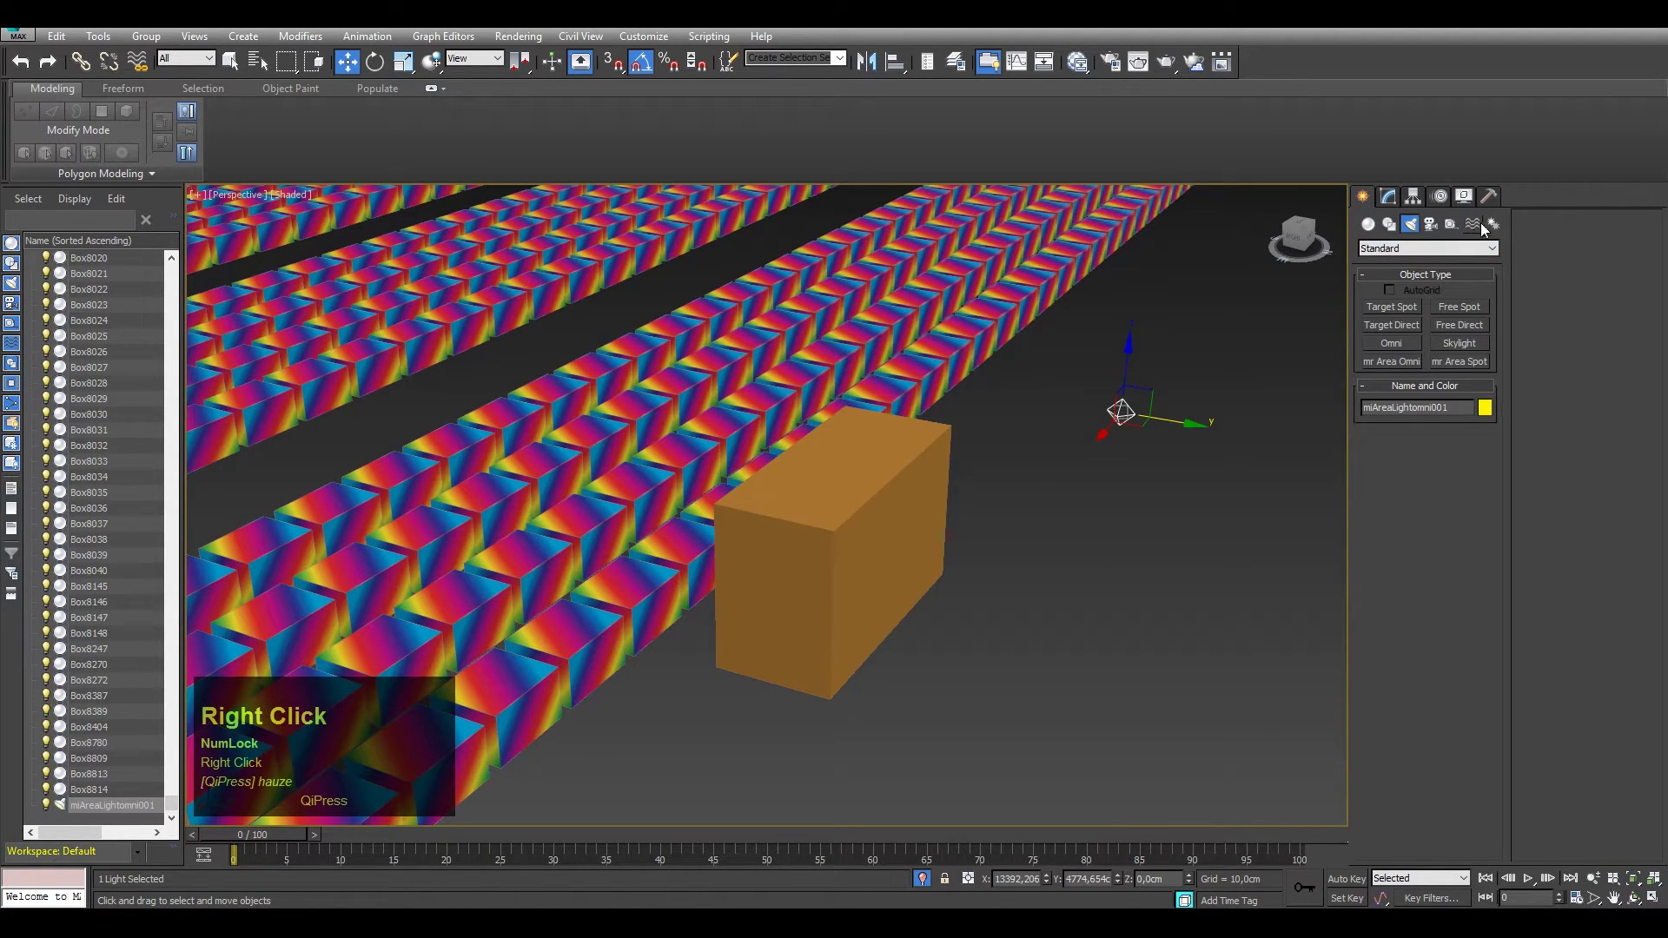
pyautogui.click(1457, 228)
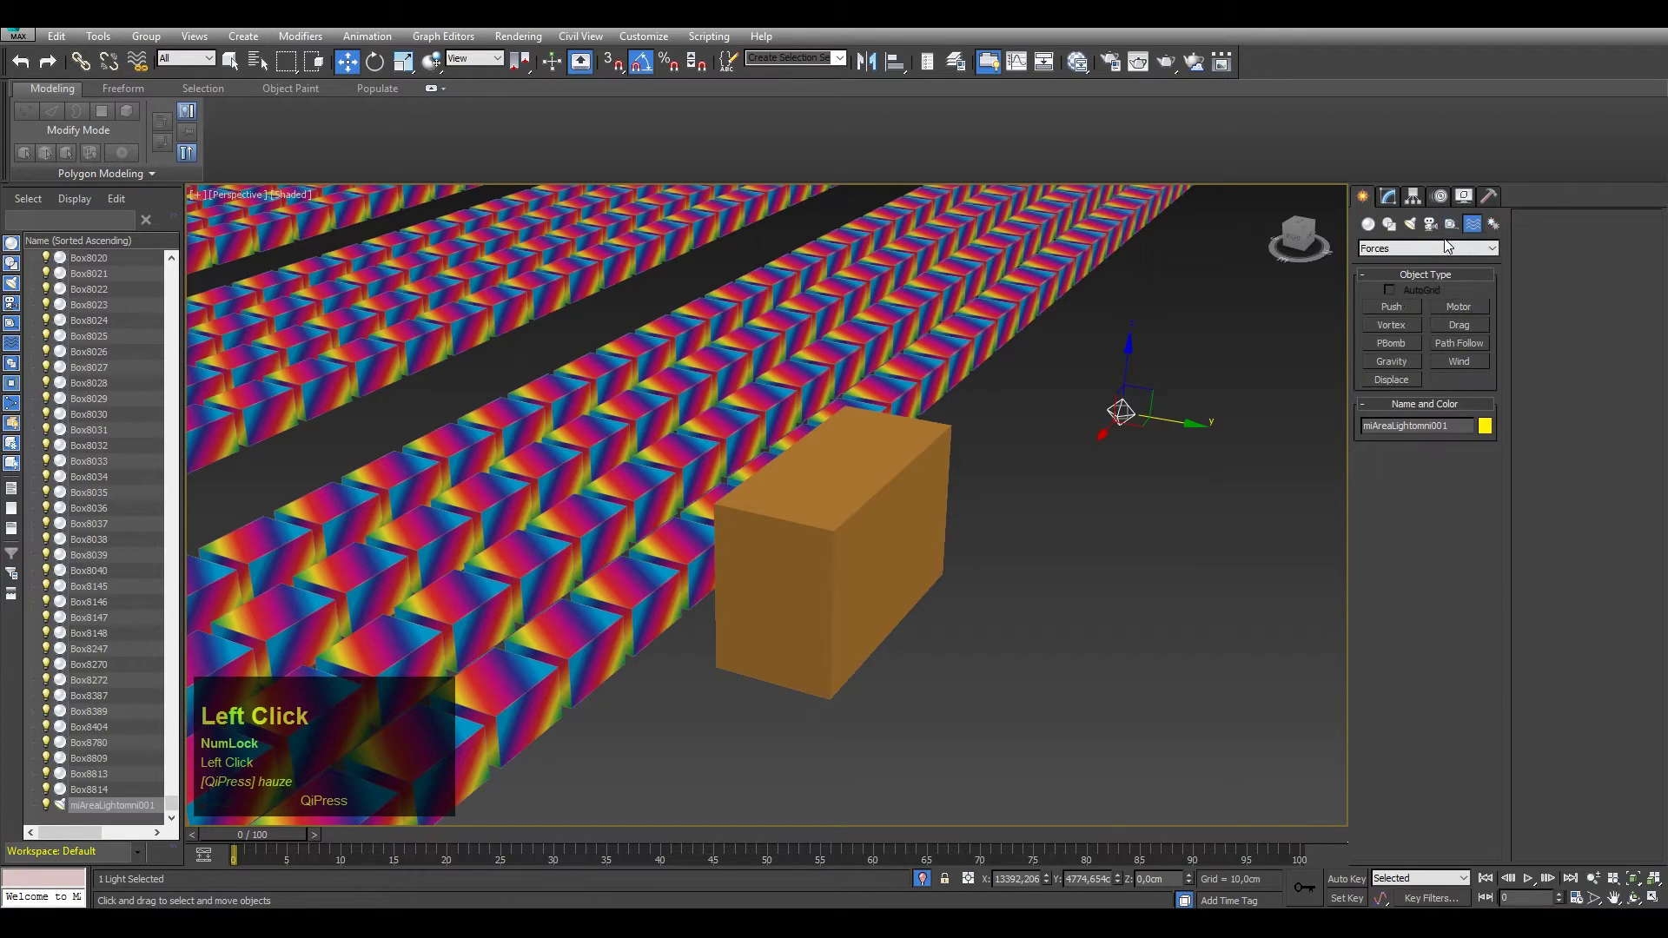
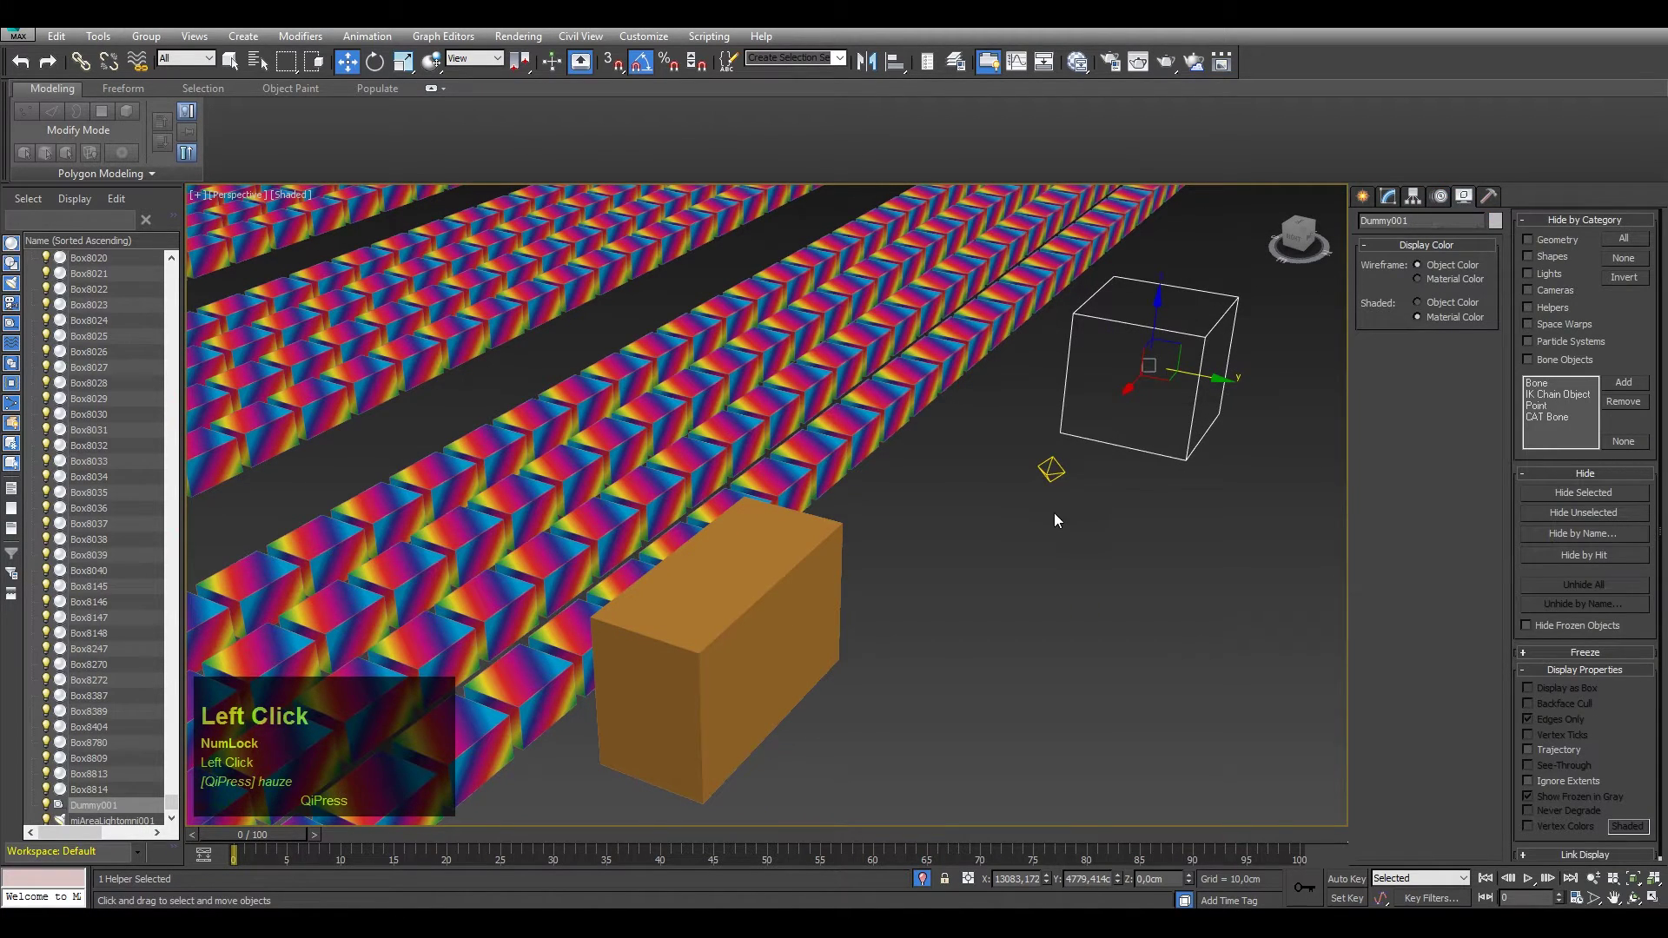
# In Hide by Category, hide all Lights and Helpers in the scene
pyautogui.middleClick(1091, 498)
pyautogui.scroll(-3)
pyautogui.scroll(3)
pyautogui.middleClick(1003, 446)
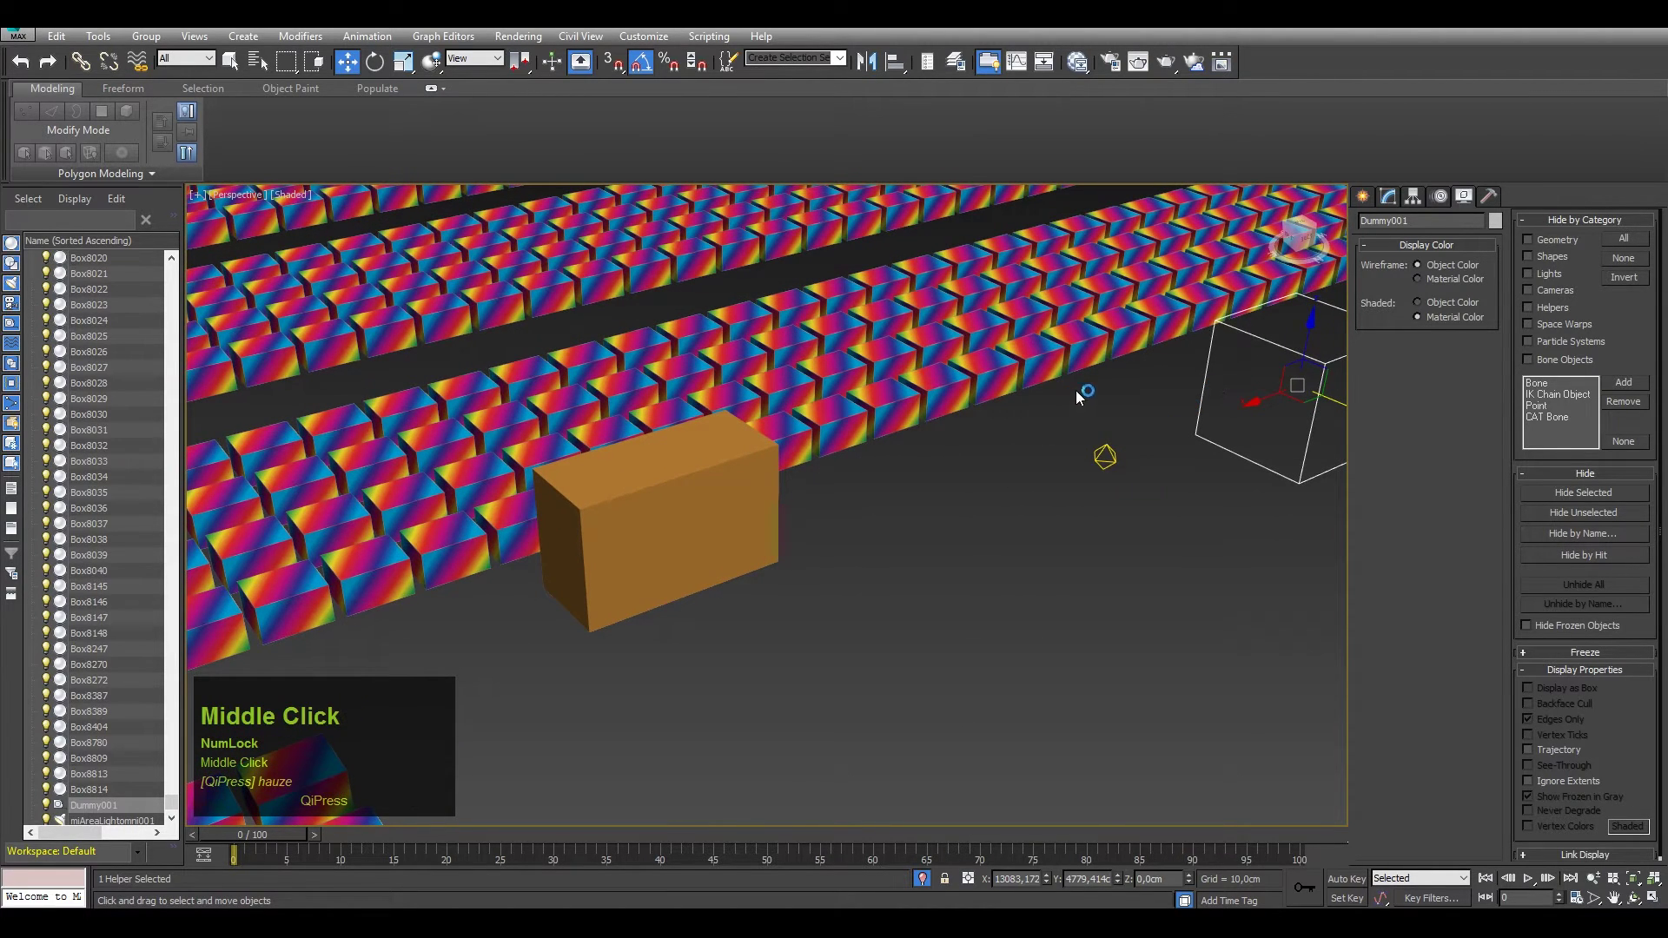
pyautogui.click(1533, 279)
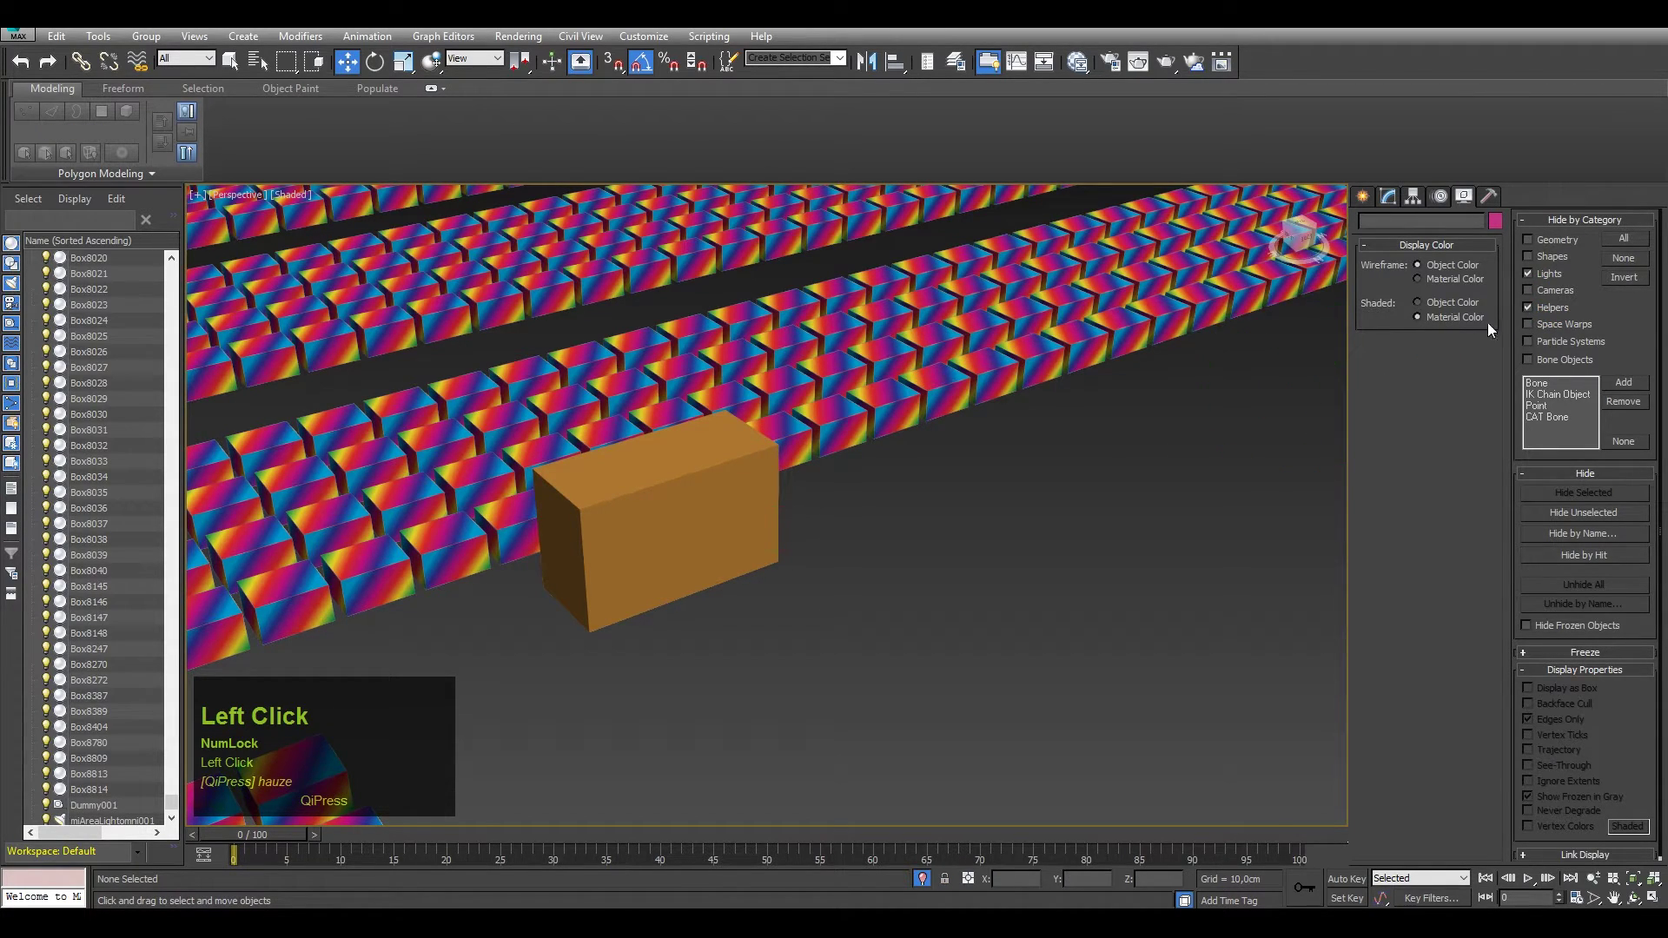
pyautogui.middleClick(1204, 411)
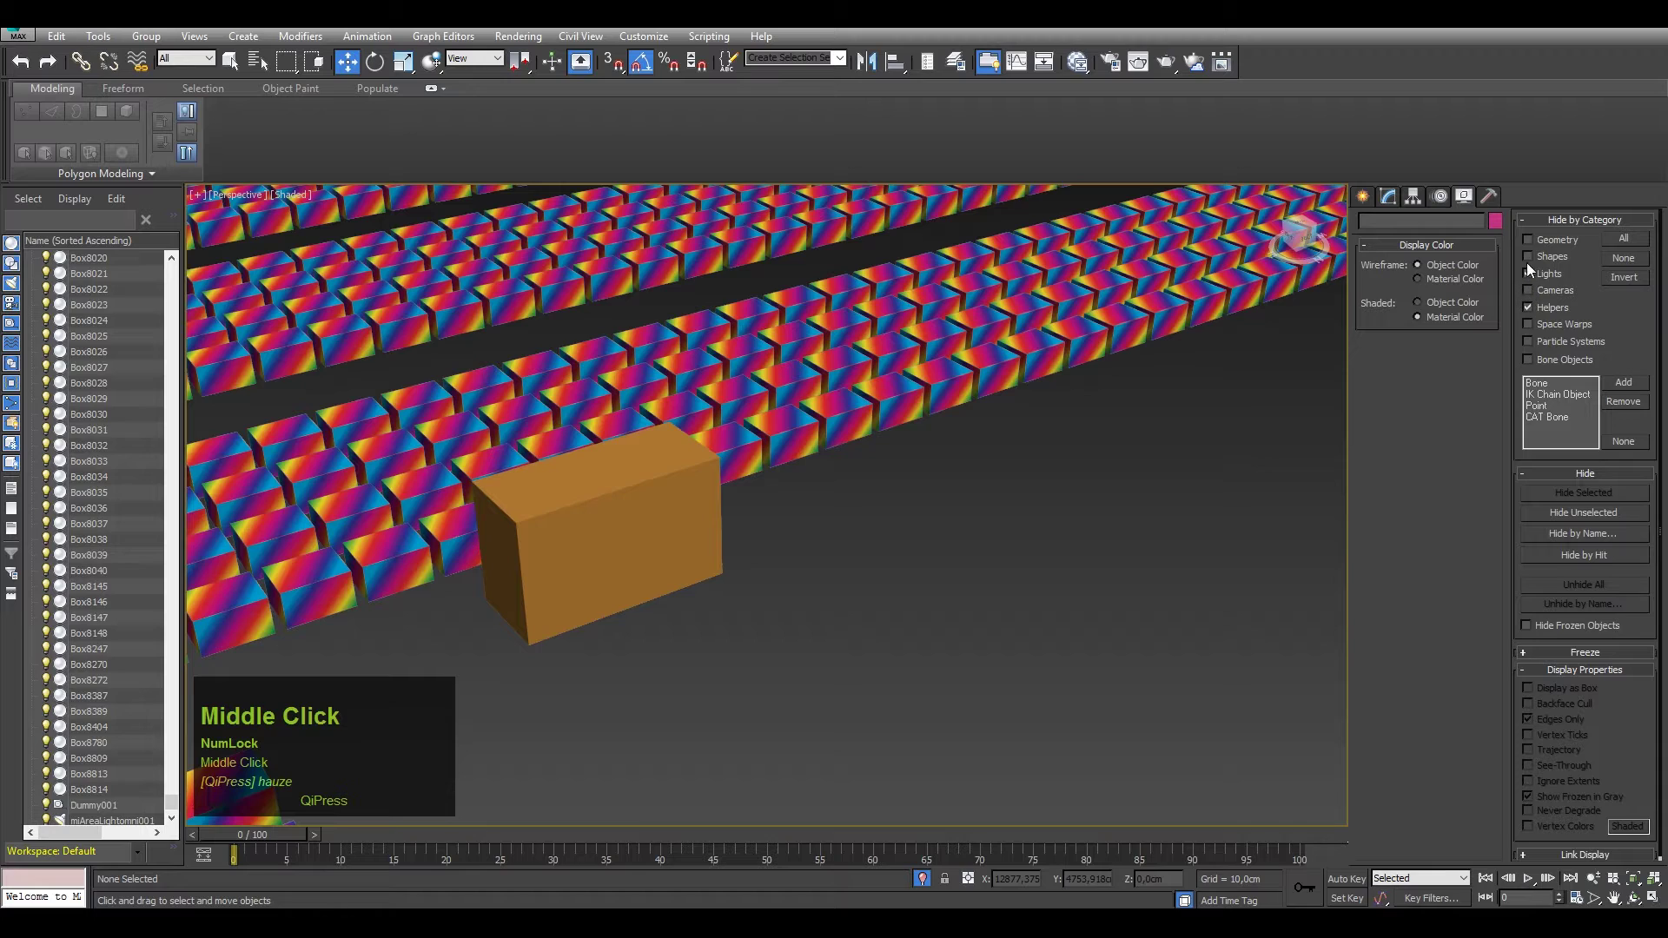
pyautogui.click(1532, 294)
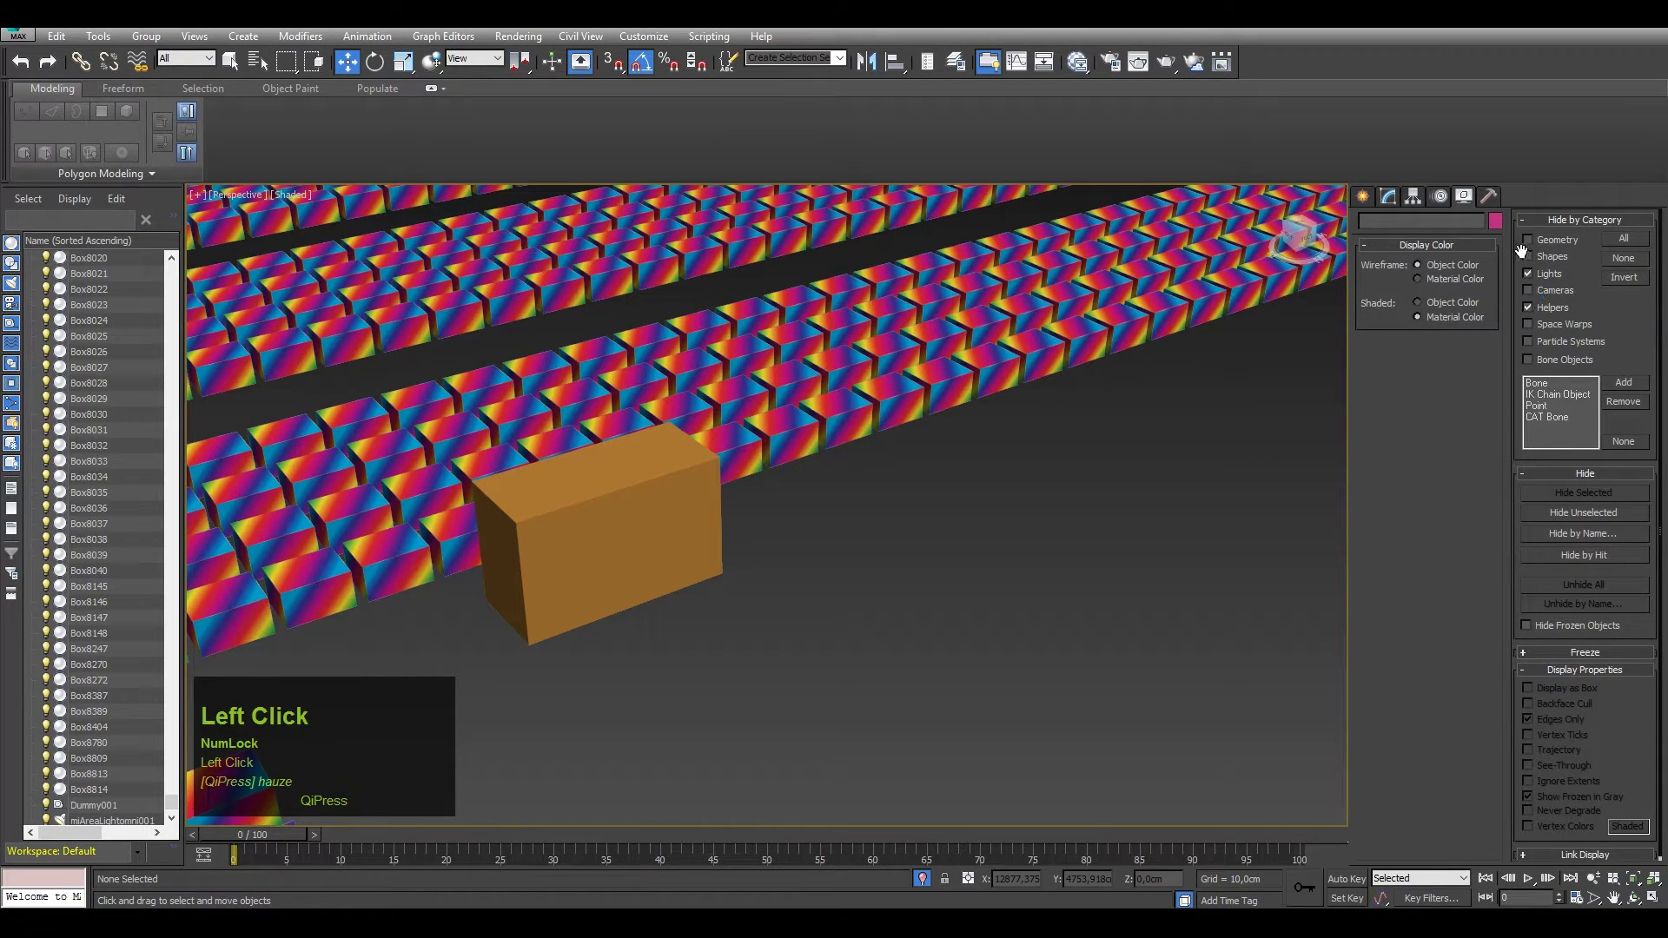
# Toggle the Geometry category so all boxes show again, viewing the orange box and rows
pyautogui.click(1534, 245)
pyautogui.scroll(-3)
pyautogui.click(1532, 247)
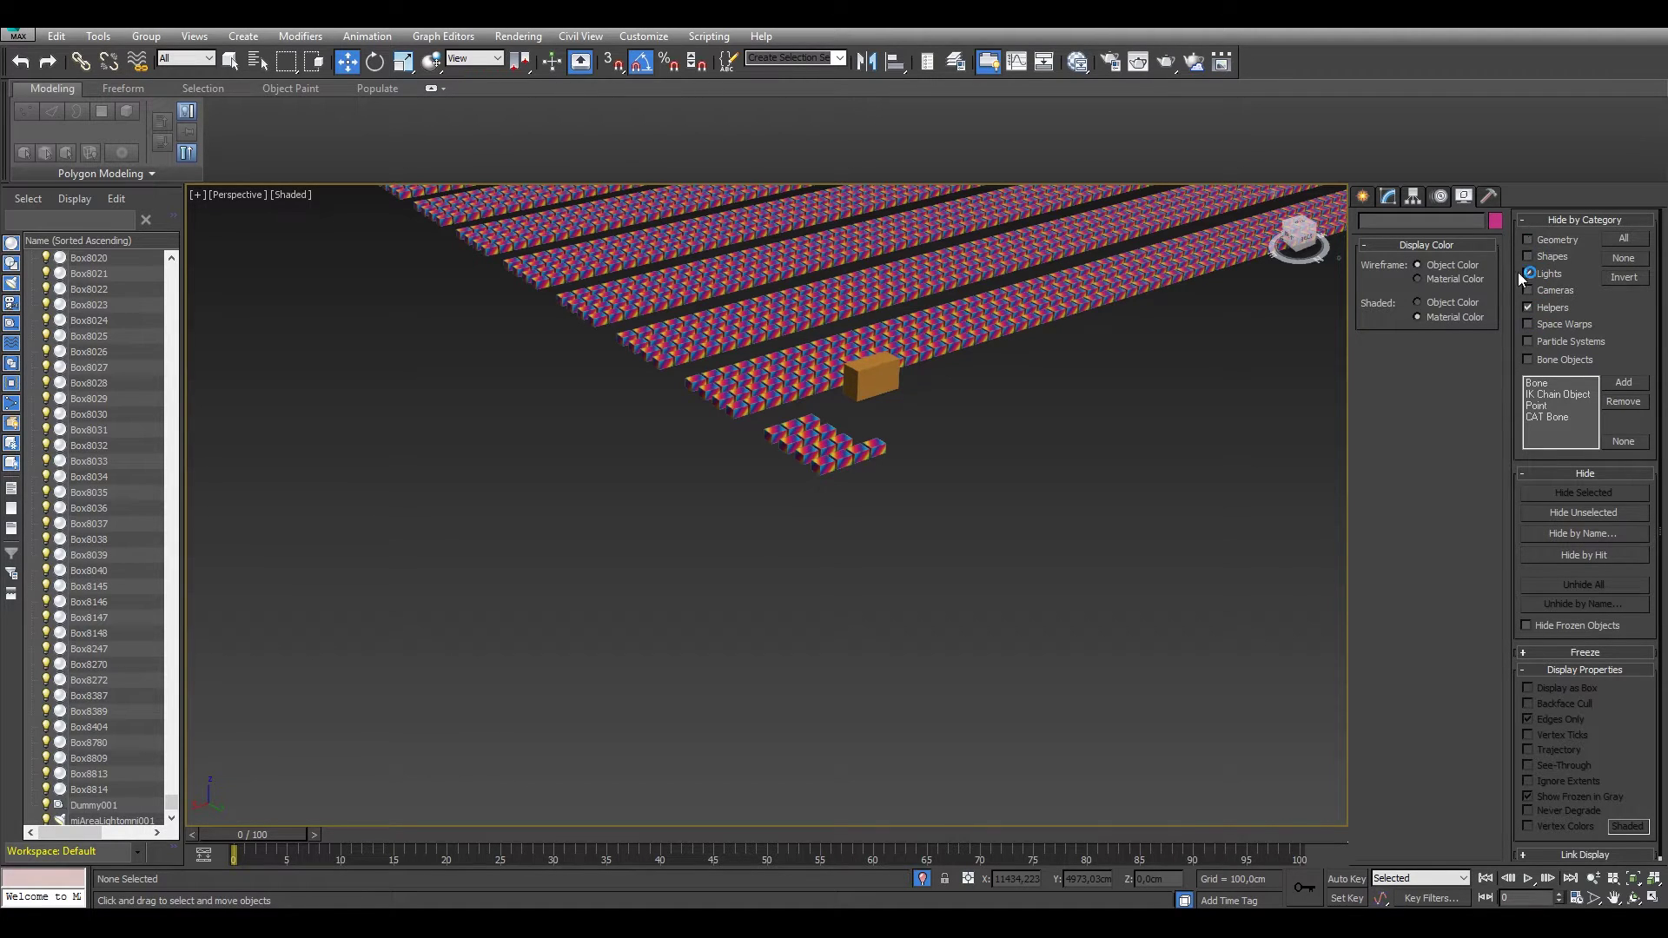
pyautogui.middleClick(998, 407)
pyautogui.scroll(3)
pyautogui.middleClick(823, 447)
pyautogui.scroll(3)
pyautogui.moveTo(900, 405); pyautogui.dragTo(1535, 631)
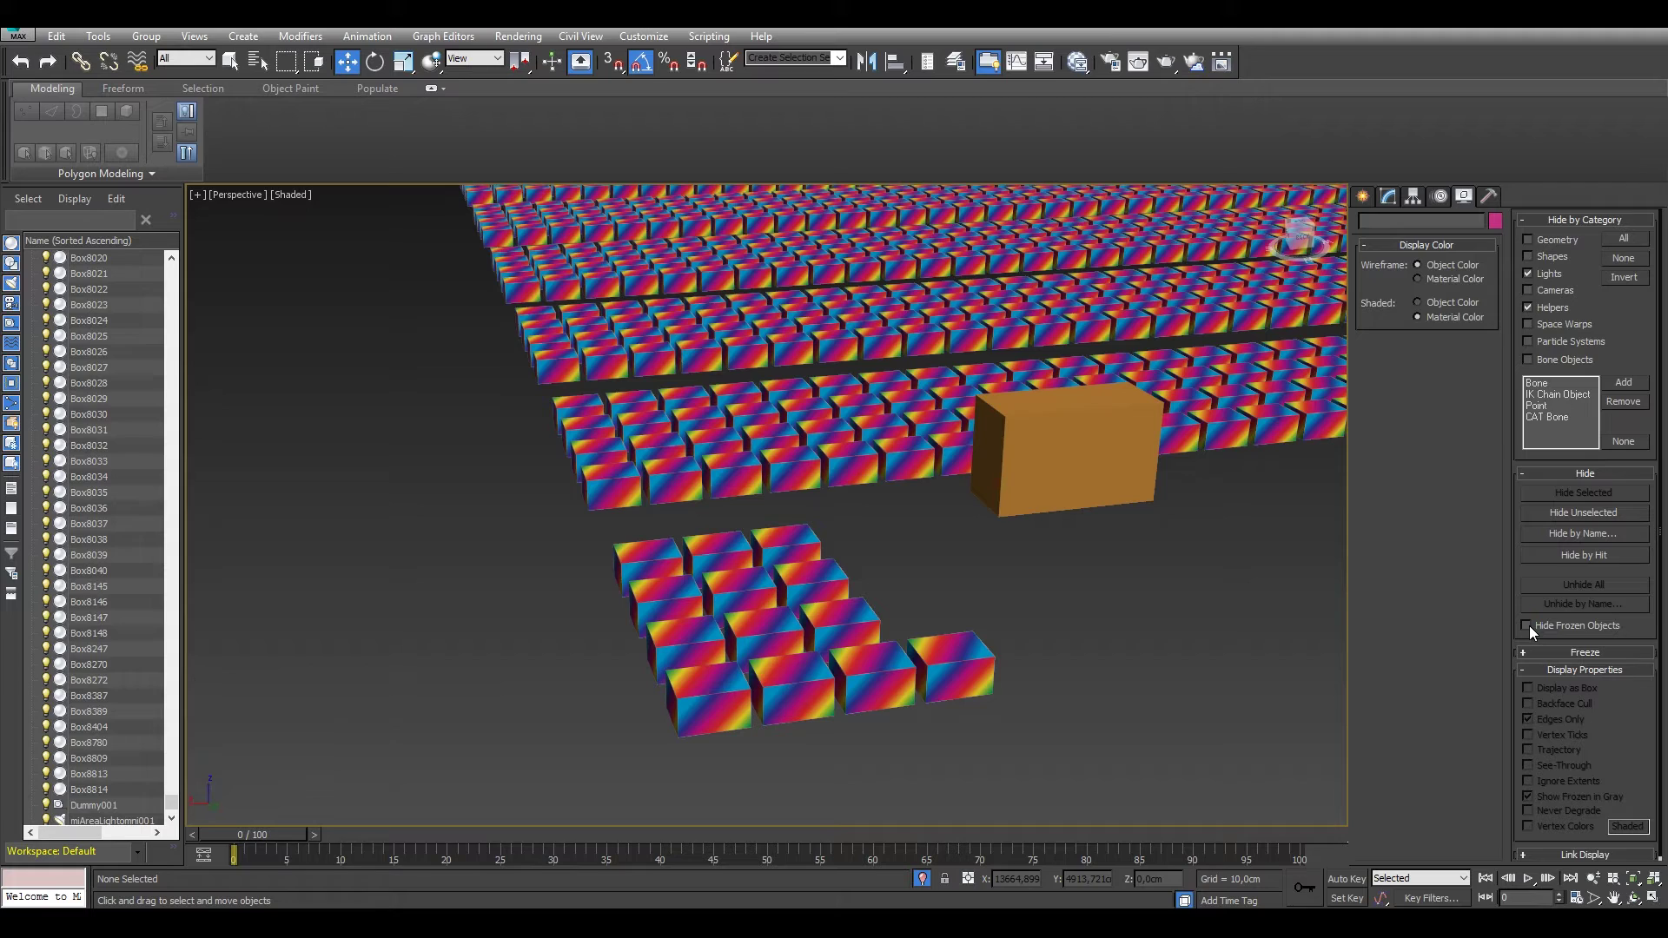
# Freeze the orange box Box8814 from its quad menu, then reach Freeze by Name in the Display panel
pyautogui.click(1100, 472)
pyautogui.rightClick(1083, 444)
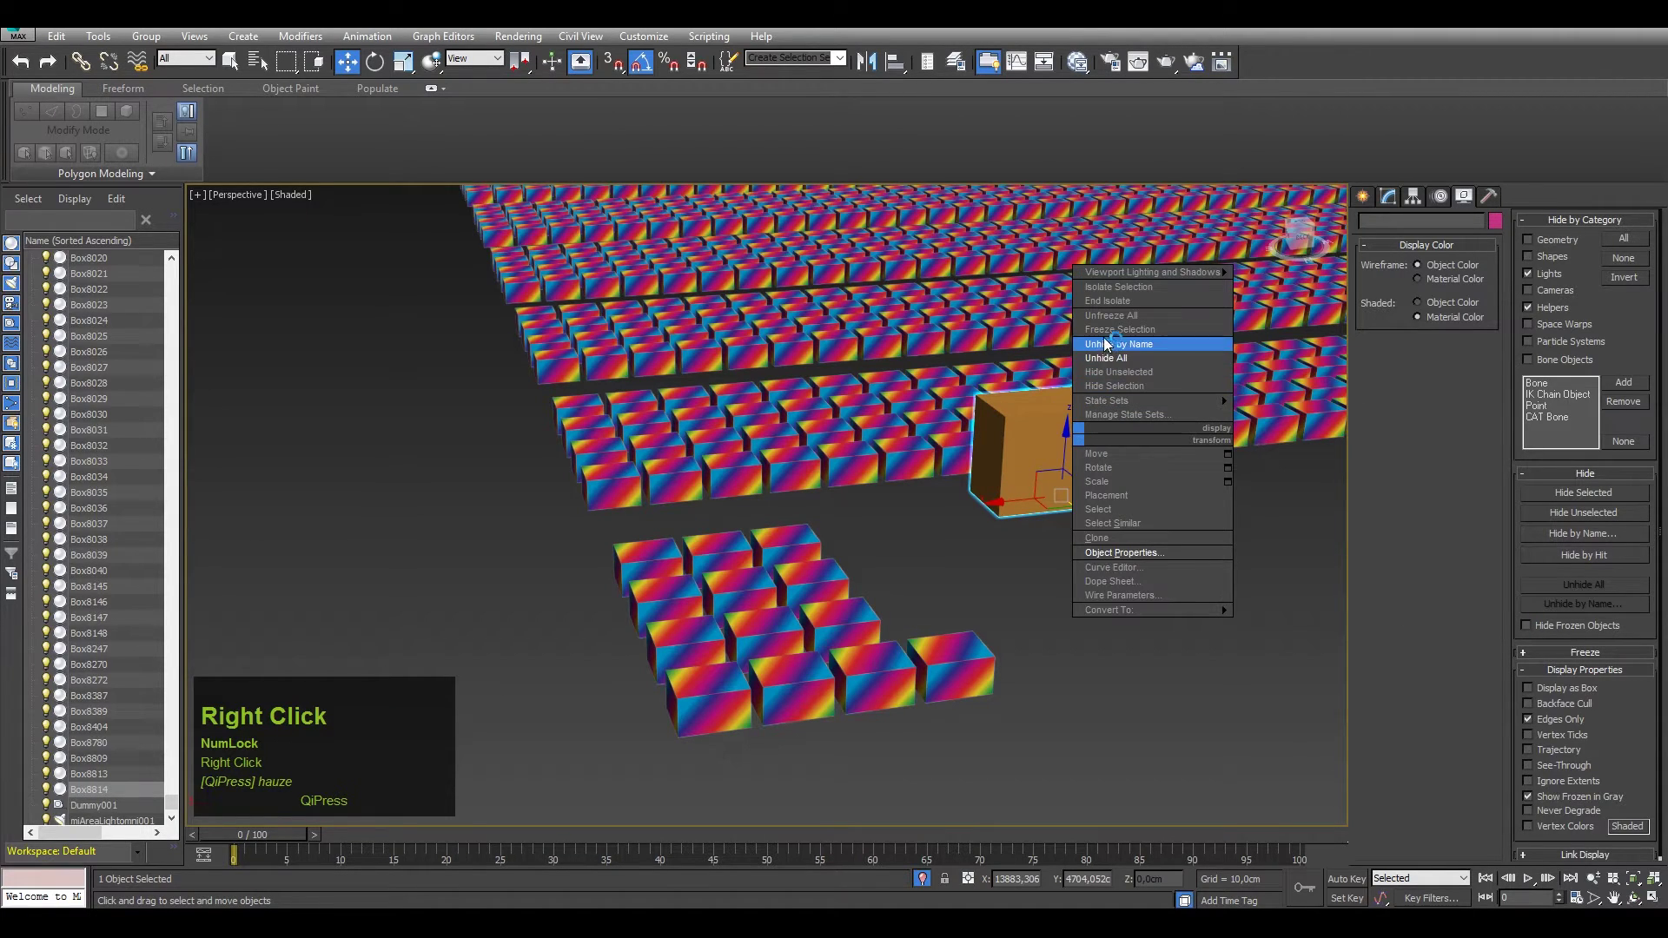
pyautogui.click(1162, 335)
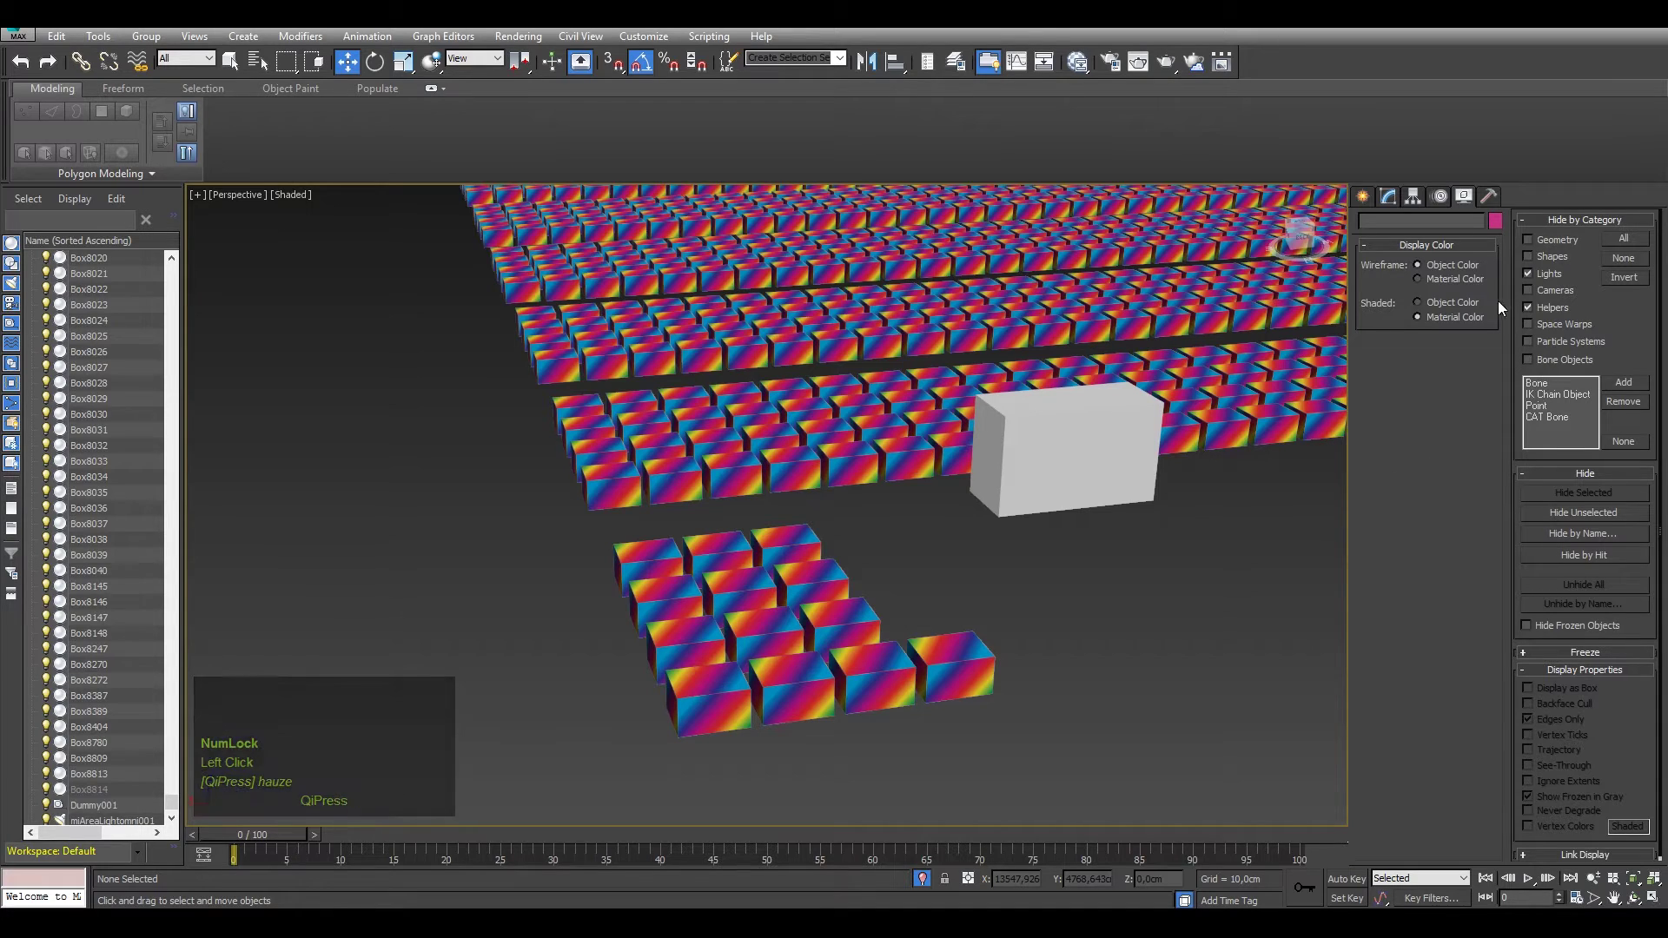
pyautogui.click(1467, 205)
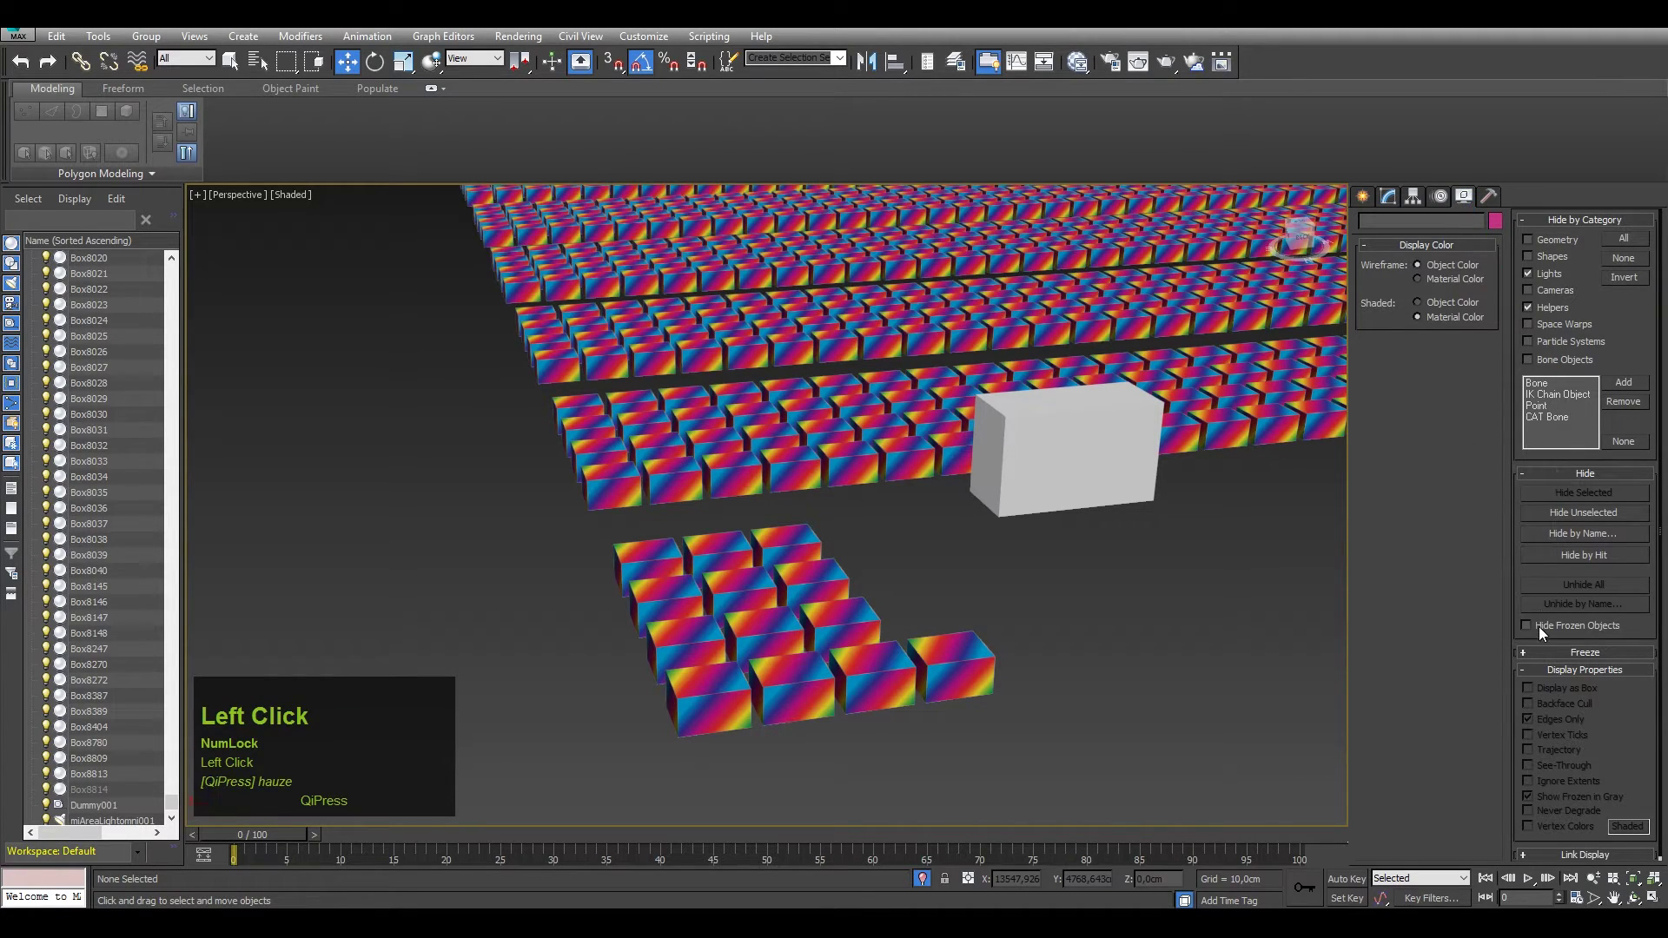
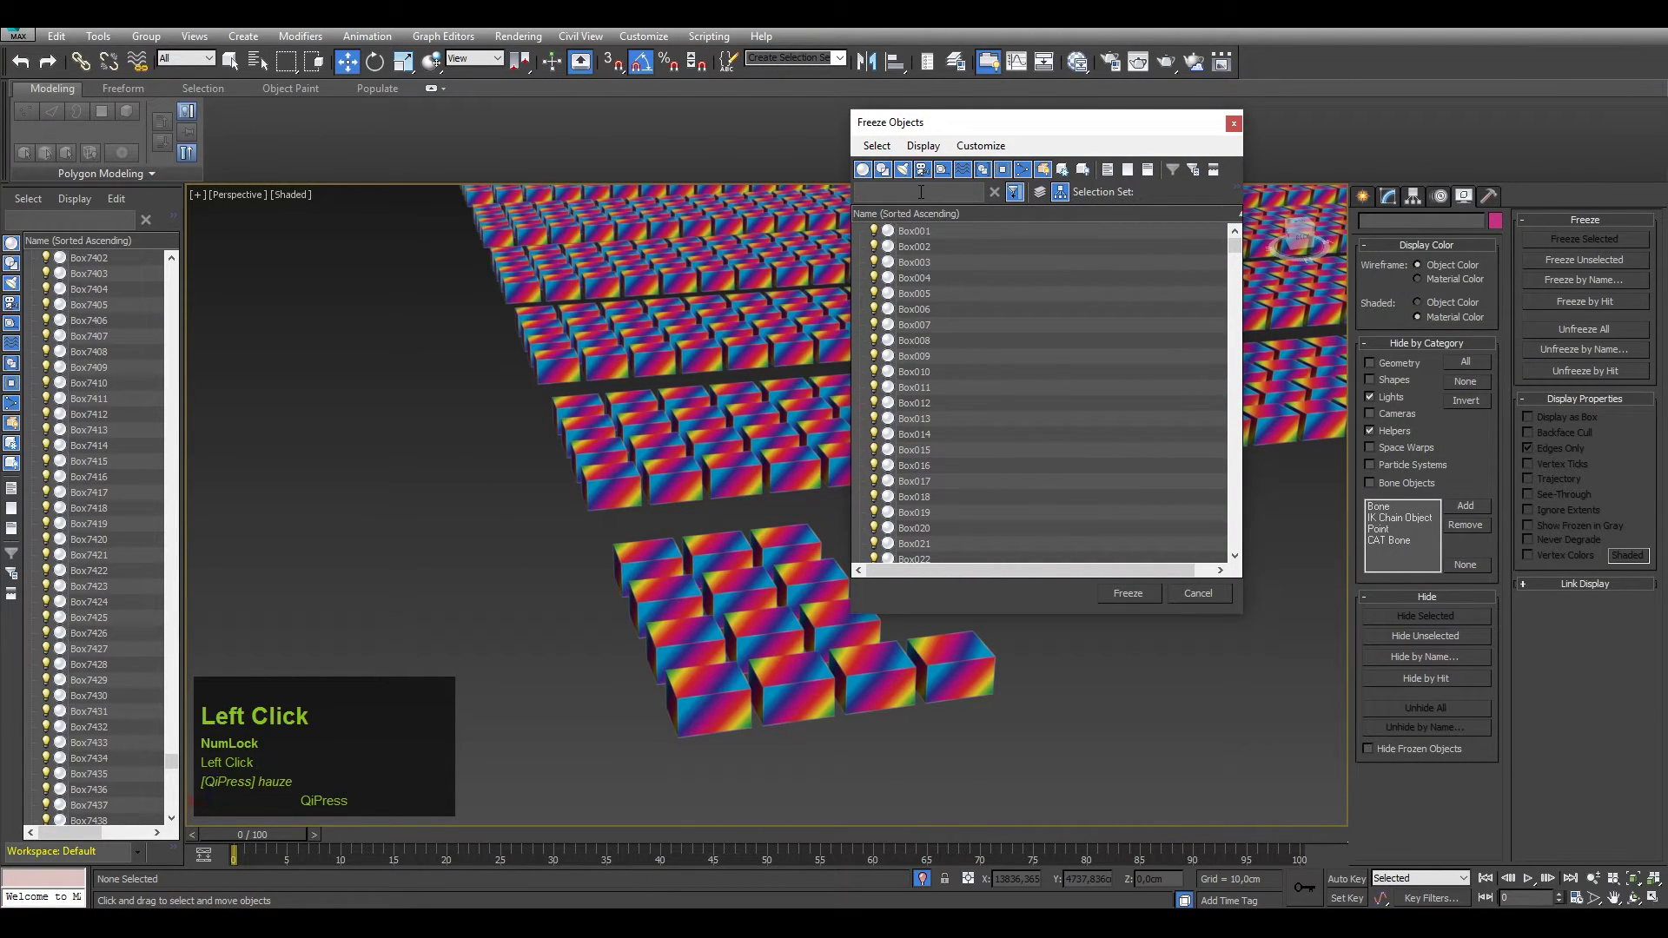
# Filter the Freeze Objects list by 'box', select every listed box and freeze them all
pyautogui.write('box')
pyautogui.moveTo(1237, 250); pyautogui.dragTo(935, 548)
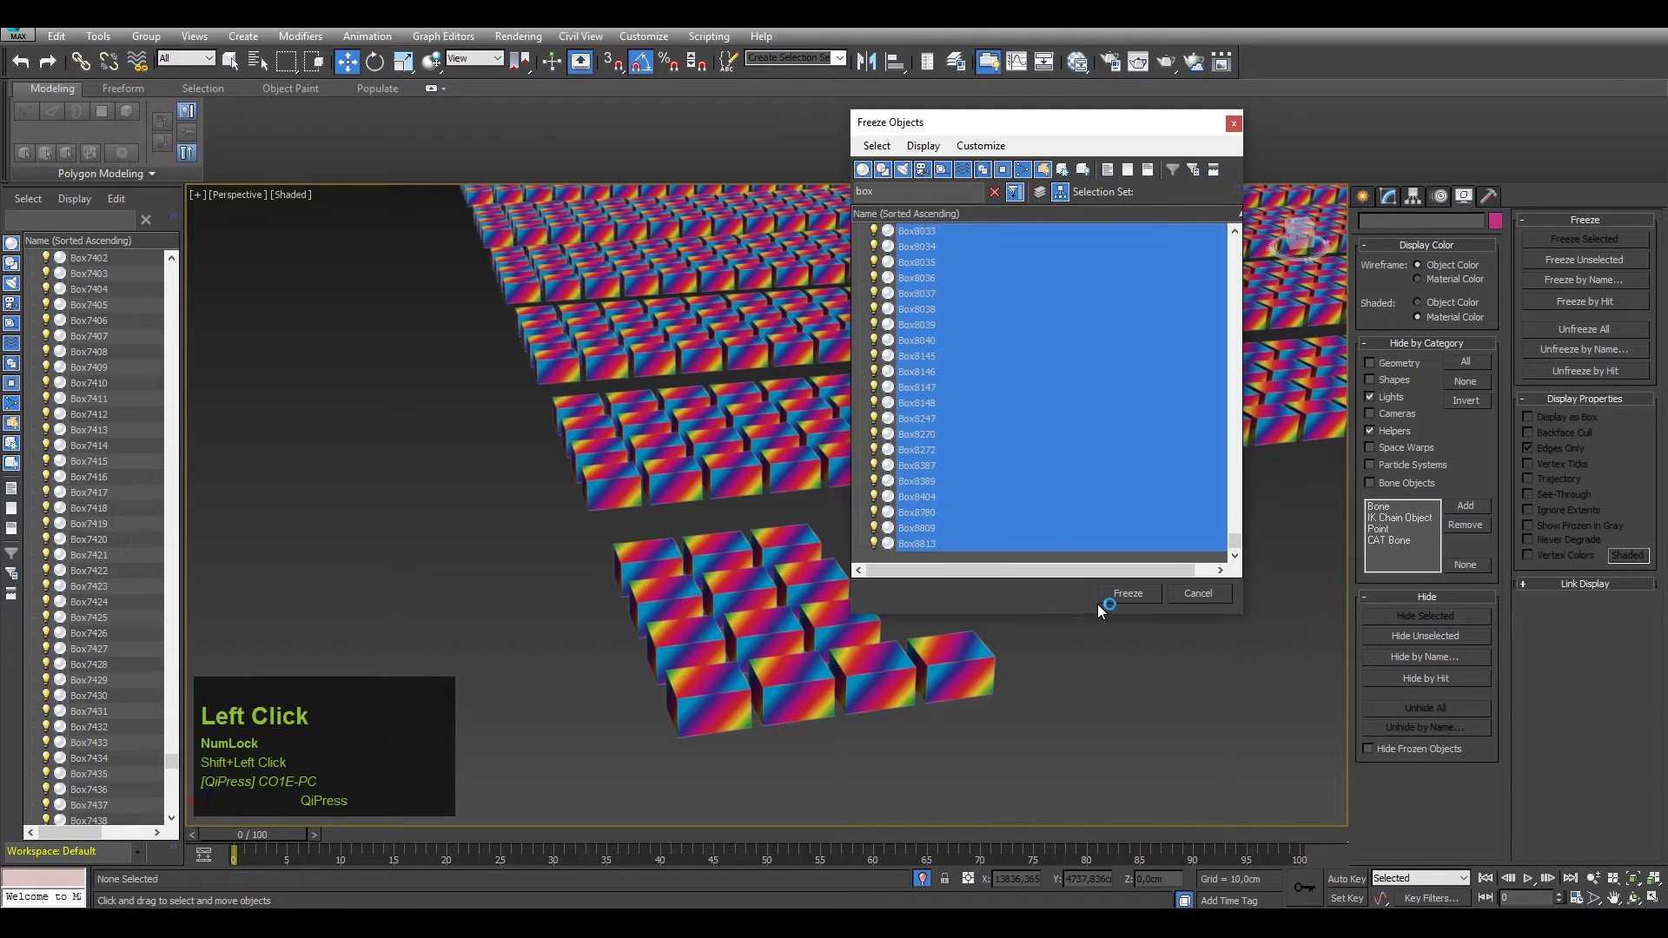
pyautogui.click(1126, 602)
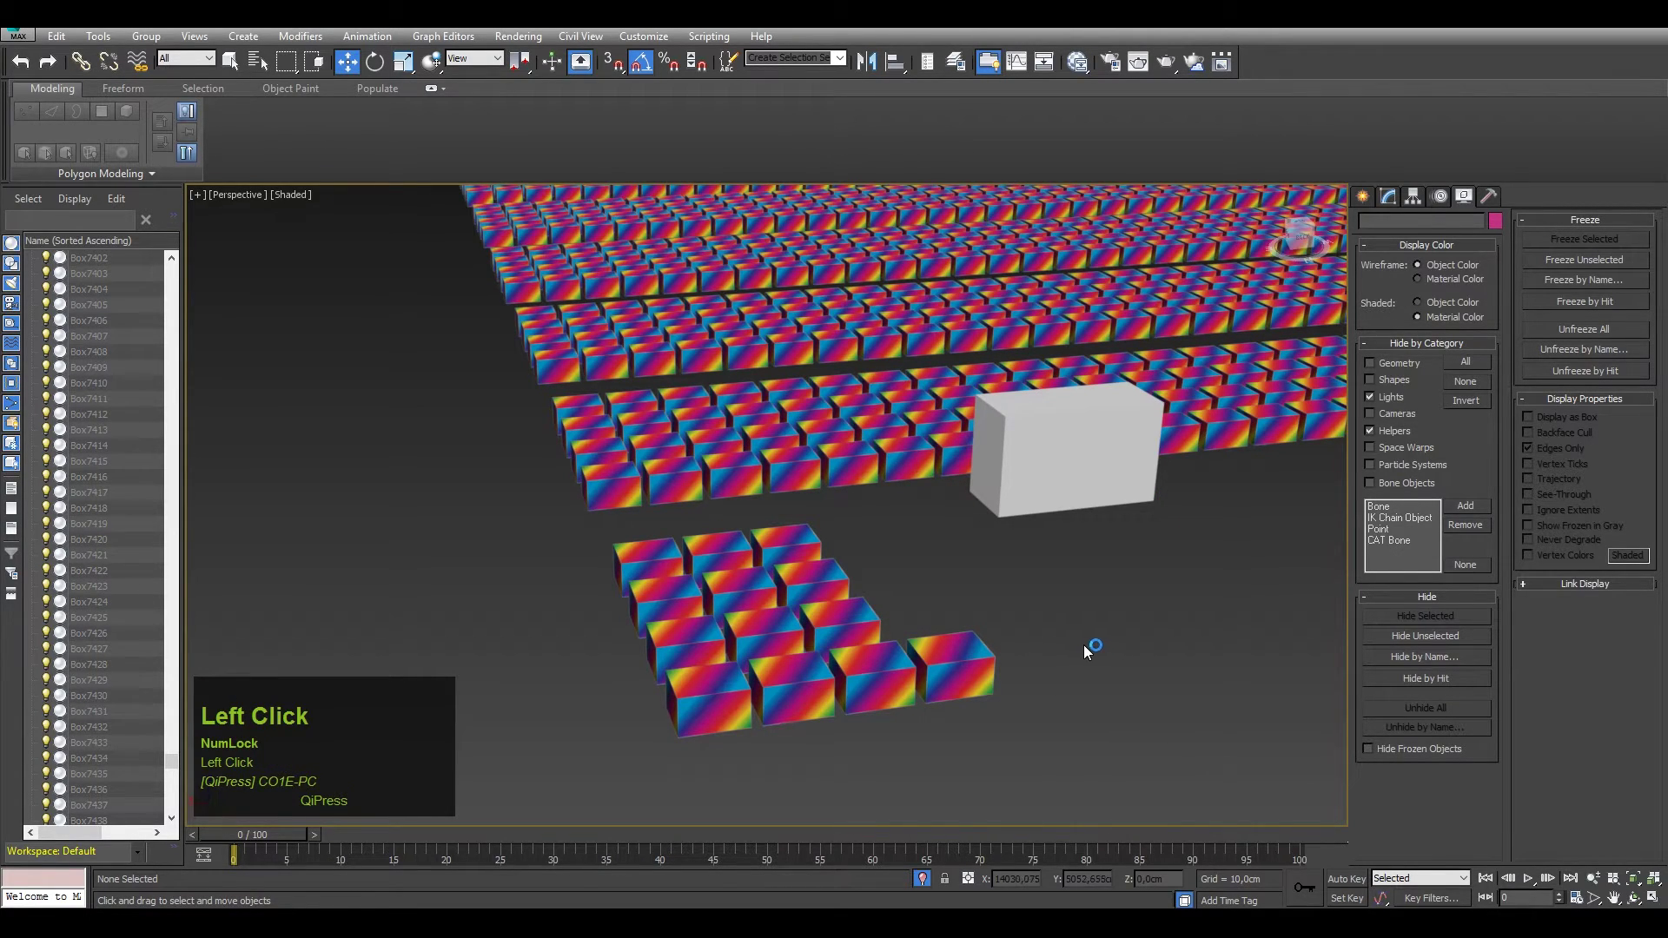
# Verify in the viewport that a frozen box can no longer be selected
pyautogui.middleClick(1025, 387)
pyautogui.scroll(-3)
pyautogui.click(869, 481)
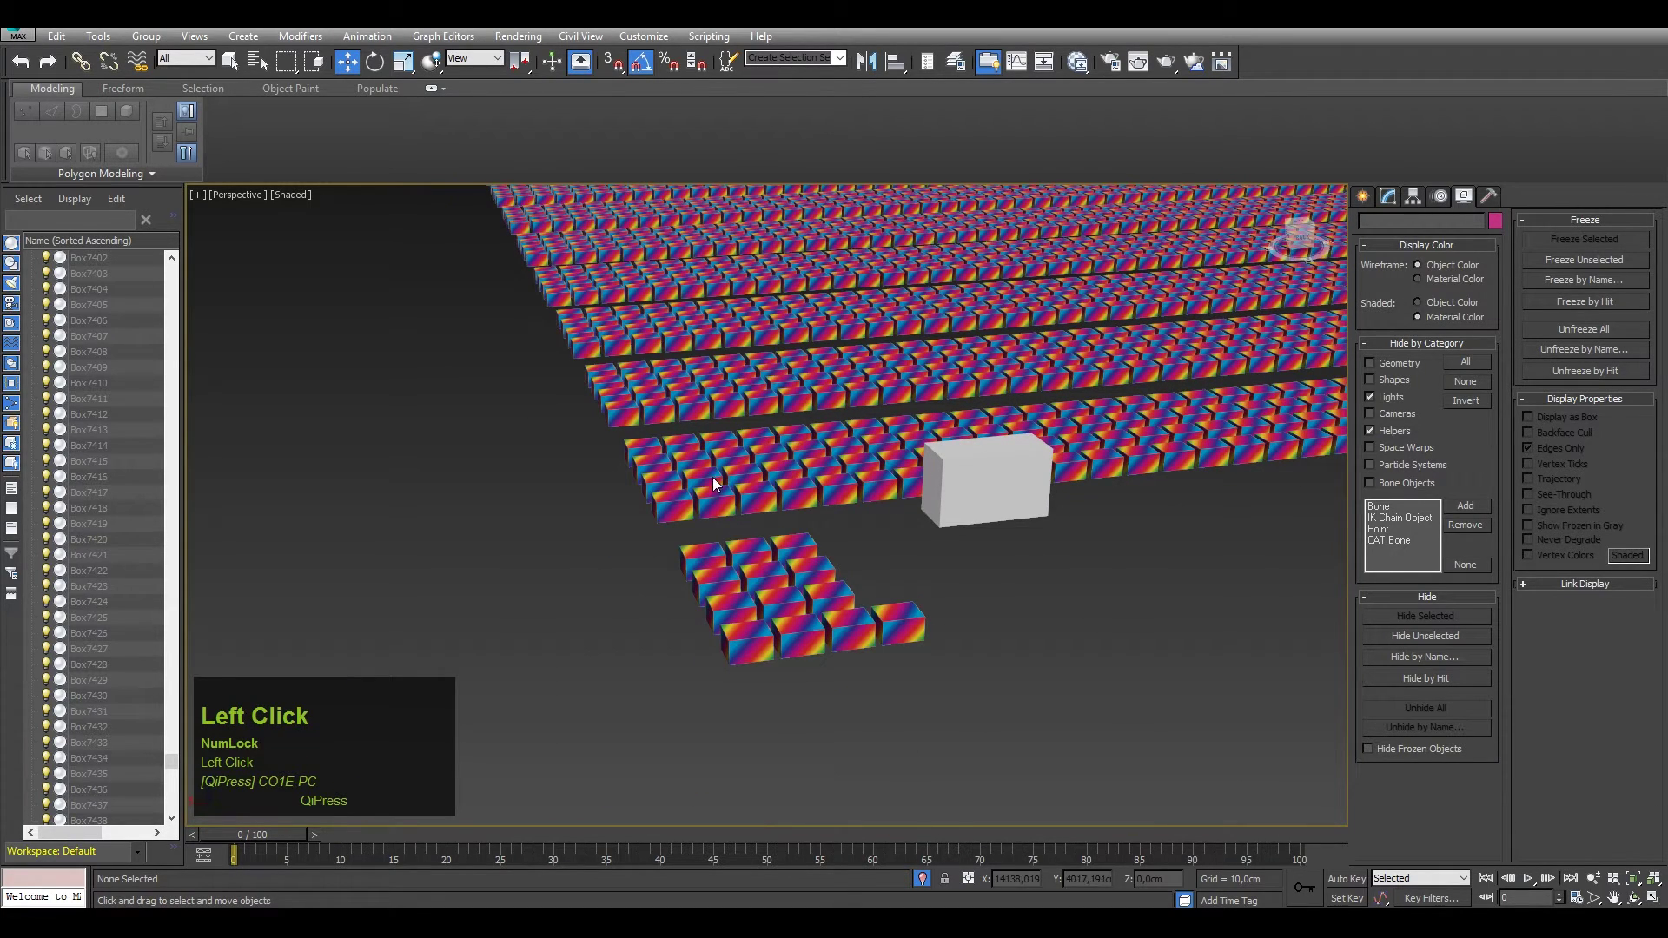
# Unfreeze All from the quad menu, then Freeze Selection on a few boxes in the small front group
pyautogui.rightClick(963, 572)
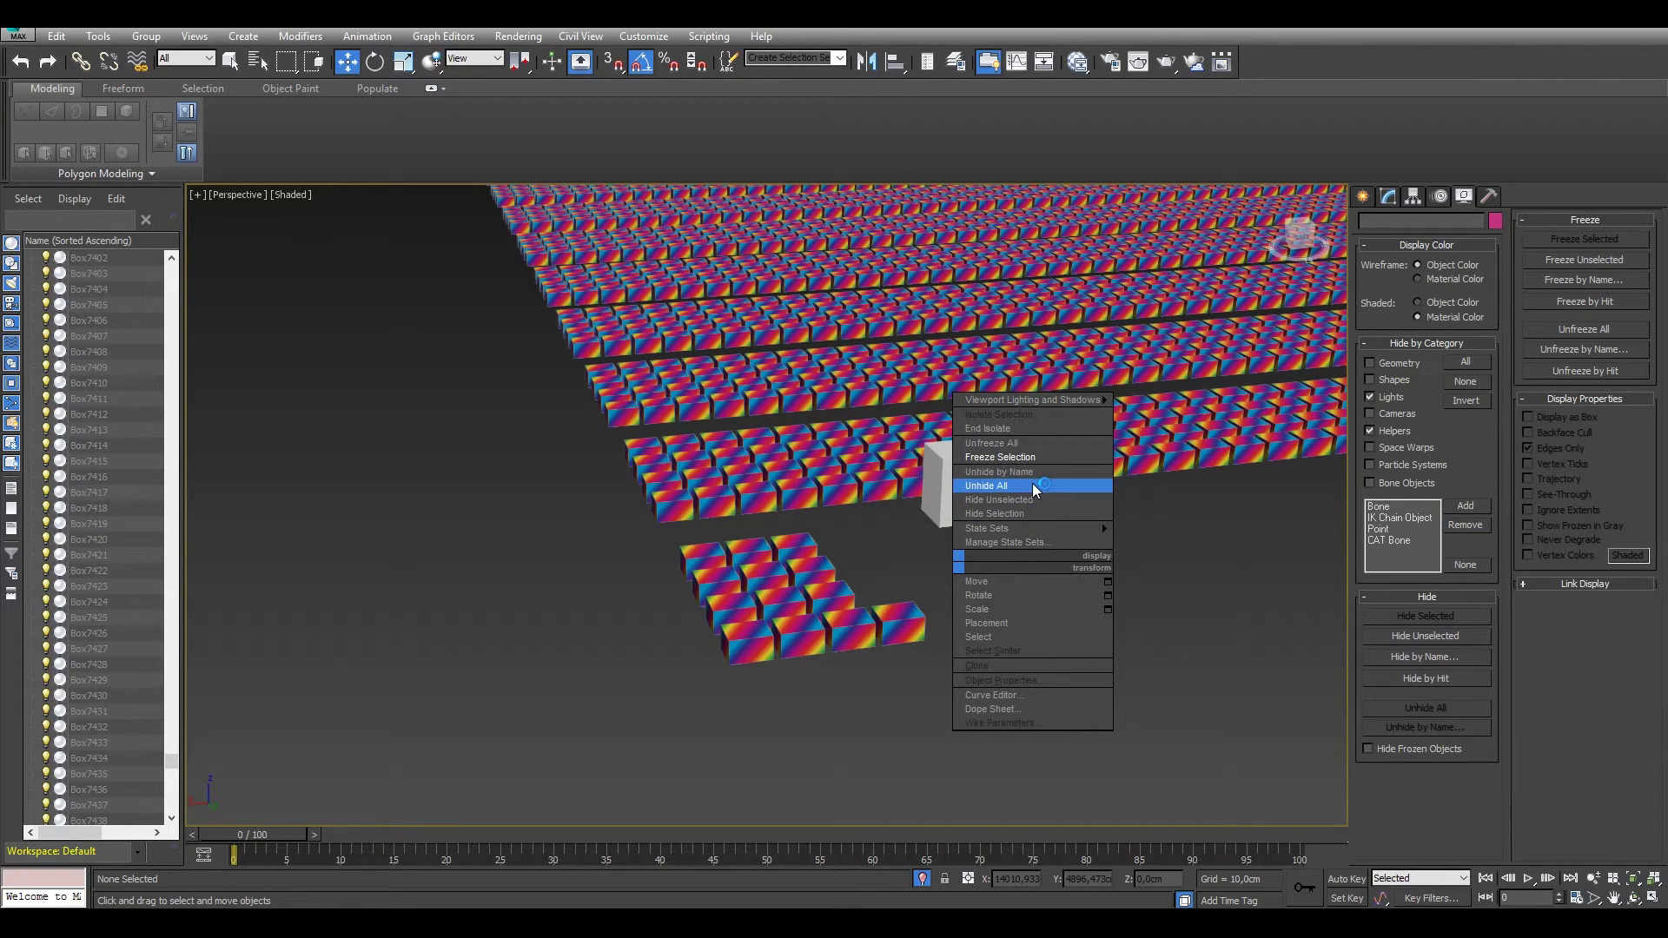
pyautogui.click(998, 450)
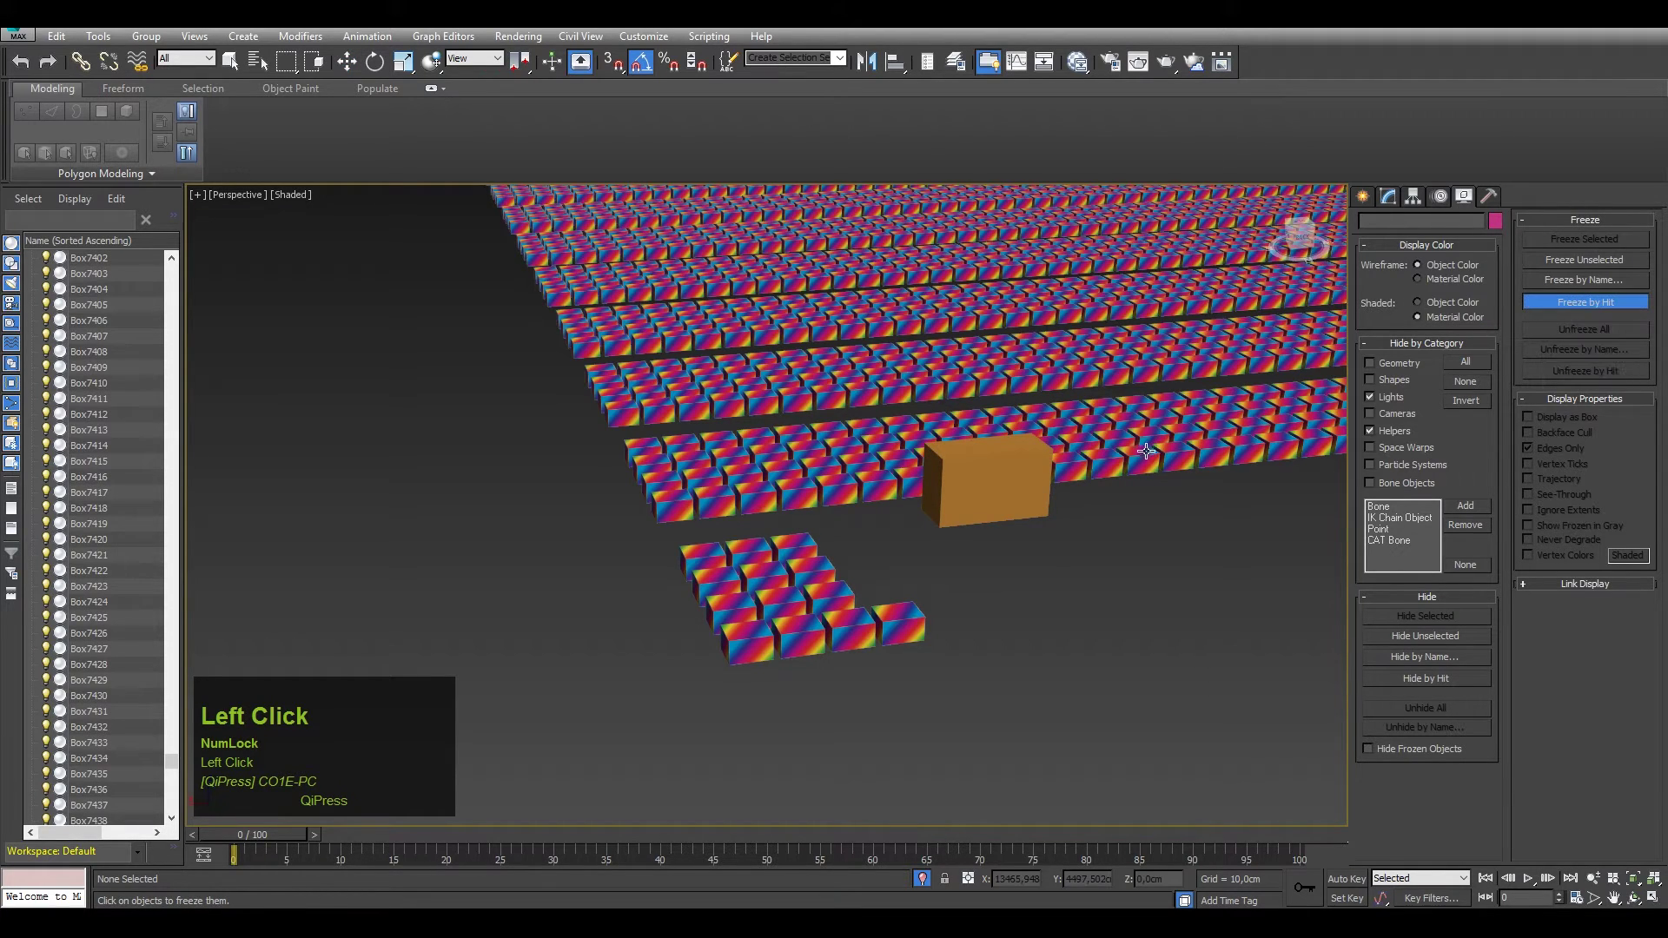
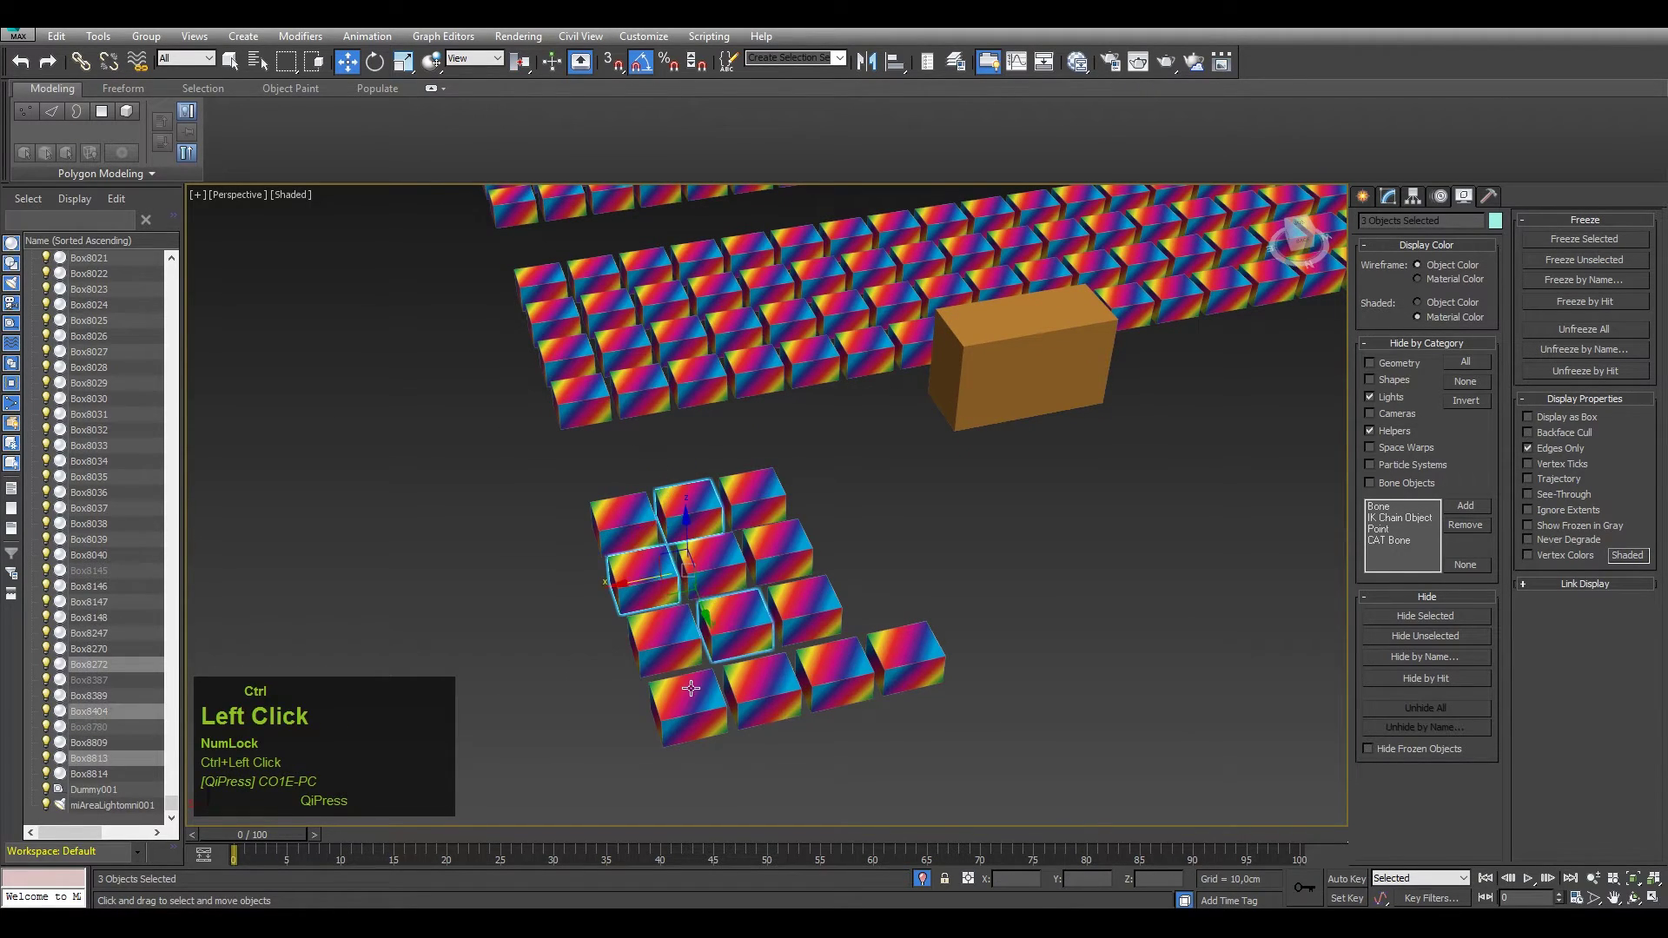
pyautogui.rightClick(716, 693)
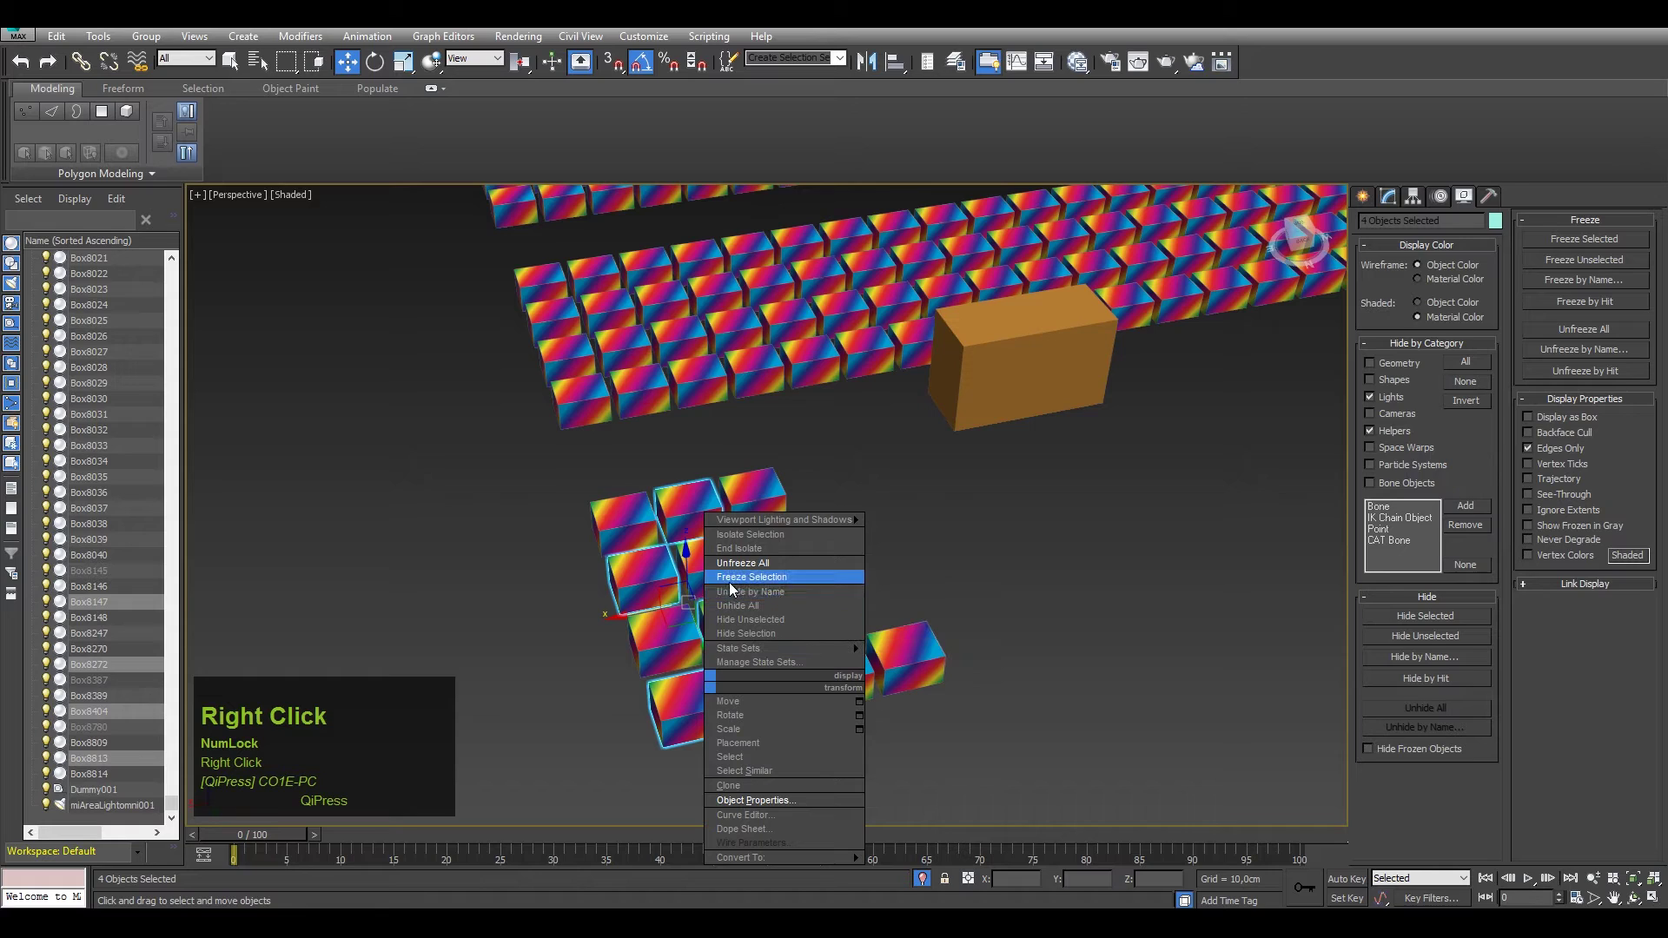
pyautogui.click(737, 588)
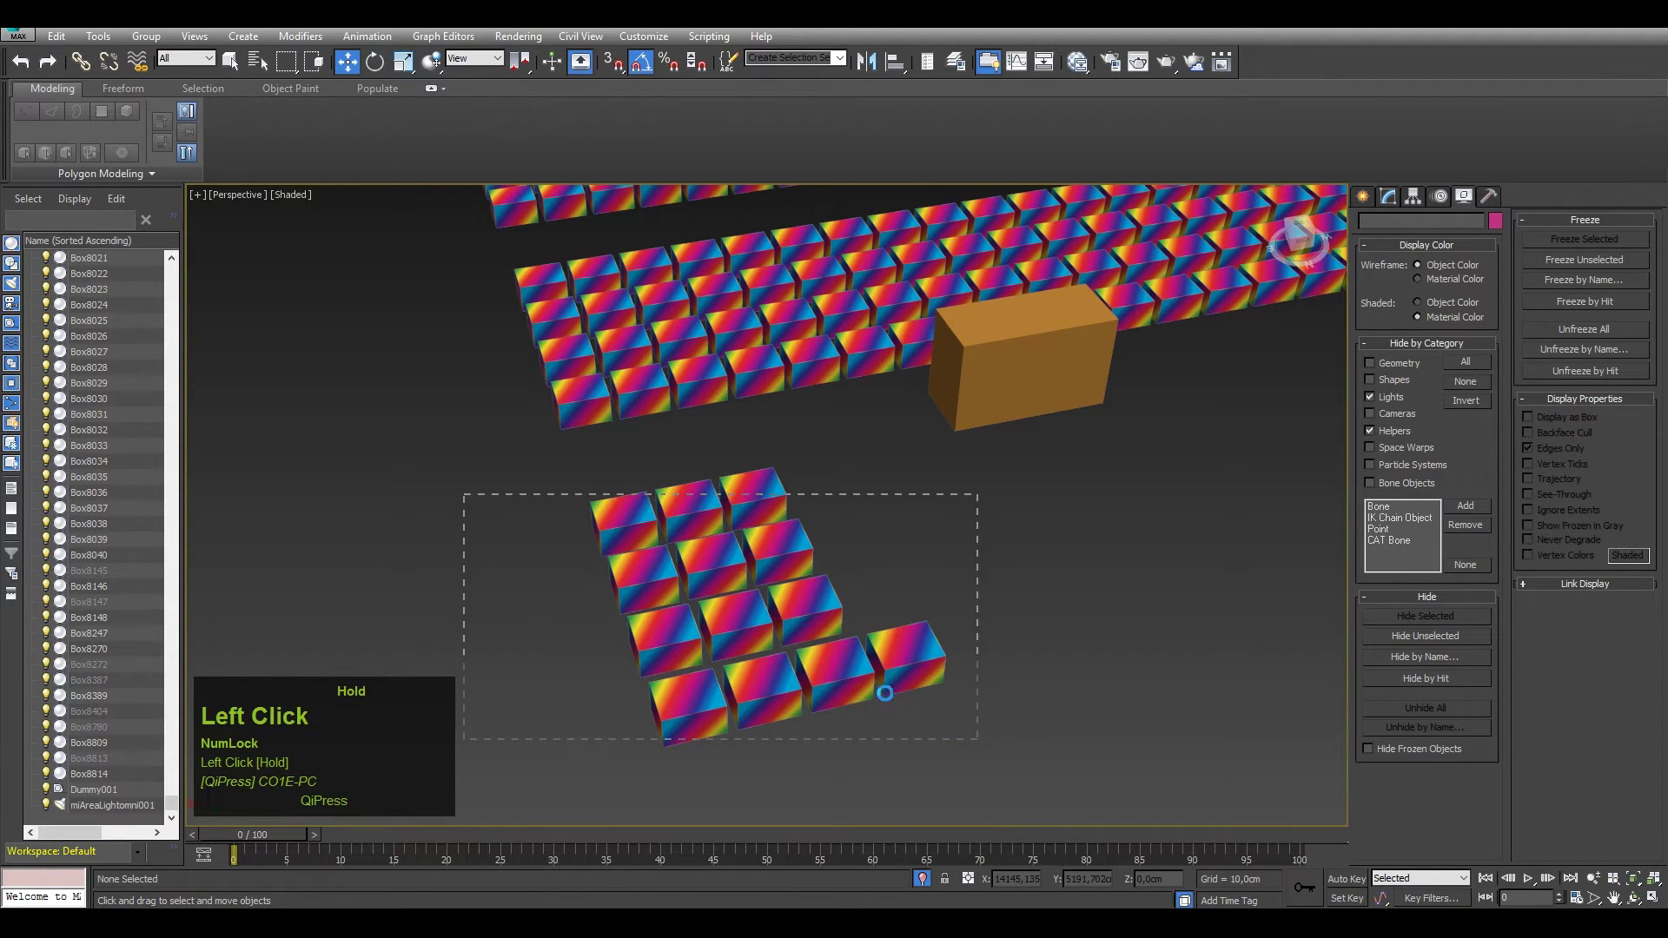
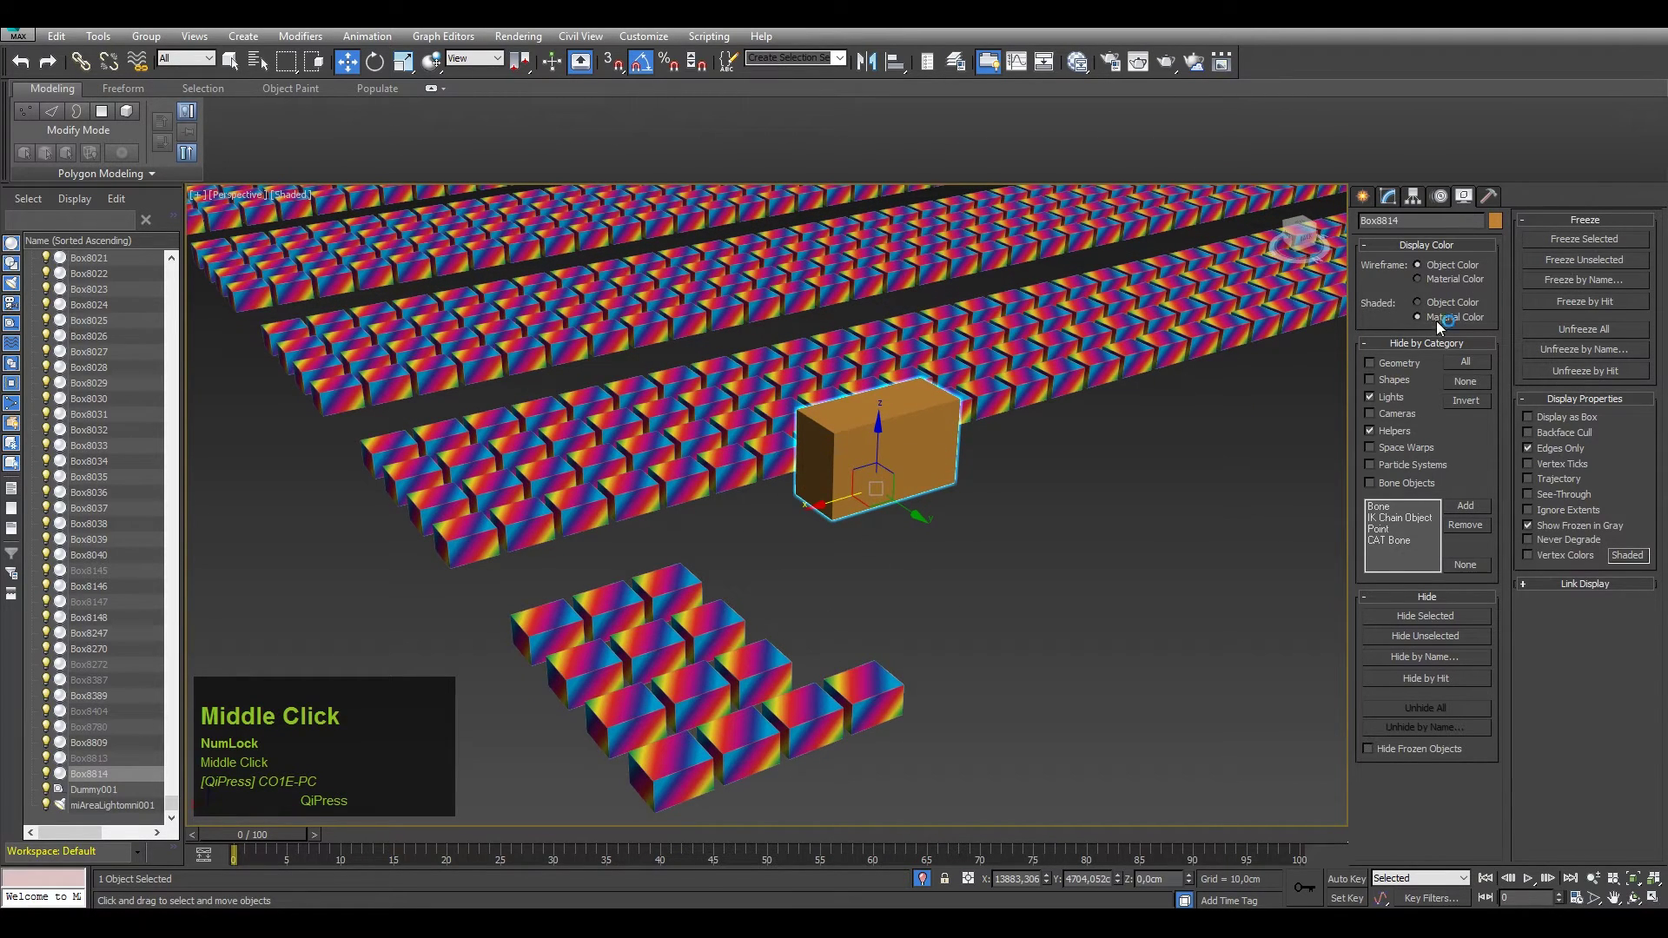
# Select three front boxes, Freeze Unselected, and confirm the frozen orange box can't be picked
pyautogui.moveTo(974, 557); pyautogui.dragTo(973, 630)
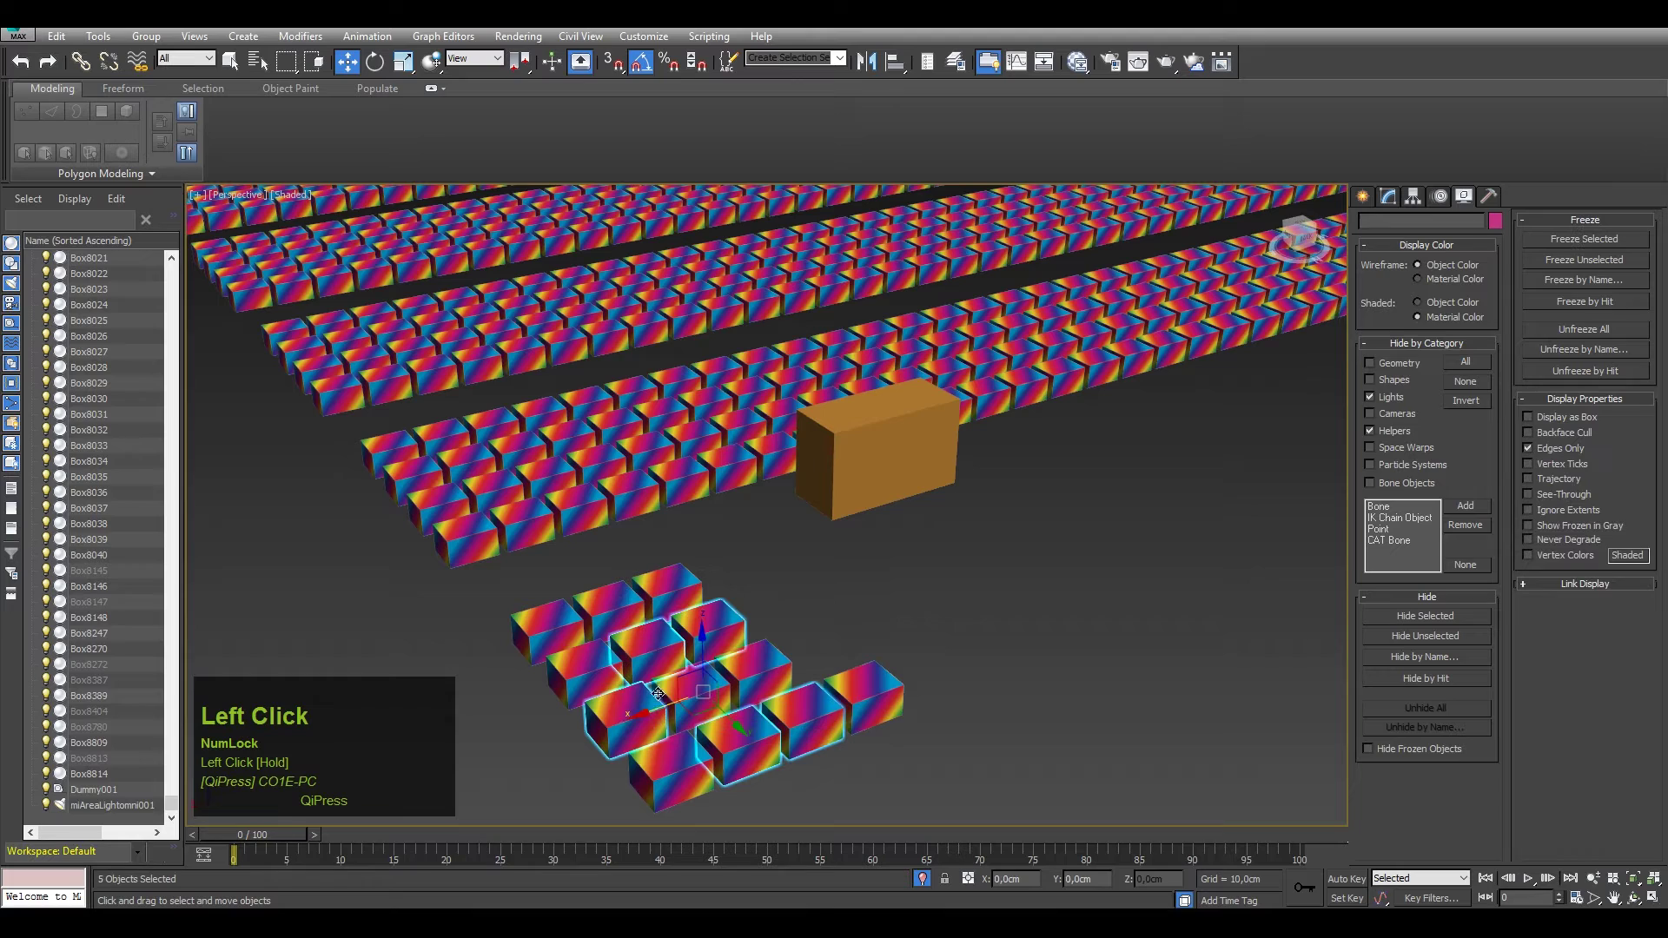
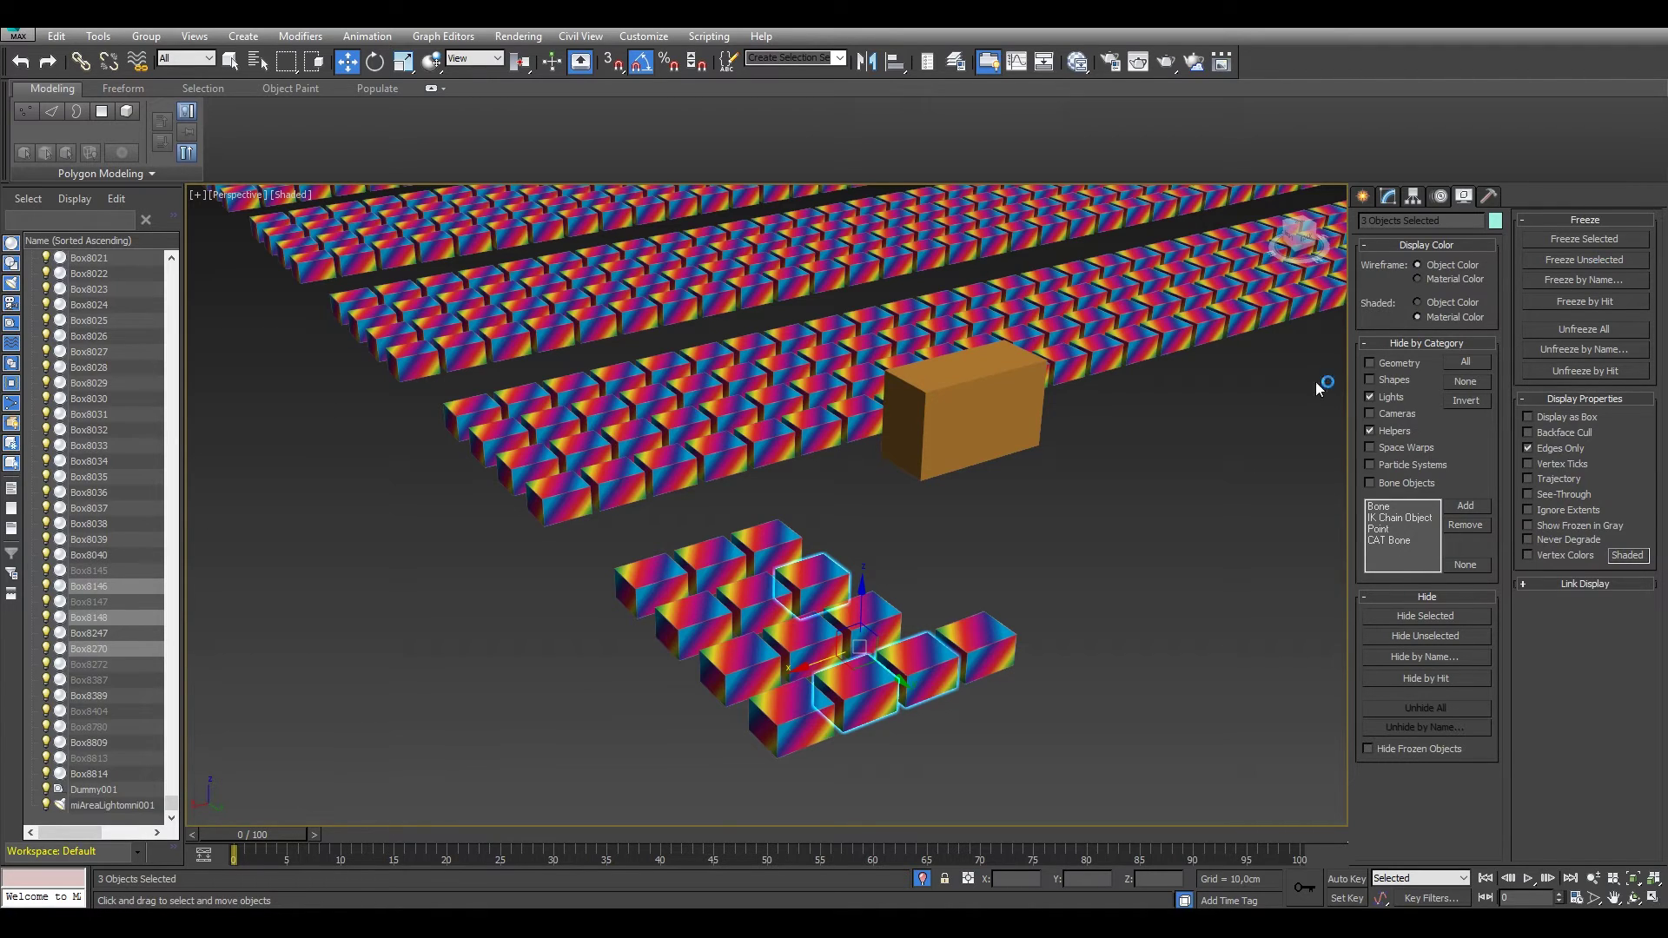
pyautogui.scroll(3)
pyautogui.scroll(-3)
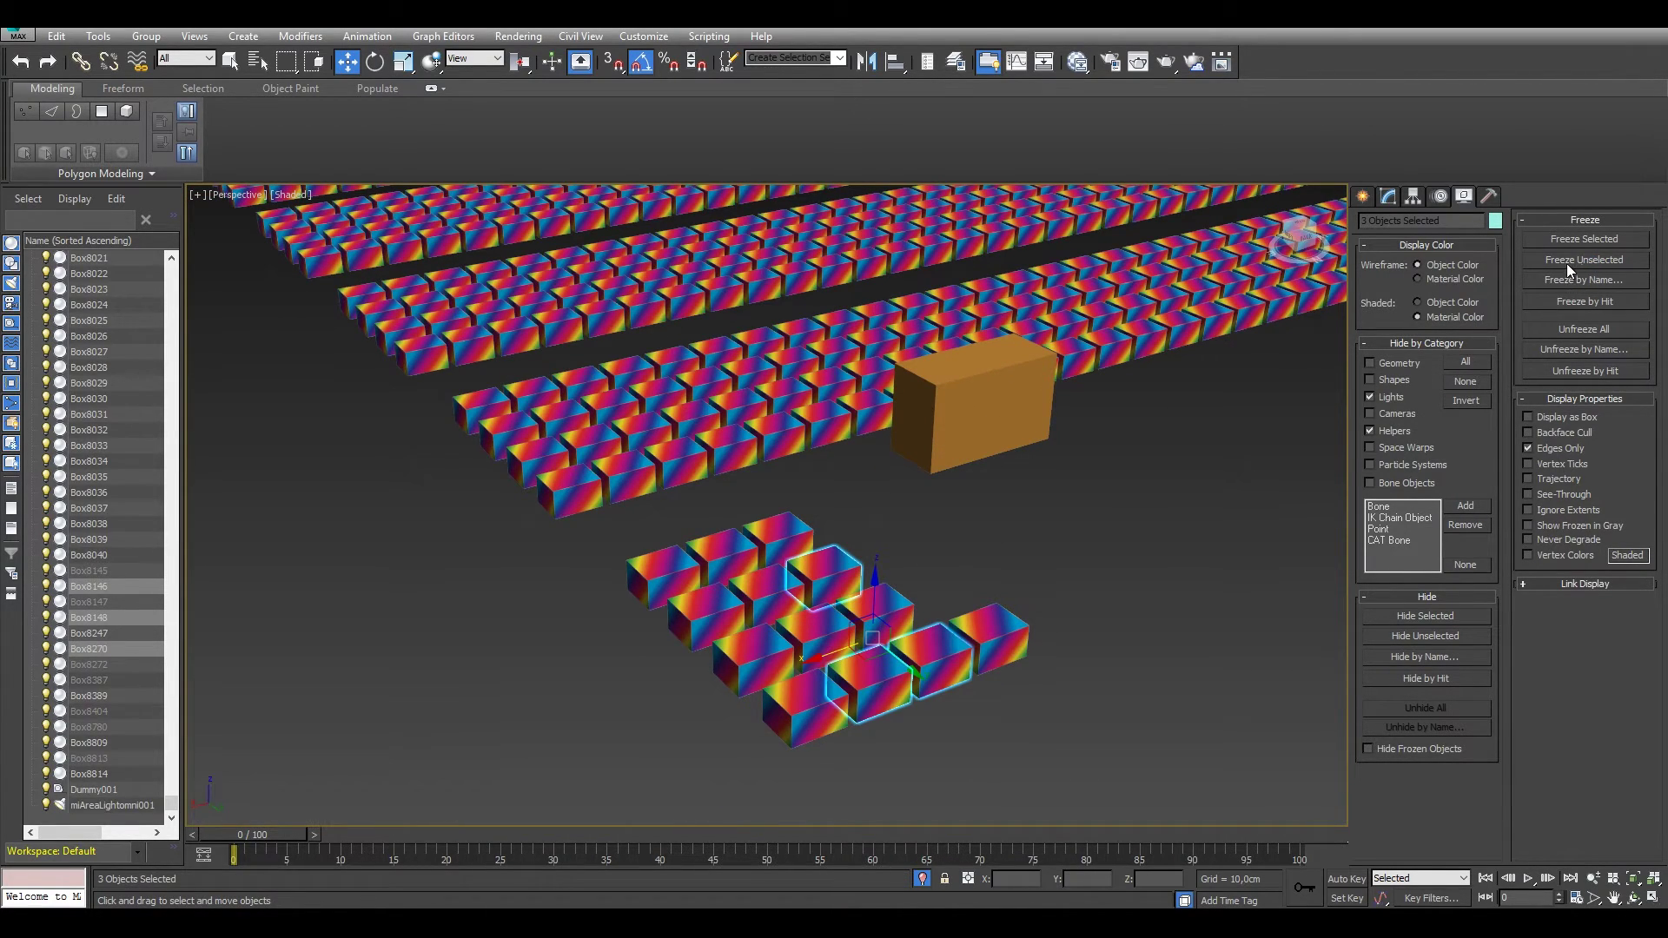
pyautogui.click(1571, 267)
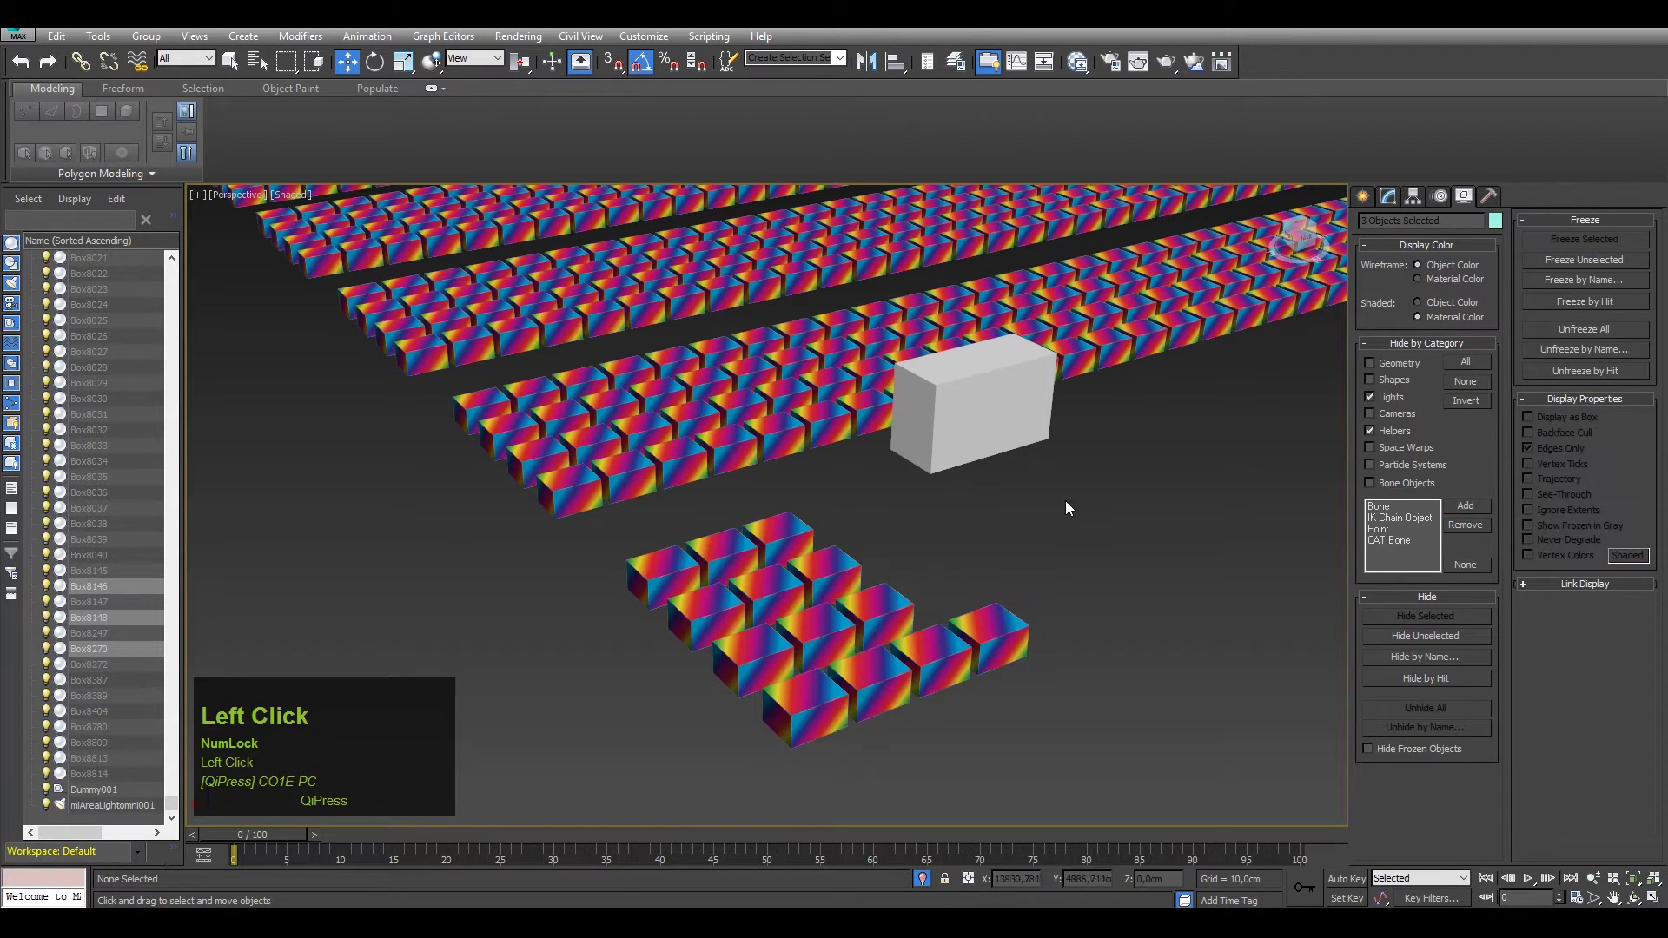
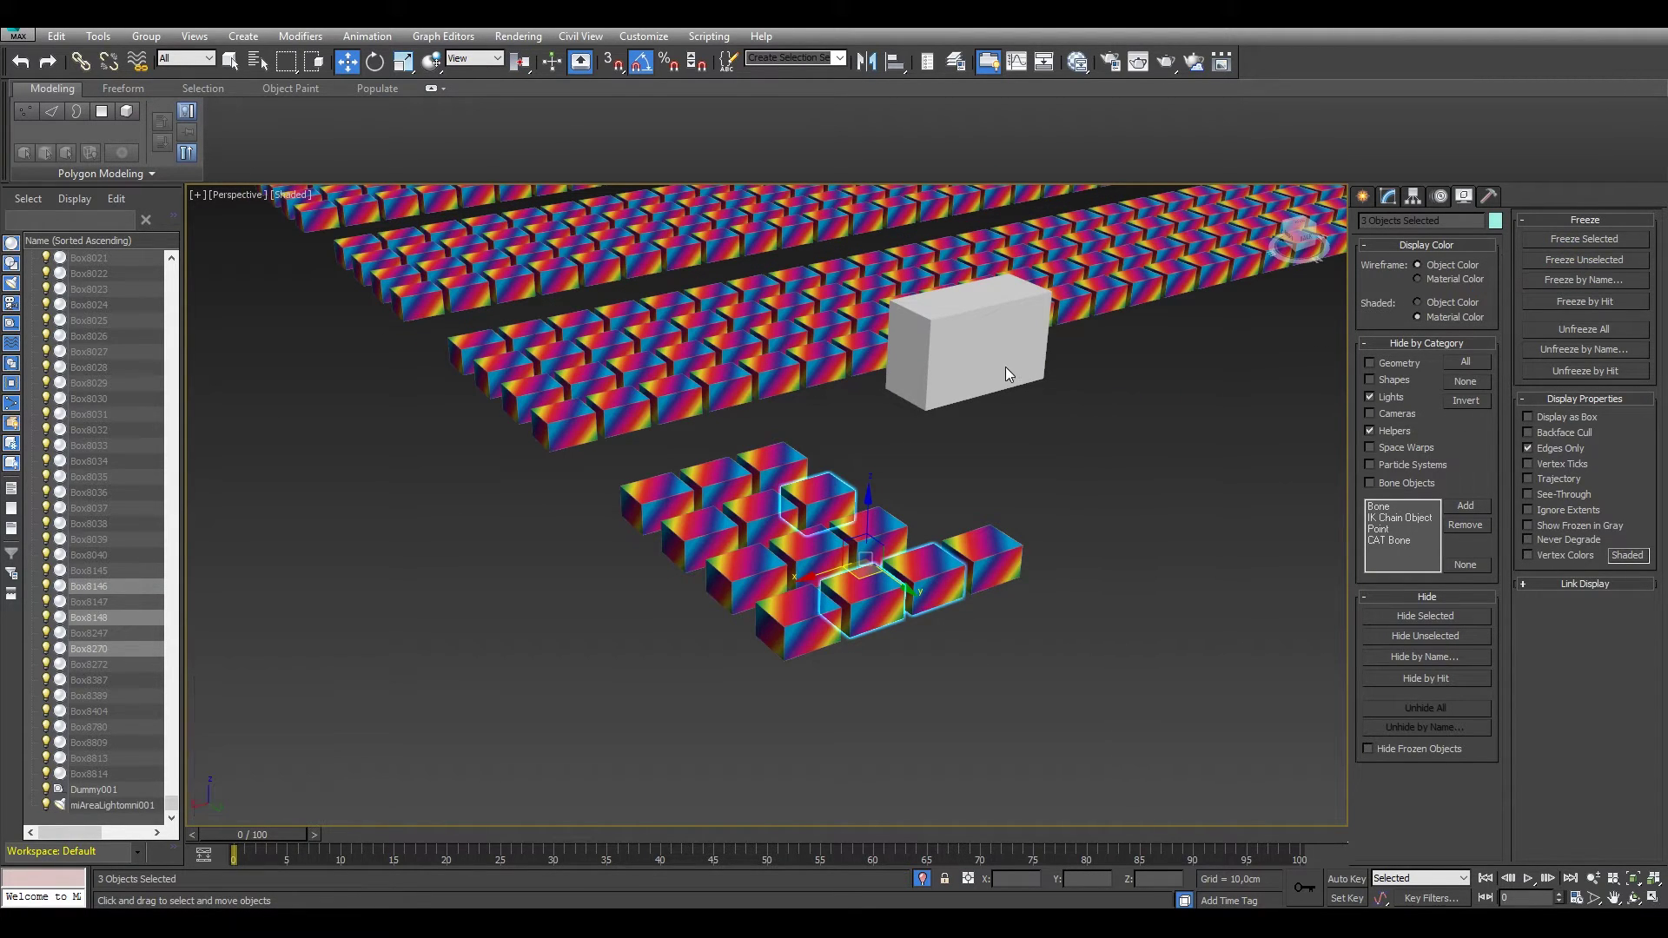
pyautogui.click(778, 471)
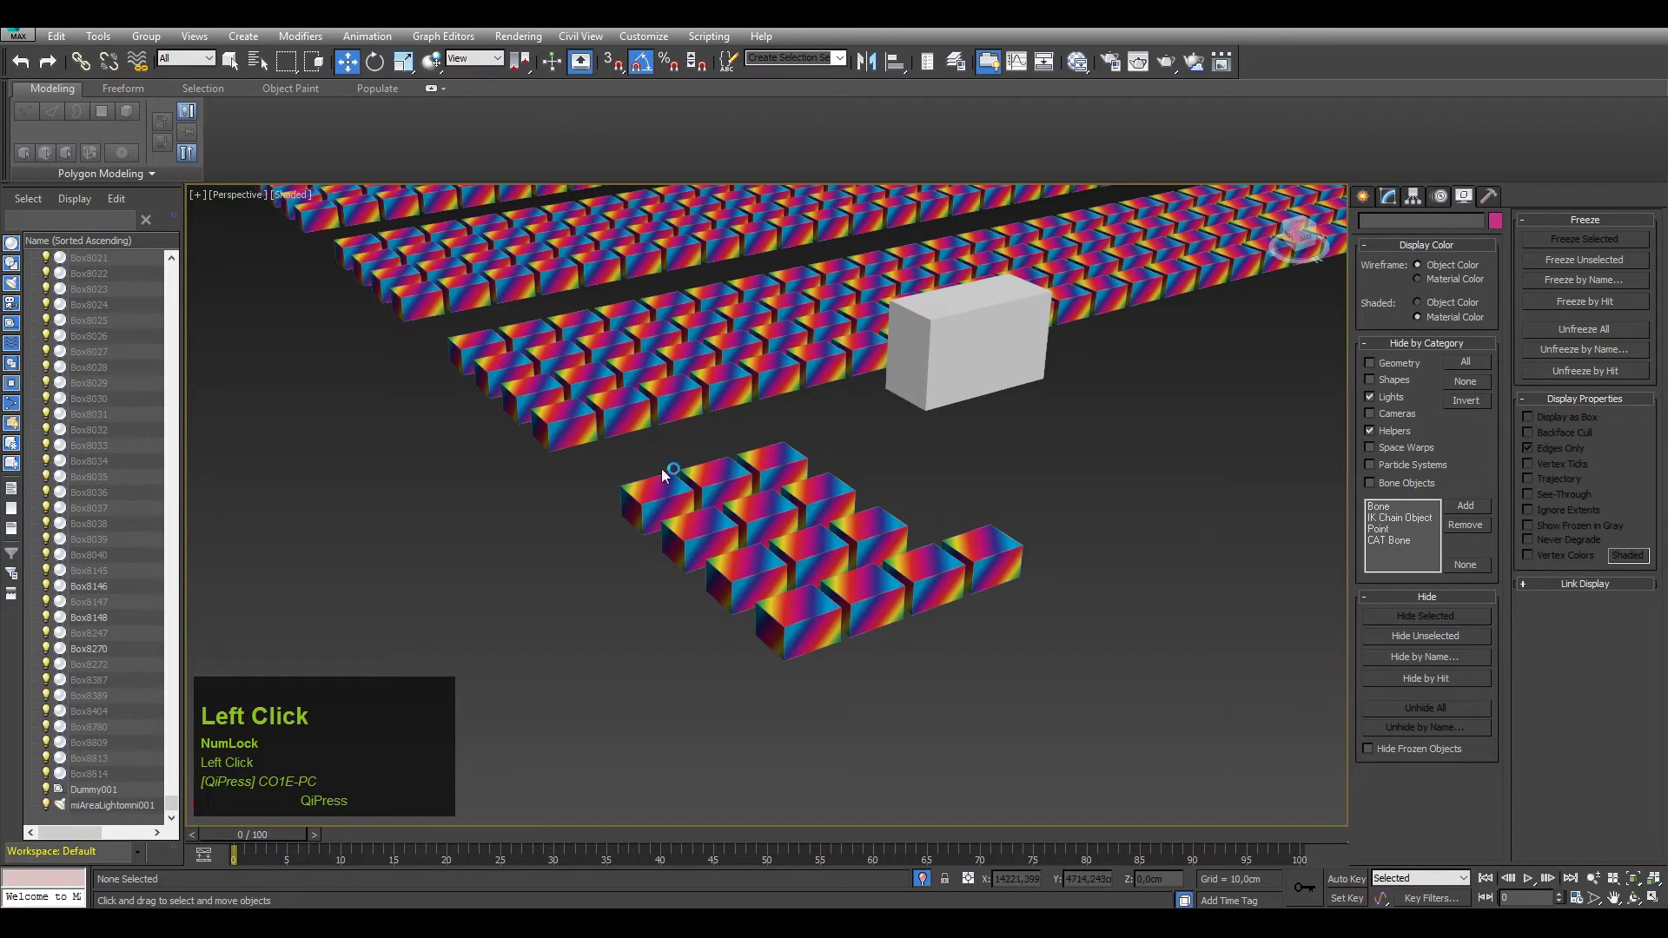
# Unfreeze All from the quad menu and reselect the three front boxes with the menu open again
pyautogui.rightClick(766, 475)
pyautogui.click(685, 410)
pyautogui.rightClick(691, 383)
pyautogui.click(964, 616)
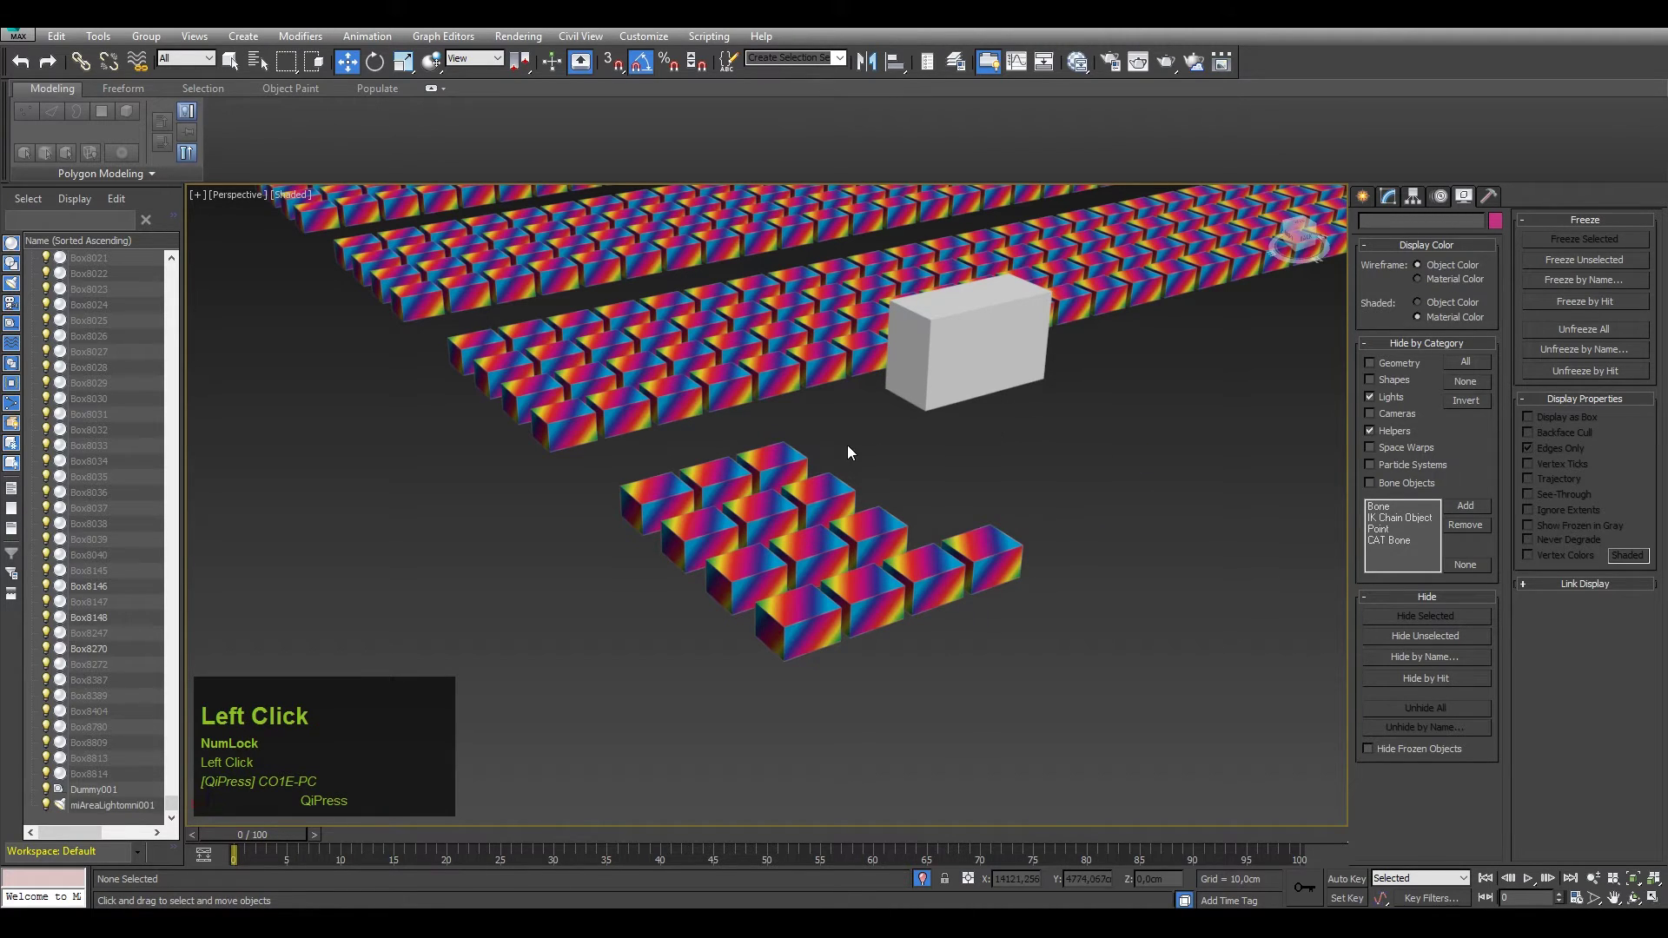
pyautogui.rightClick(649, 471)
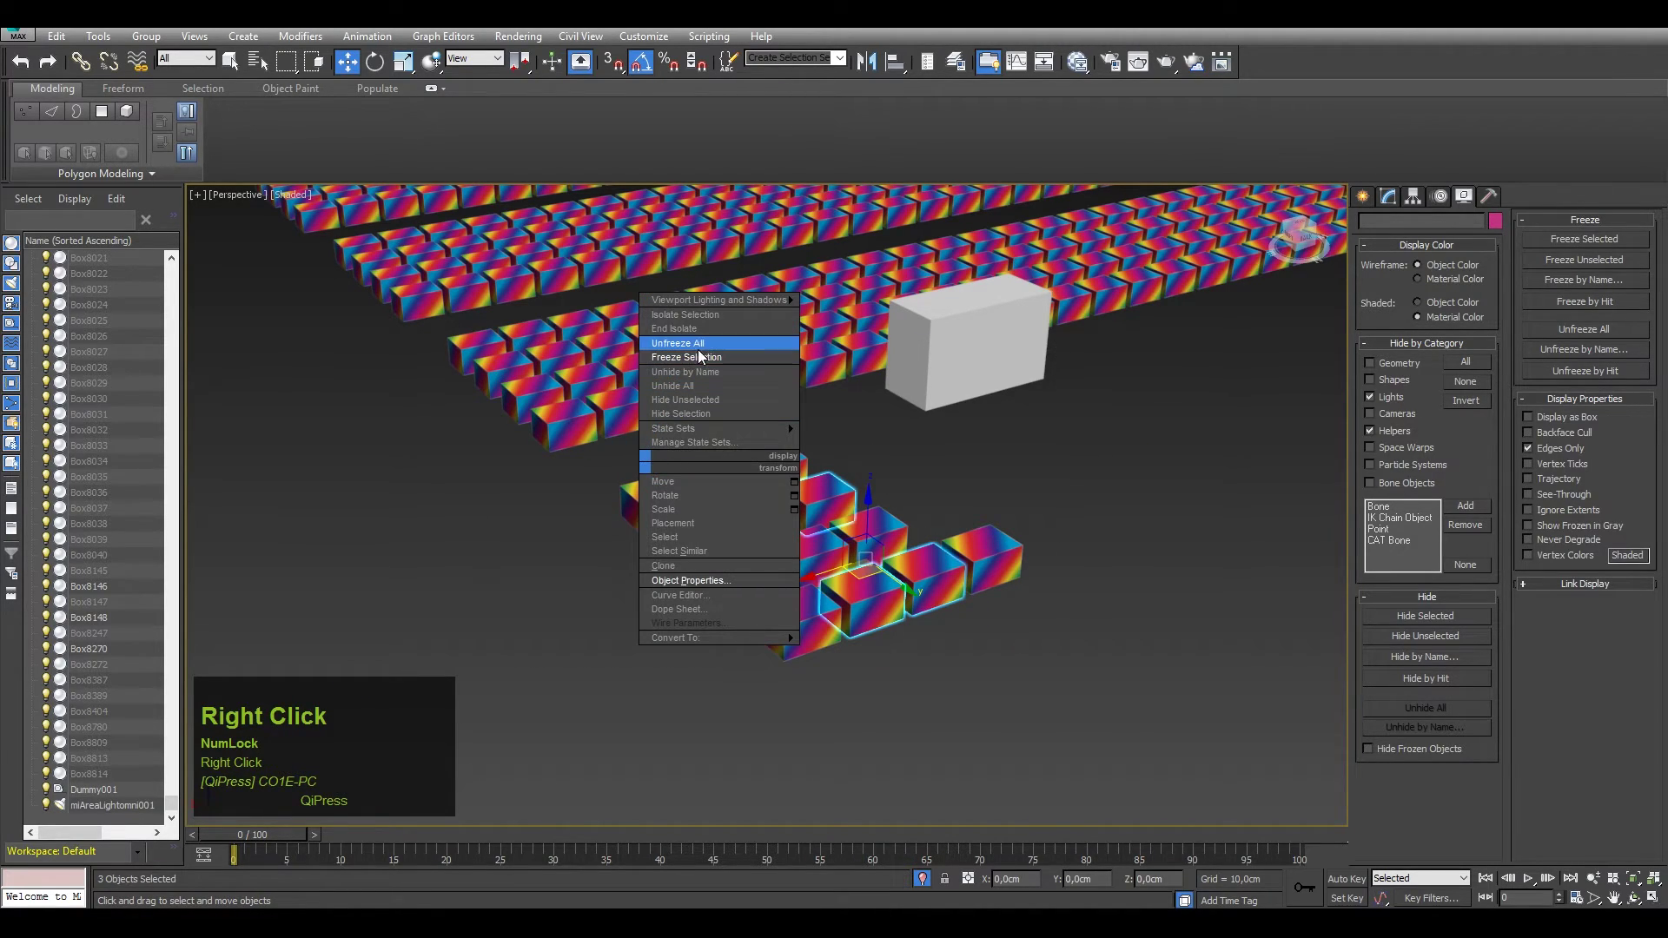
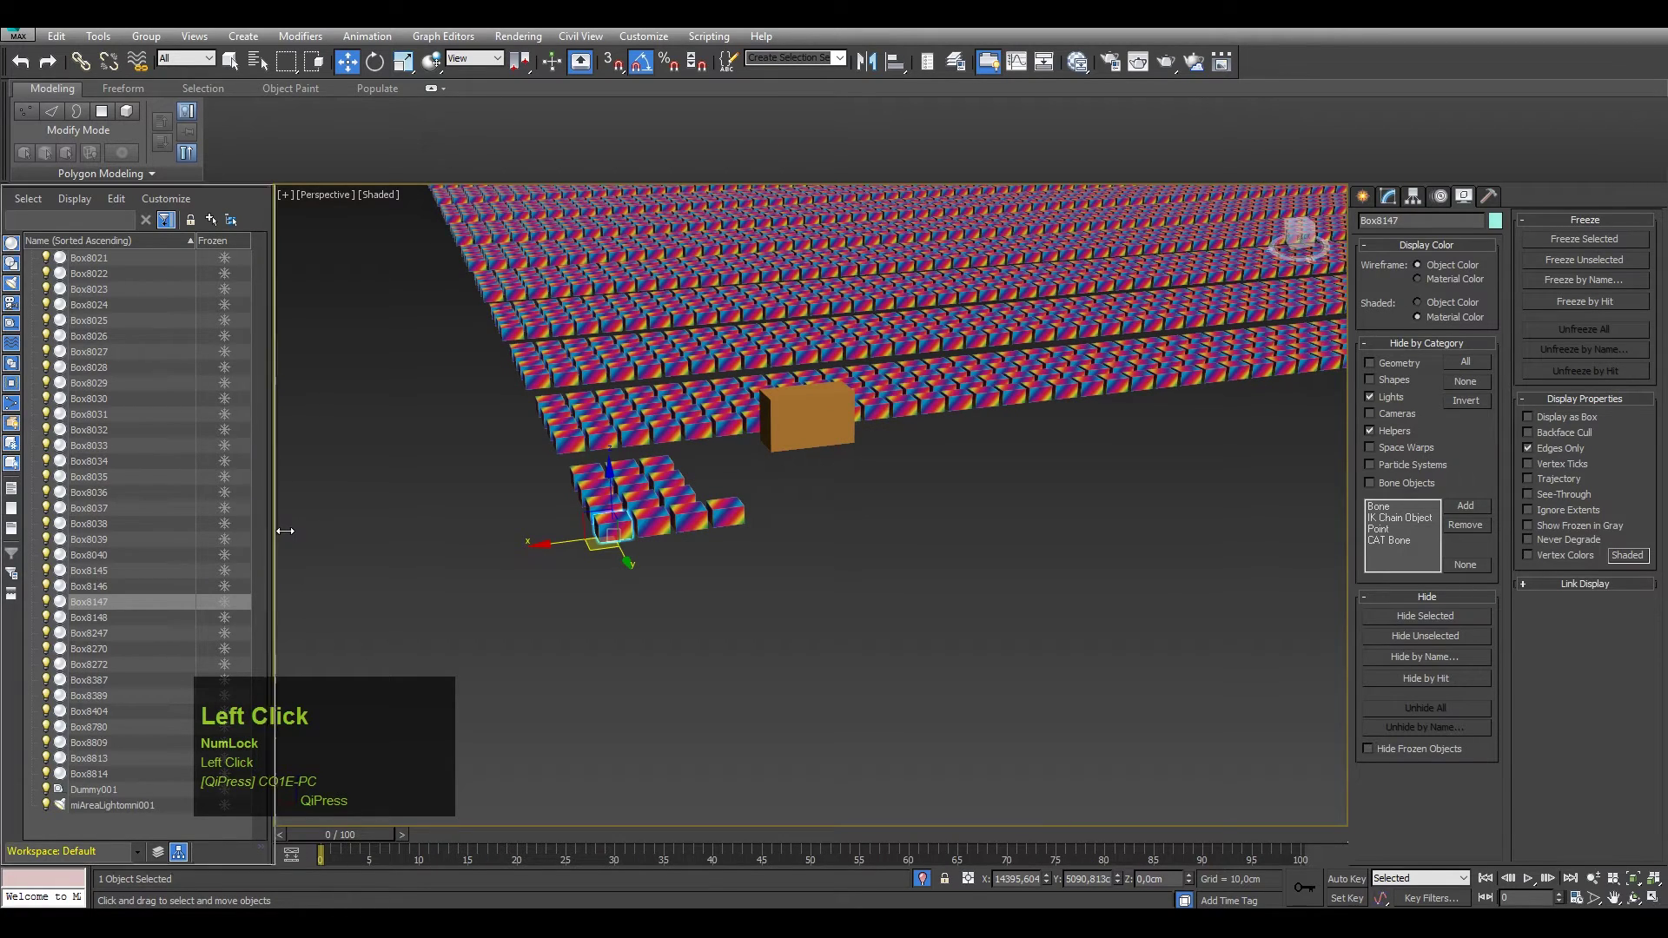
pyautogui.scroll(3)
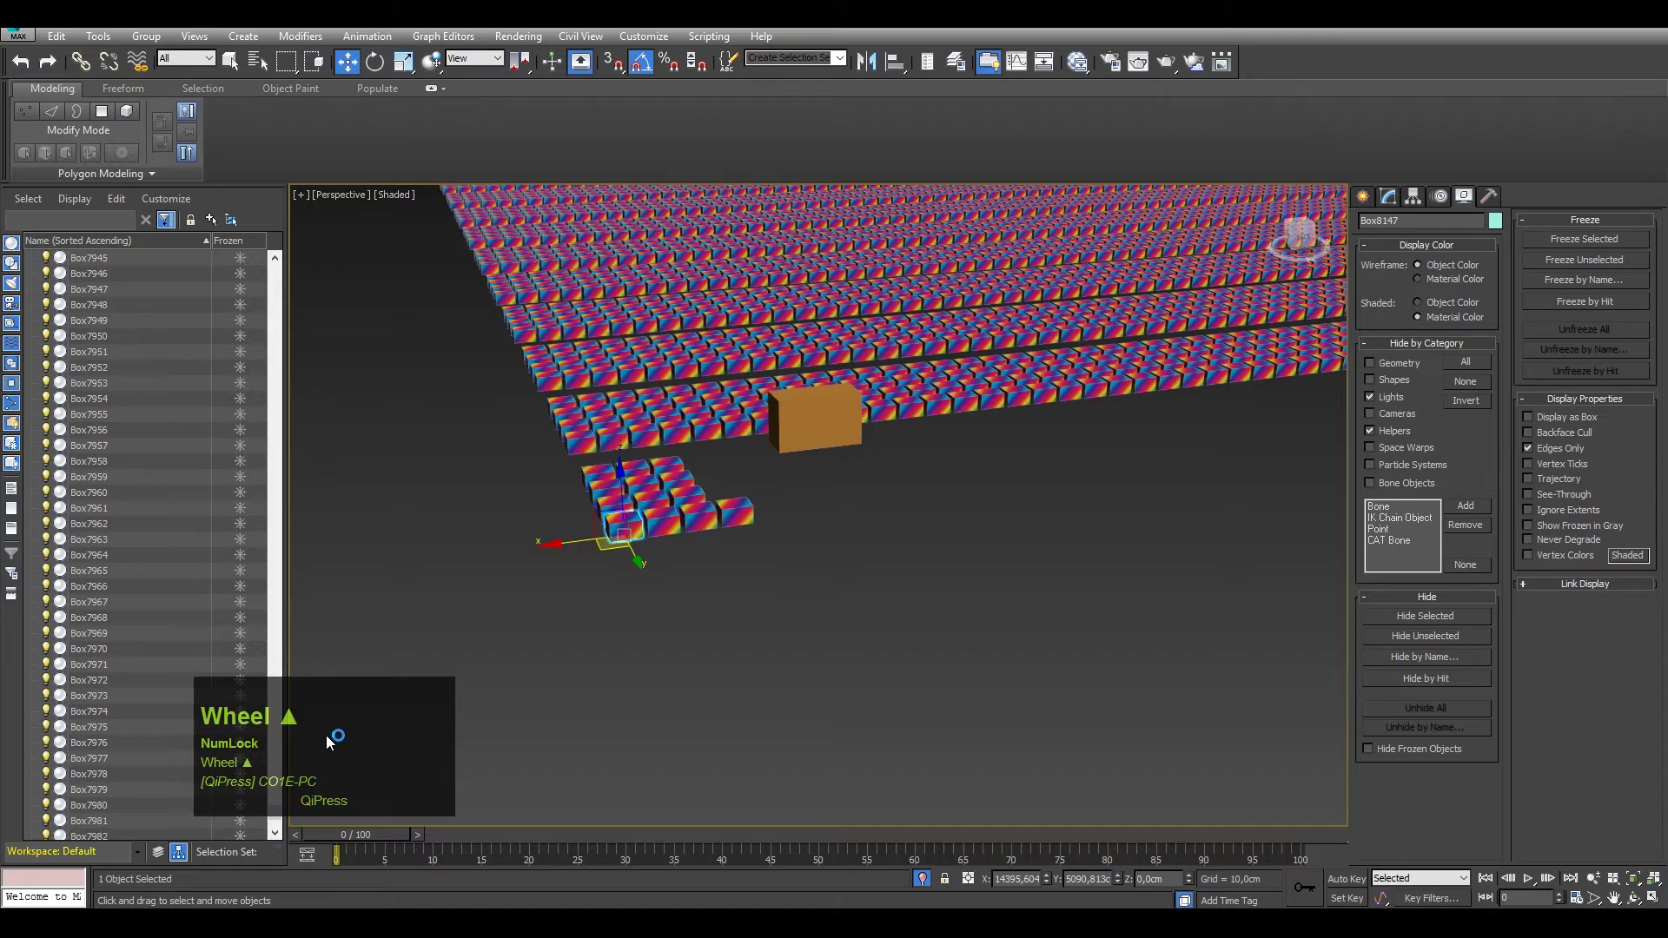
pyautogui.moveTo(278, 576); pyautogui.dragTo(94, 265)
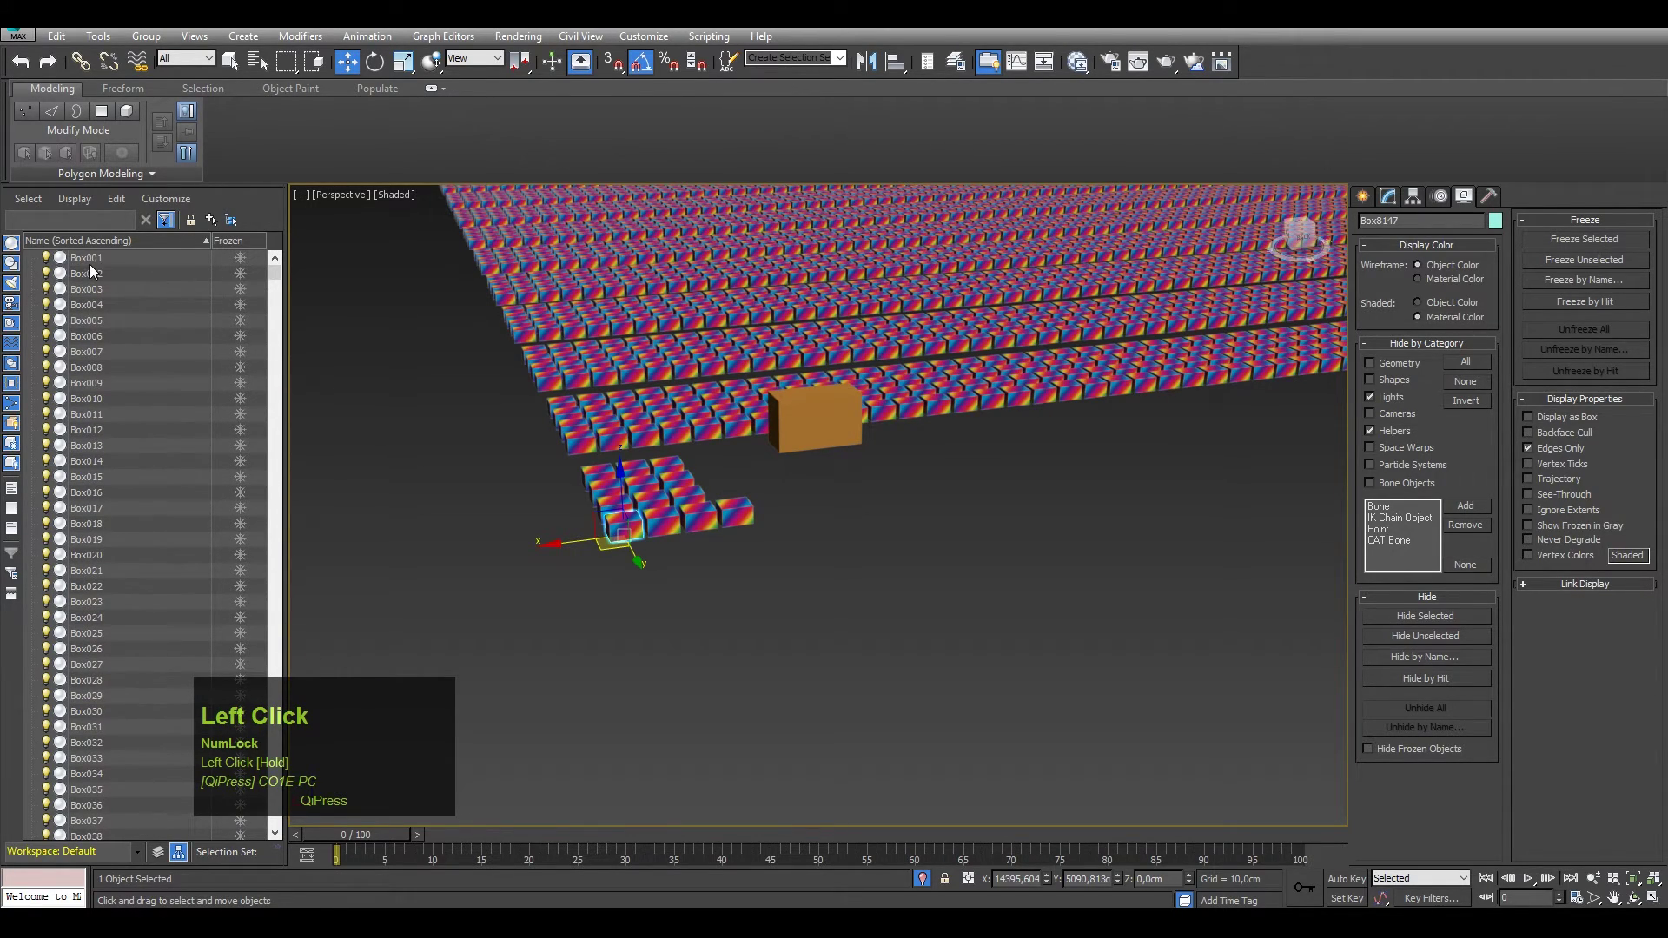
pyautogui.click(99, 312)
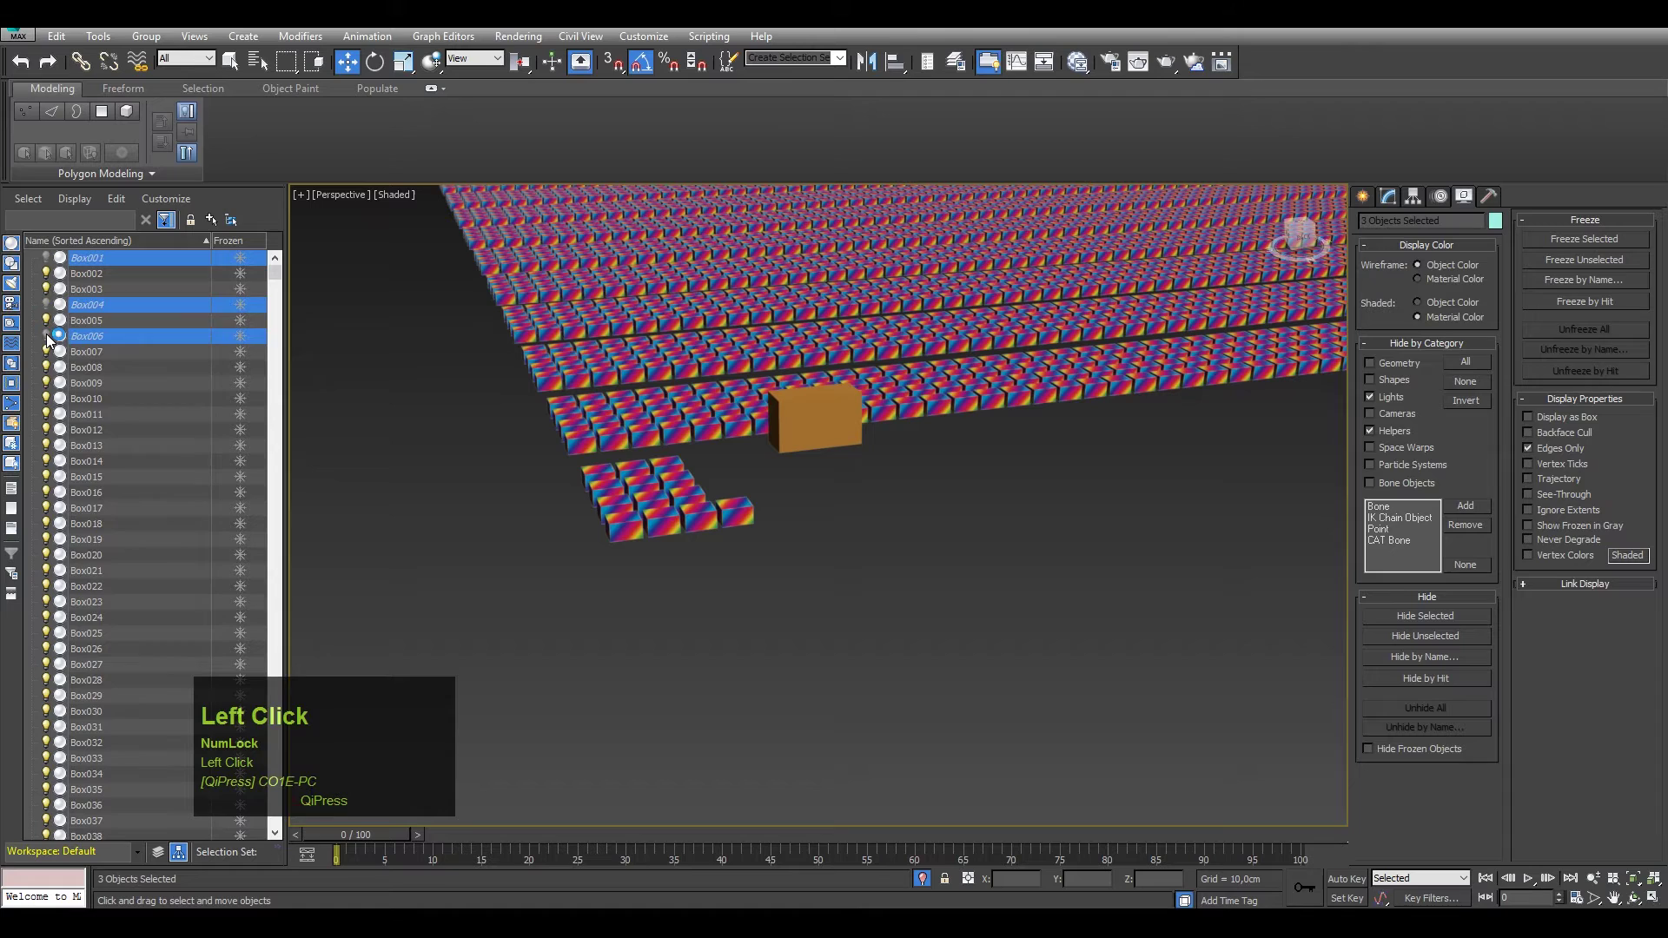
pyautogui.scroll(3)
pyautogui.click(130, 259)
pyautogui.scroll(-3)
pyautogui.click(282, 306)
pyautogui.rightClick(120, 640)
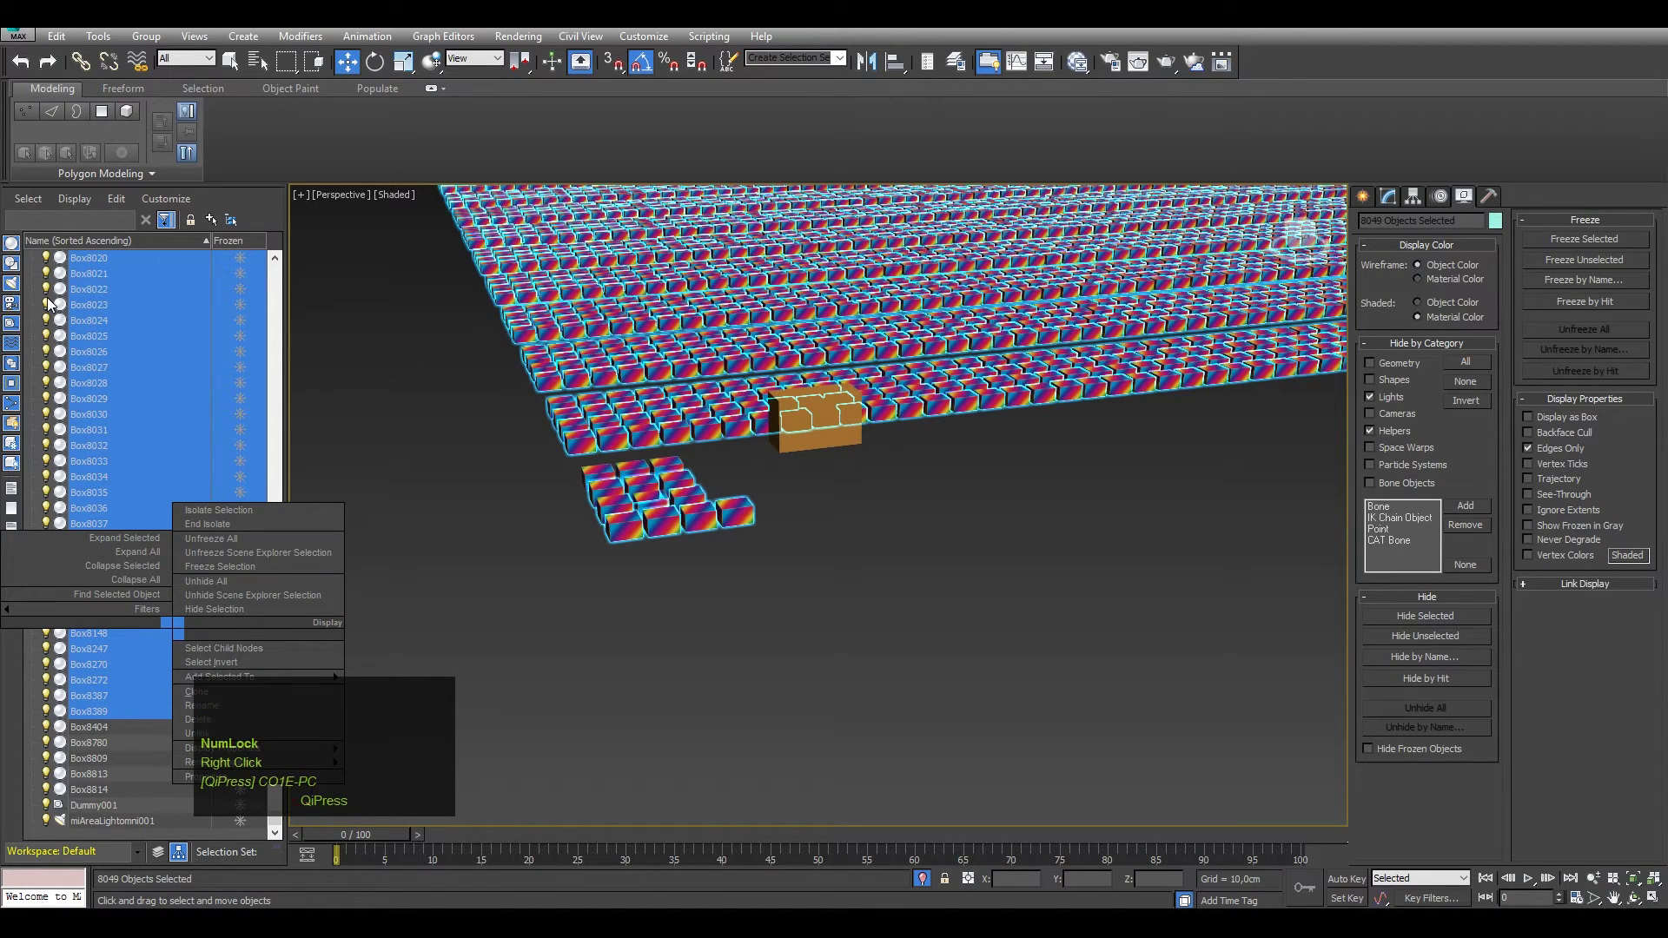
pyautogui.rightClick(5, 304)
pyautogui.click(482, 383)
pyautogui.middleClick(599, 397)
pyautogui.scroll(-3)
pyautogui.click(487, 520)
pyautogui.scroll(3)
pyautogui.scroll(-3)
pyautogui.rightClick(622, 473)
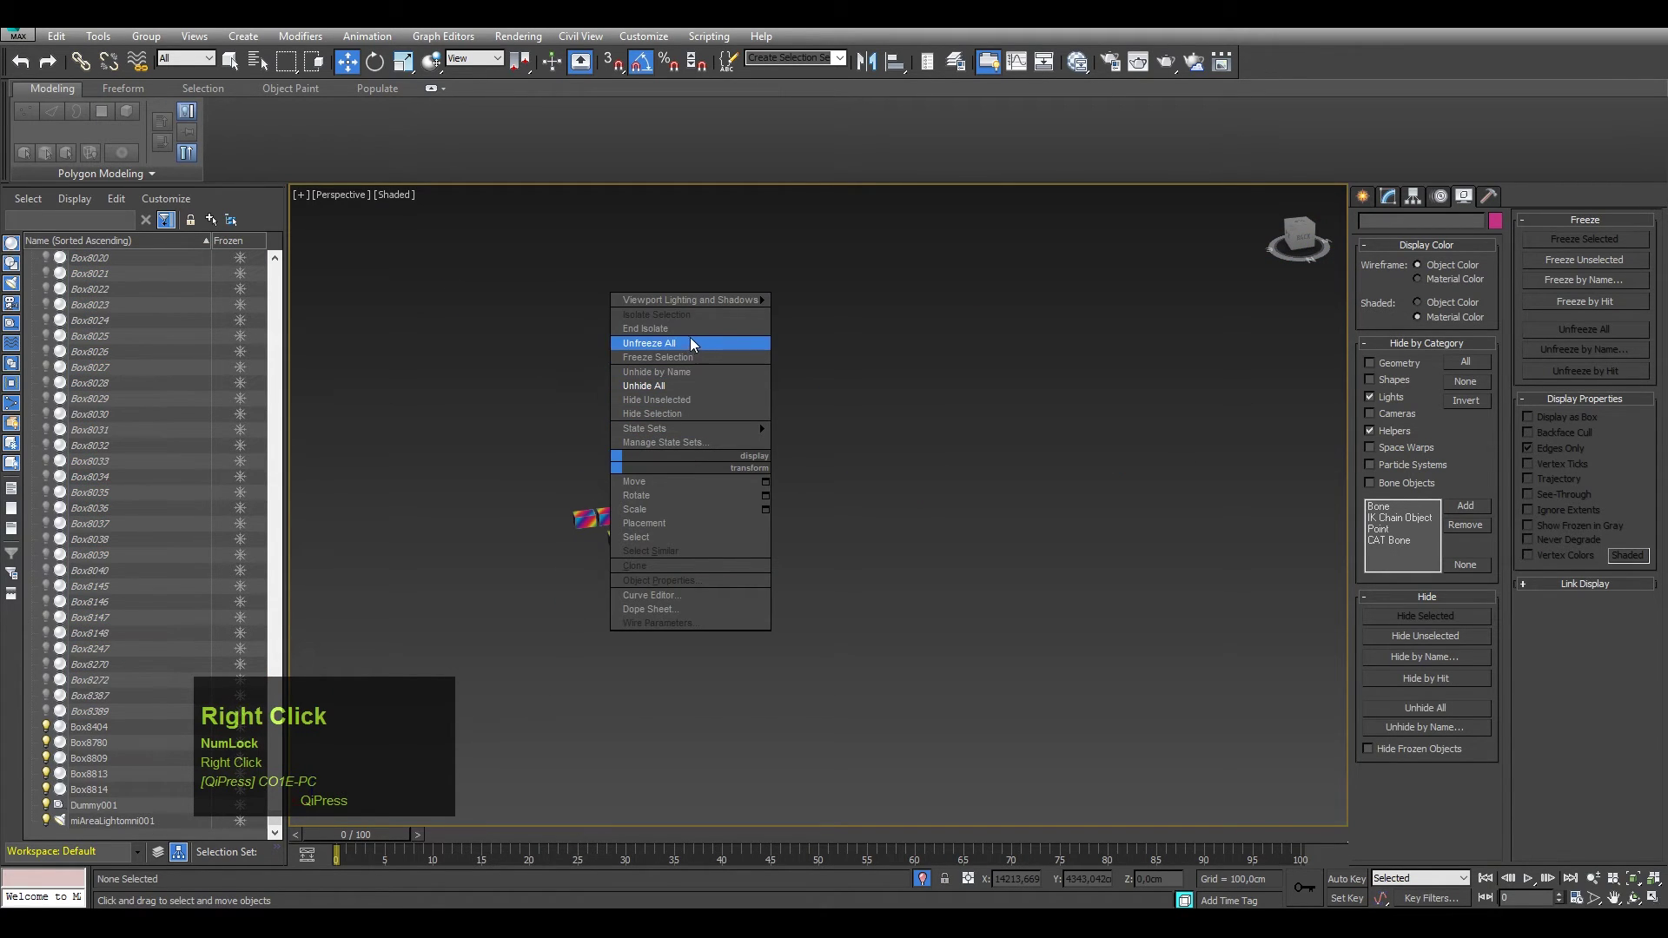
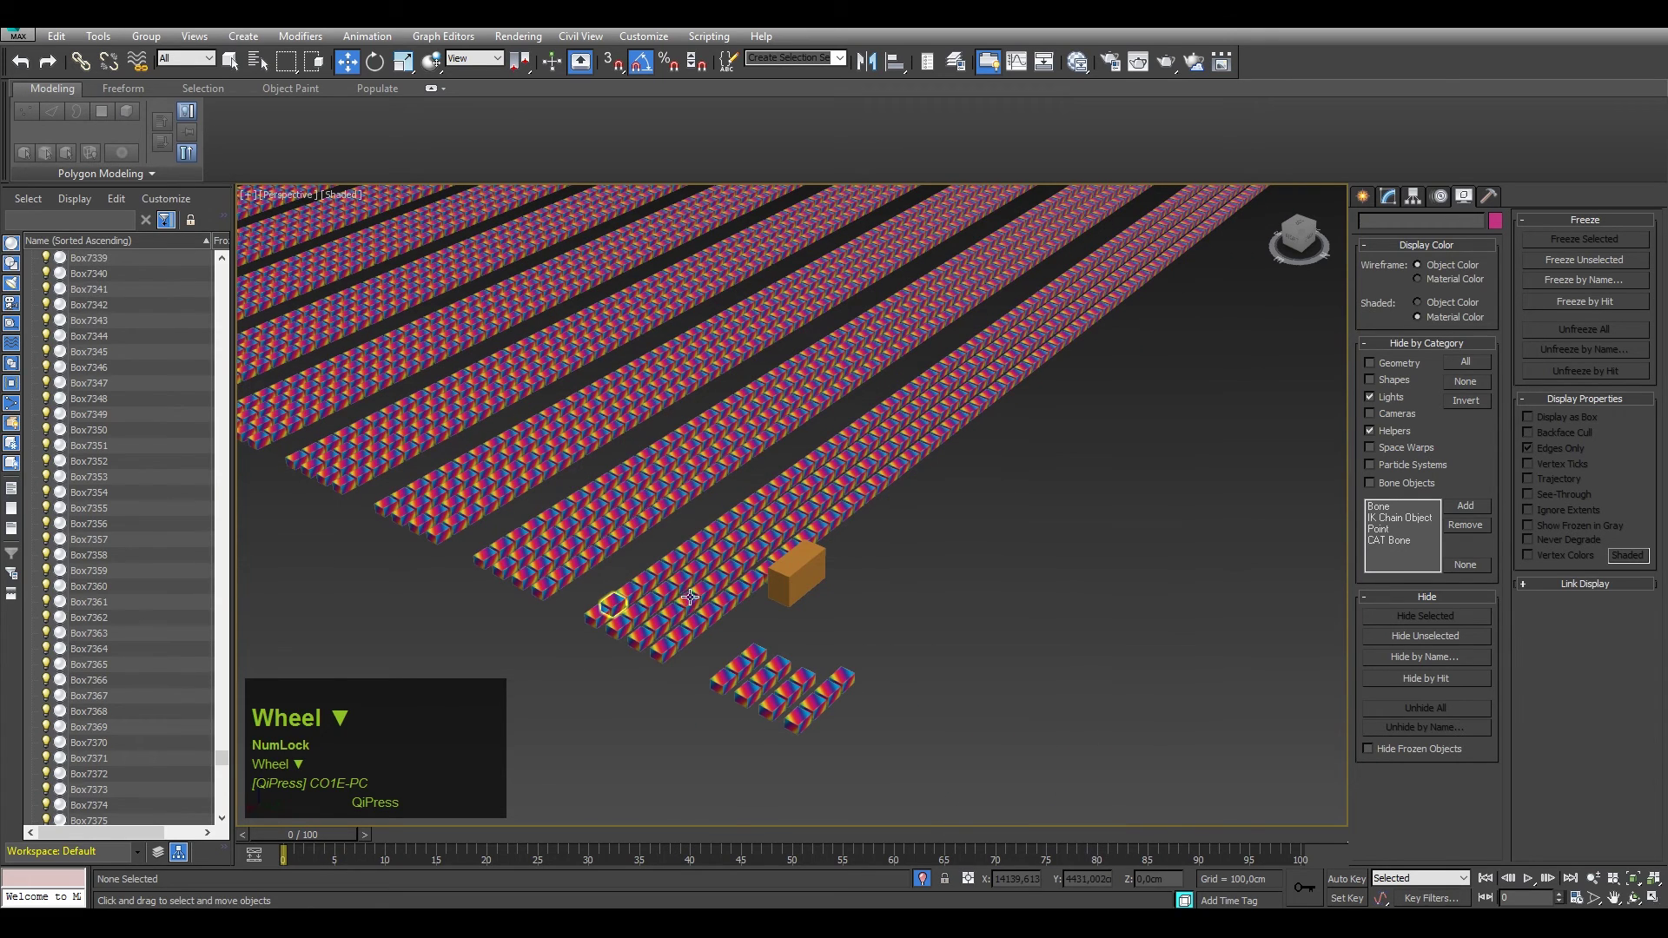
pyautogui.middleClick(749, 595)
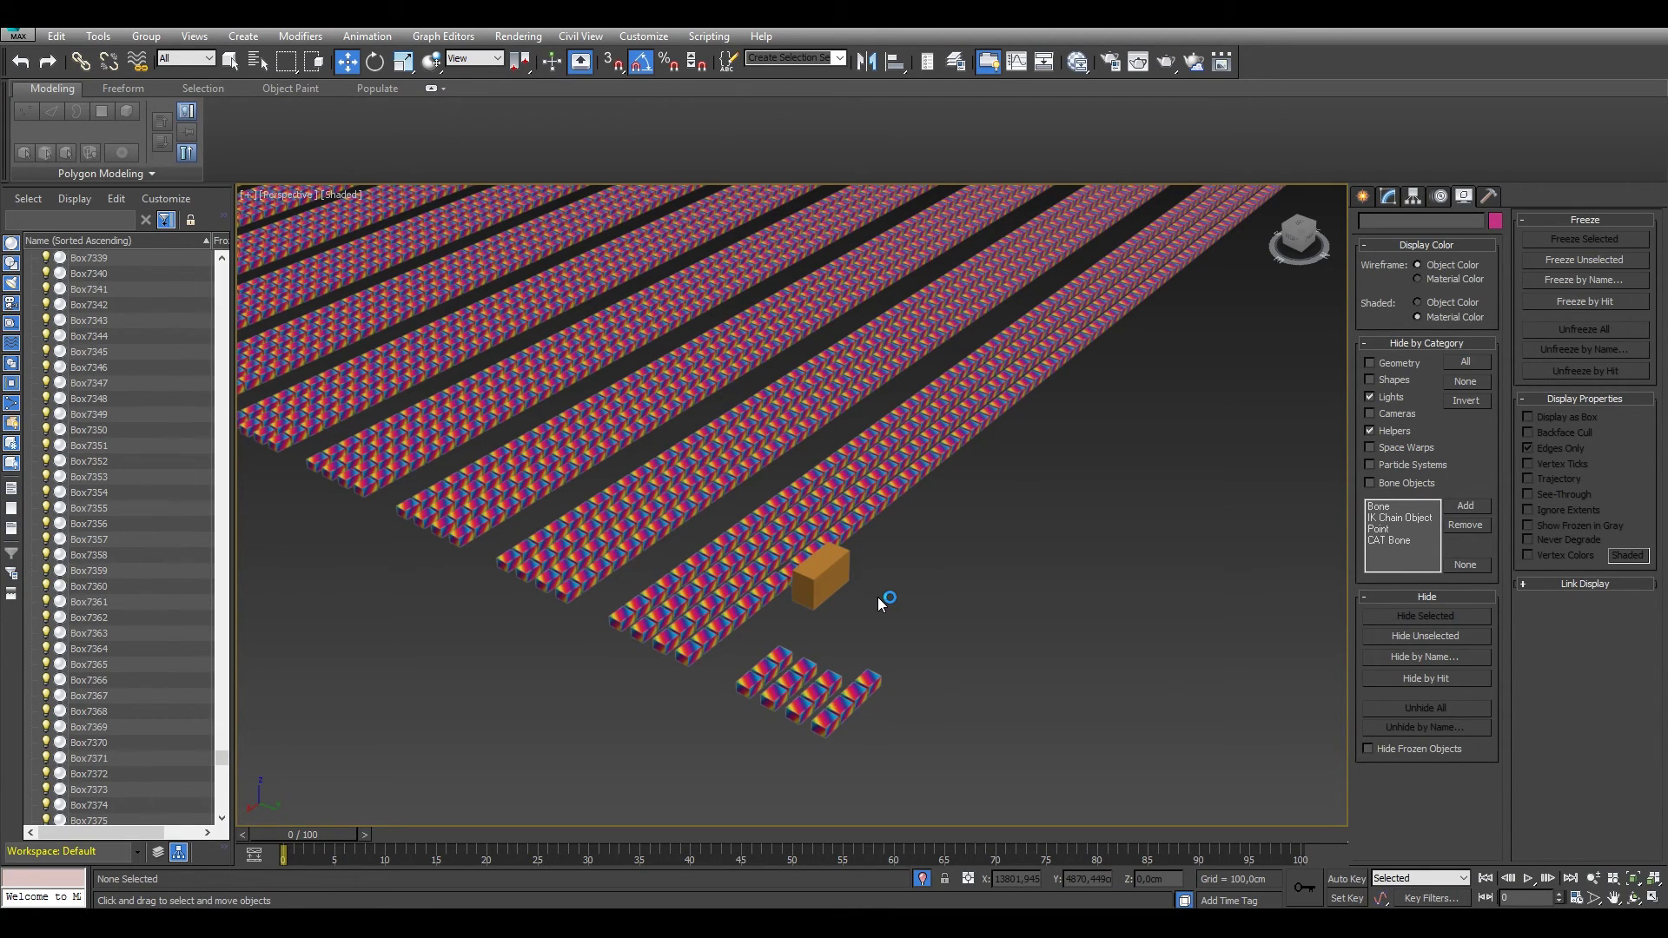
pyautogui.middleClick(821, 531)
pyautogui.moveTo(880, 607); pyautogui.dragTo(866, 648)
pyautogui.scroll(3)
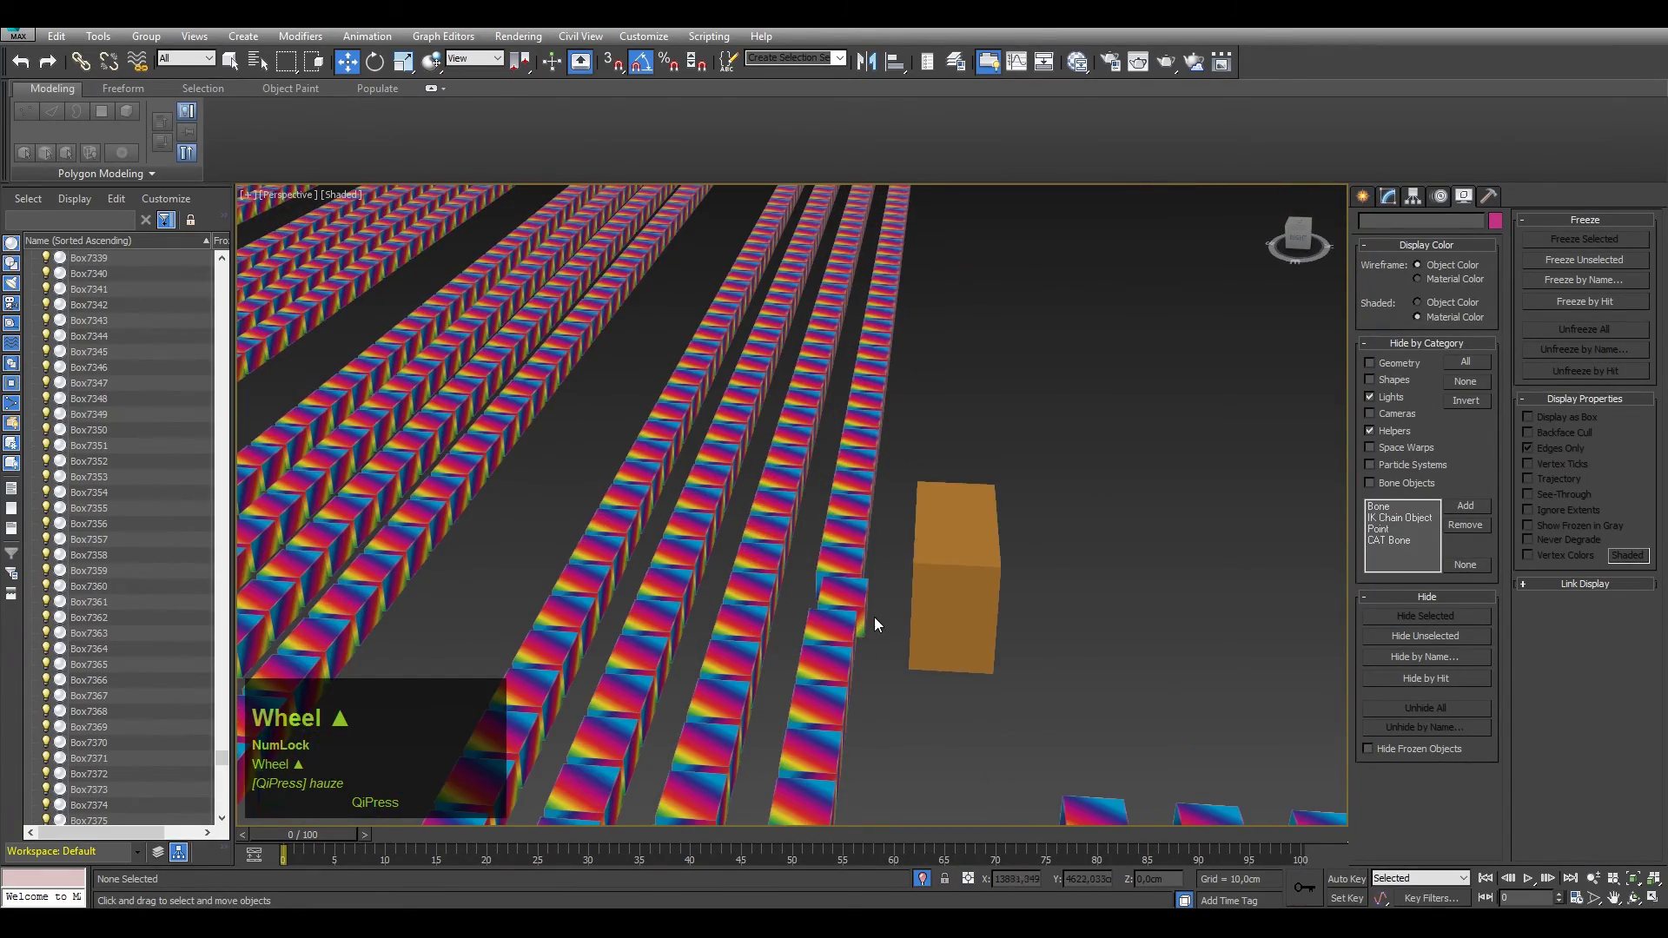